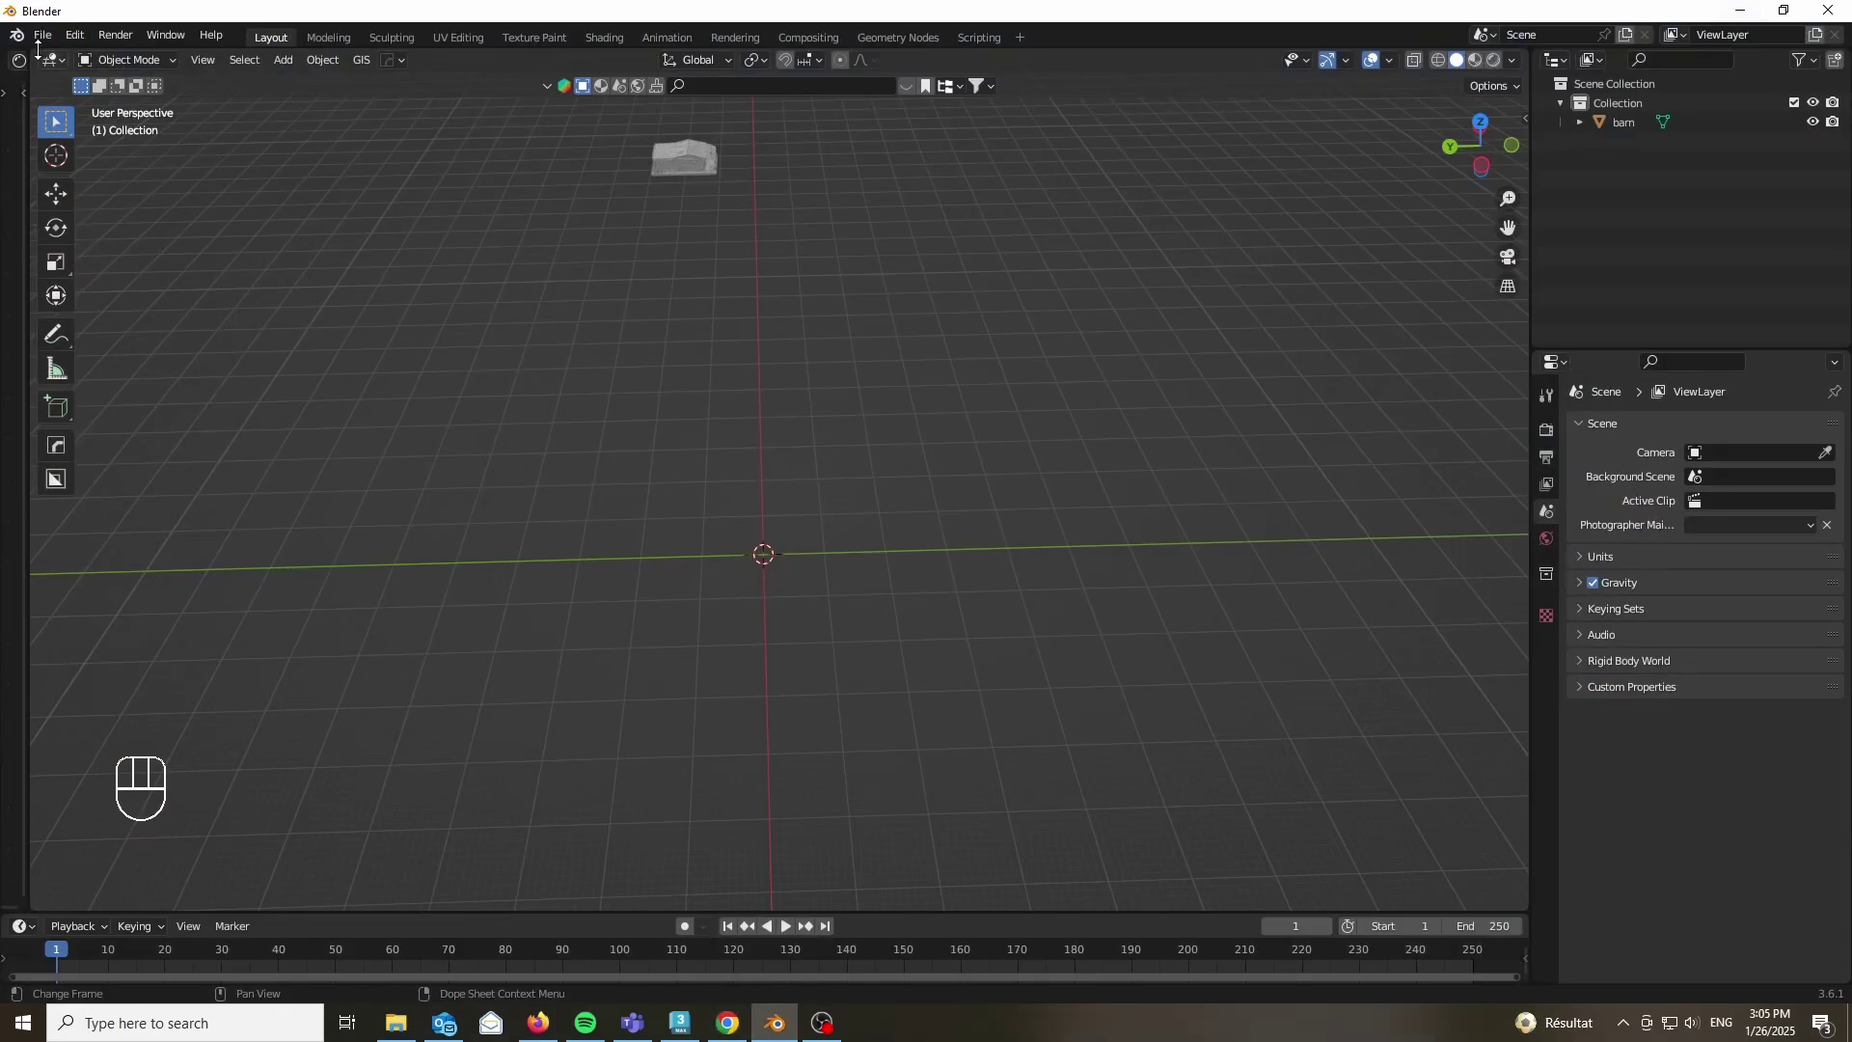
Step: Bring up the Wavefront OBJ import browser at the barn's source folder with barn.obj and barn.mtl
left_click_drag(50, 37, 815, 445)
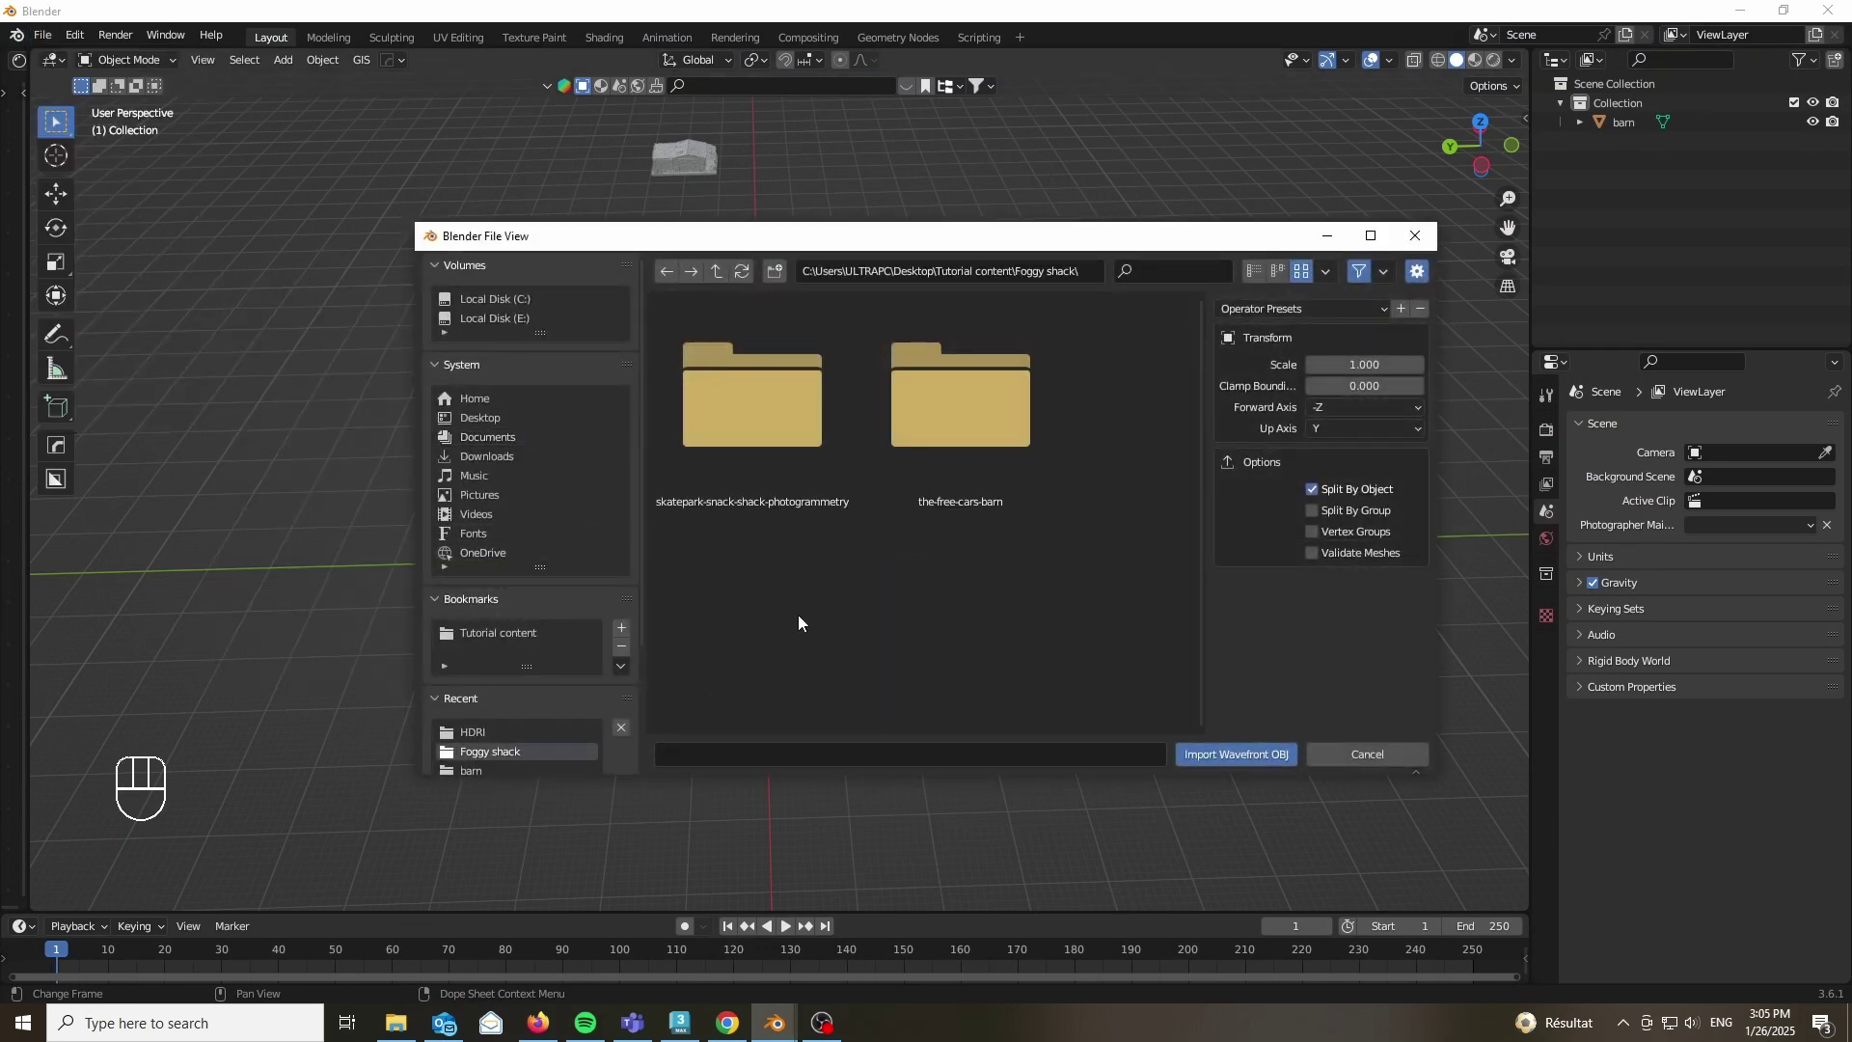
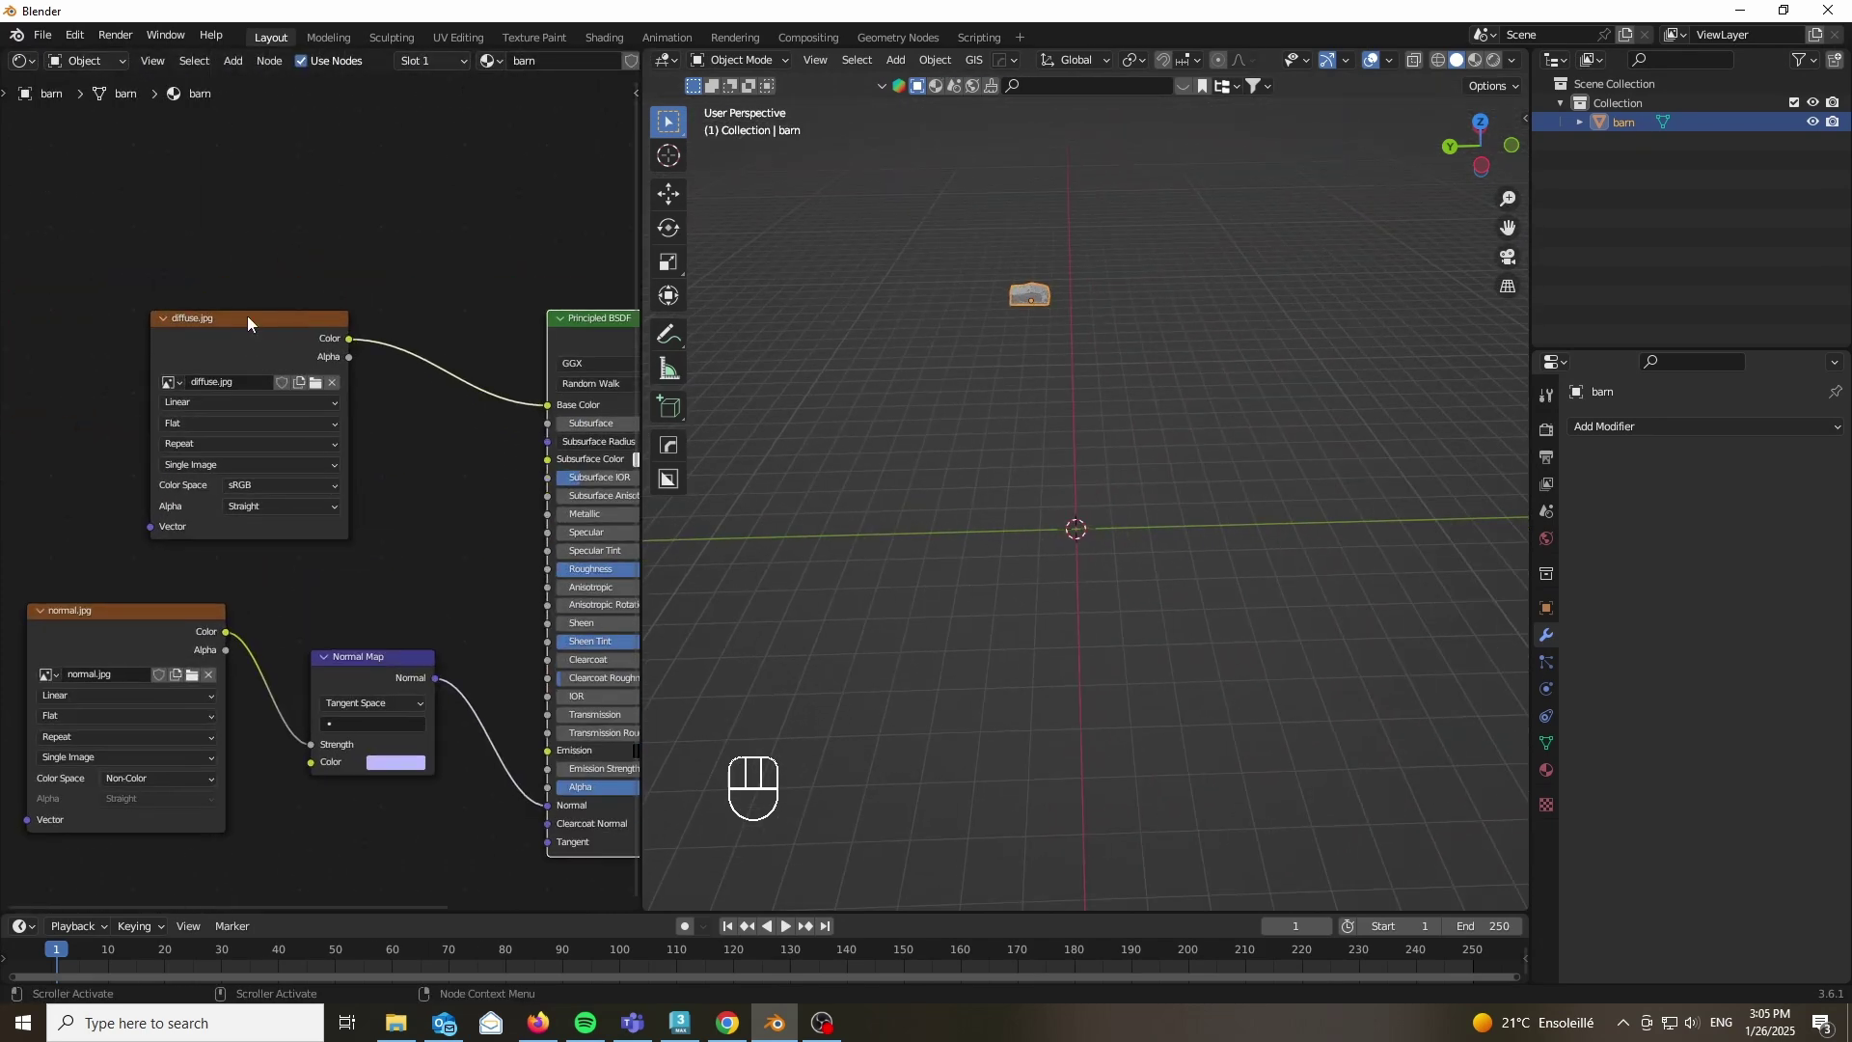
Step: Inspect the barn's diffuse and normal Image Texture nodes in the Shader Editor, then return to the 3D Viewport
left_click(227, 342)
left_click_drag(710, 428, 95, 638)
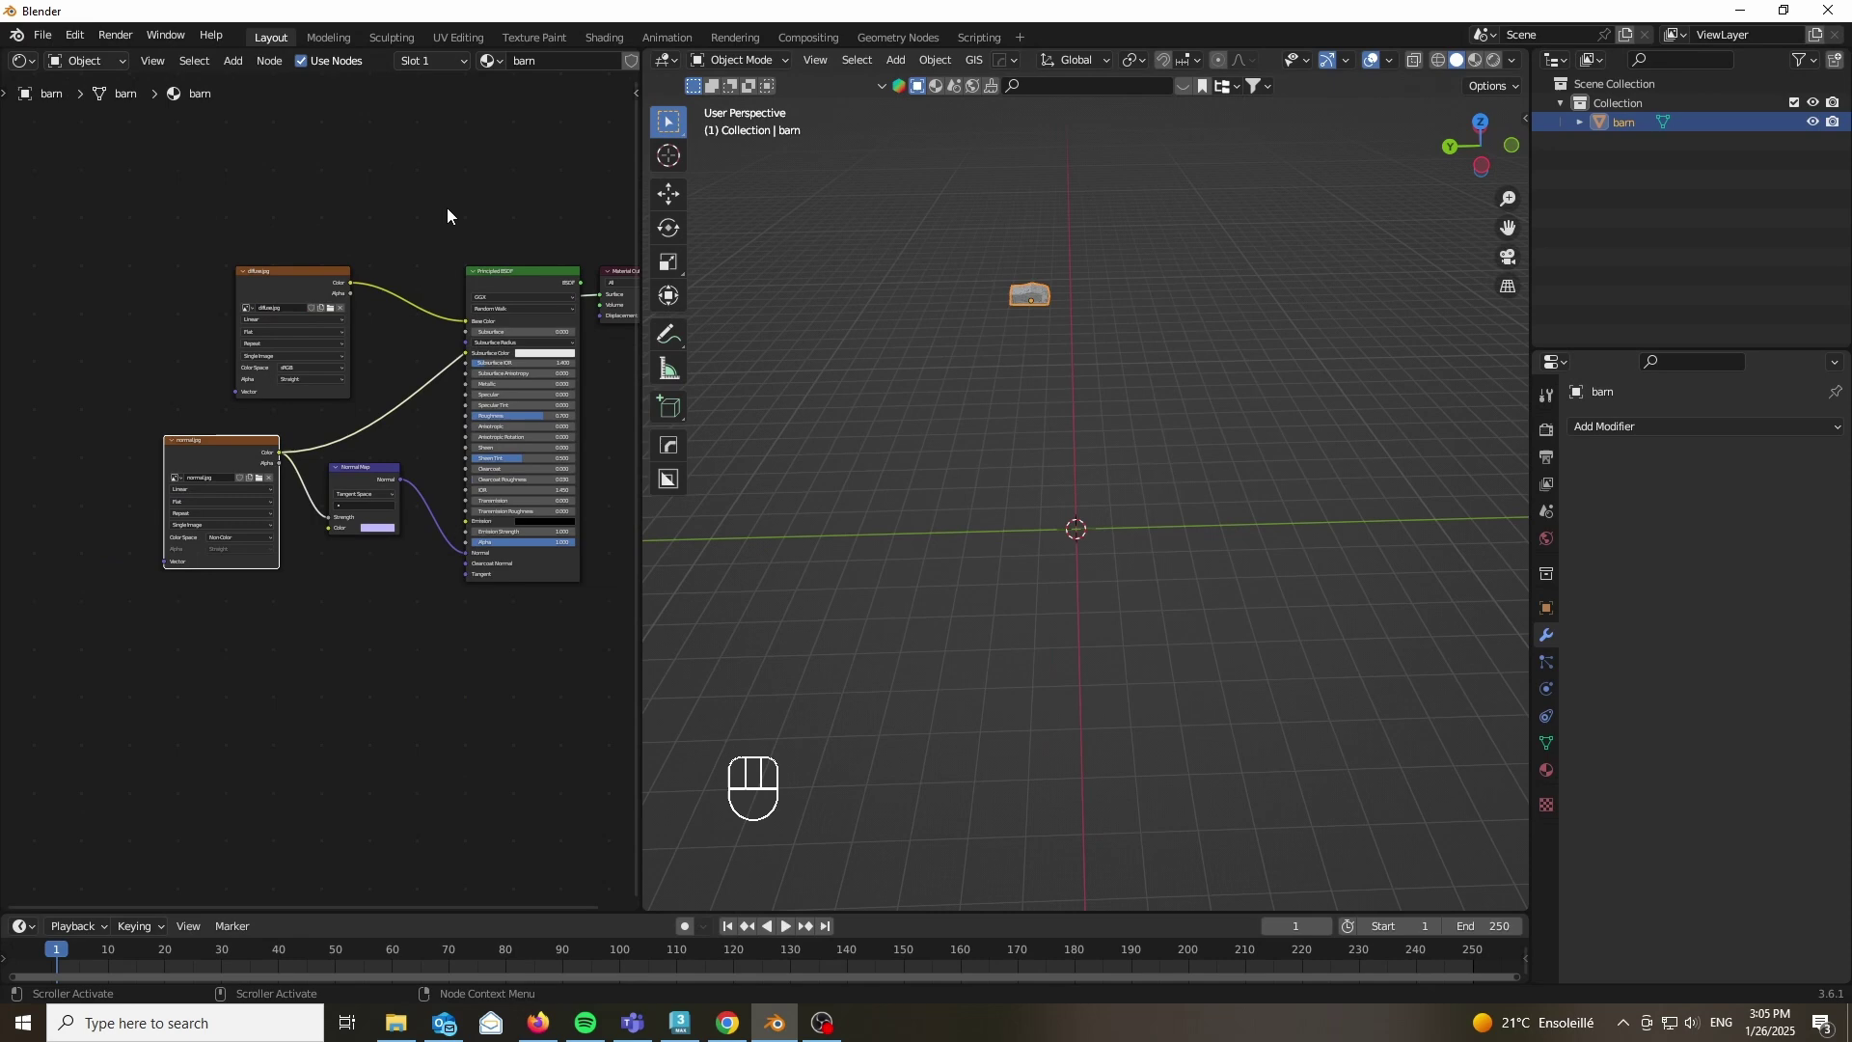
left_click(523, 316)
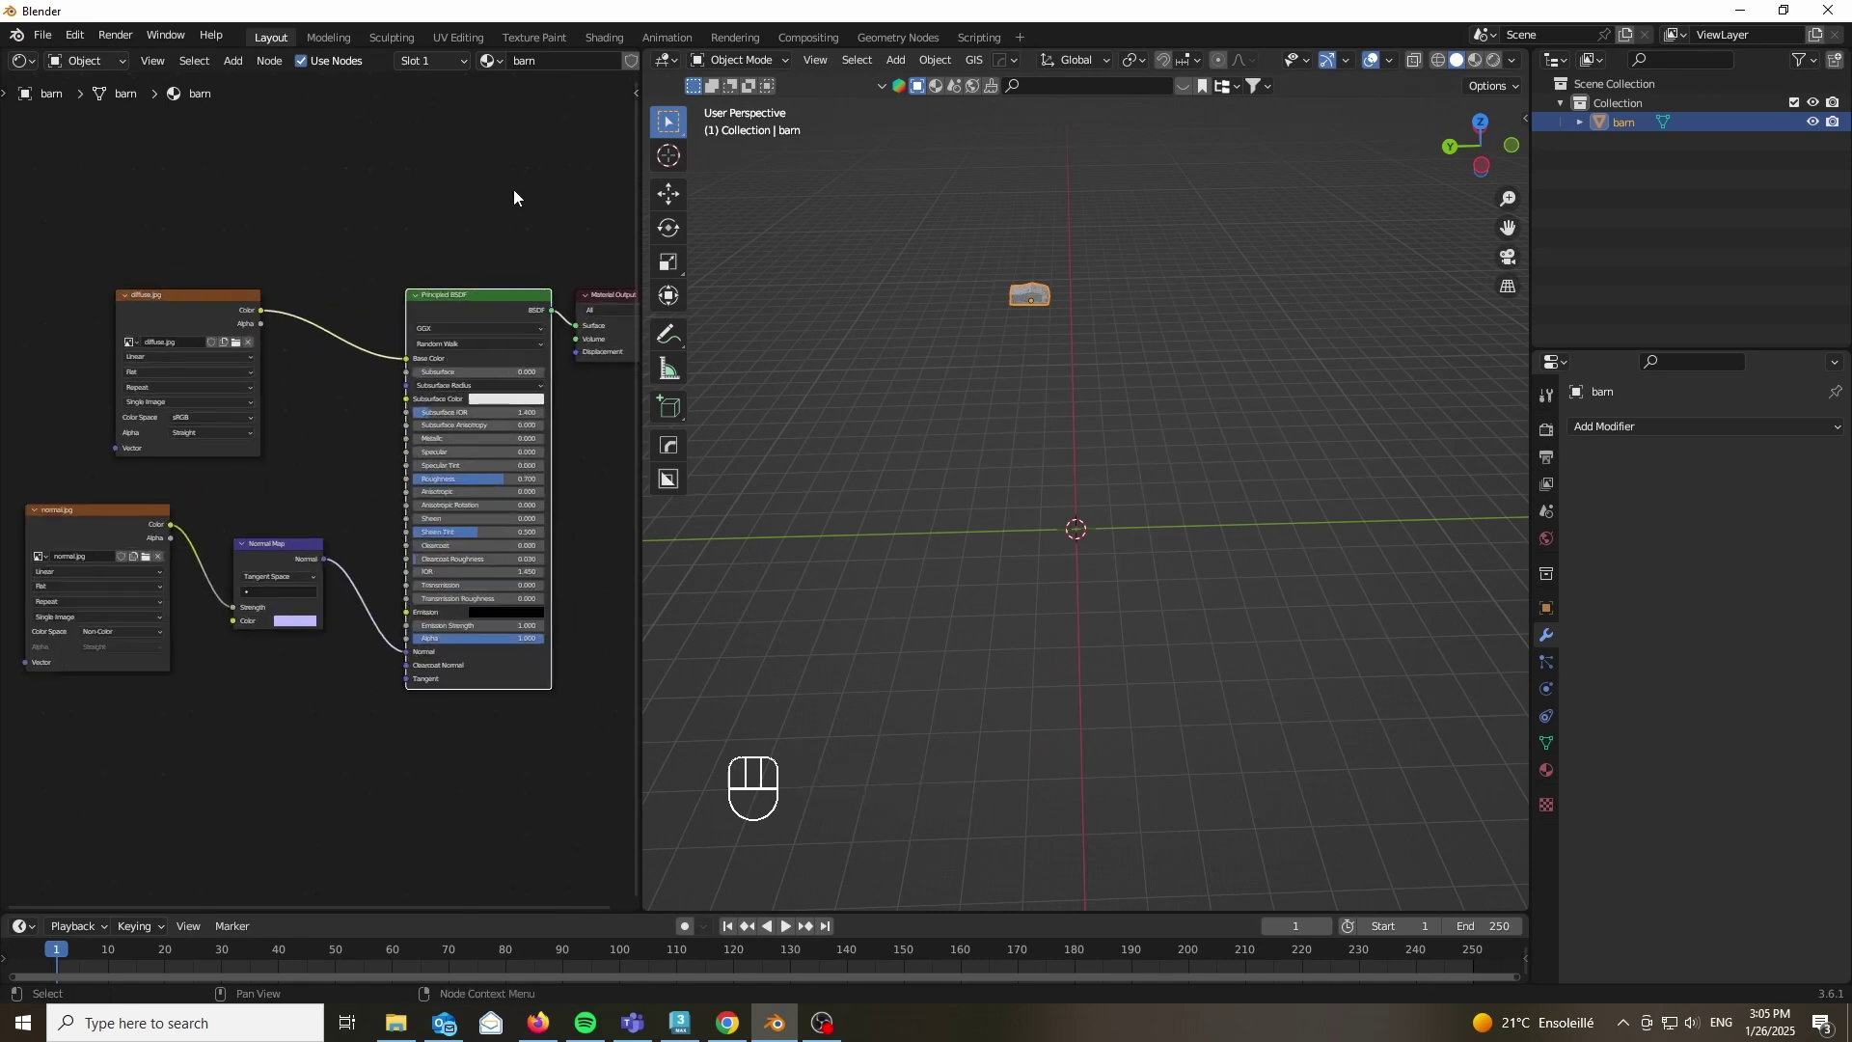
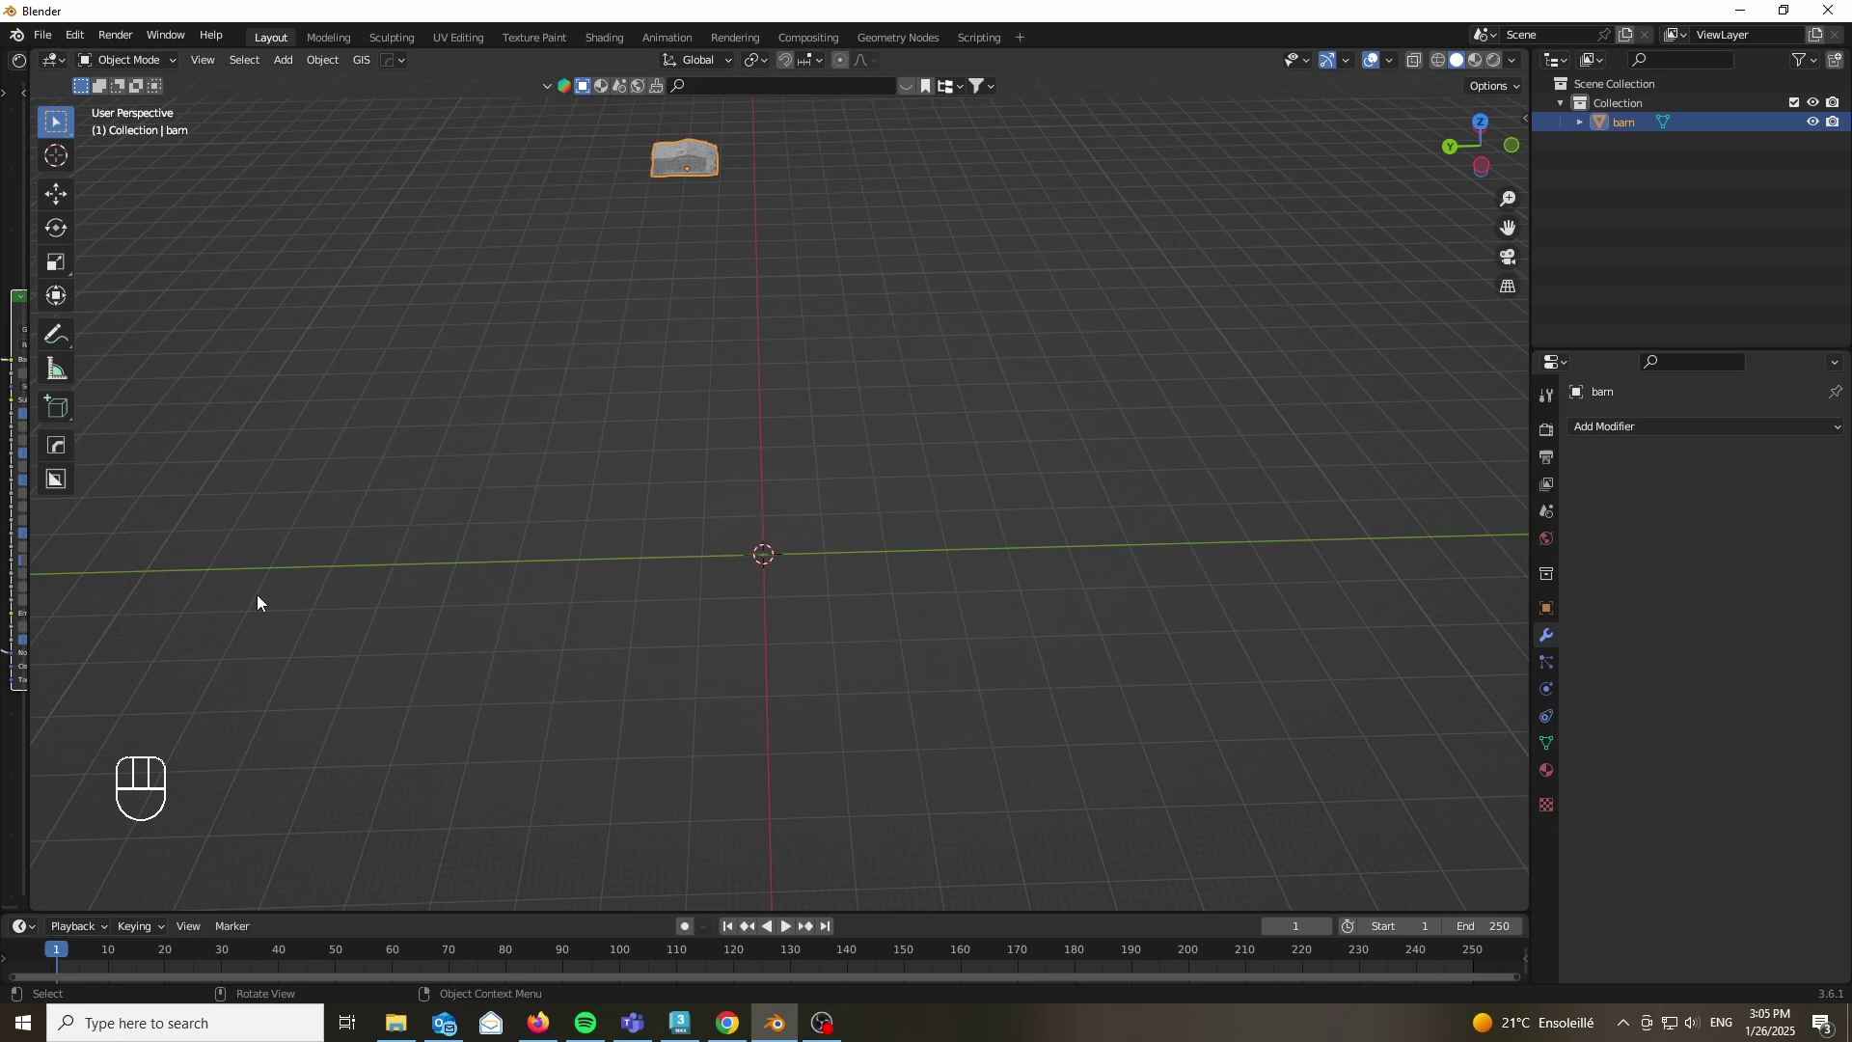
Step: Add a noise Landscape mesh and set its Mesh Size X and Y to 200 m
left_click(891, 598)
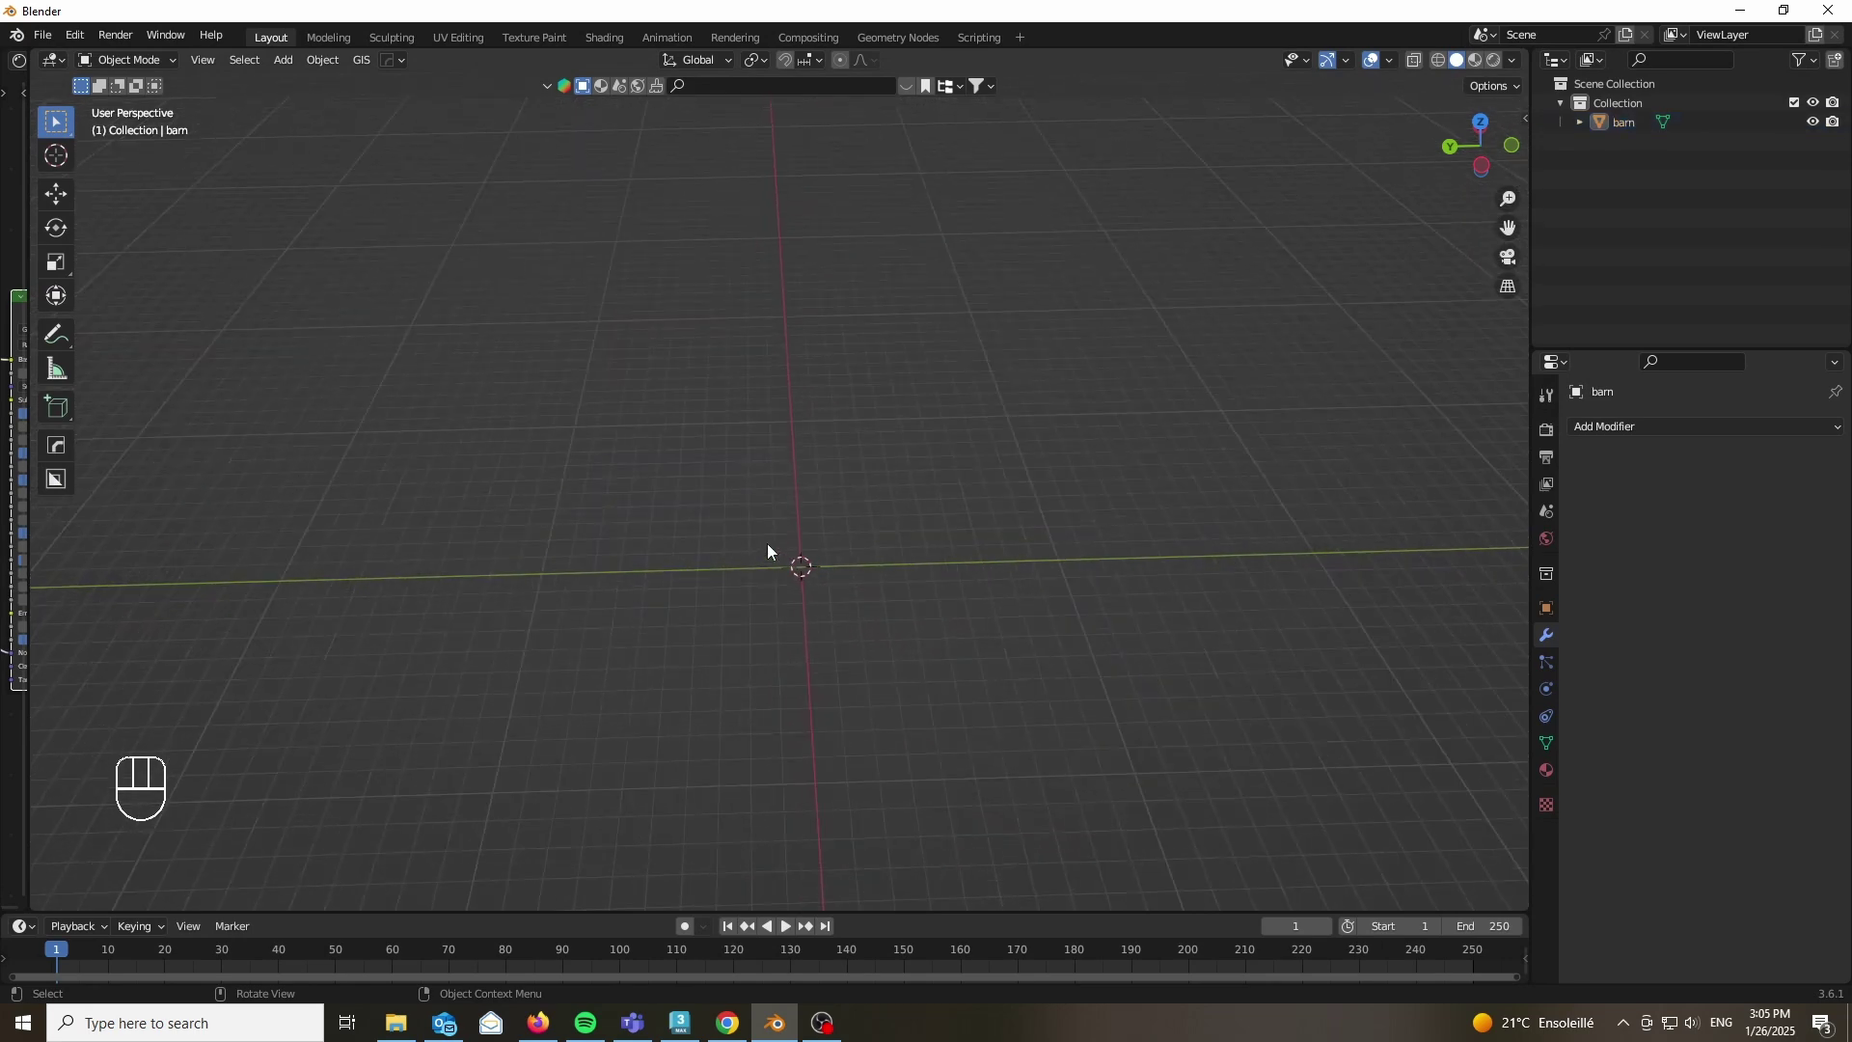
key("shift+a")
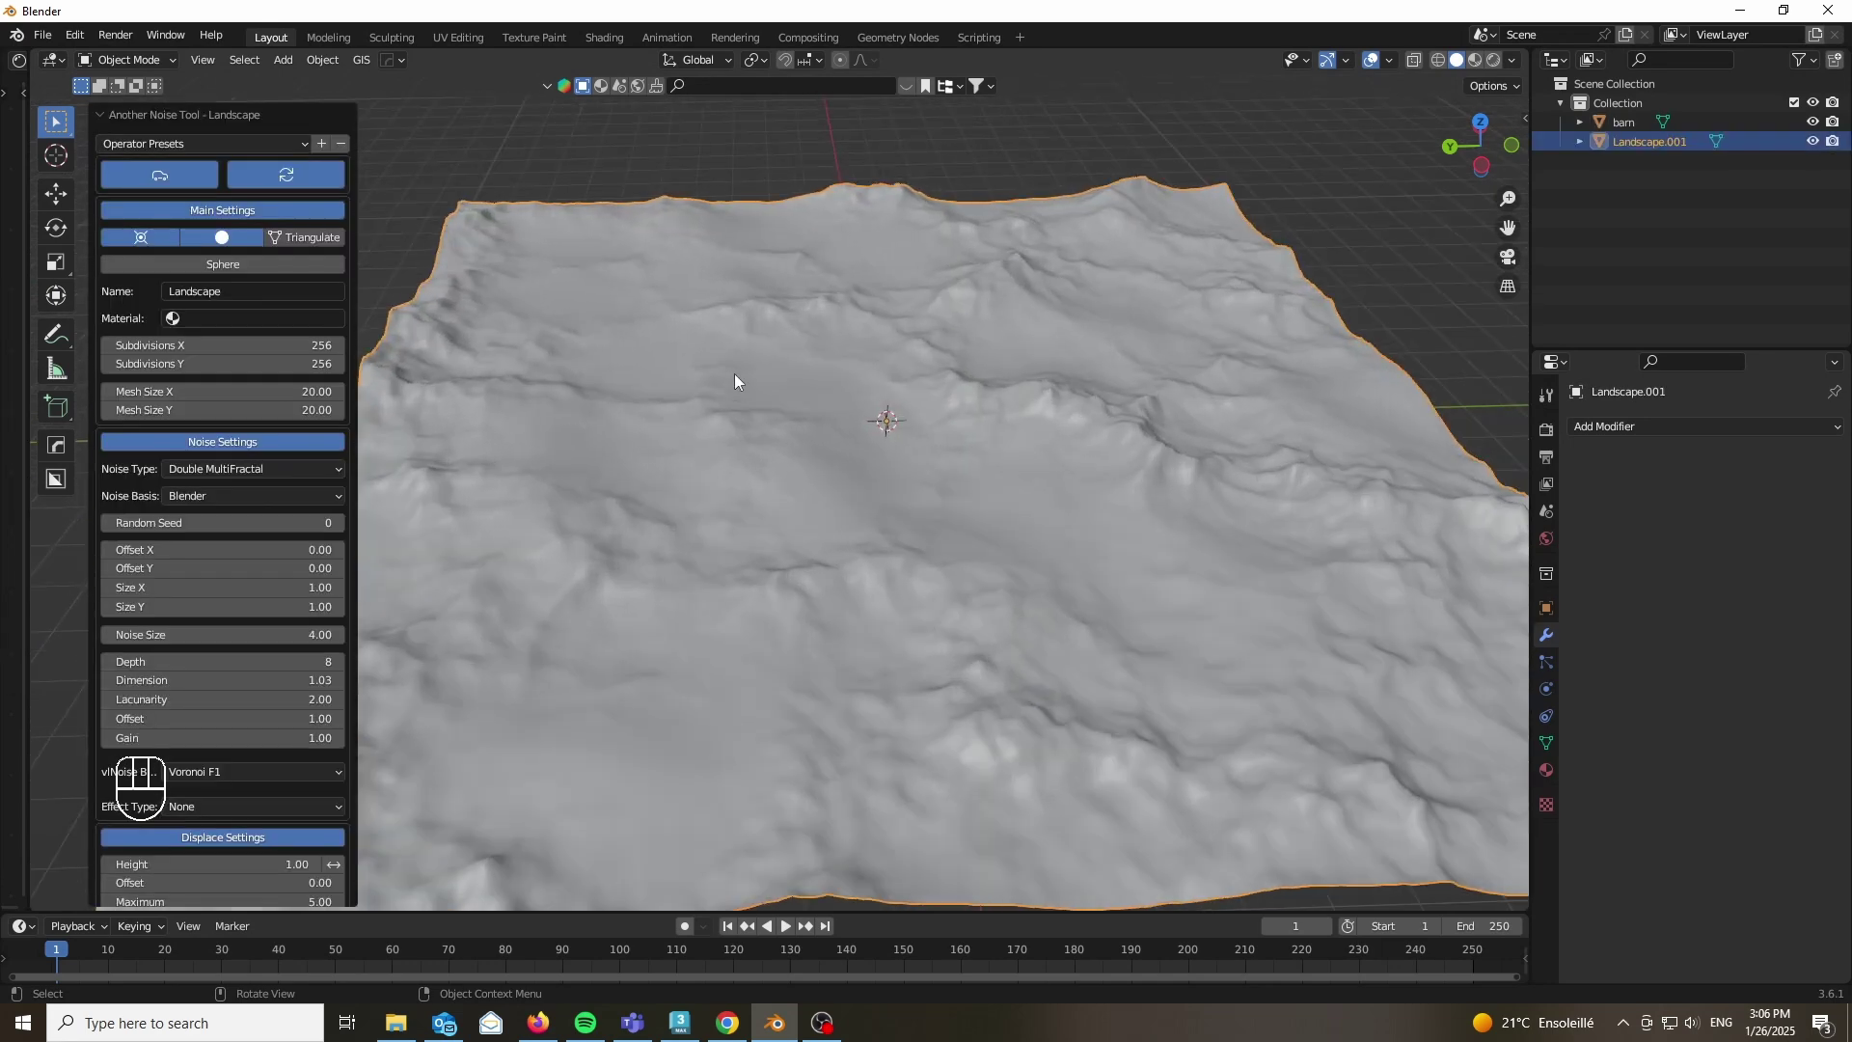
key("n")
left_click(1522, 131)
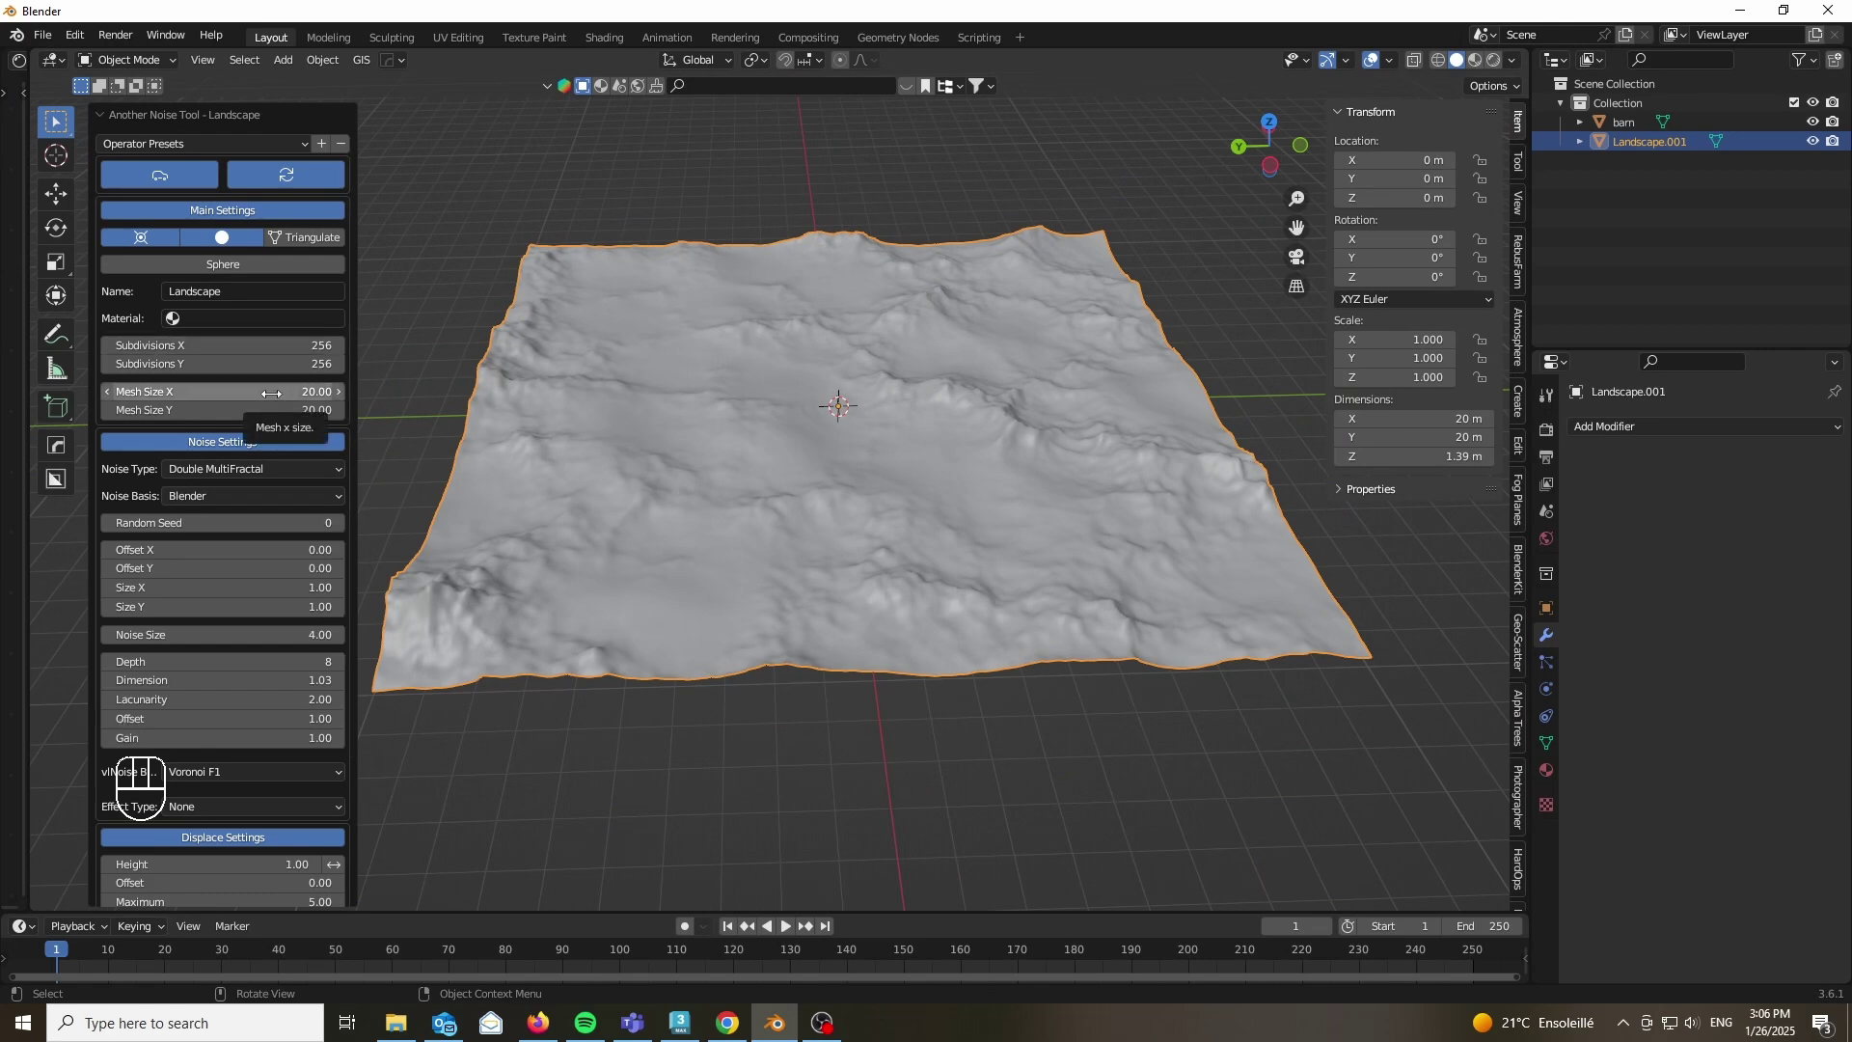
left_click_drag(842, 395, 766, 490)
key("0")
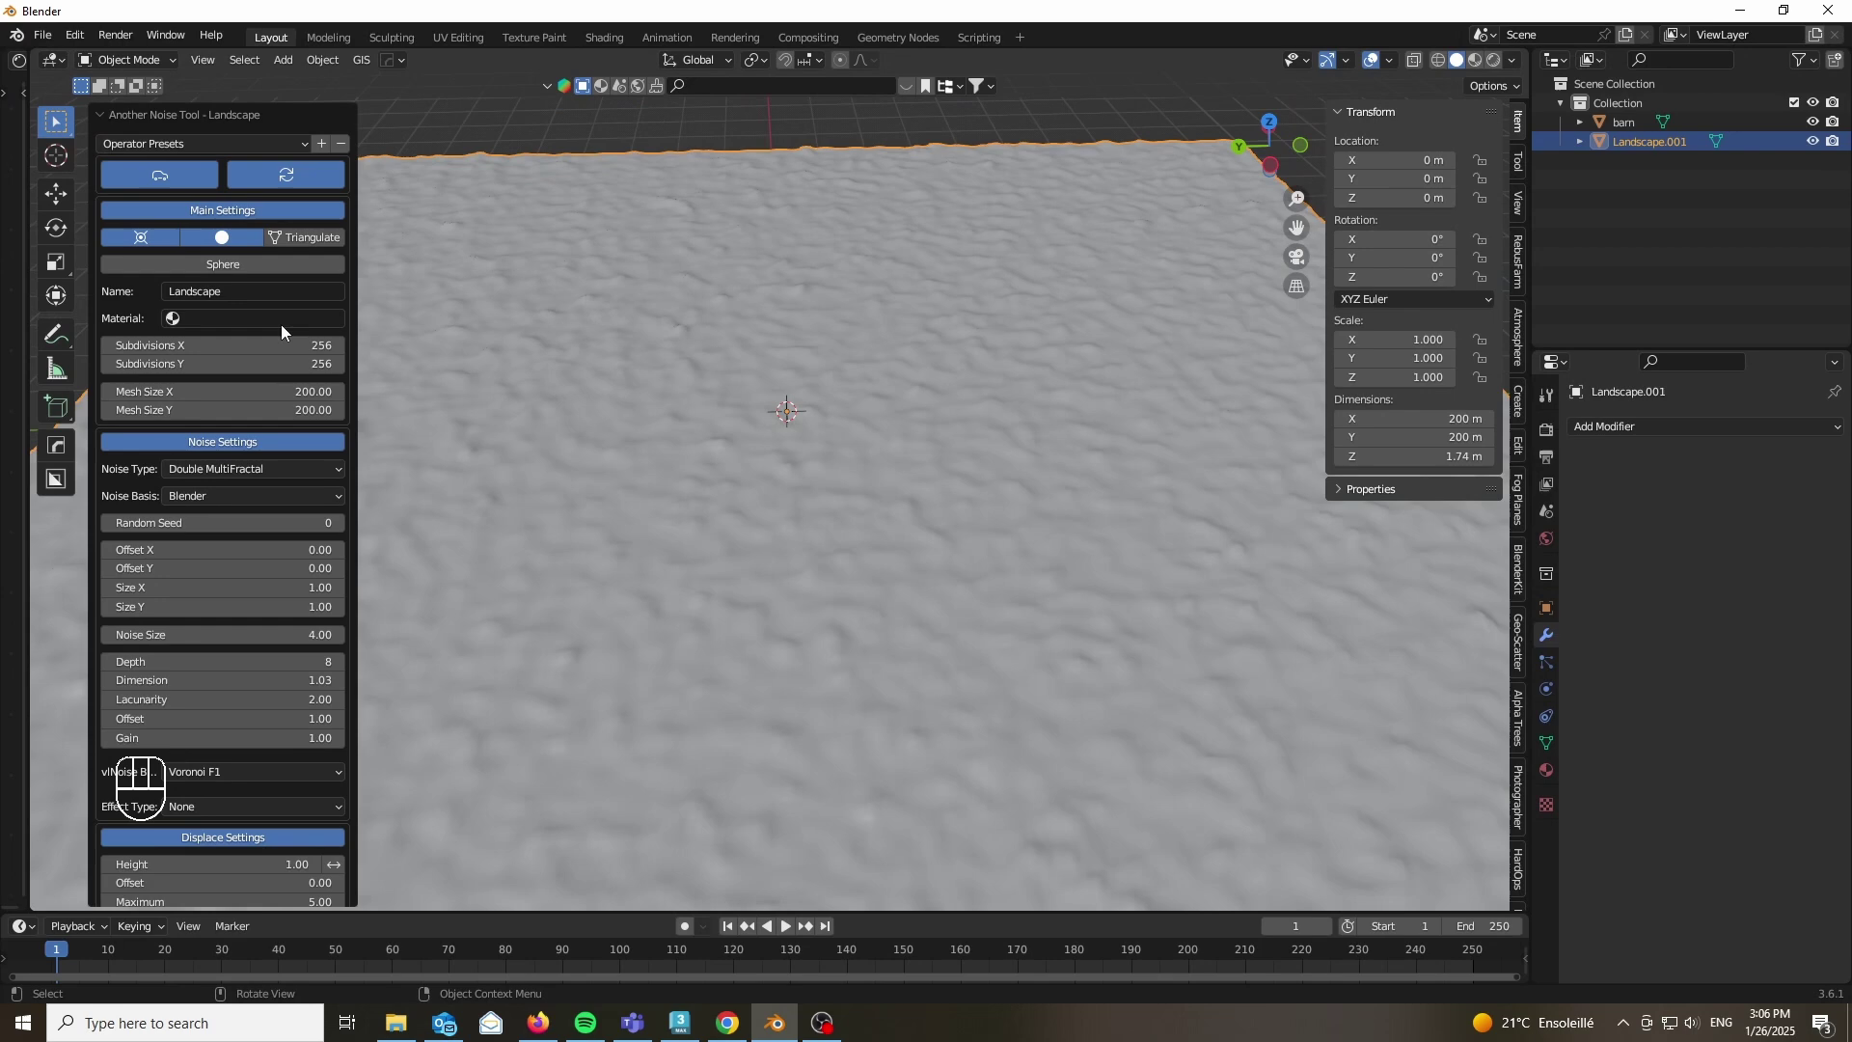
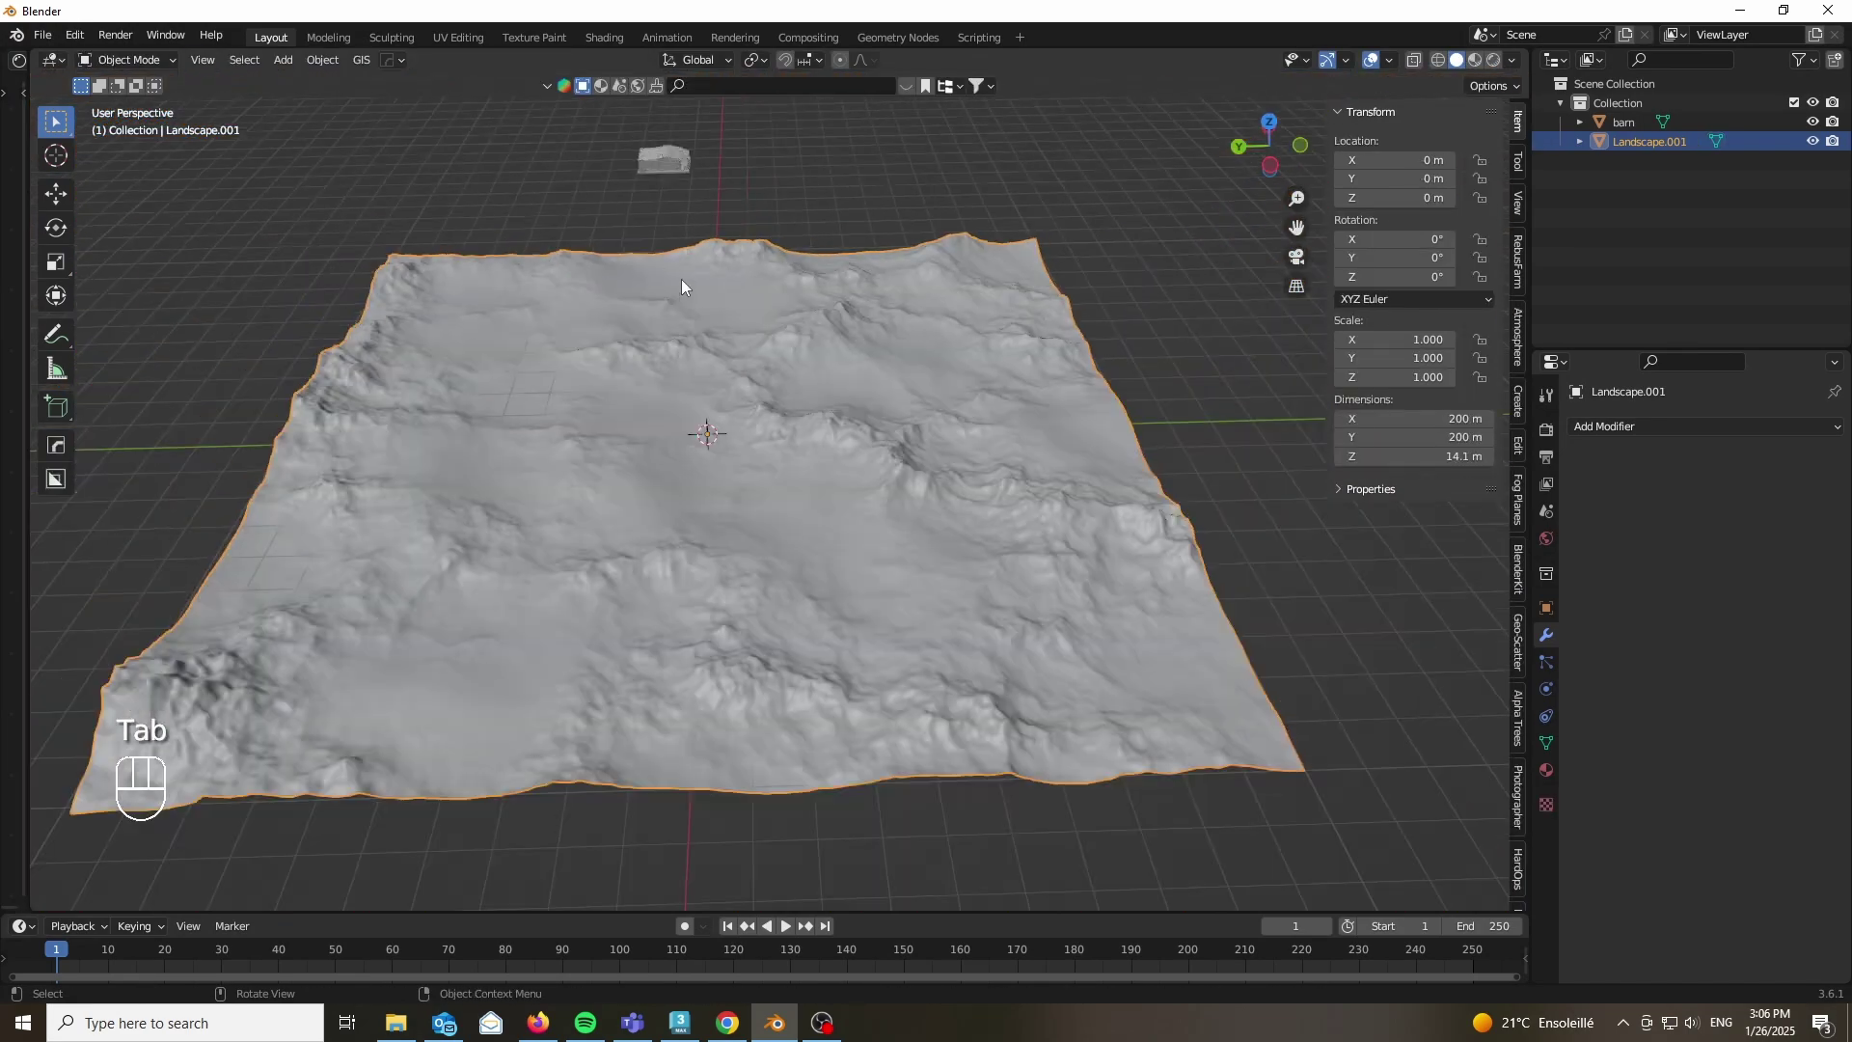
Step: Scale all landscape vertices down along Z in Edit Mode to flatten the hills to about 6 m
left_click_drag(737, 435, 739, 405)
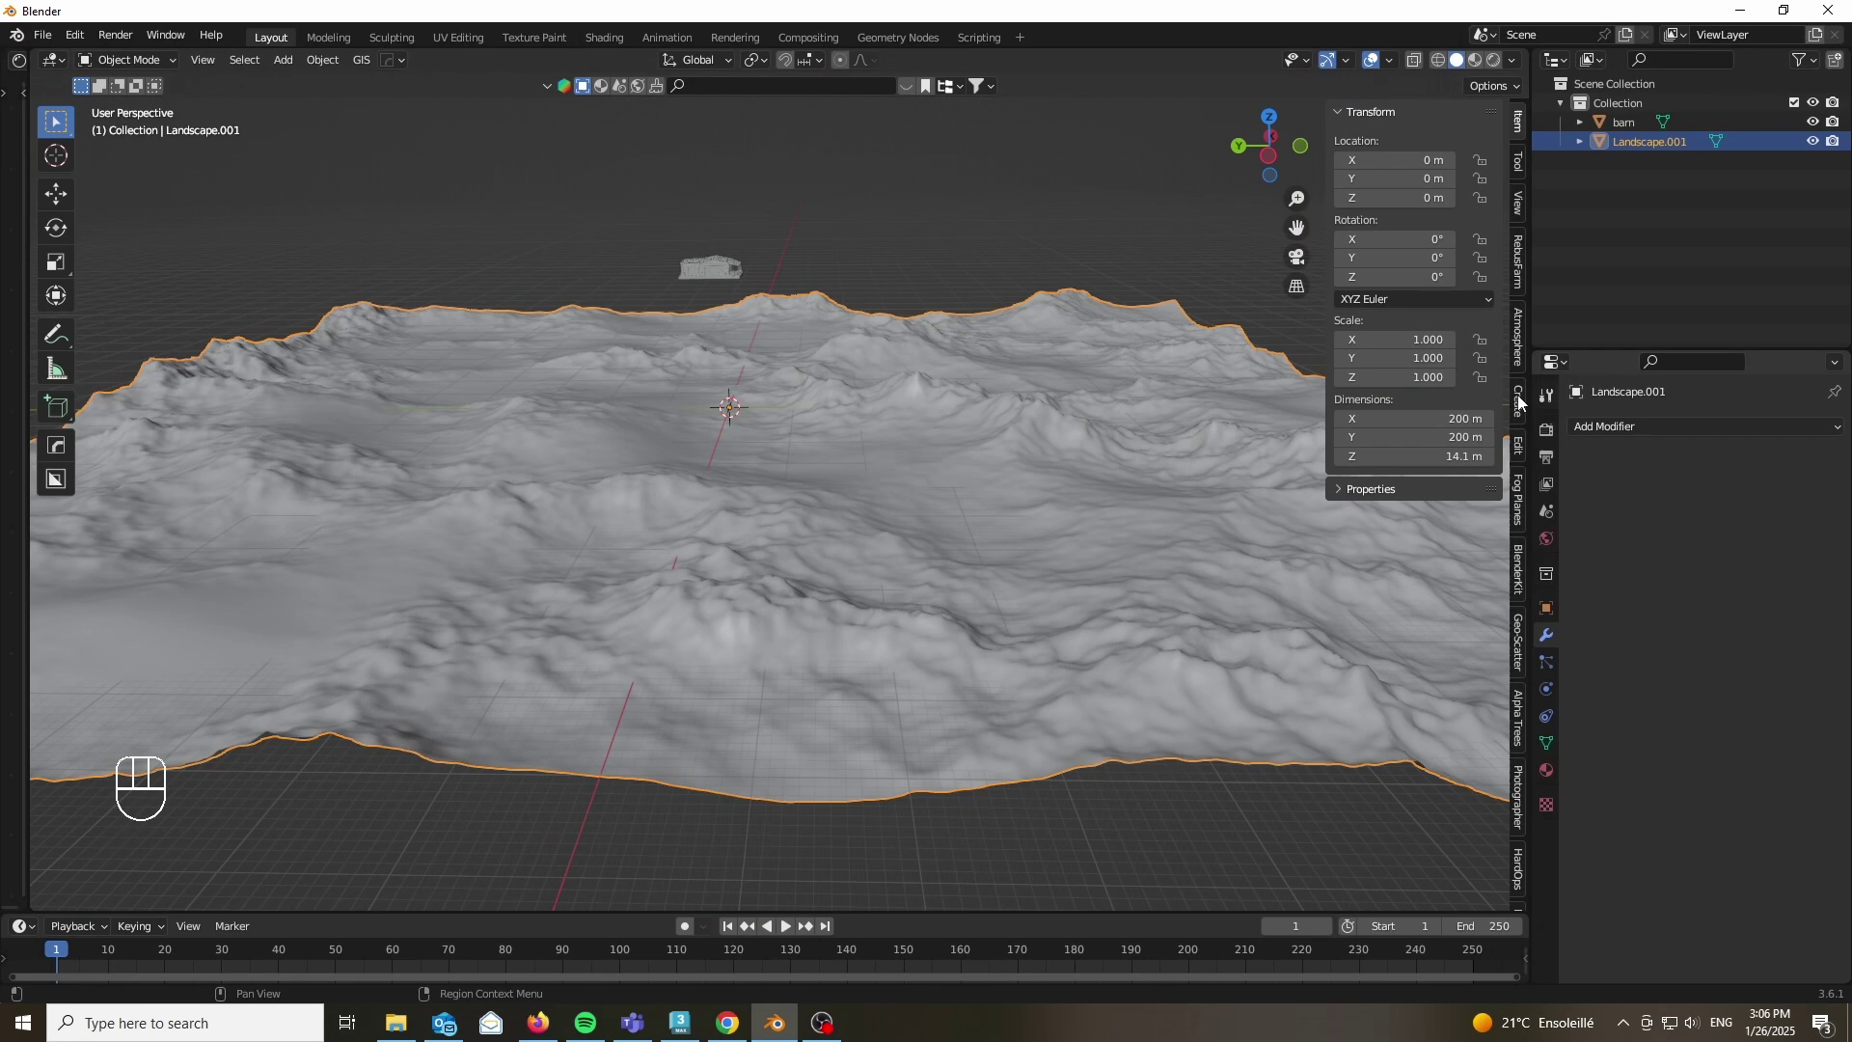
key("s")
key("z")
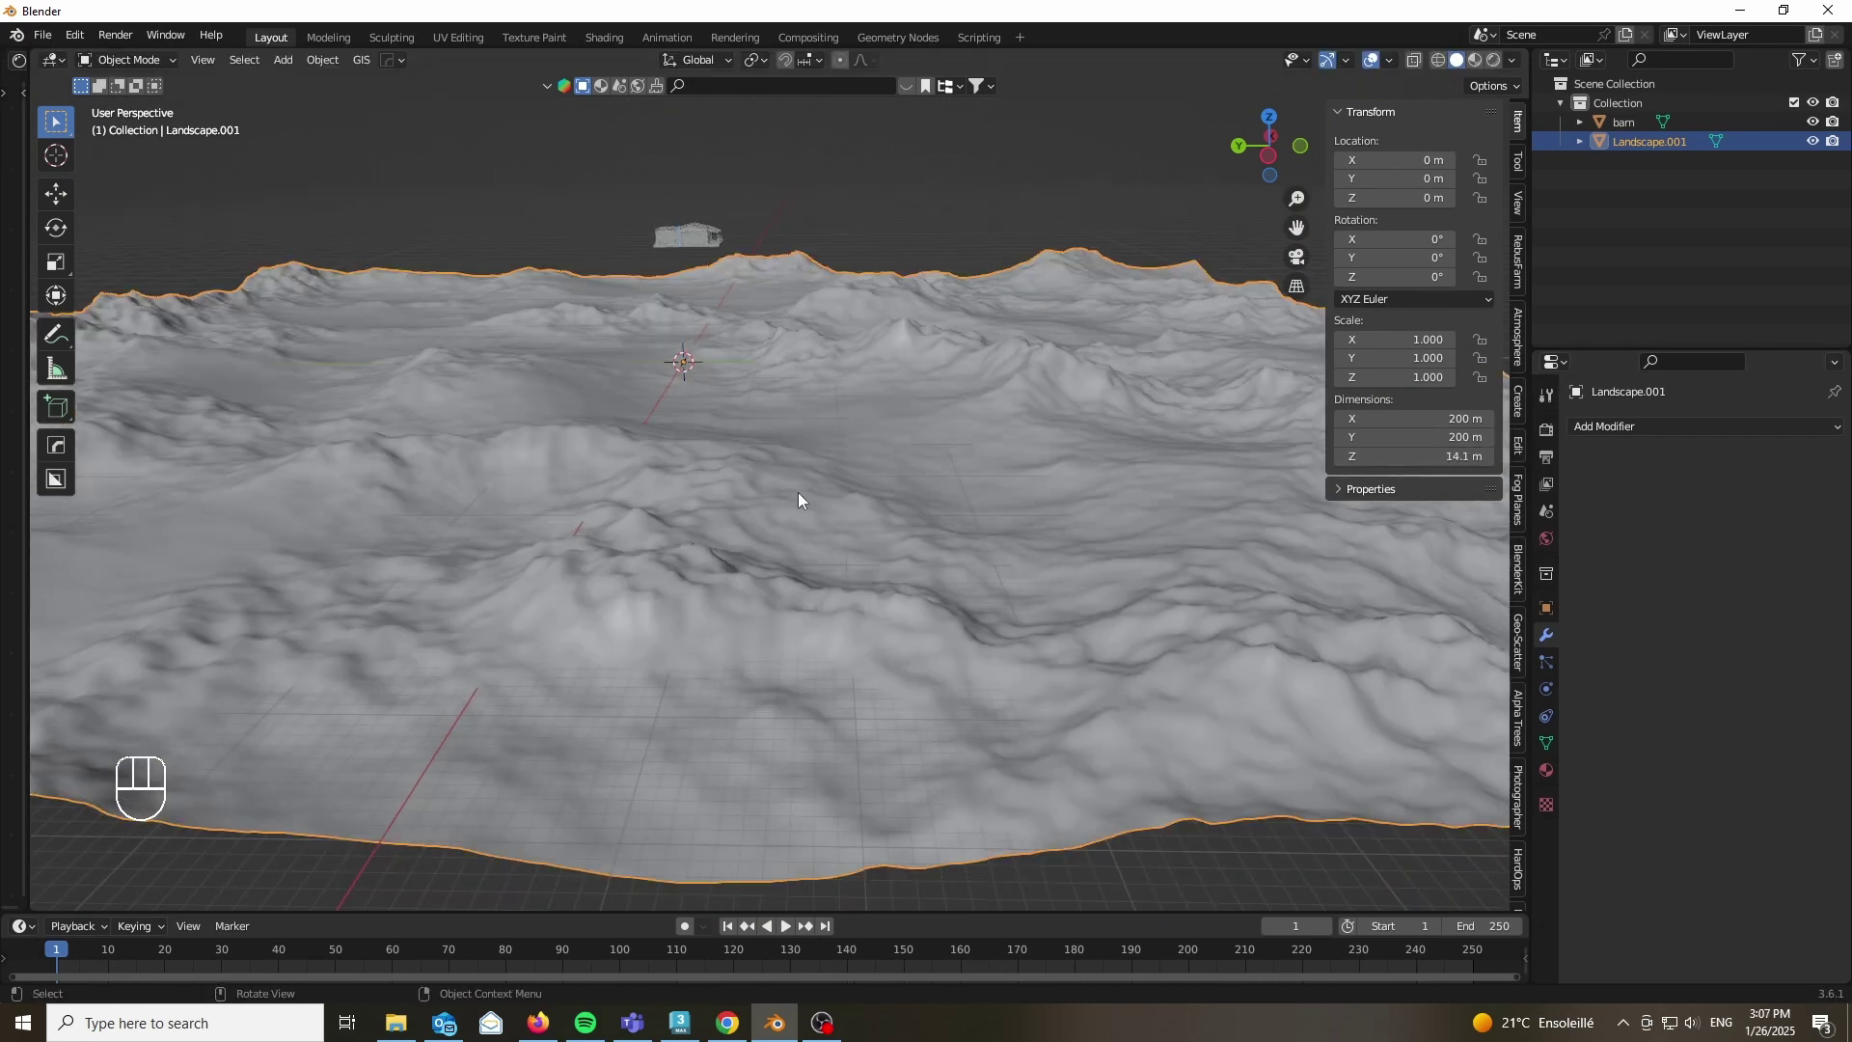
key("Tab")
key("a")
key("s")
key("z")
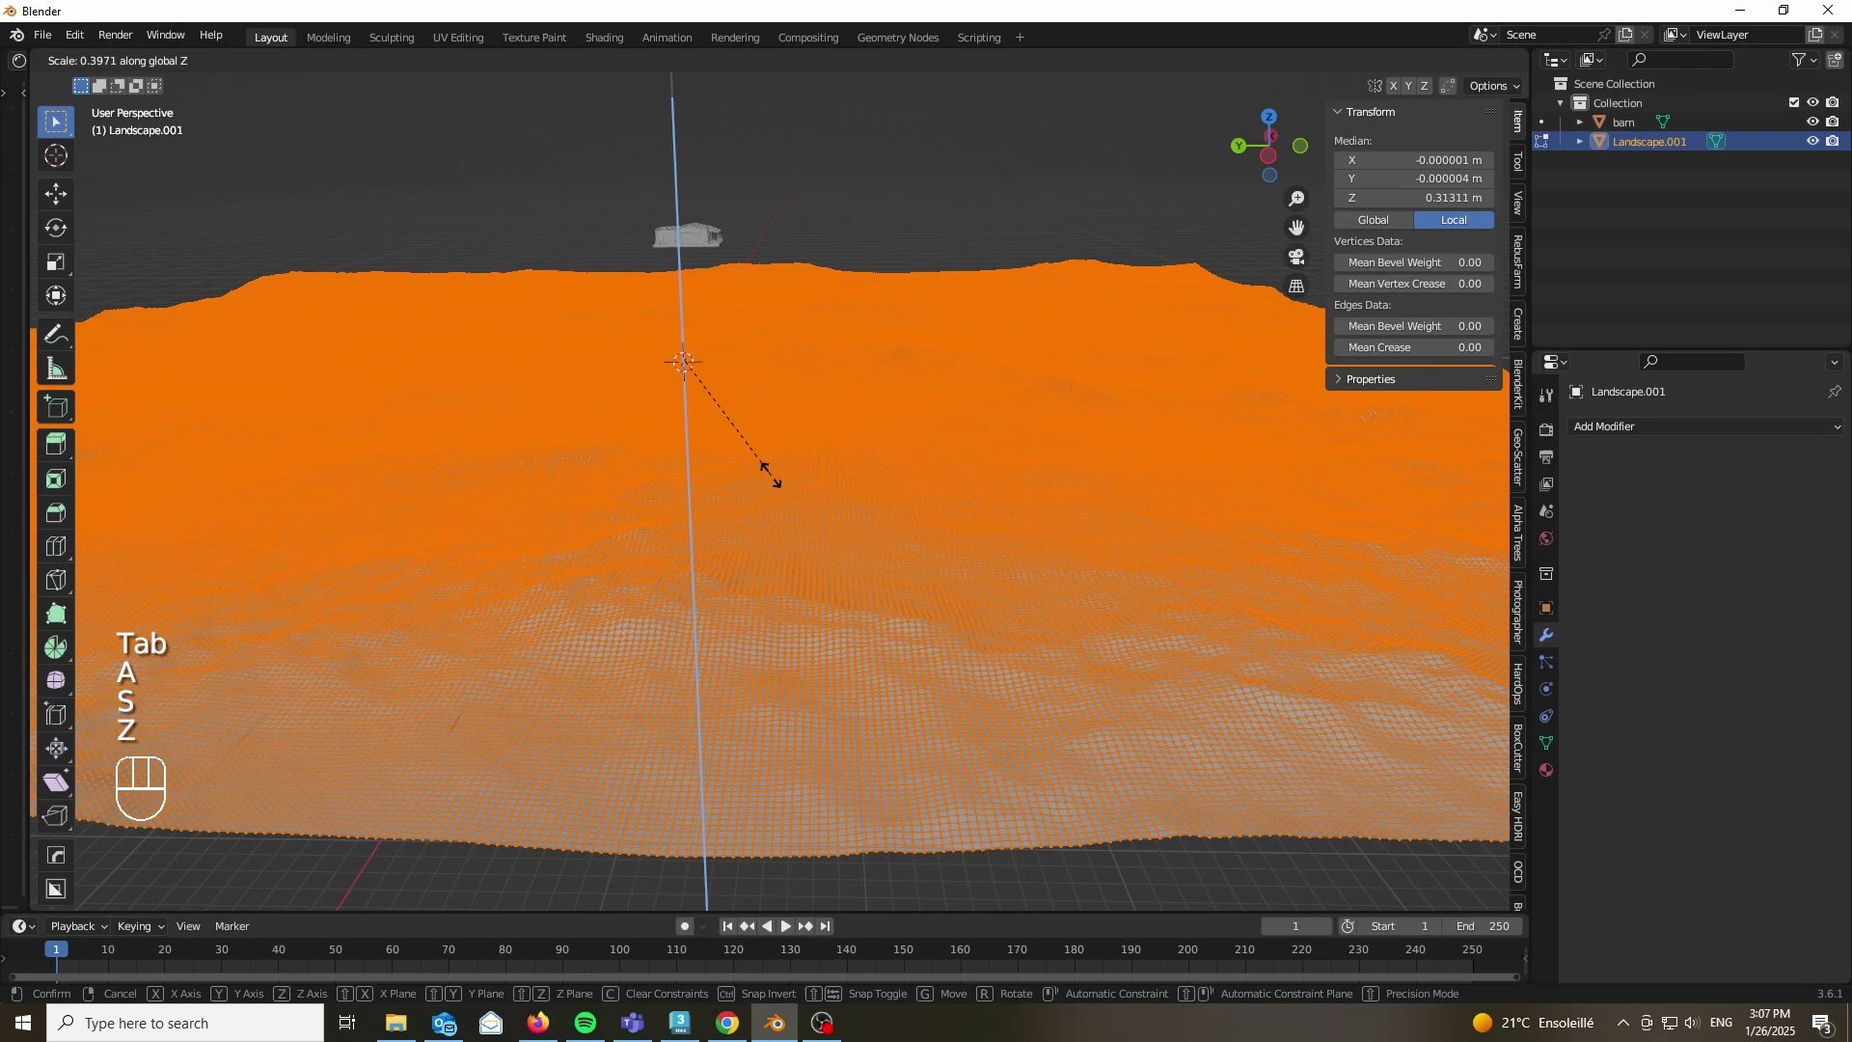
key("Tab")
left_click_drag(786, 527, 761, 586)
key("g")
key("x")
Step: Add a camera object to the scene
left_click_drag(721, 446, 692, 460)
key("shift+a")
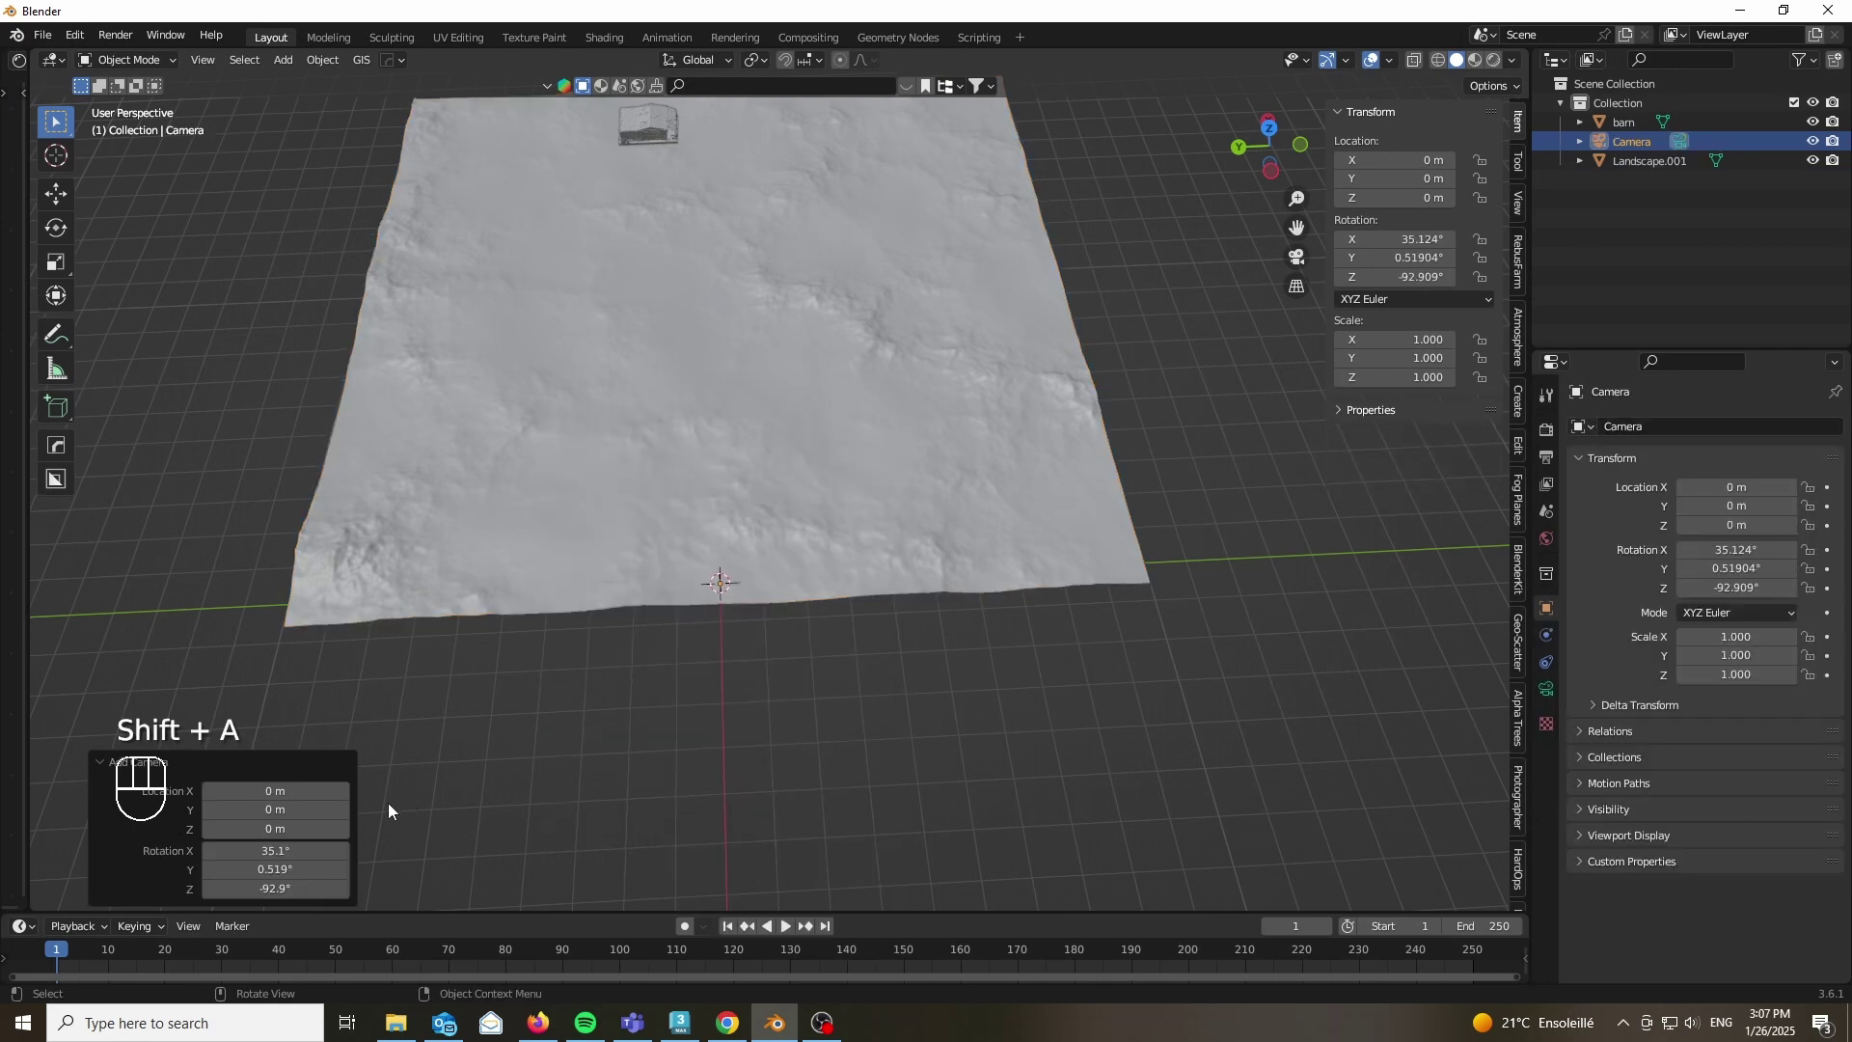
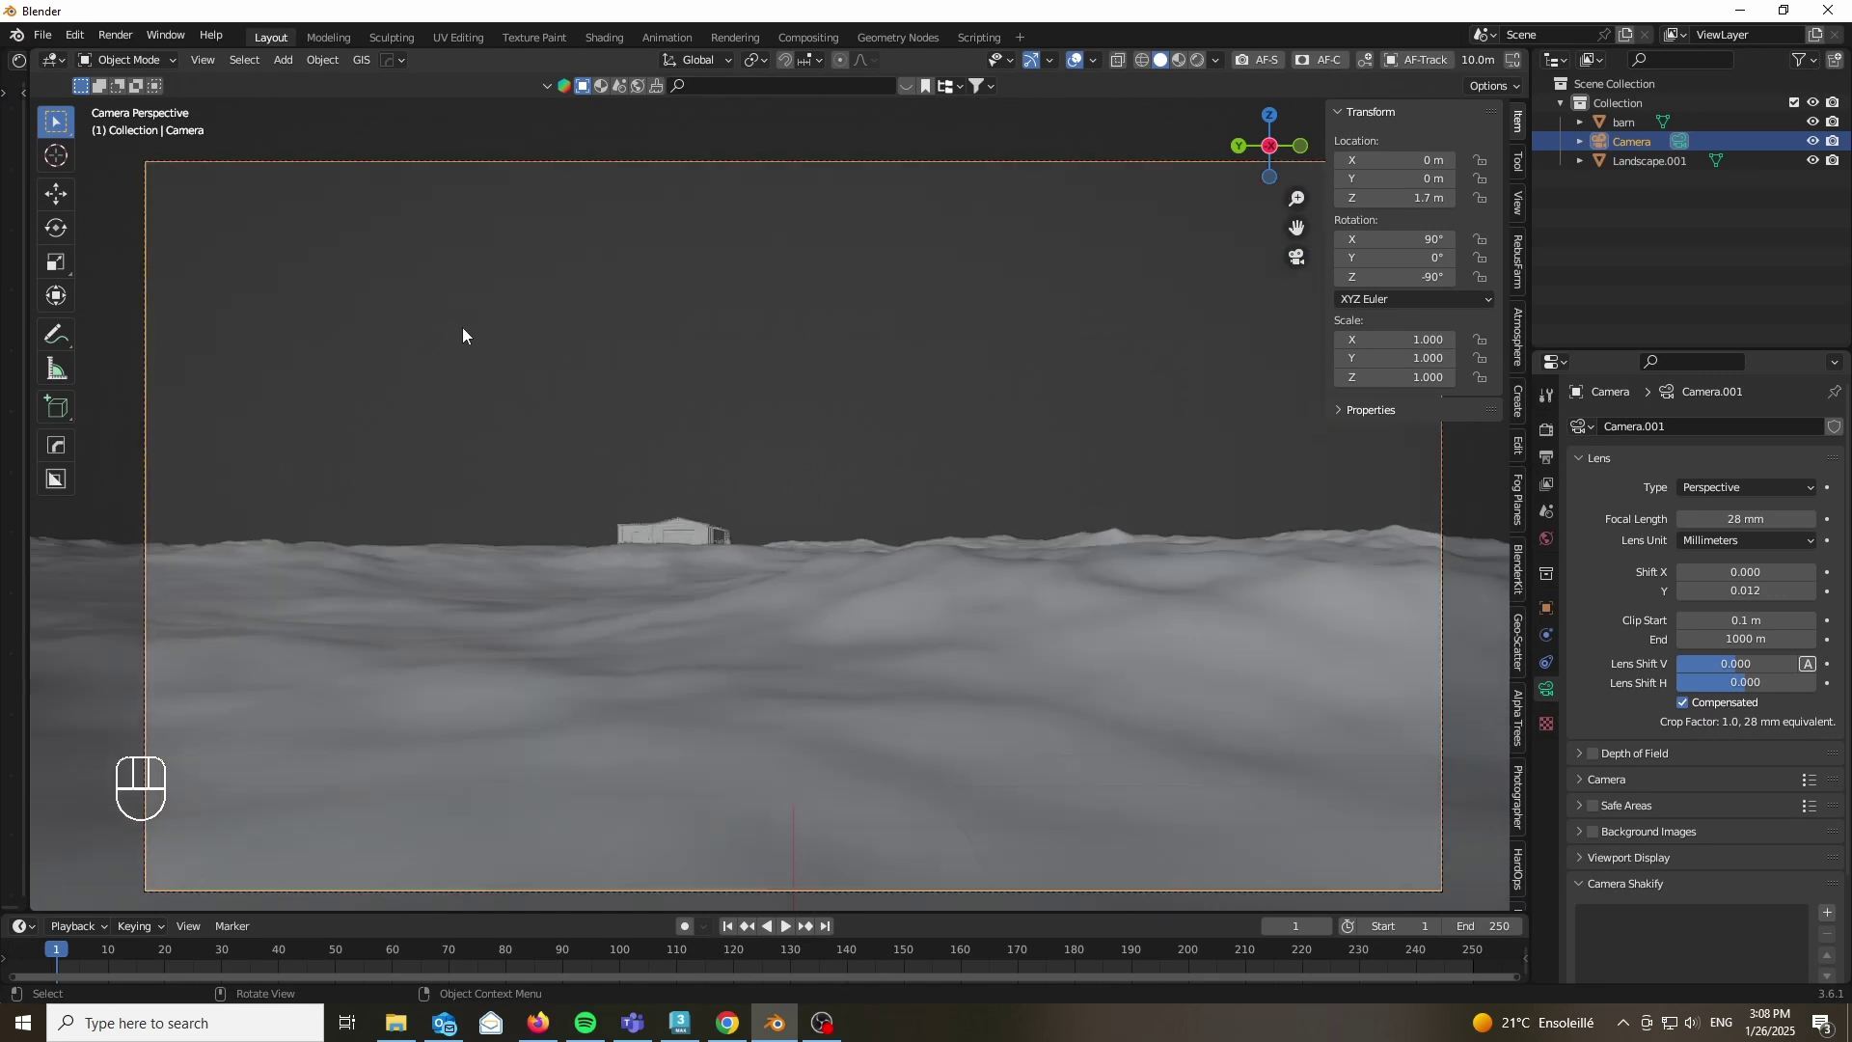
Step: Hide the side panel and orbit to see the barn framed on the terrain's horizon
key("n")
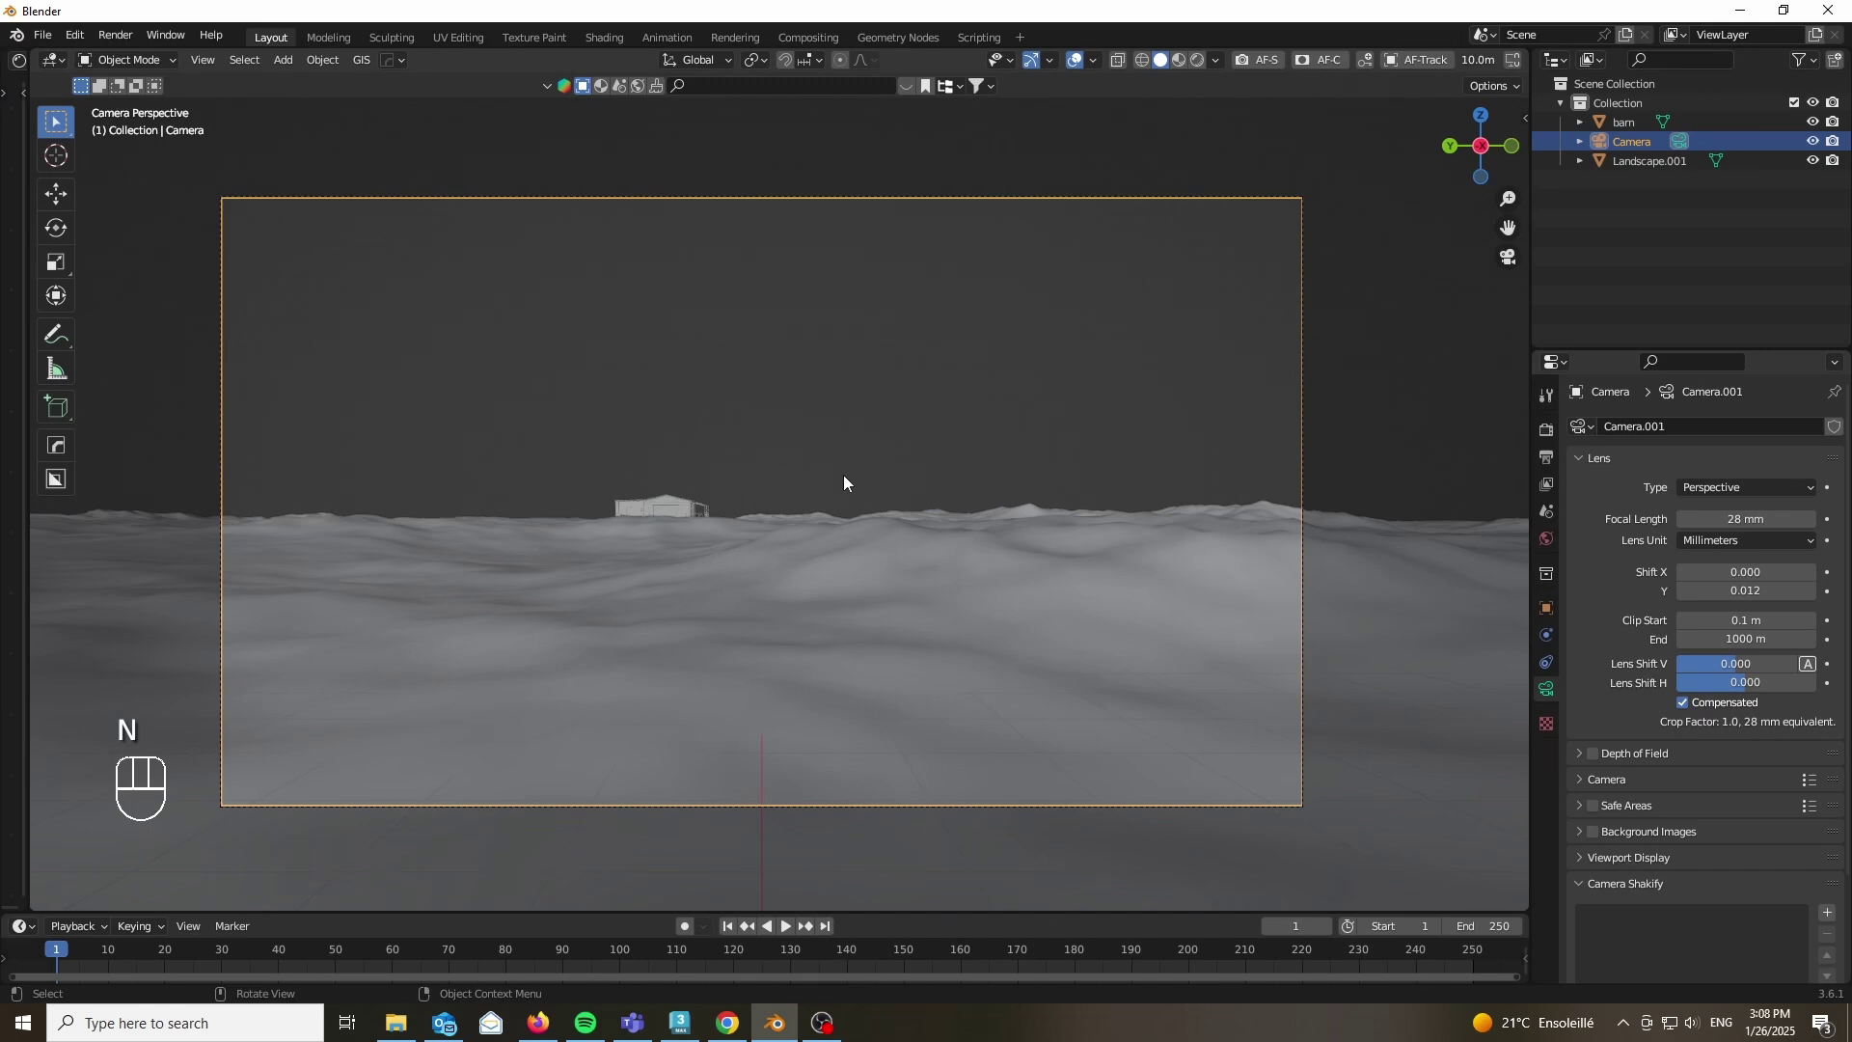
left_click_drag(782, 544, 751, 602)
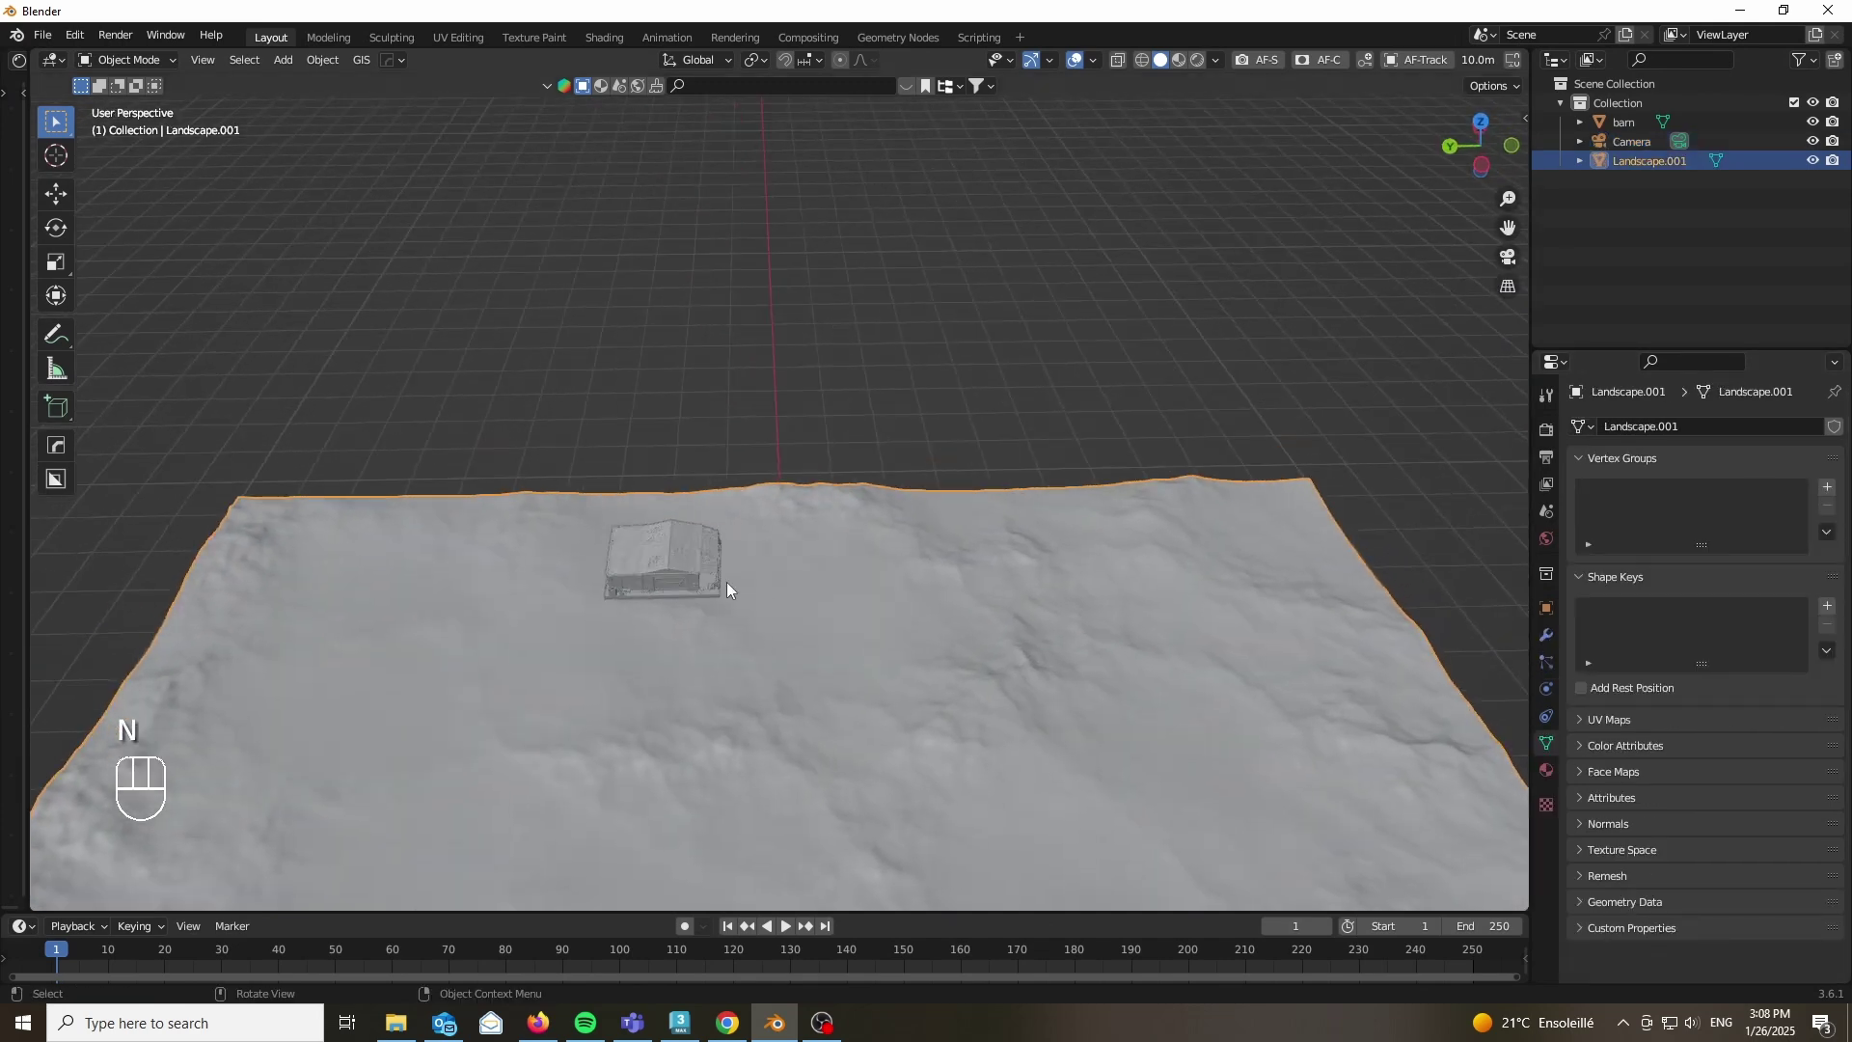
Step: Look through the camera, rotate the barn around Z and switch the viewport to Material Preview shading
left_click_drag(623, 453, 632, 571)
key("g")
key("shift+z")
key("KP_0")
key("r")
key("z")
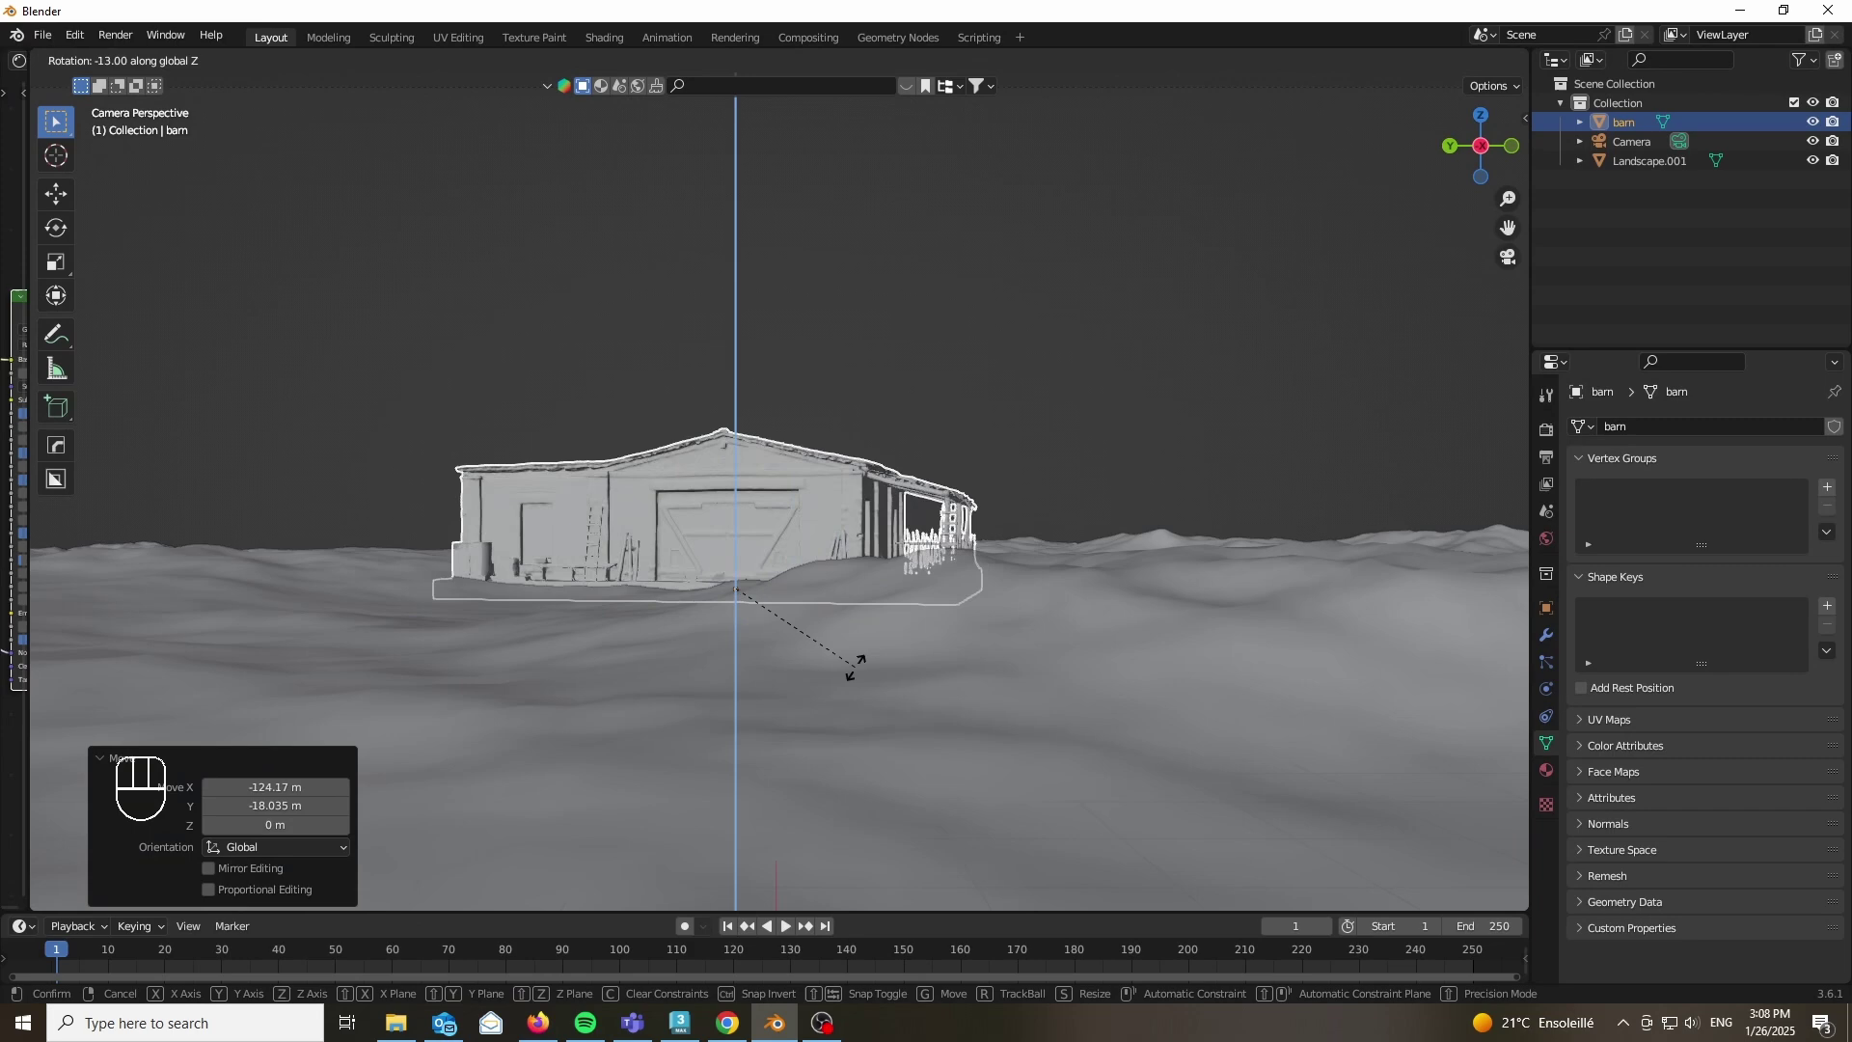
key("z")
left_click(831, 786)
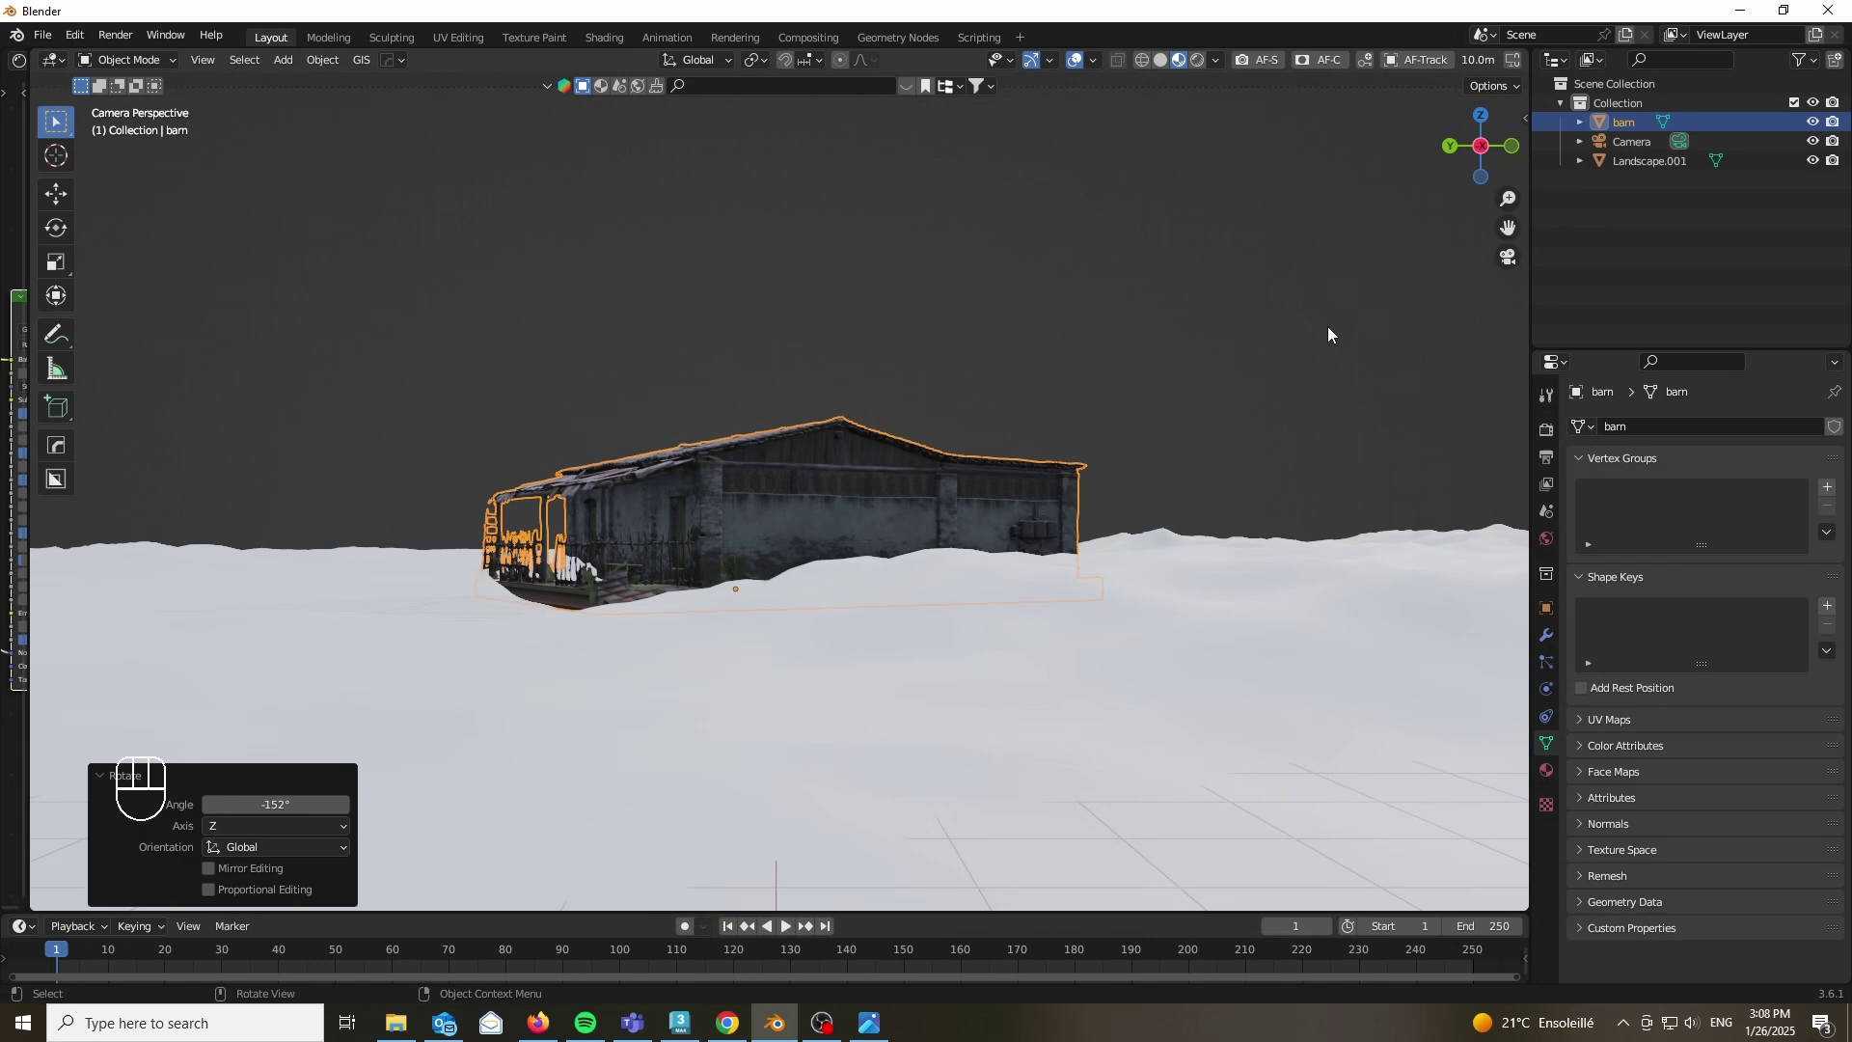
Step: Turn the barn so its large doors face the camera and move it onto the terrain keeping its height
key("r")
key("z")
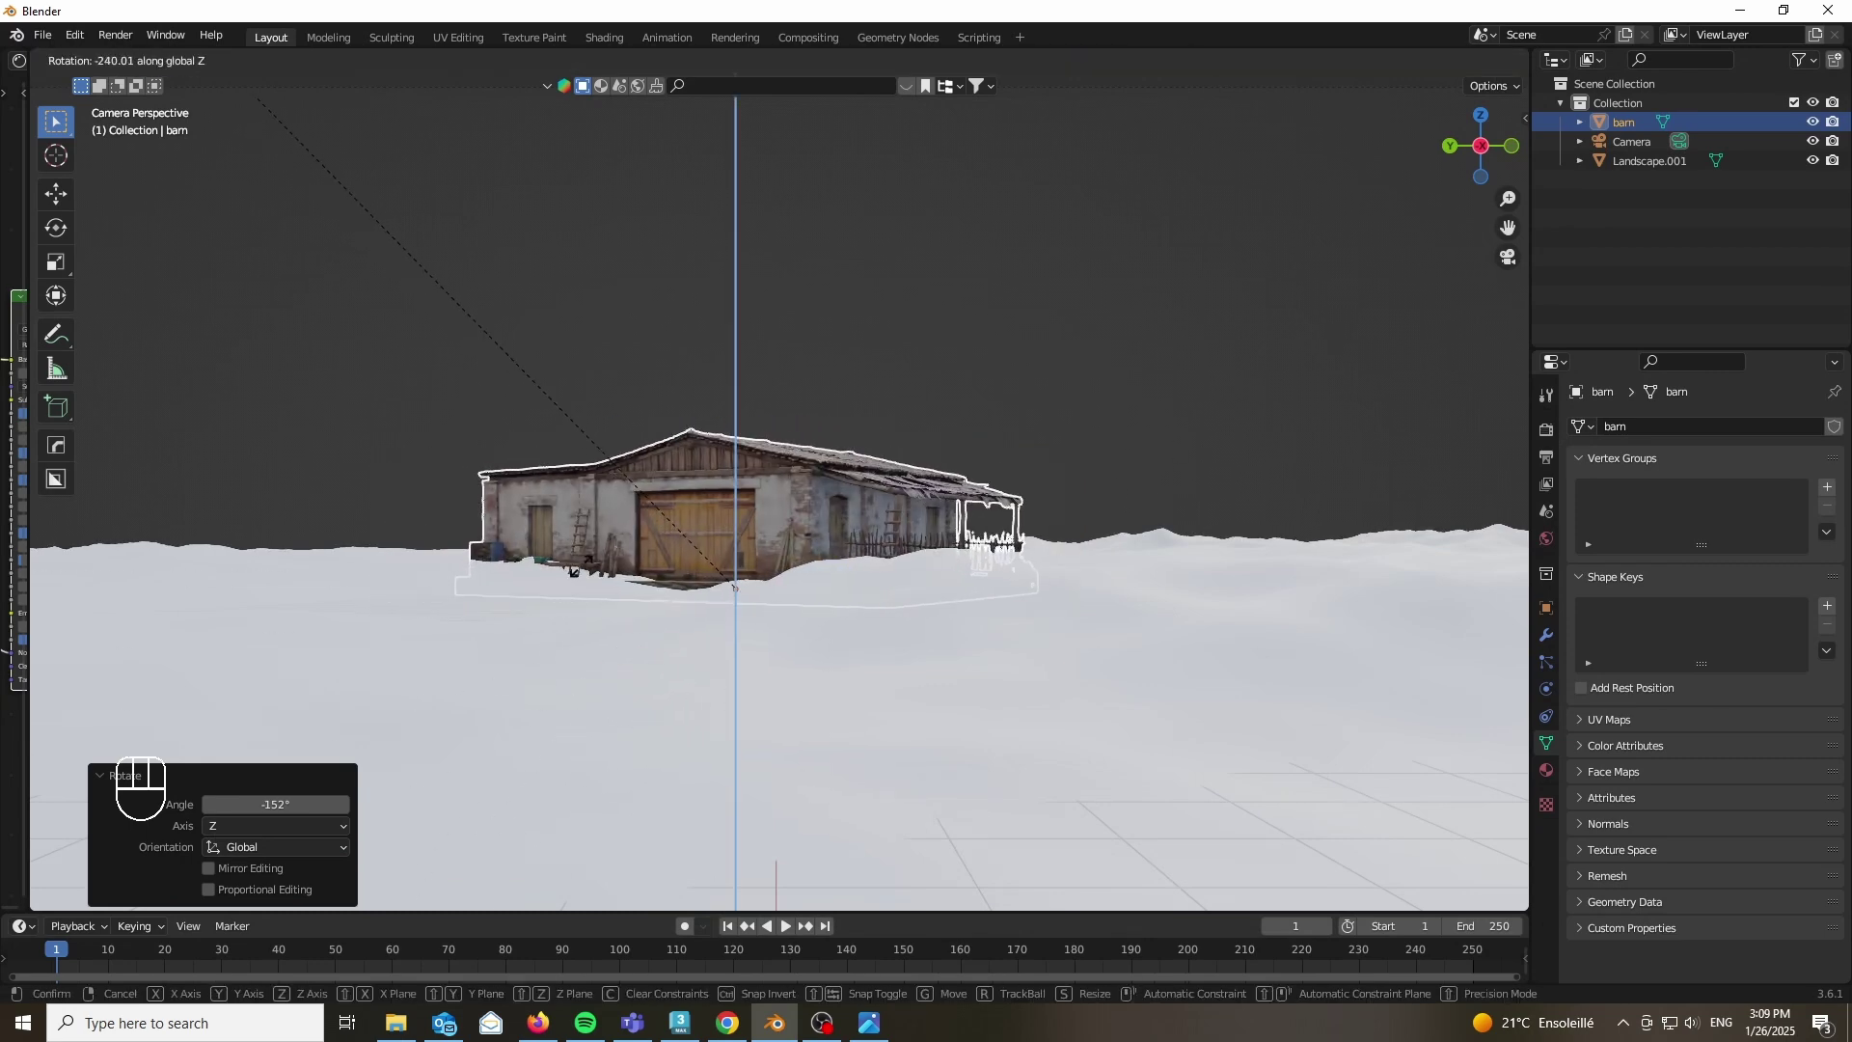
left_click_drag(808, 516, 812, 546)
key("s")
key("1")
key(".")
key("1")
key("Return")
key("g")
key("shift+z")
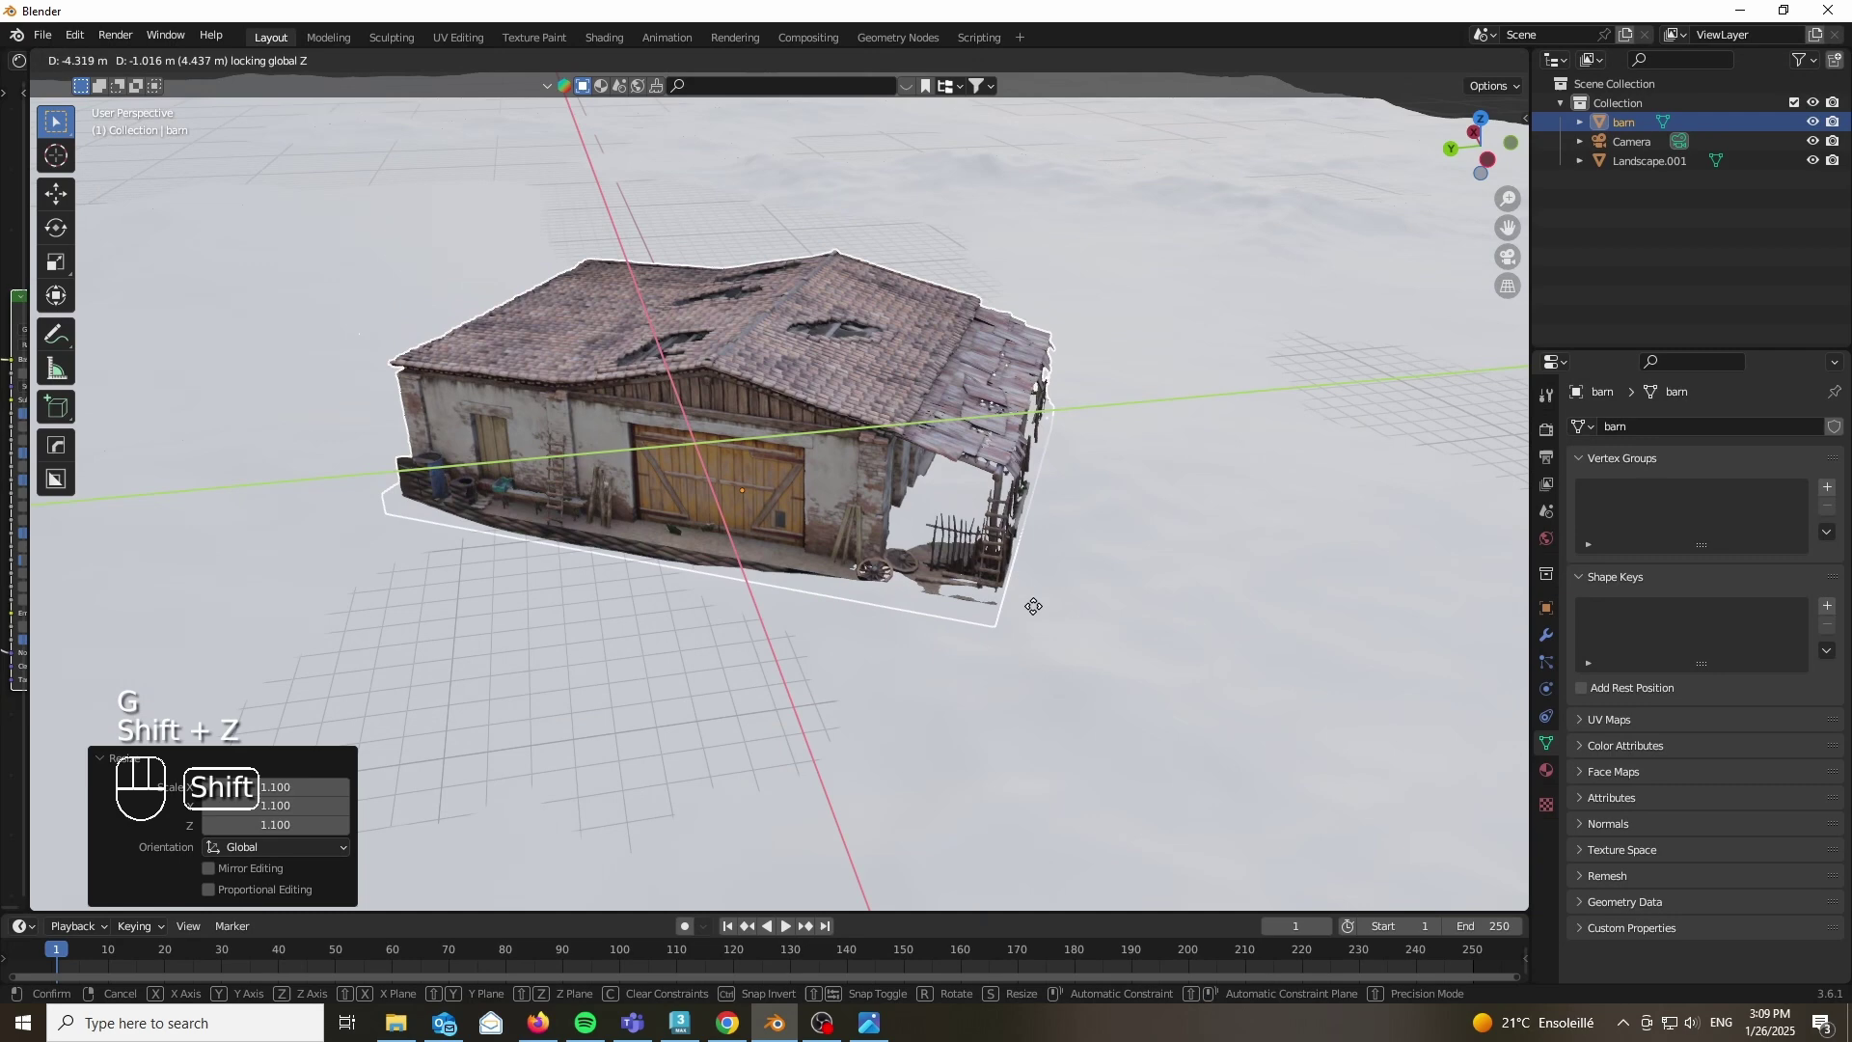
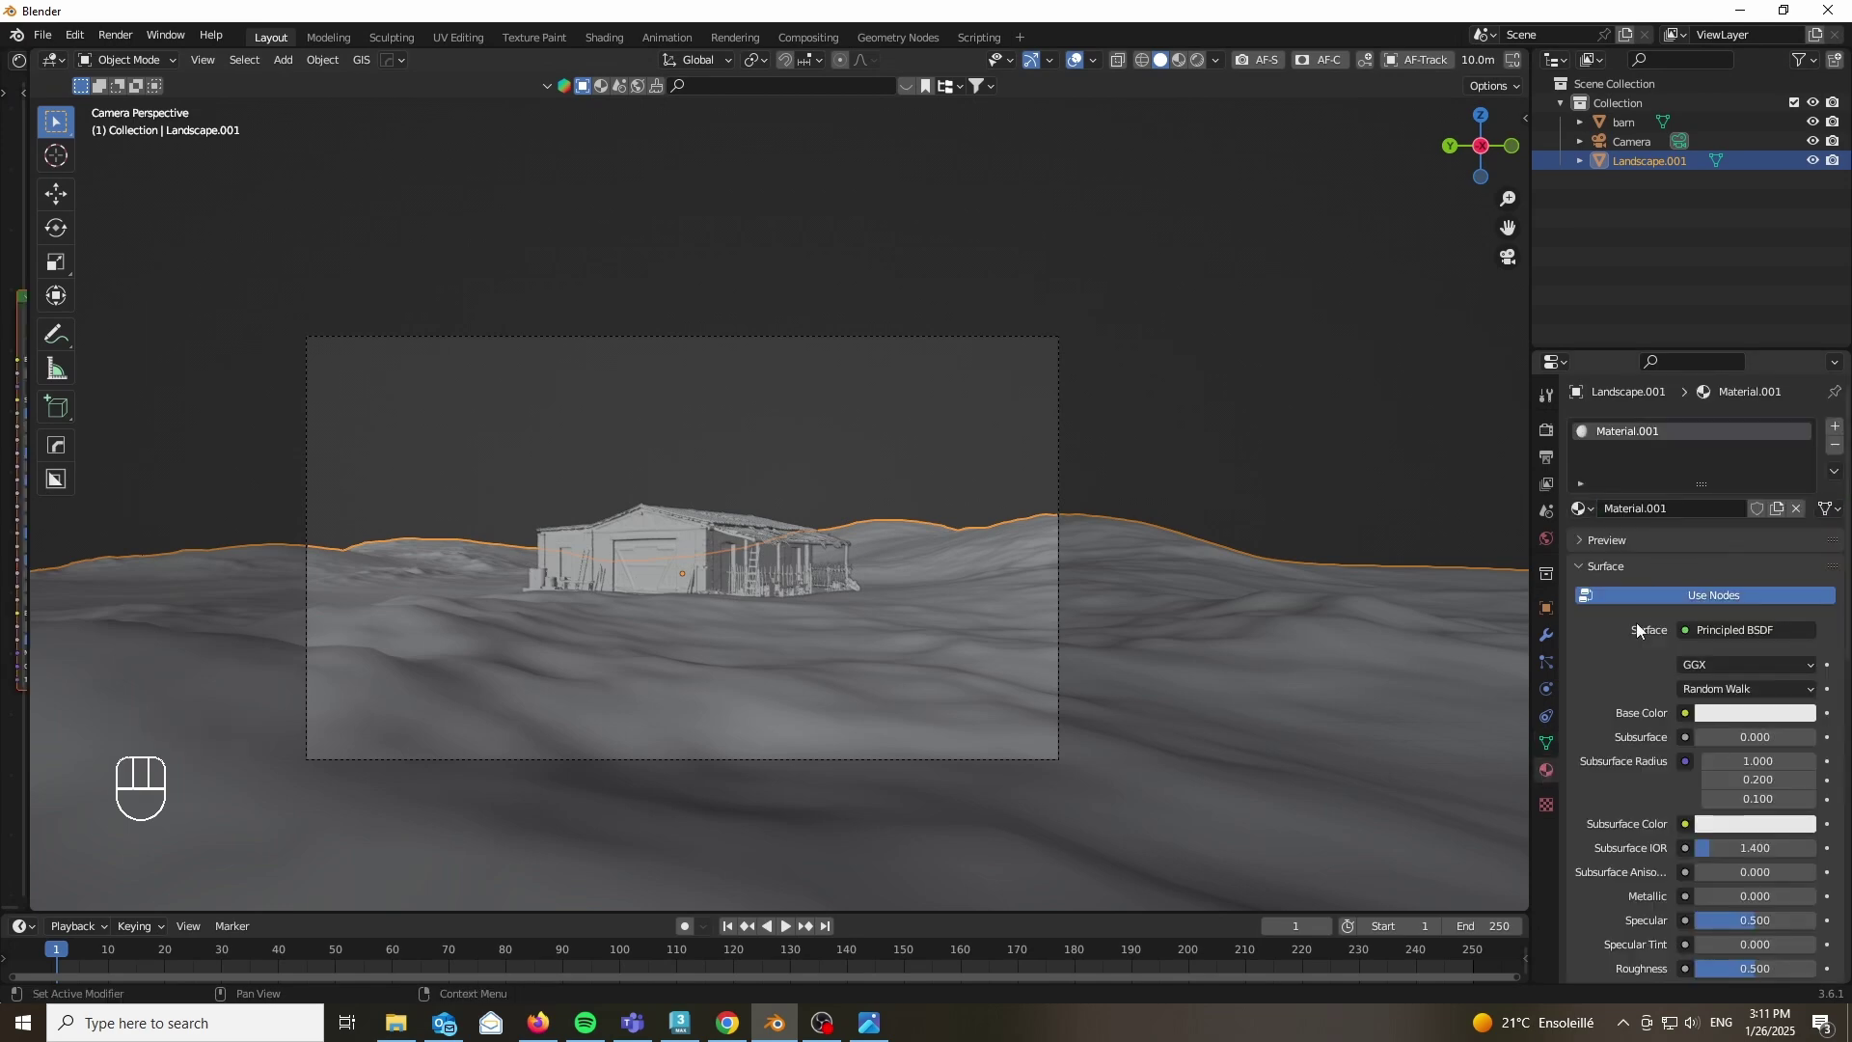
Step: Sample the landscape material's Base Color from the barn's walls with the eyedropper
key("z")
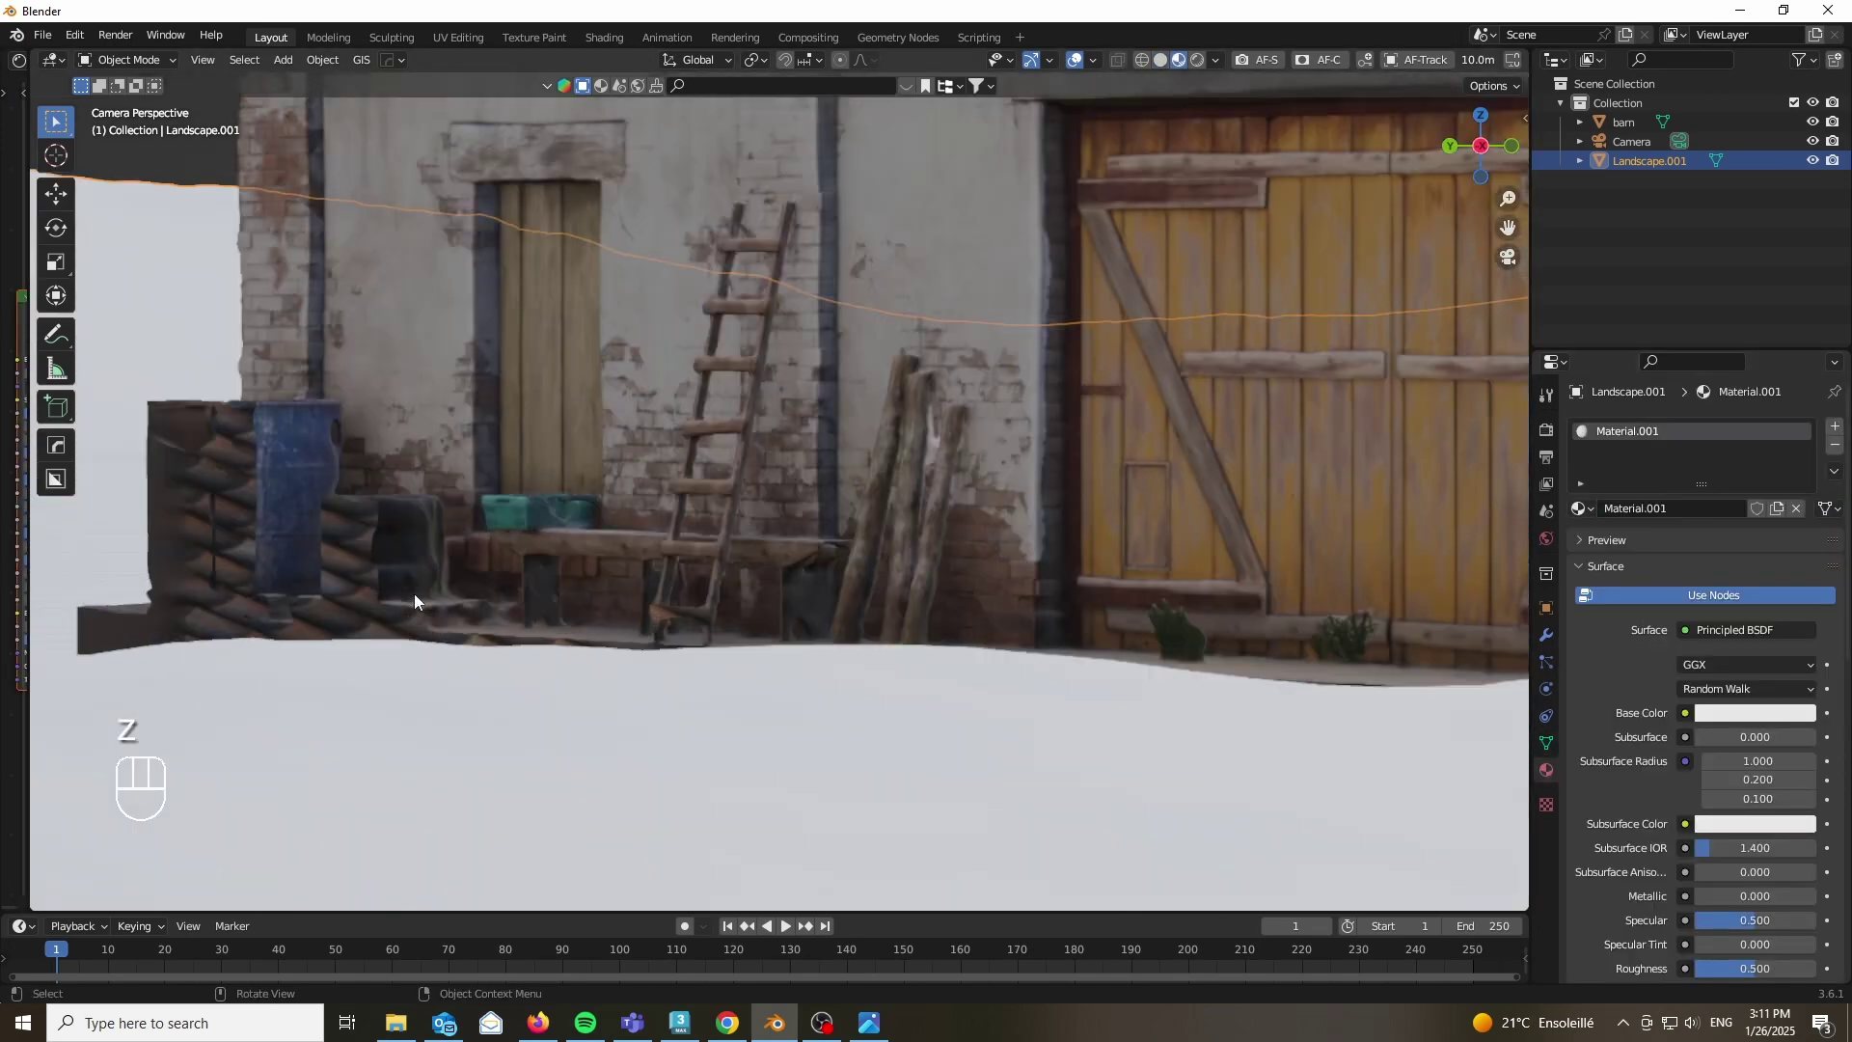
left_click(1771, 715)
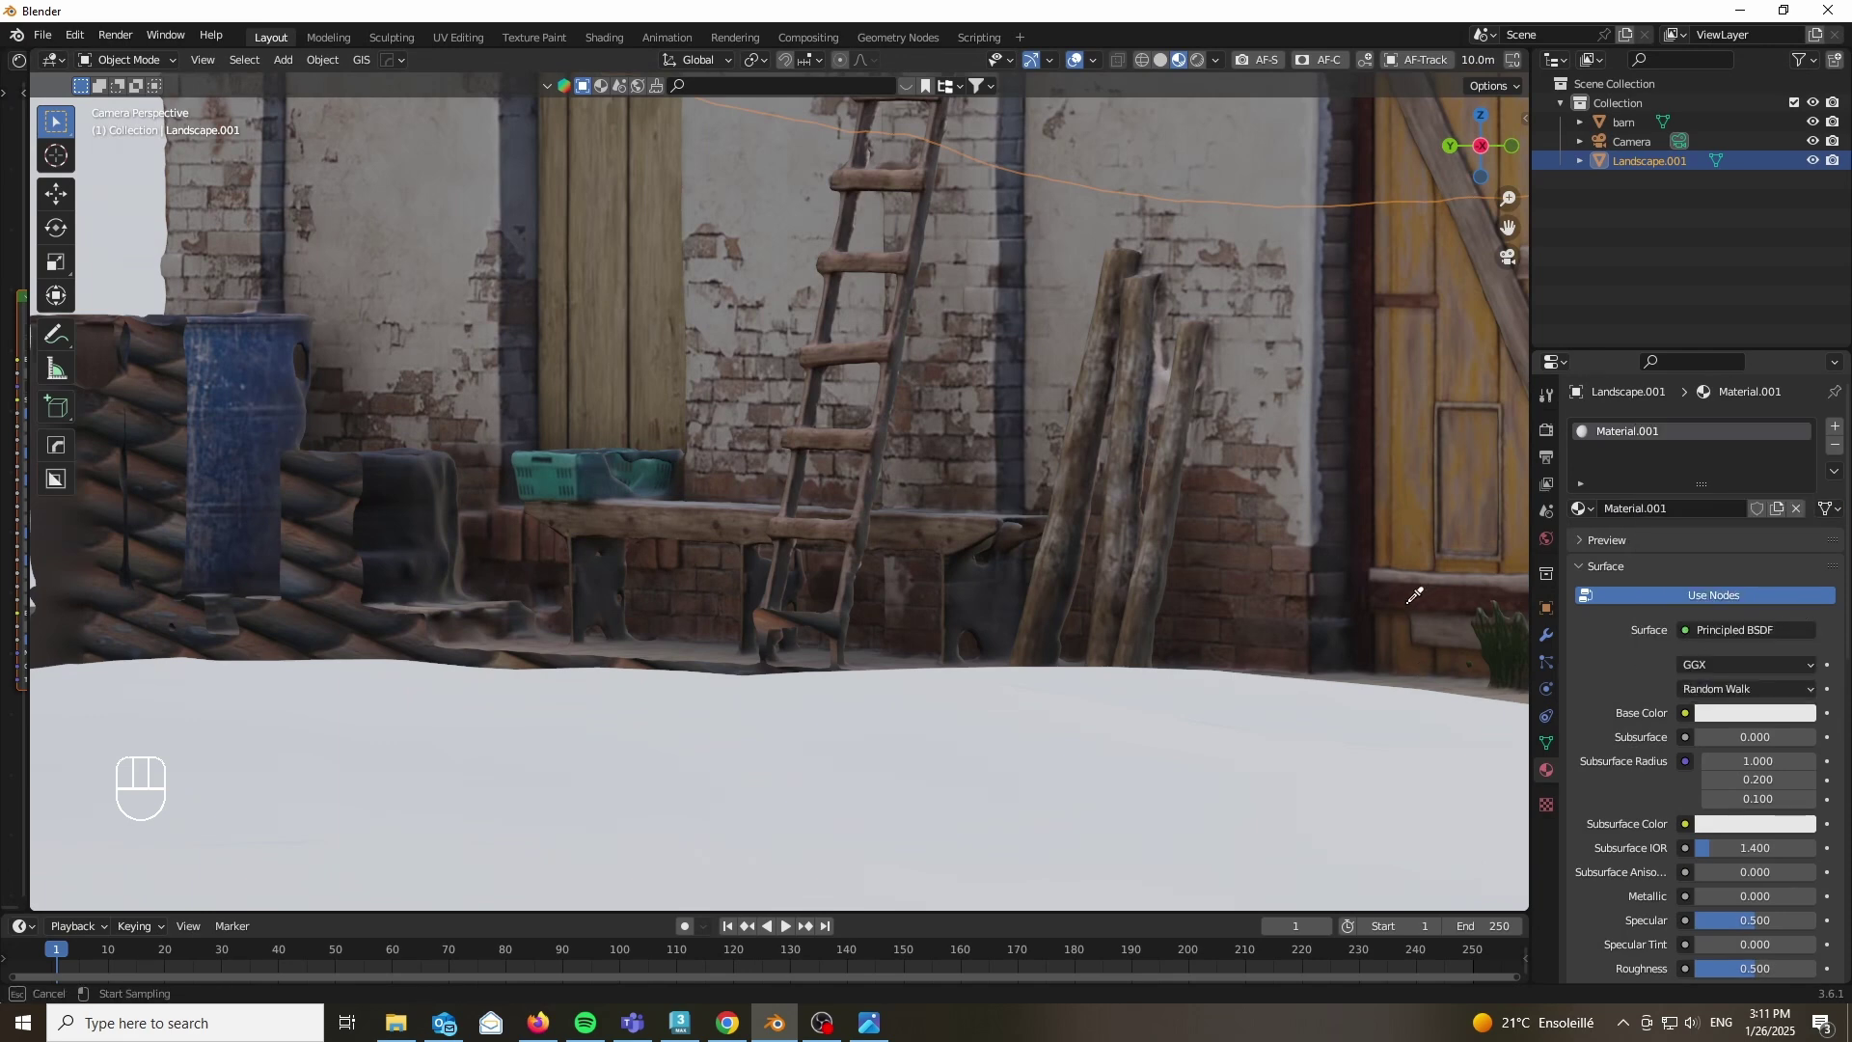
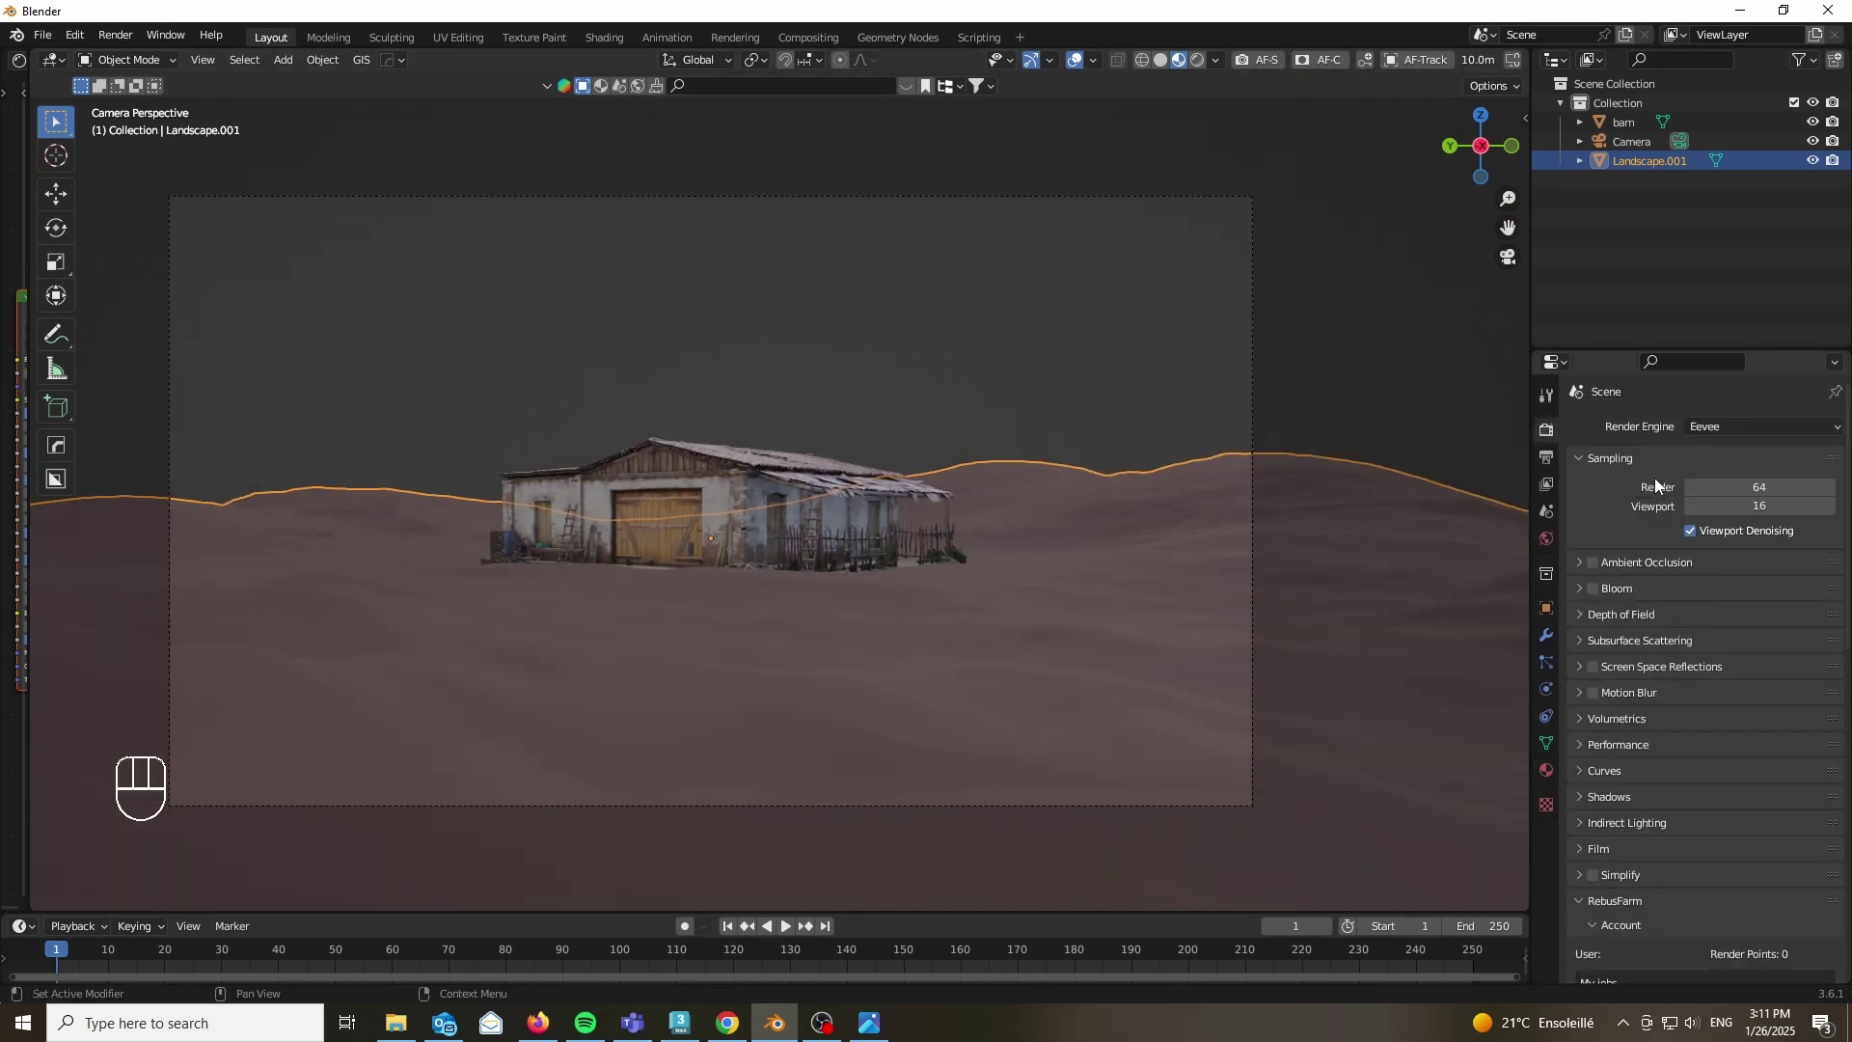
Step: Set the Cycles render Device to GPU Compute
left_click_drag(1716, 439, 1712, 495)
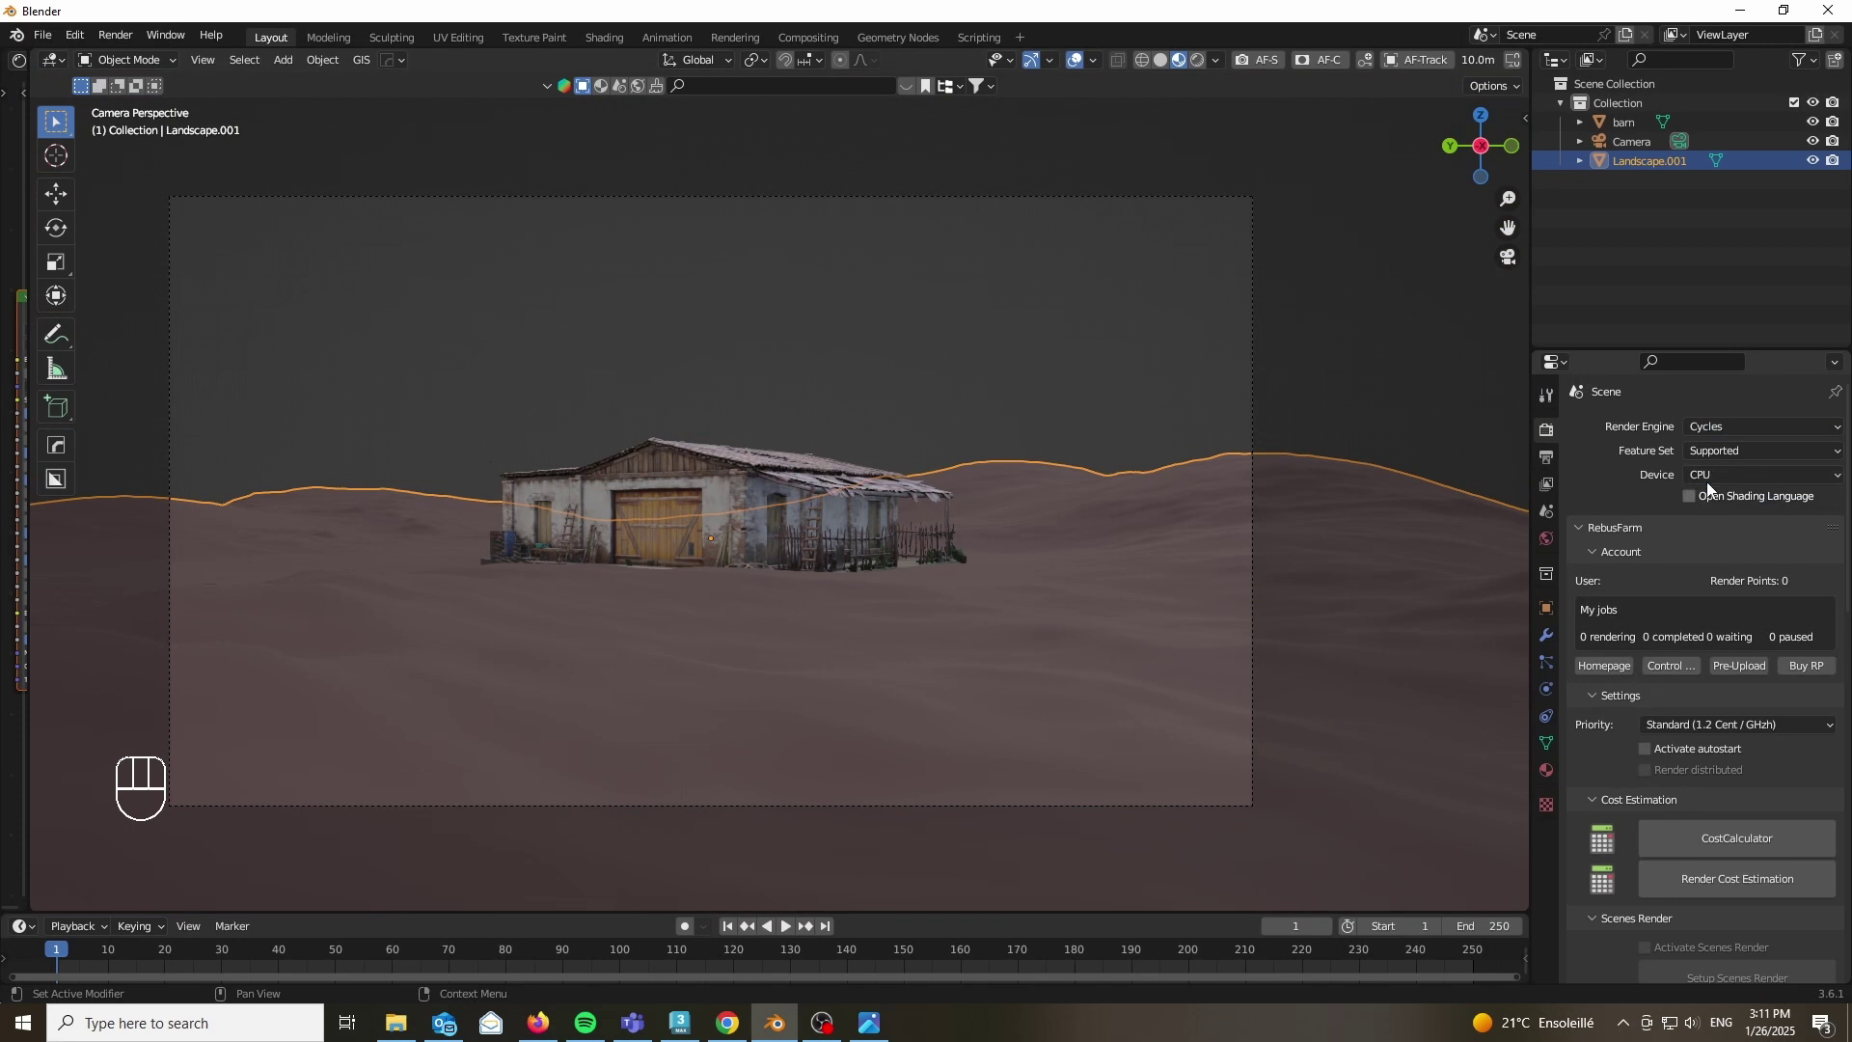
left_click_drag(1716, 487, 1717, 528)
left_click(1589, 527)
left_click(1610, 687)
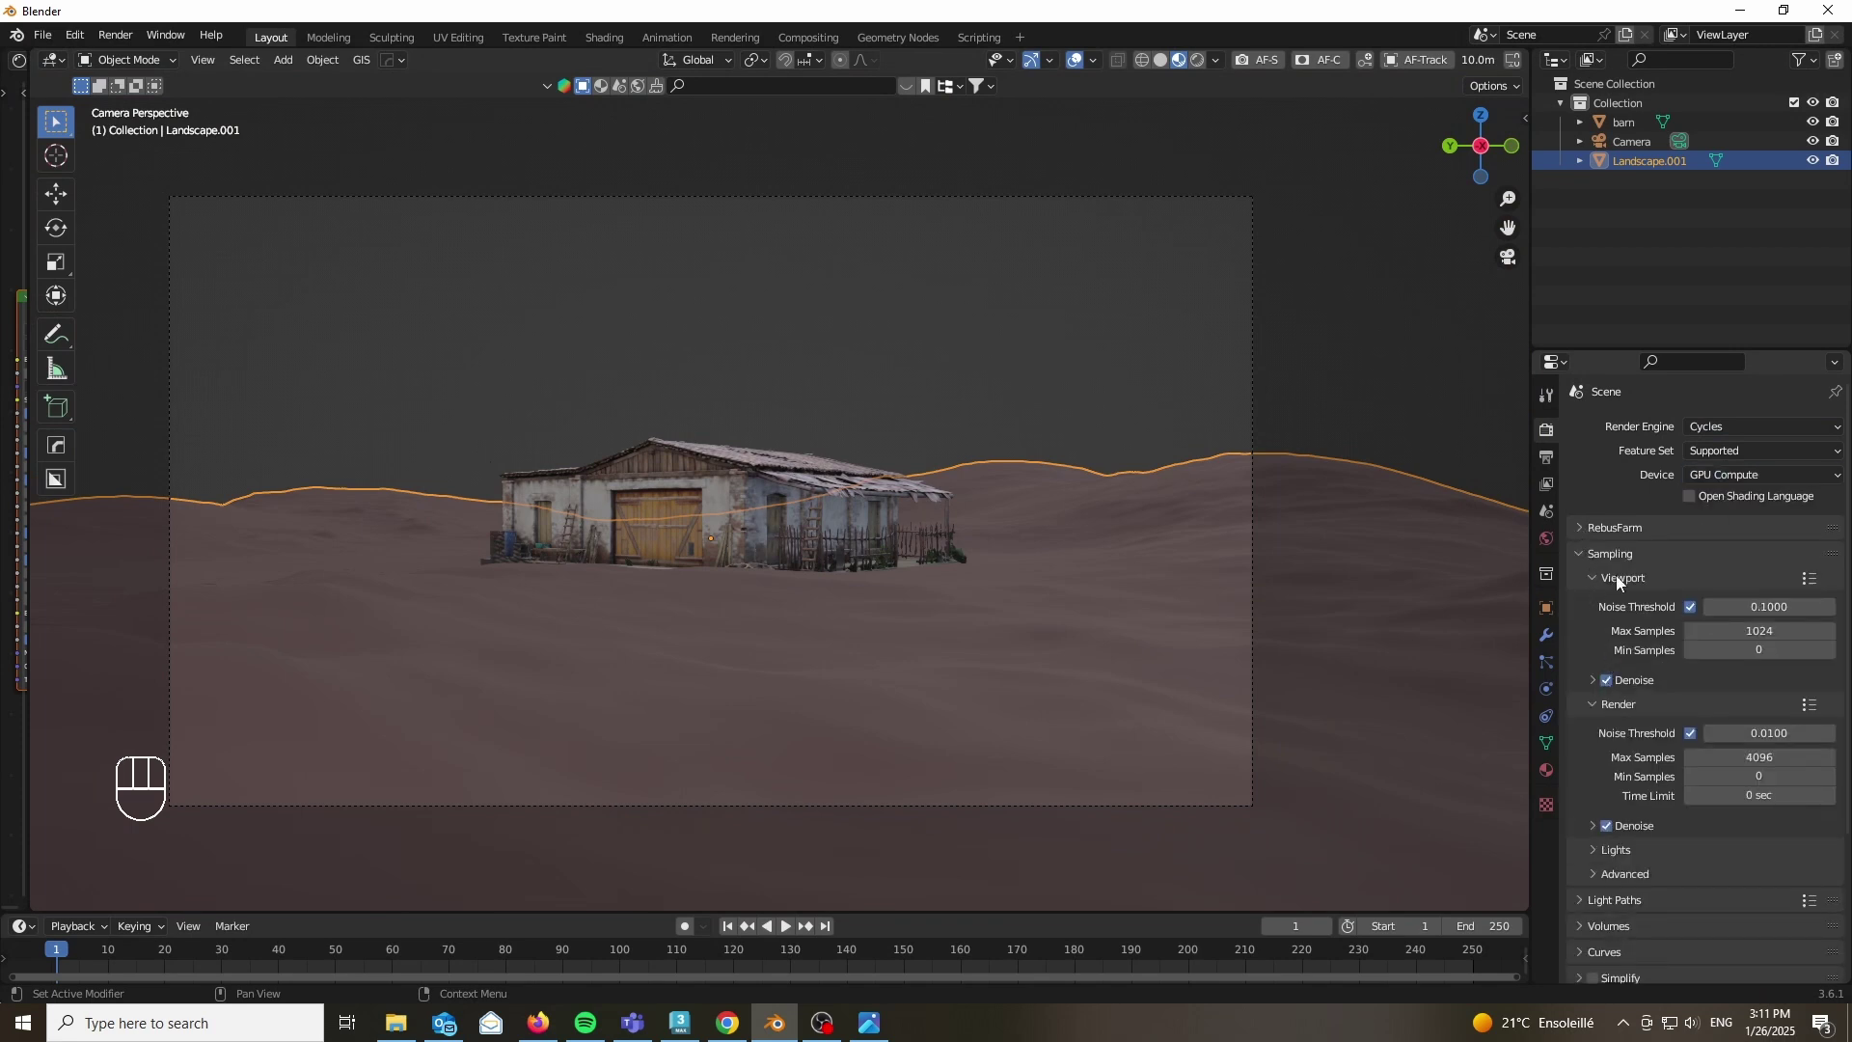
Step: Switch the viewport to Rendered shading with overlays off and open a Shader Editor alongside
key("z")
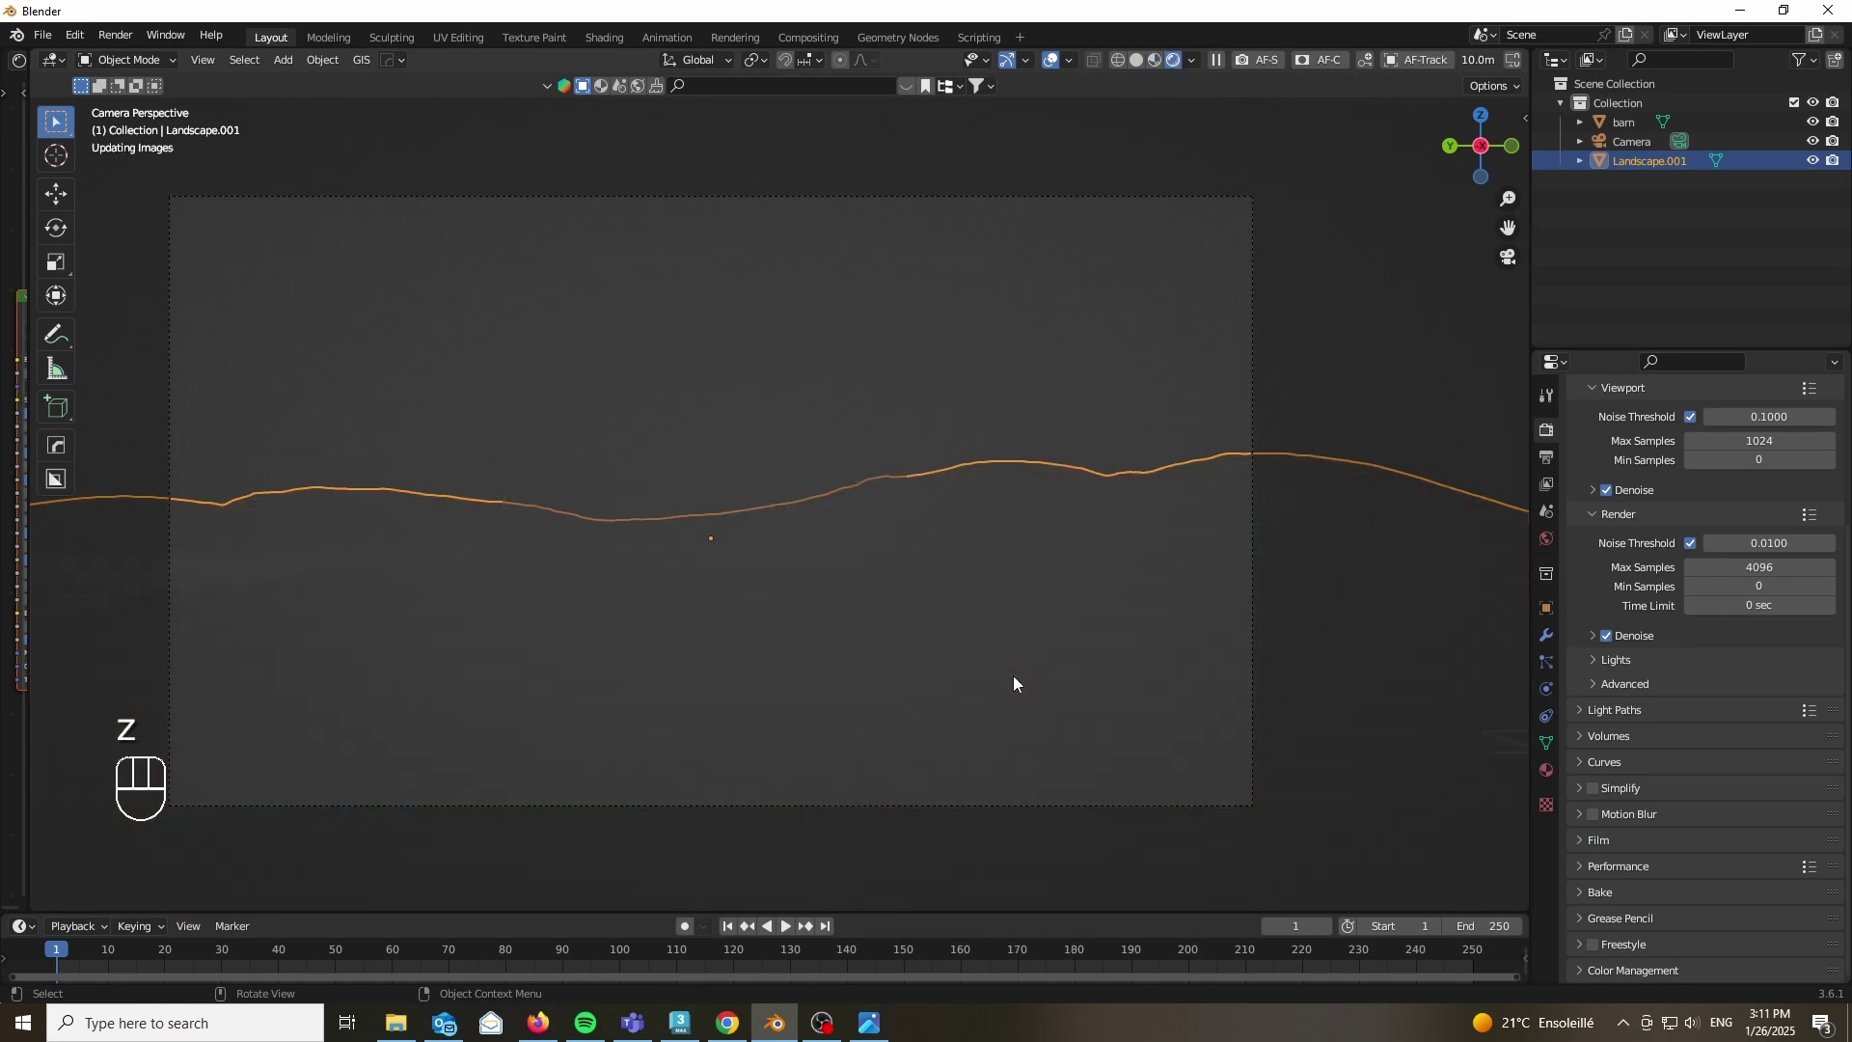
left_click(1053, 71)
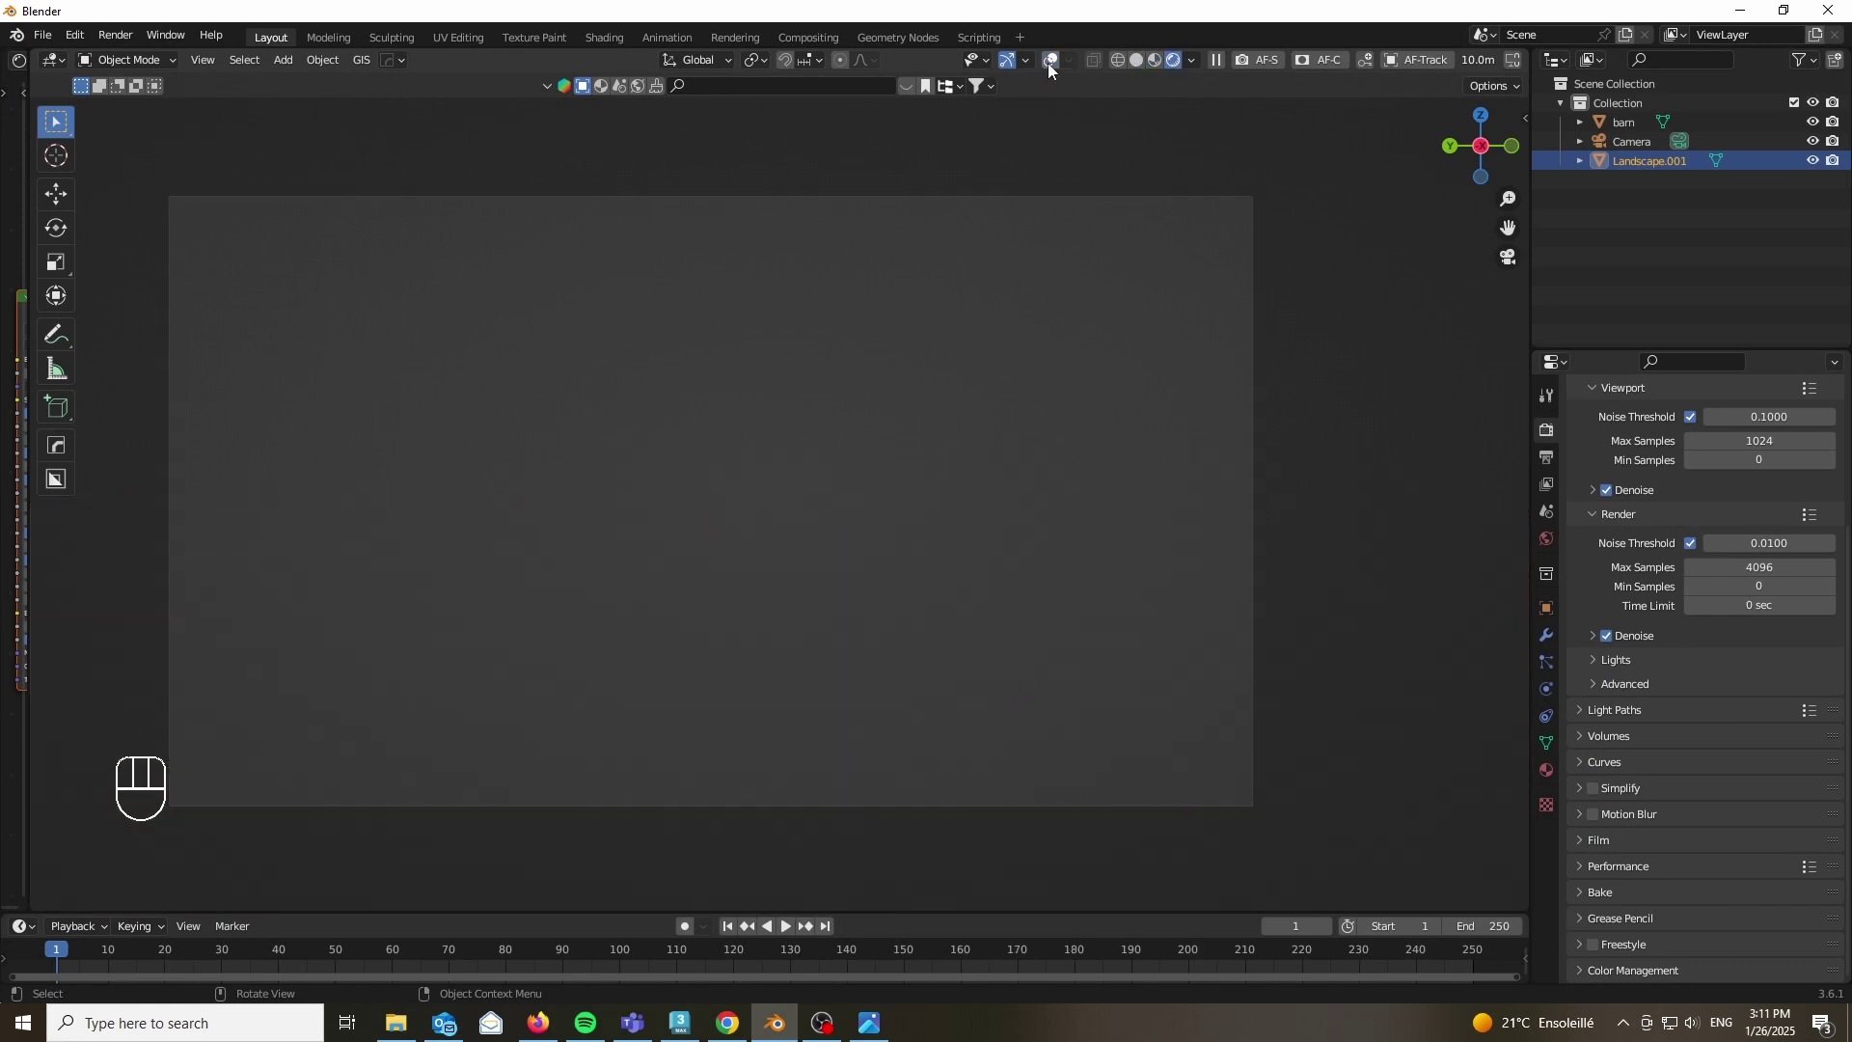
key("ctrl+b")
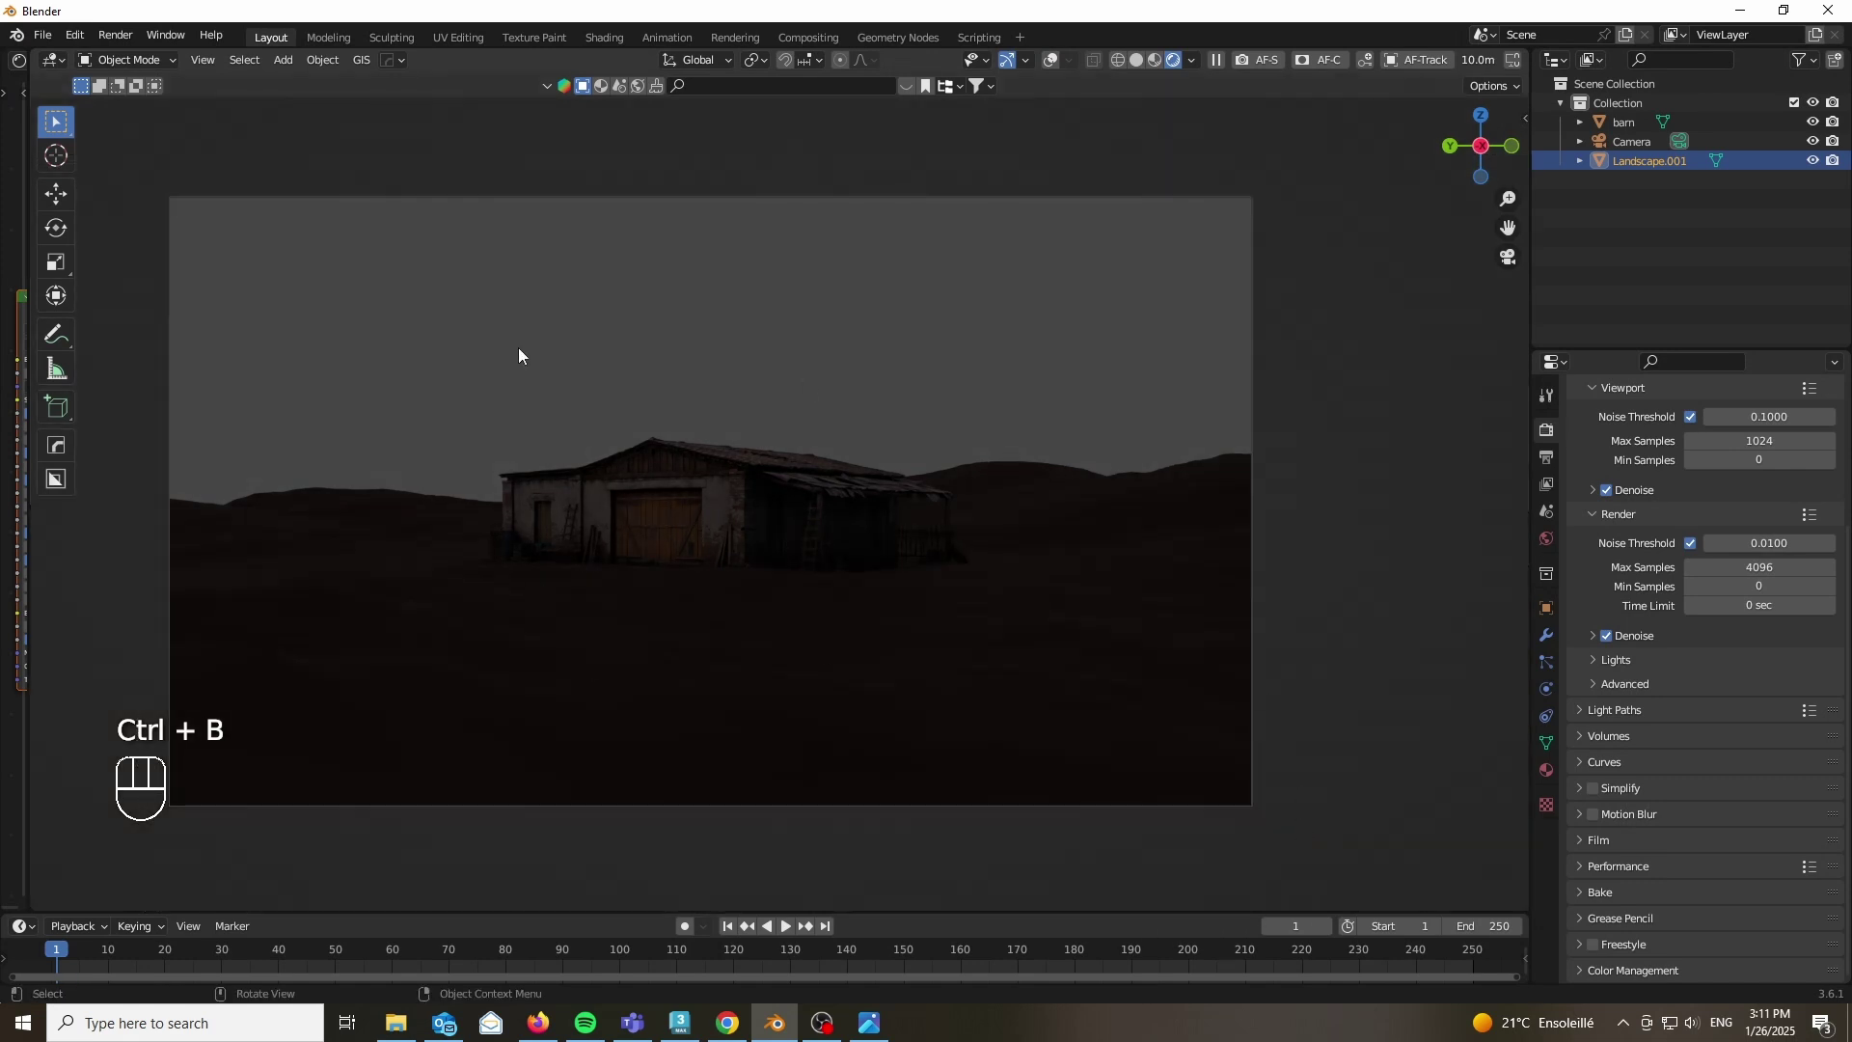
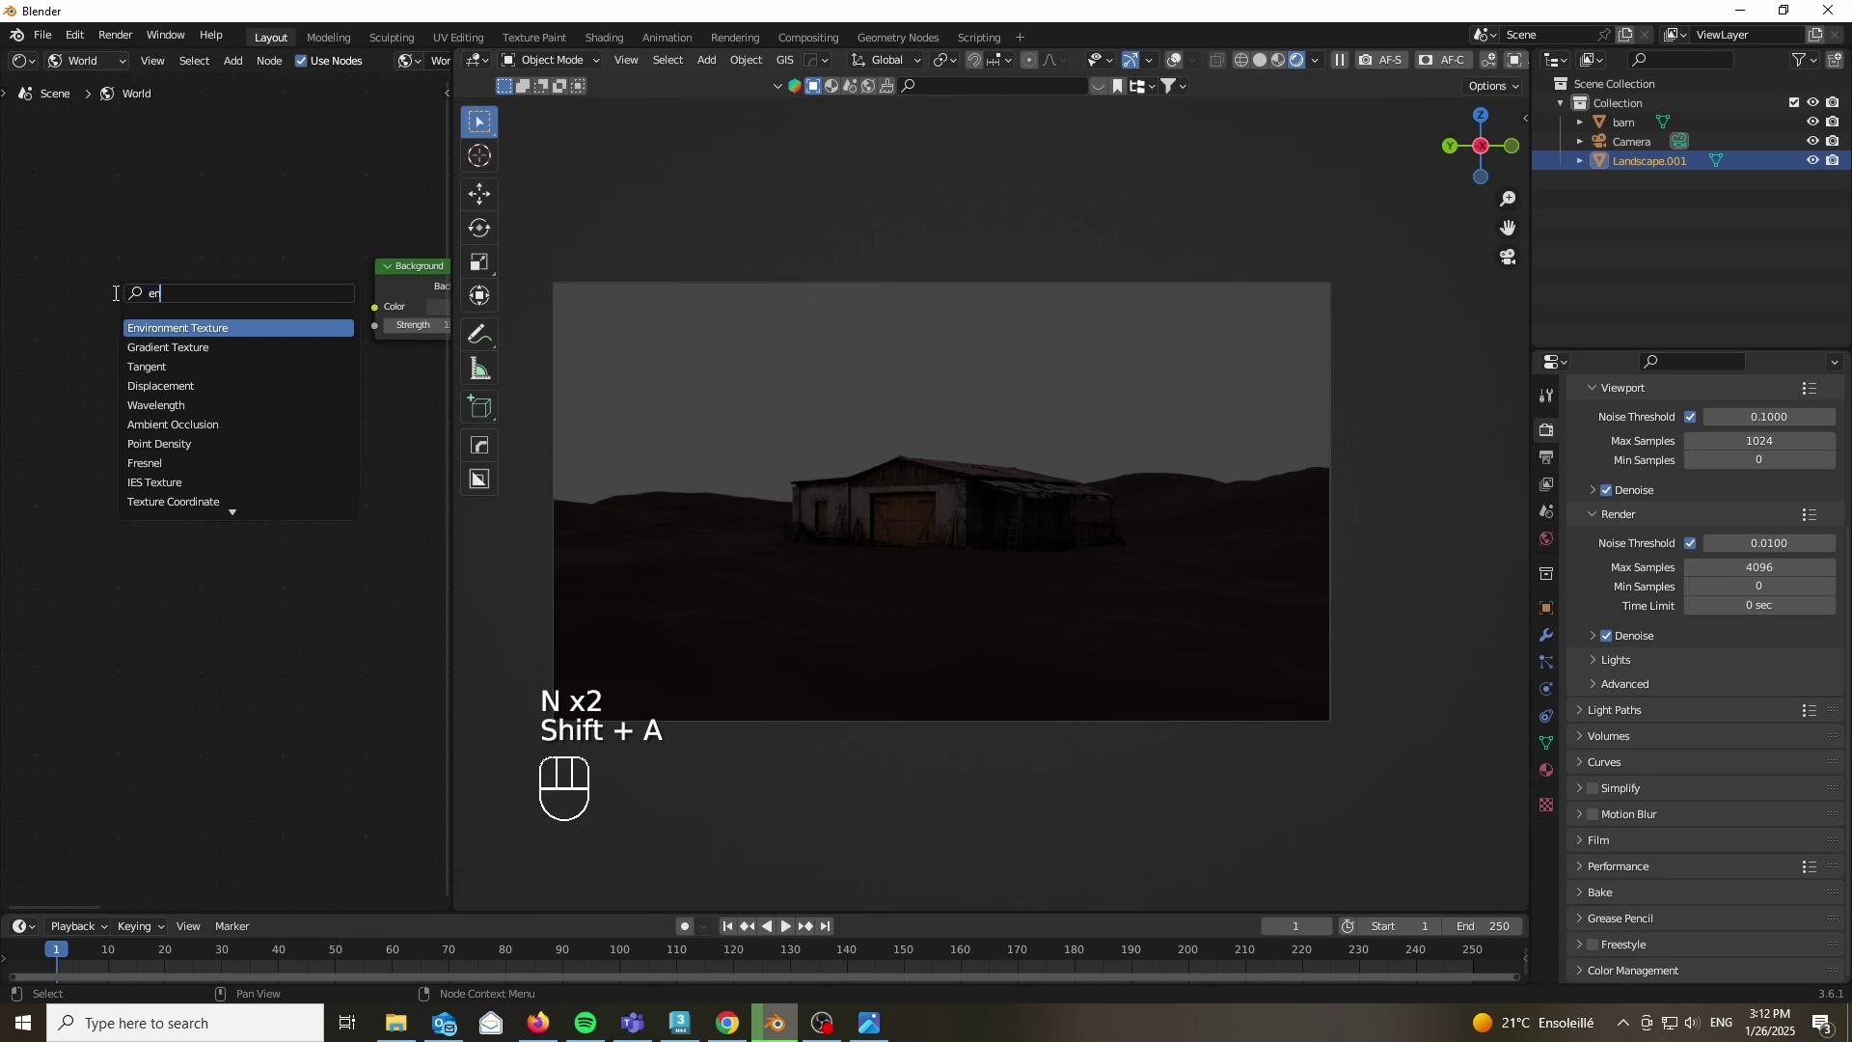
Step: Add an Environment Texture node and wire its Color into the world Background
left_click(107, 330)
left_click_drag(253, 313, 318, 319)
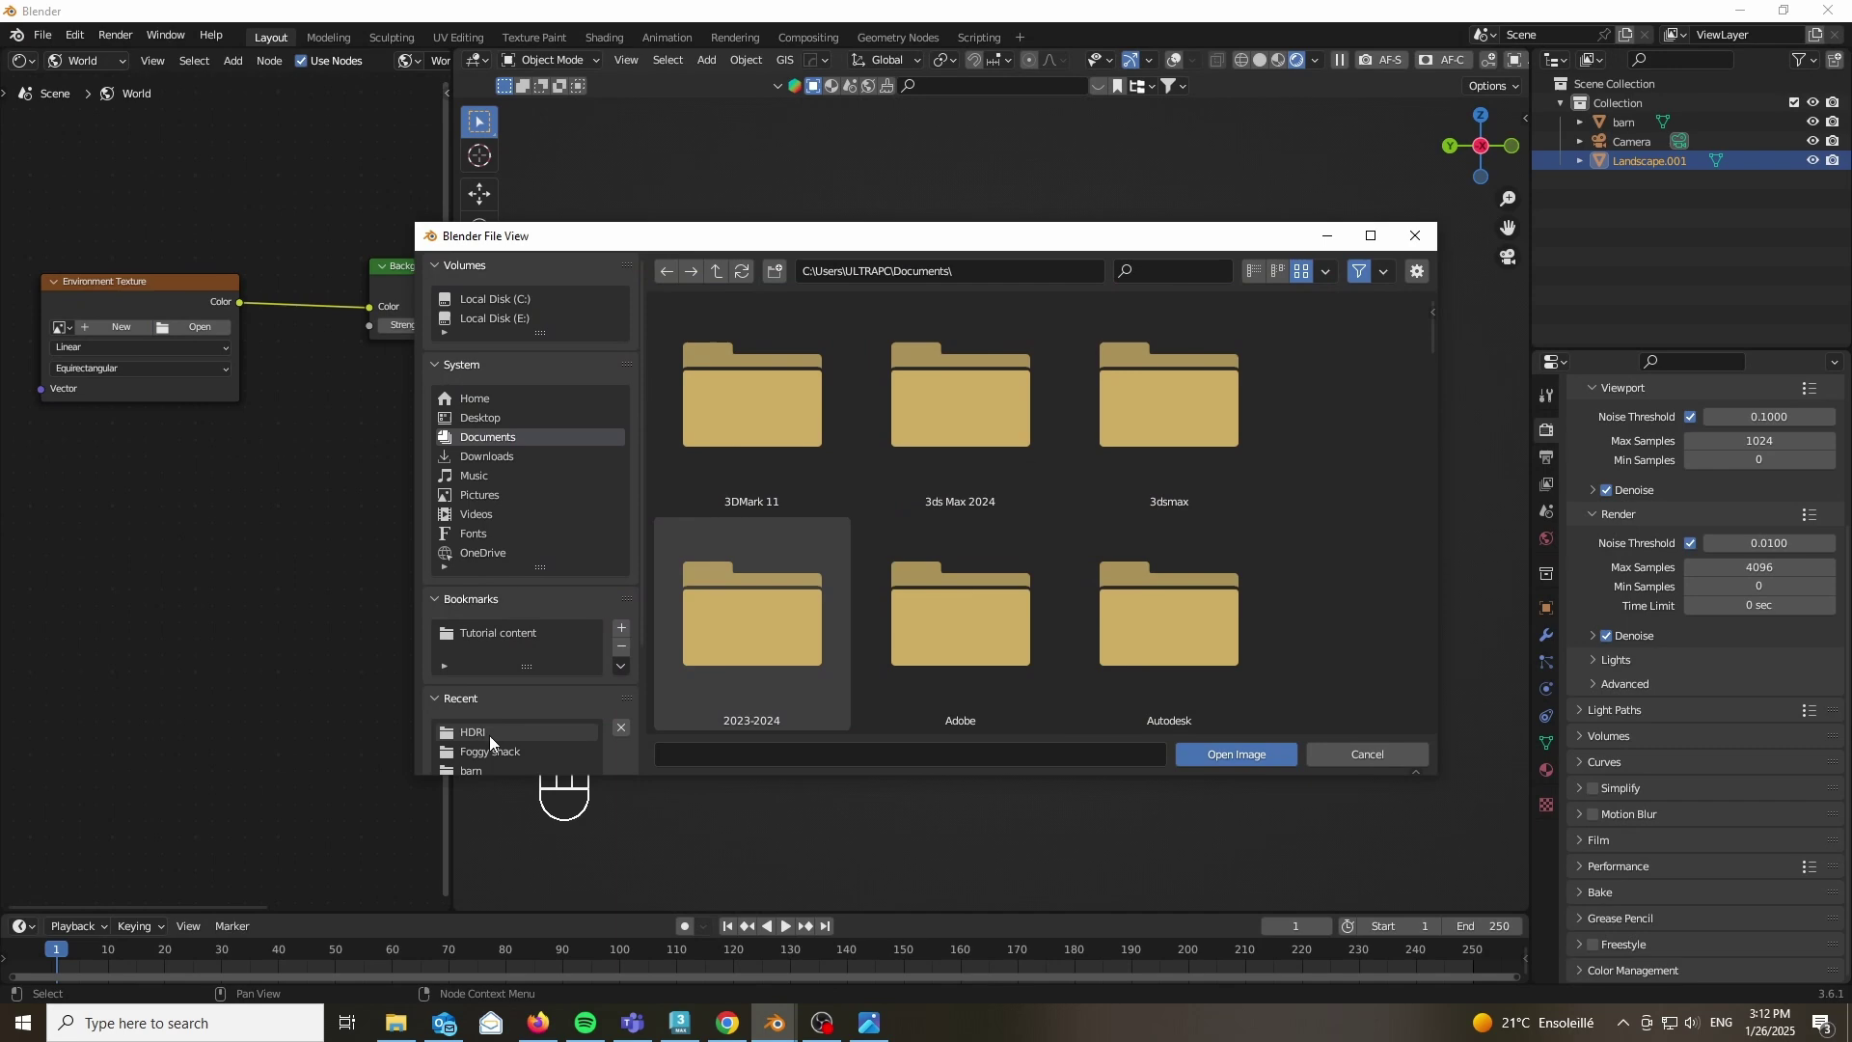
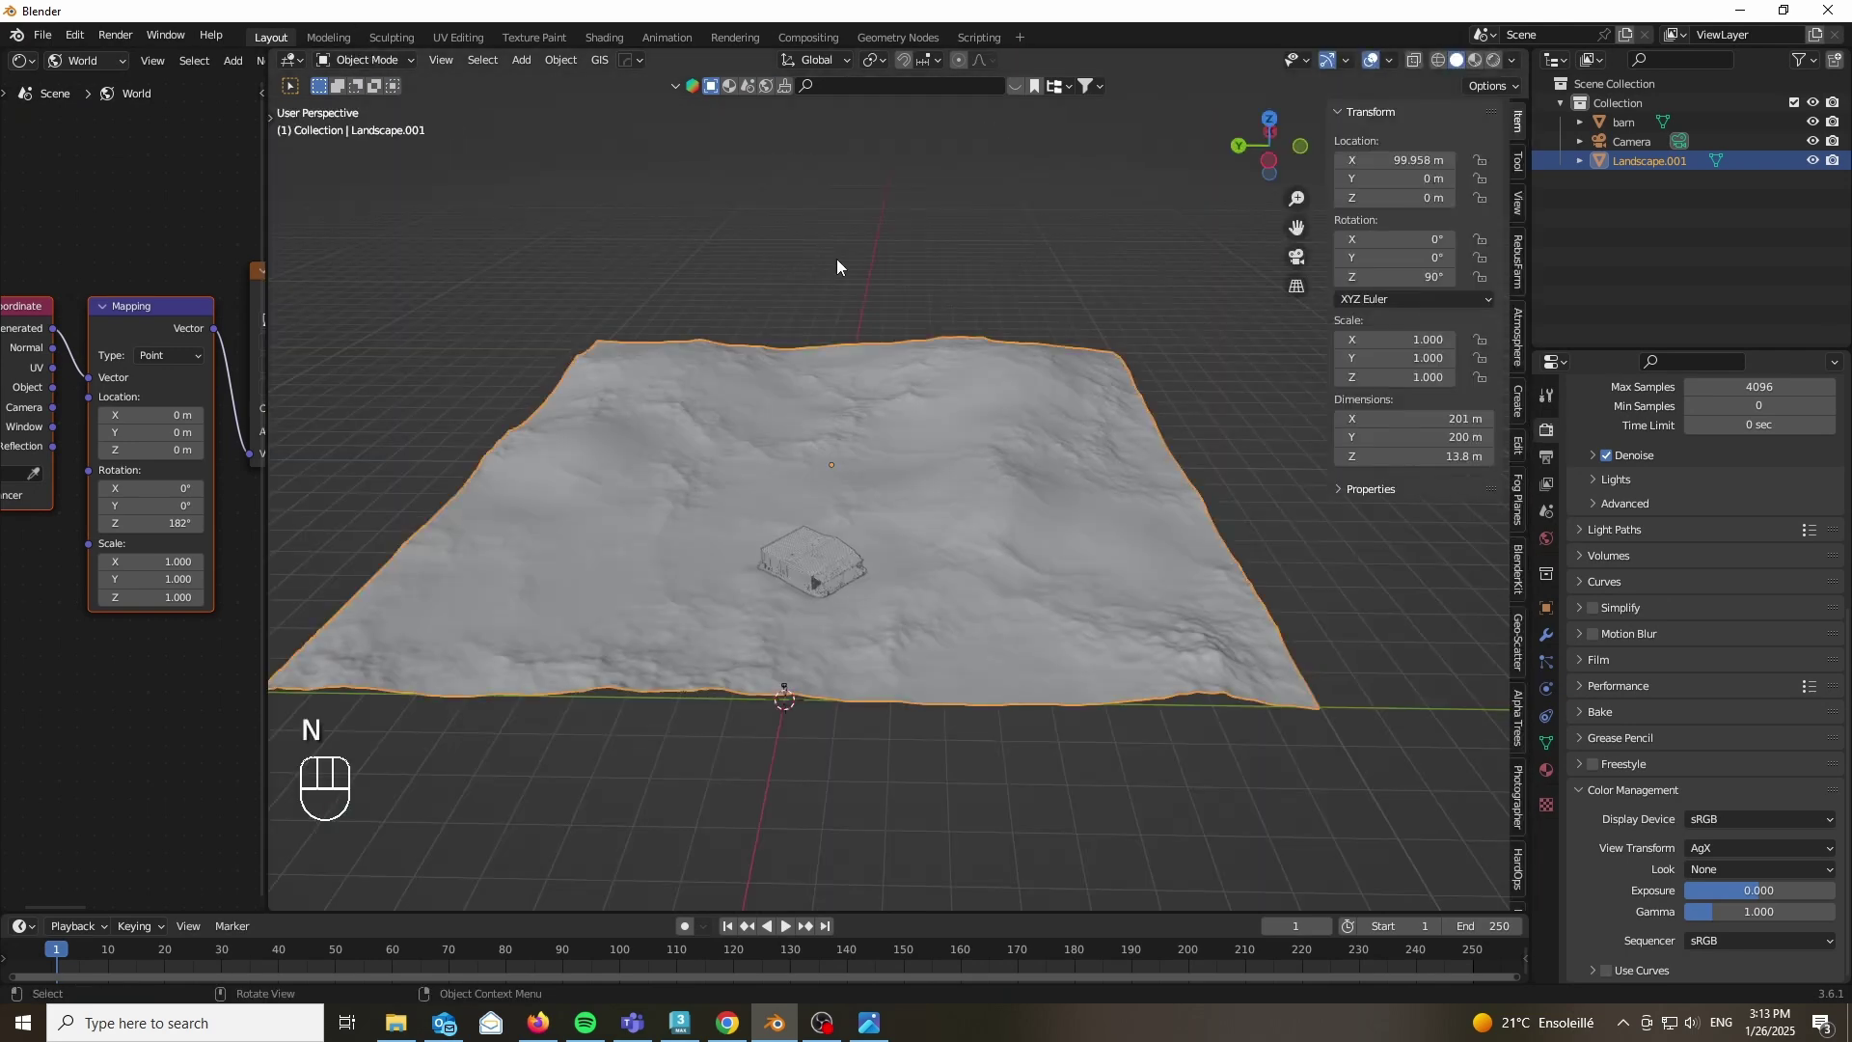
Step: Start the Geo-Scatter setup asking for the Landscape as emitter
key("ctrl+a")
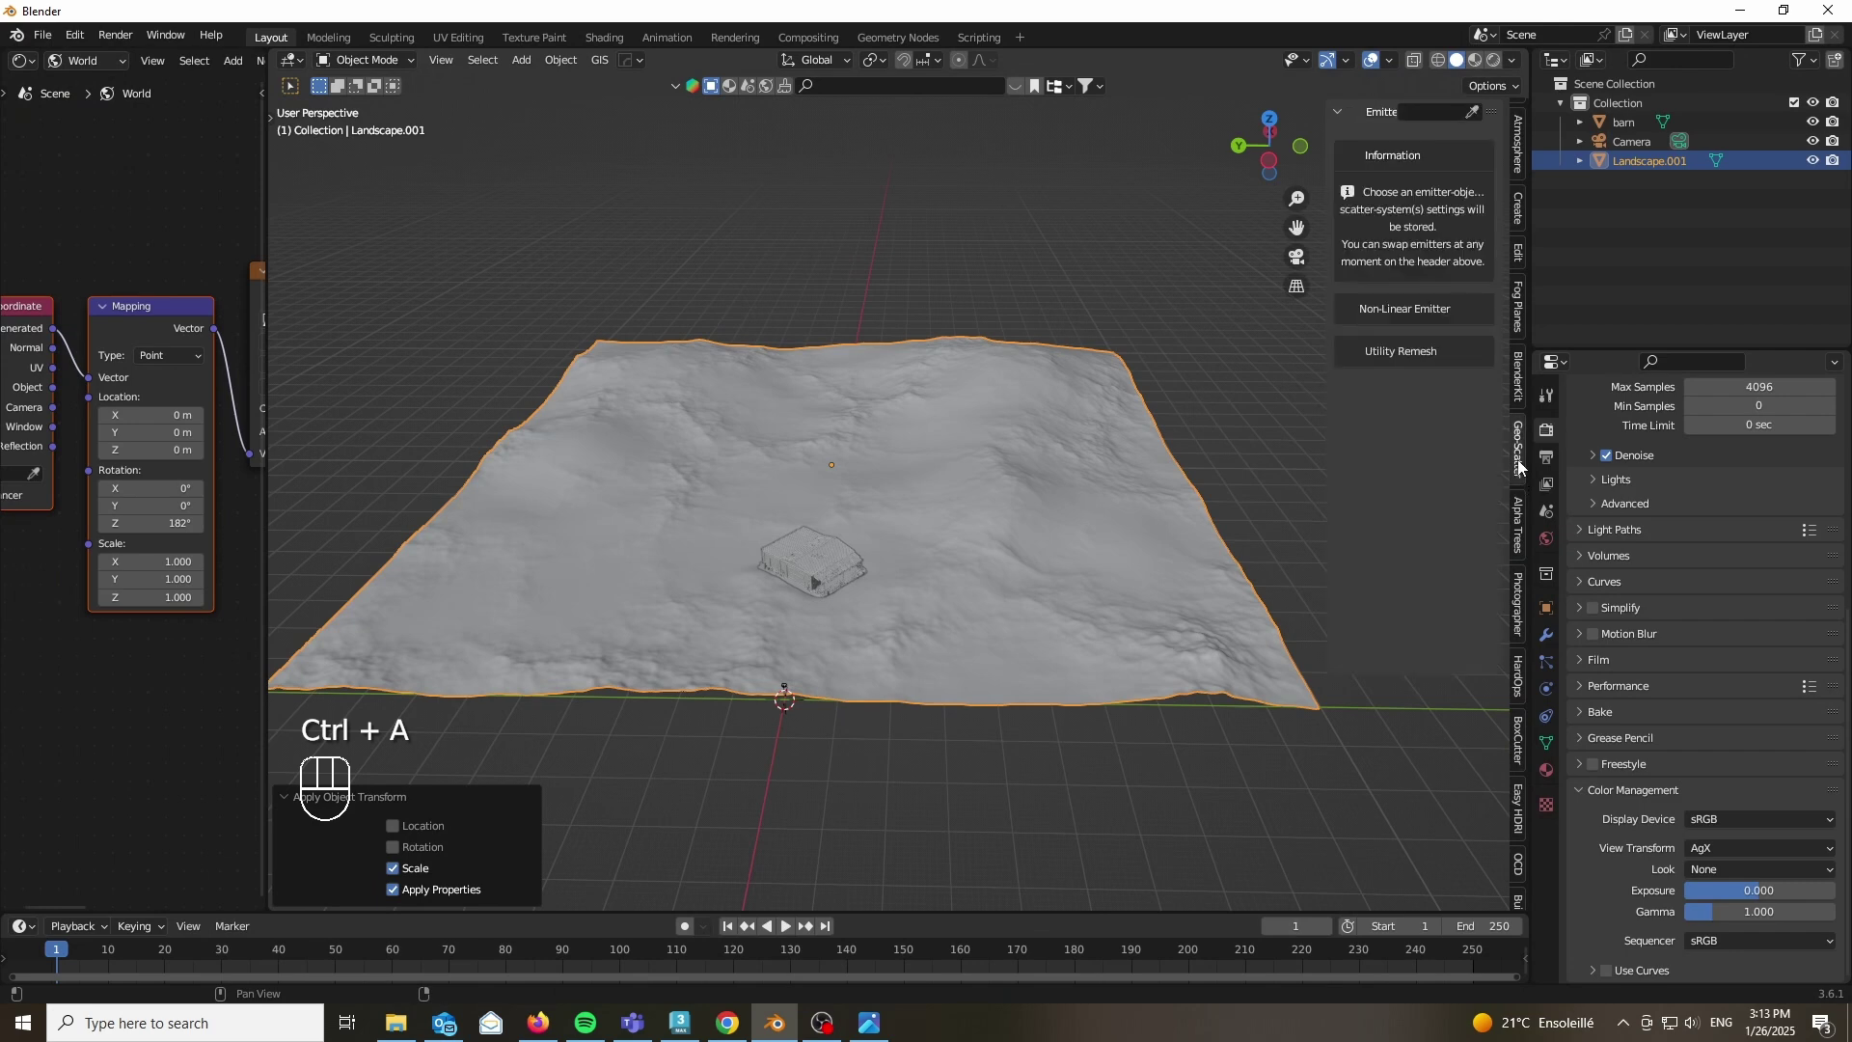
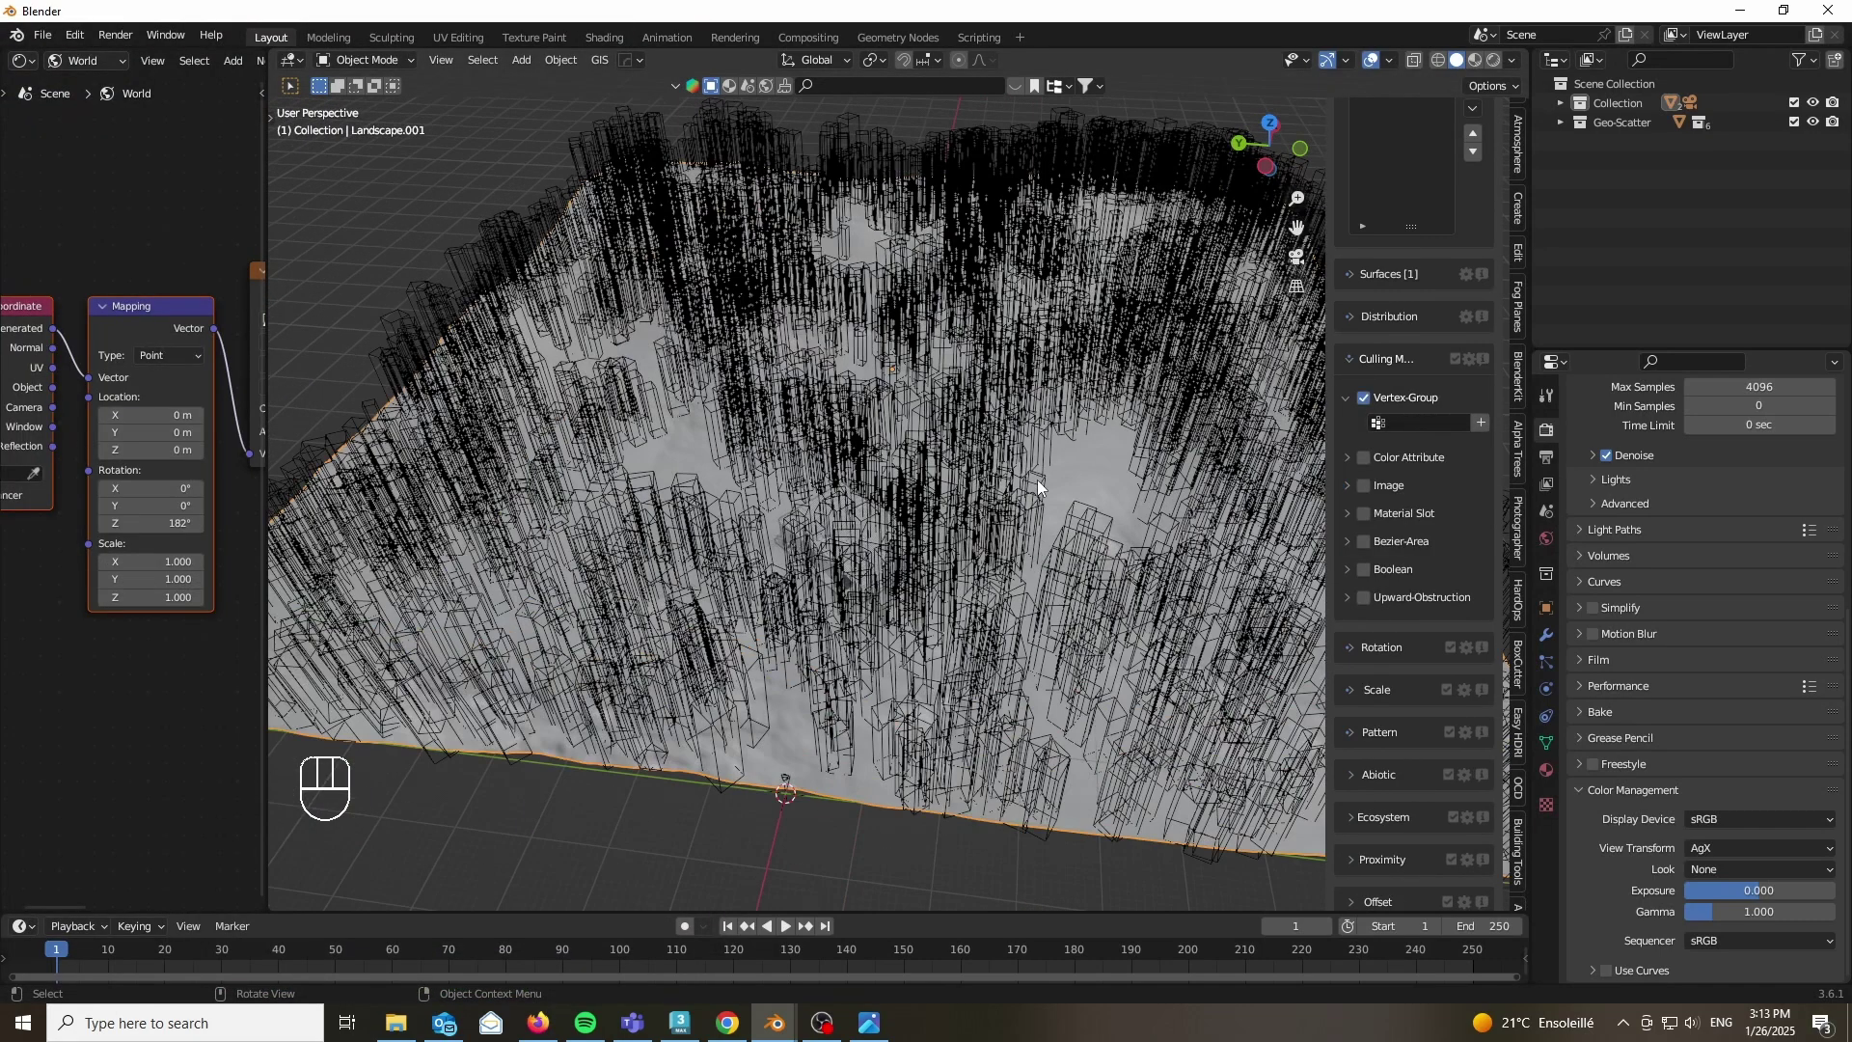
Step: Weight-paint the landscape's vertex group over the background where trees should grow behind the barn
key("ctrl+a")
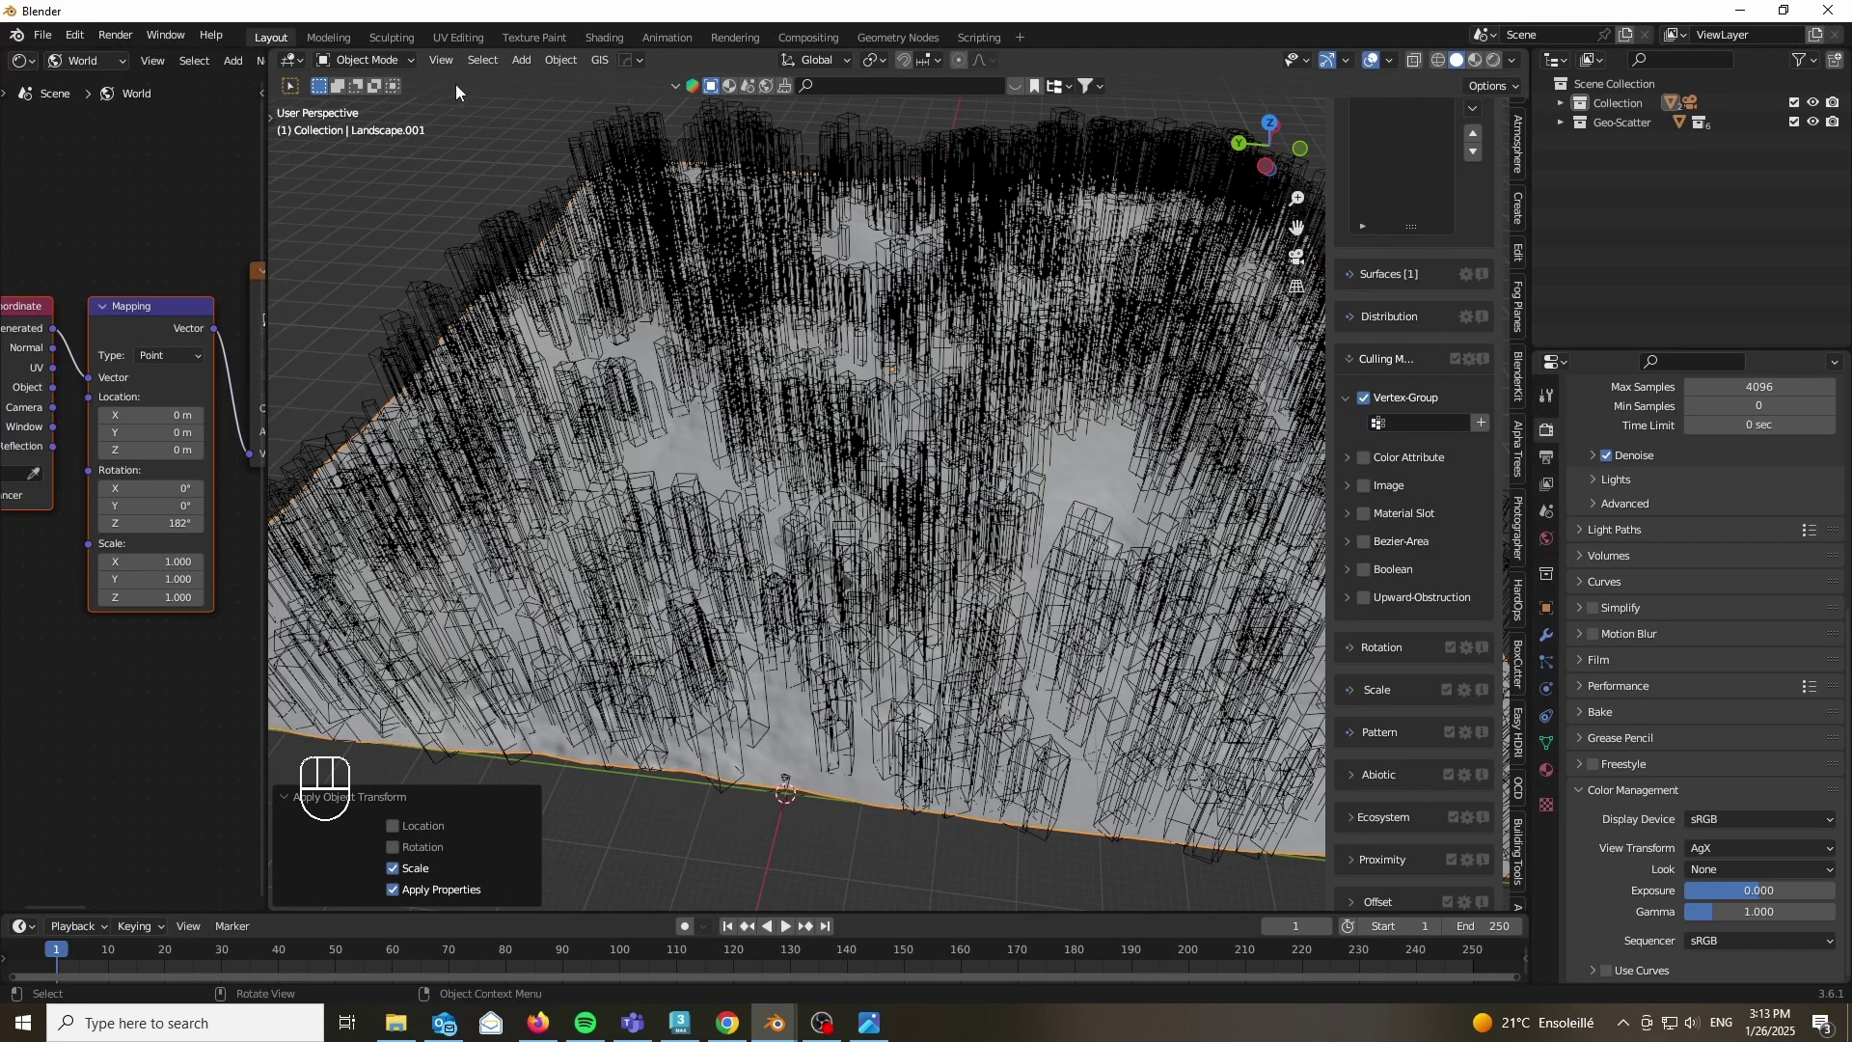
left_click_drag(360, 68, 401, 209)
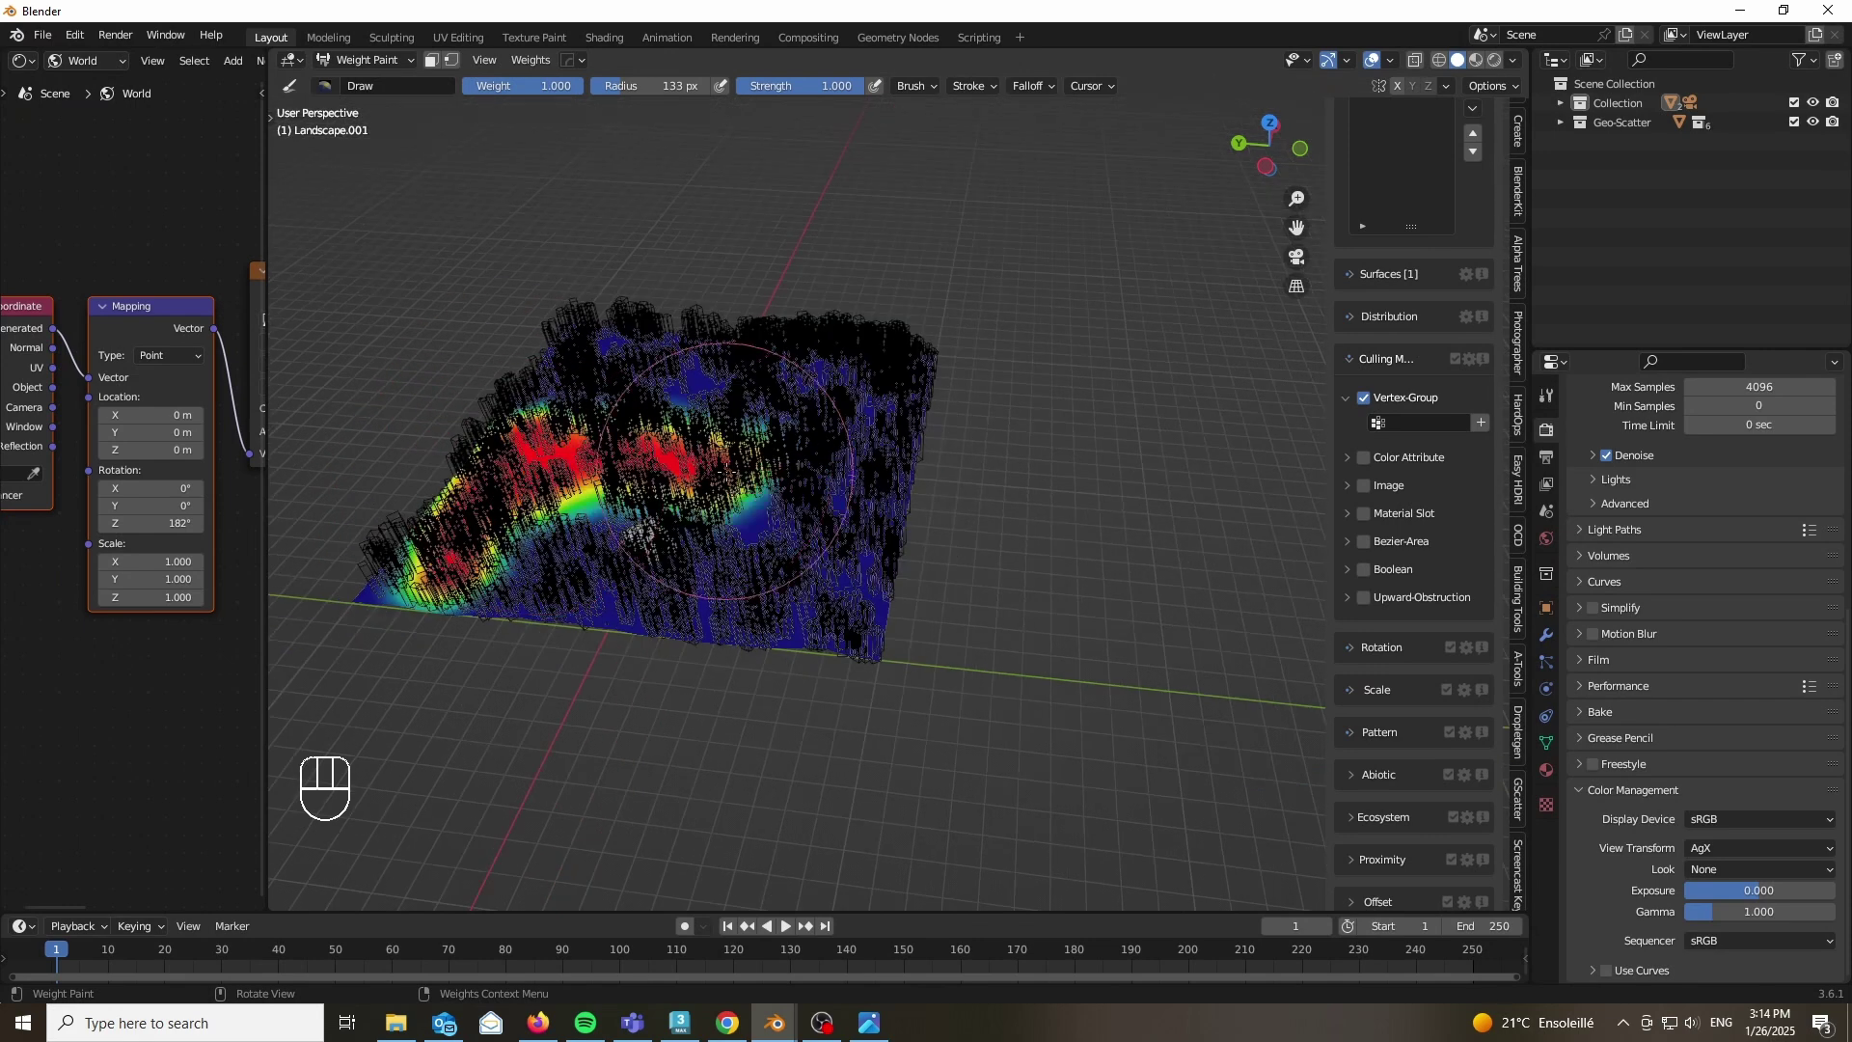
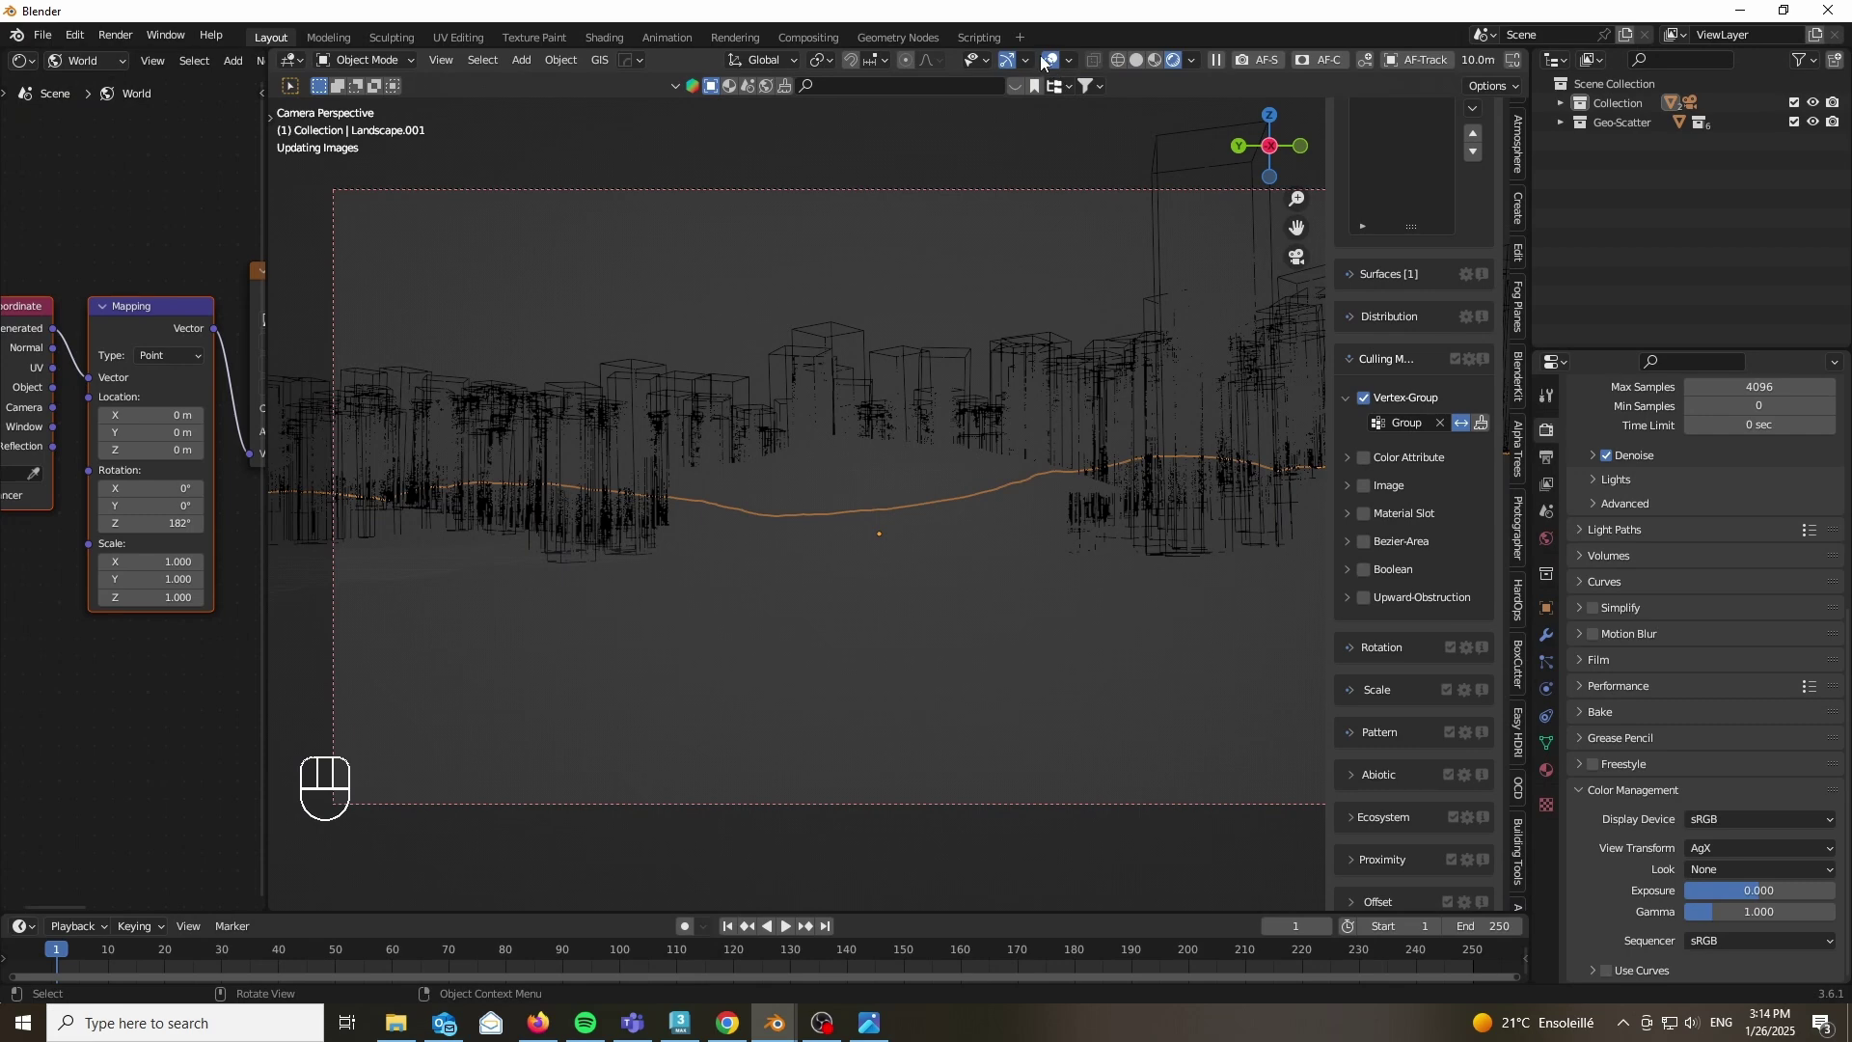
Step: Switch the viewport to Rendered shading to check the culled forest behind the barn
left_click(1055, 69)
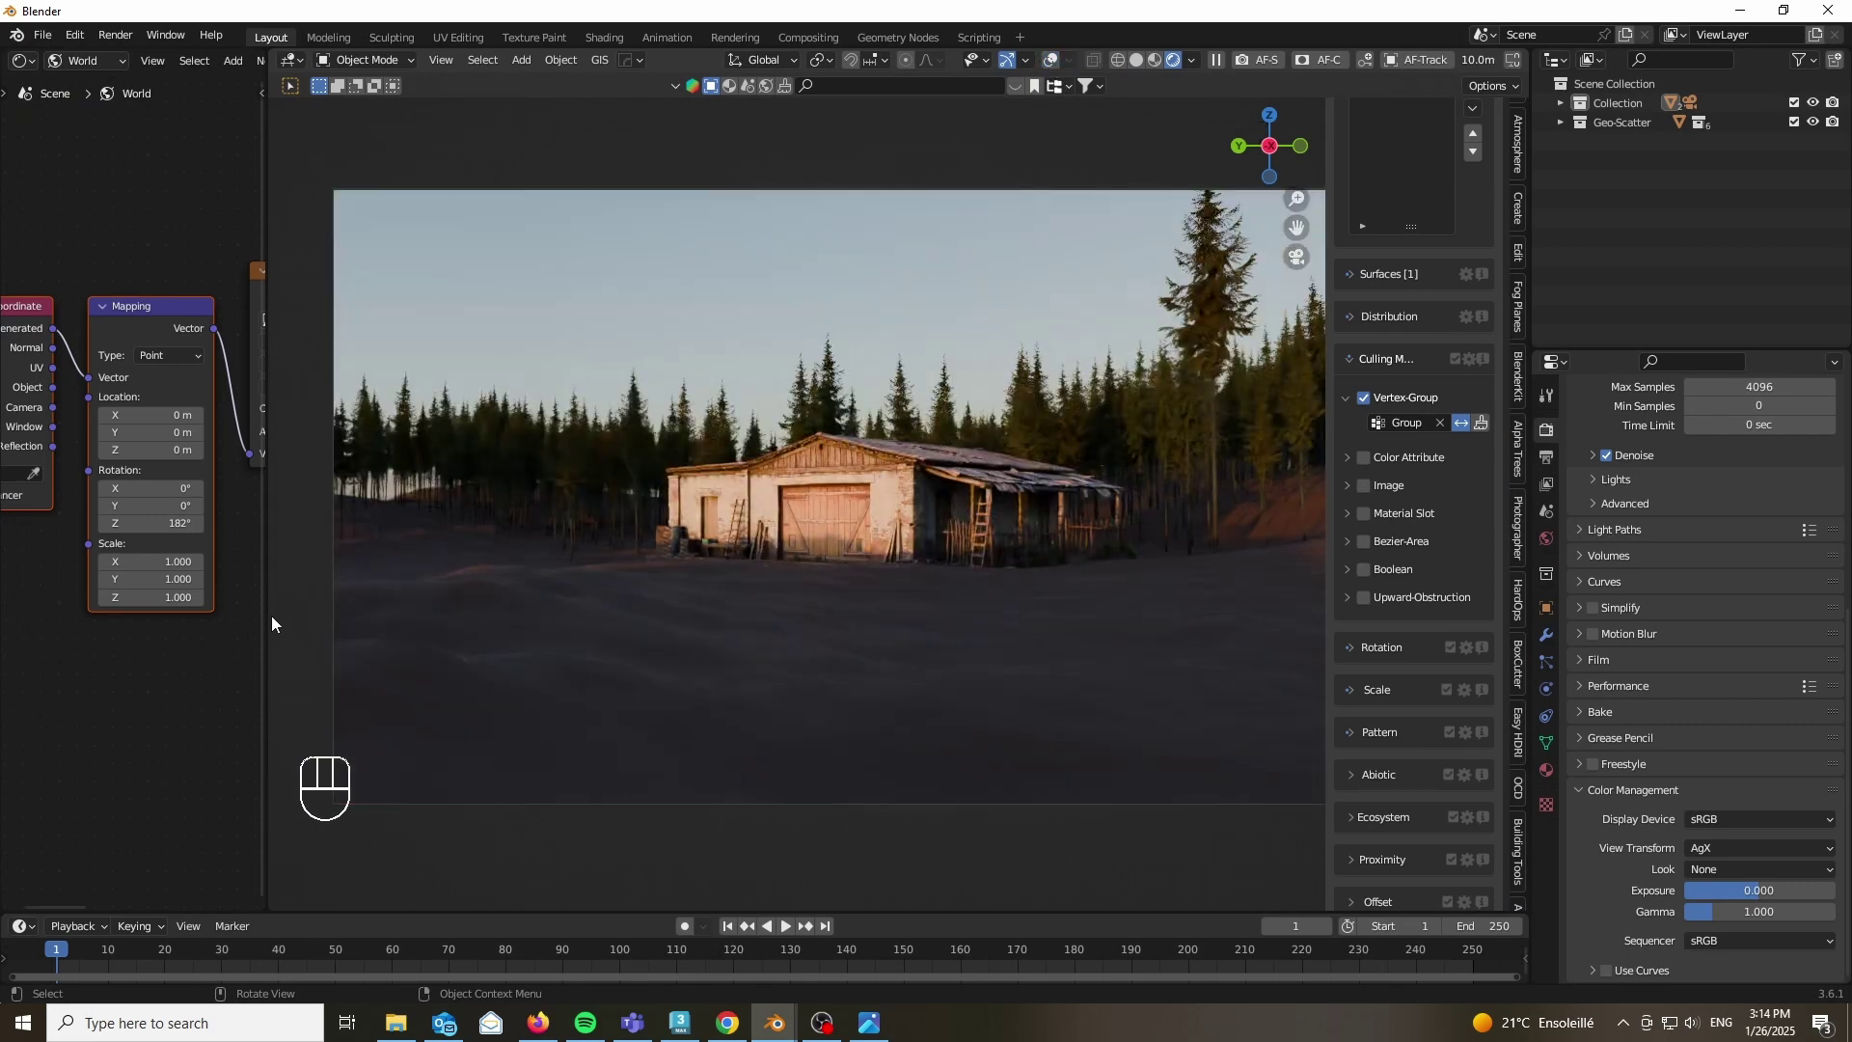
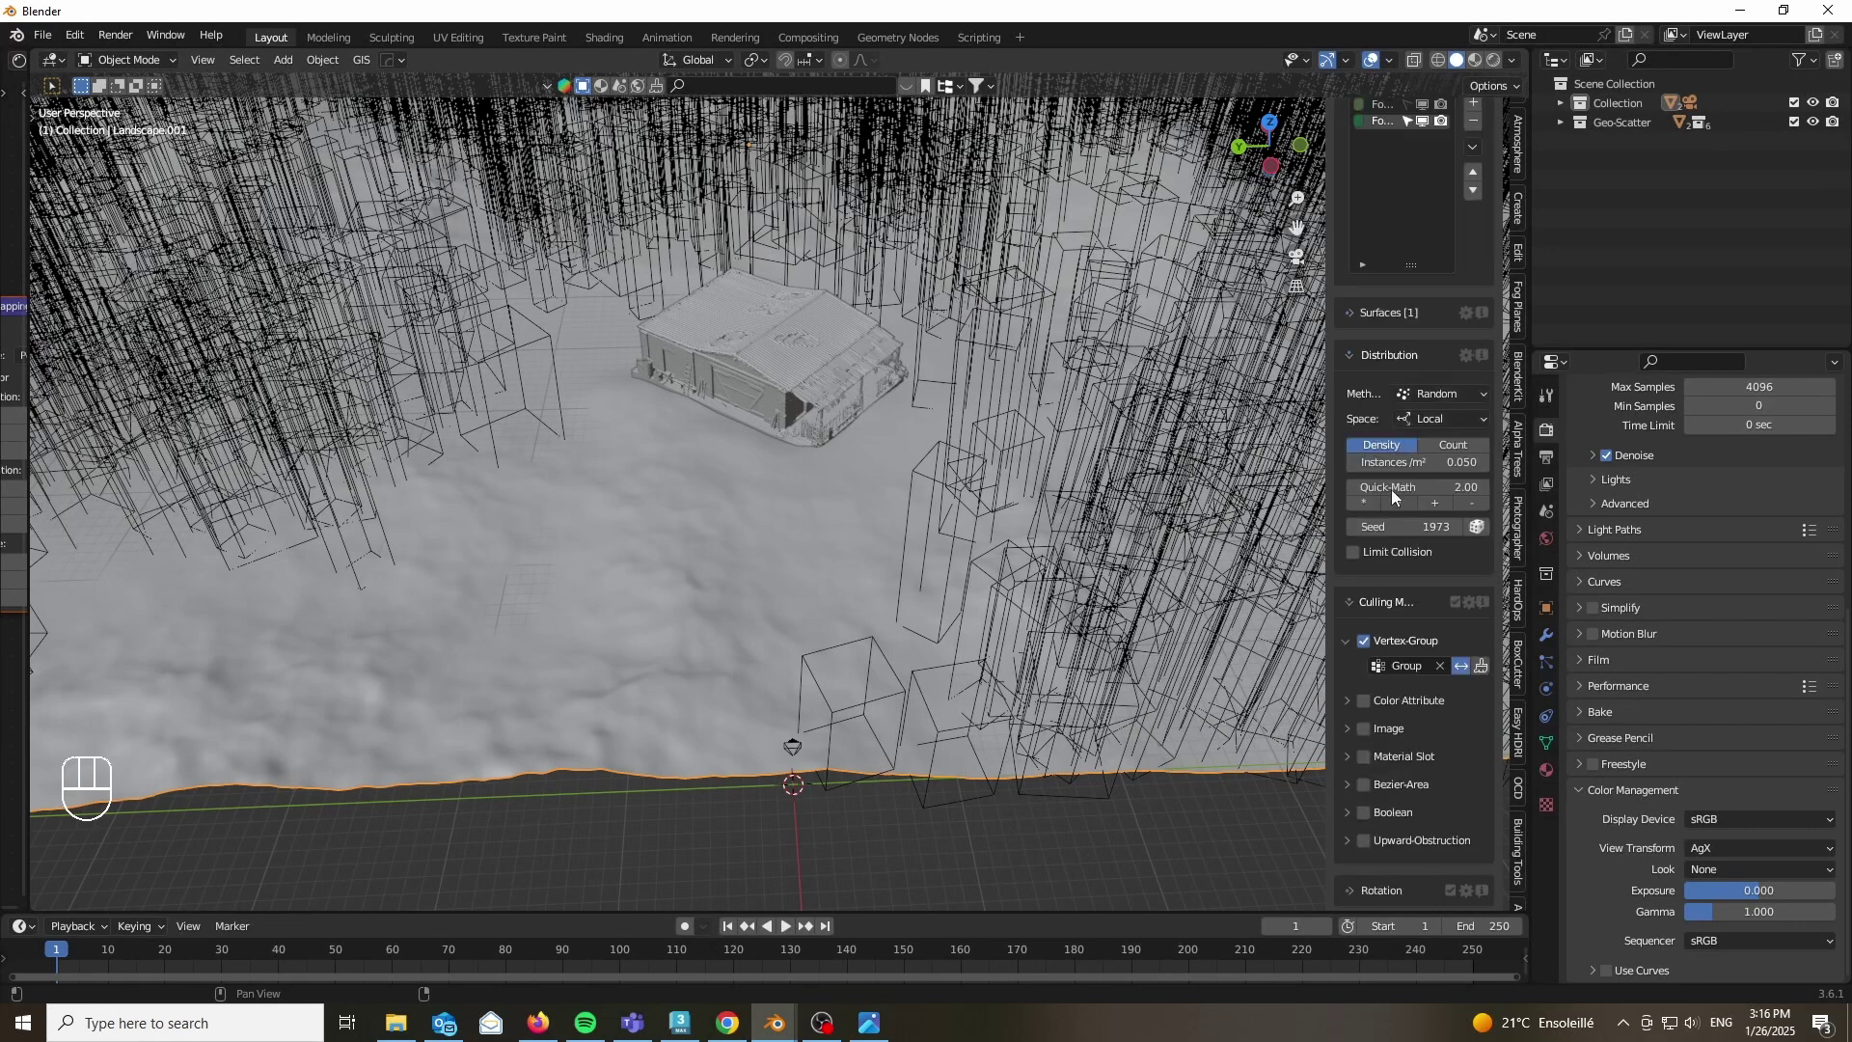
Step: Add a new plane and scale it to 0.1 in Edit Mode as a small ground patch above the barn
left_click(1428, 398)
left_click(1423, 380)
key("Tab")
key("s")
key("0")
key(".")
key("1")
key("Return")
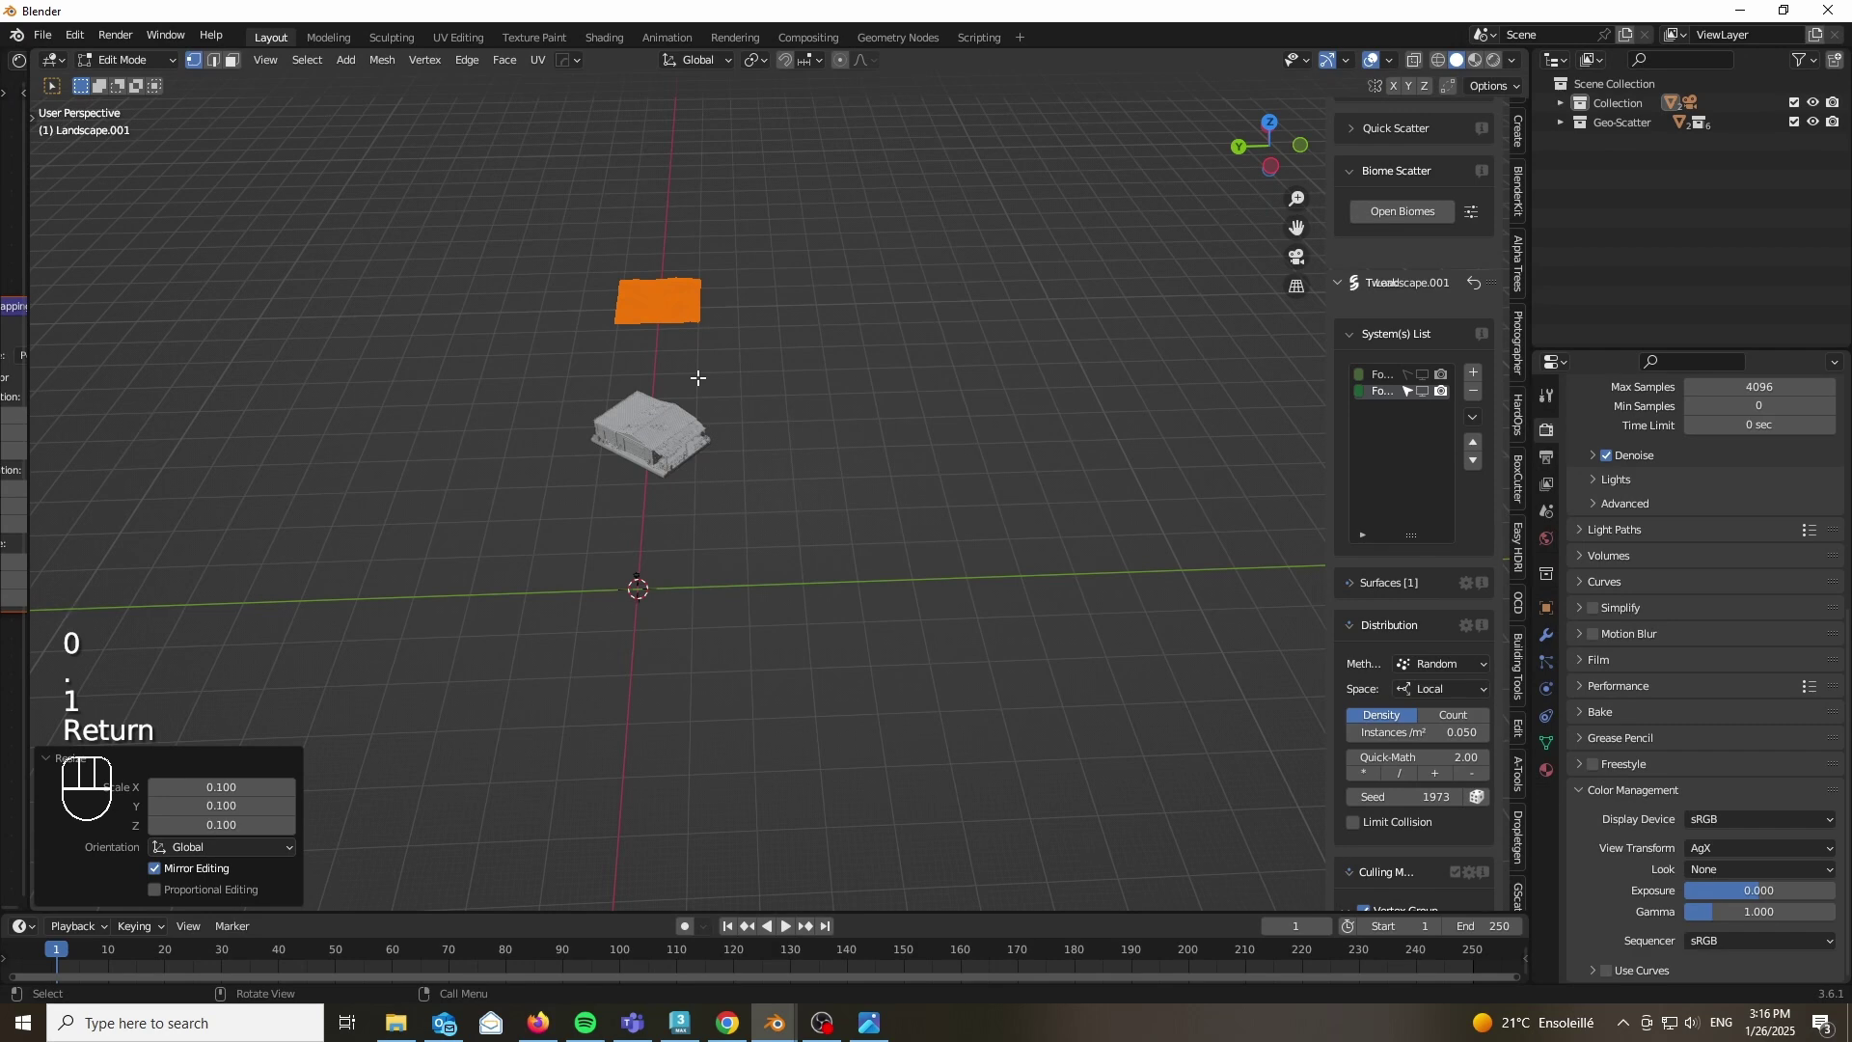
key("Tab")
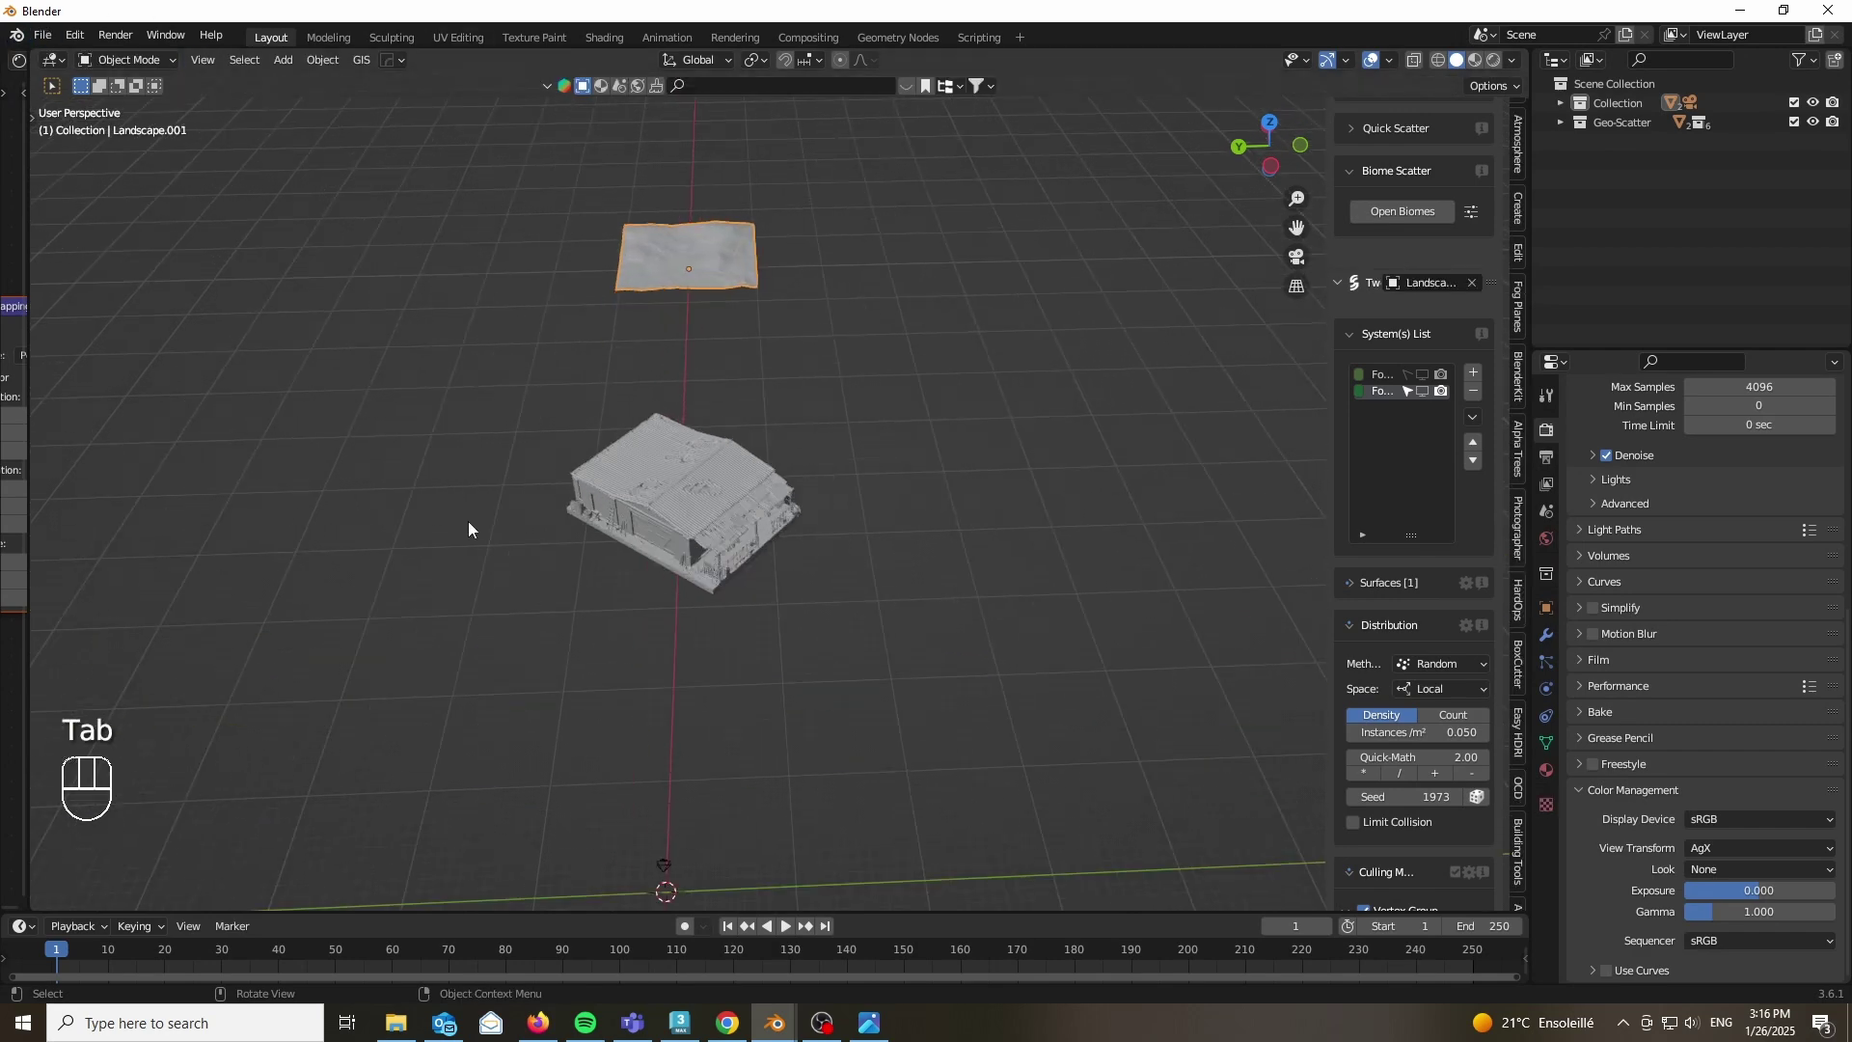
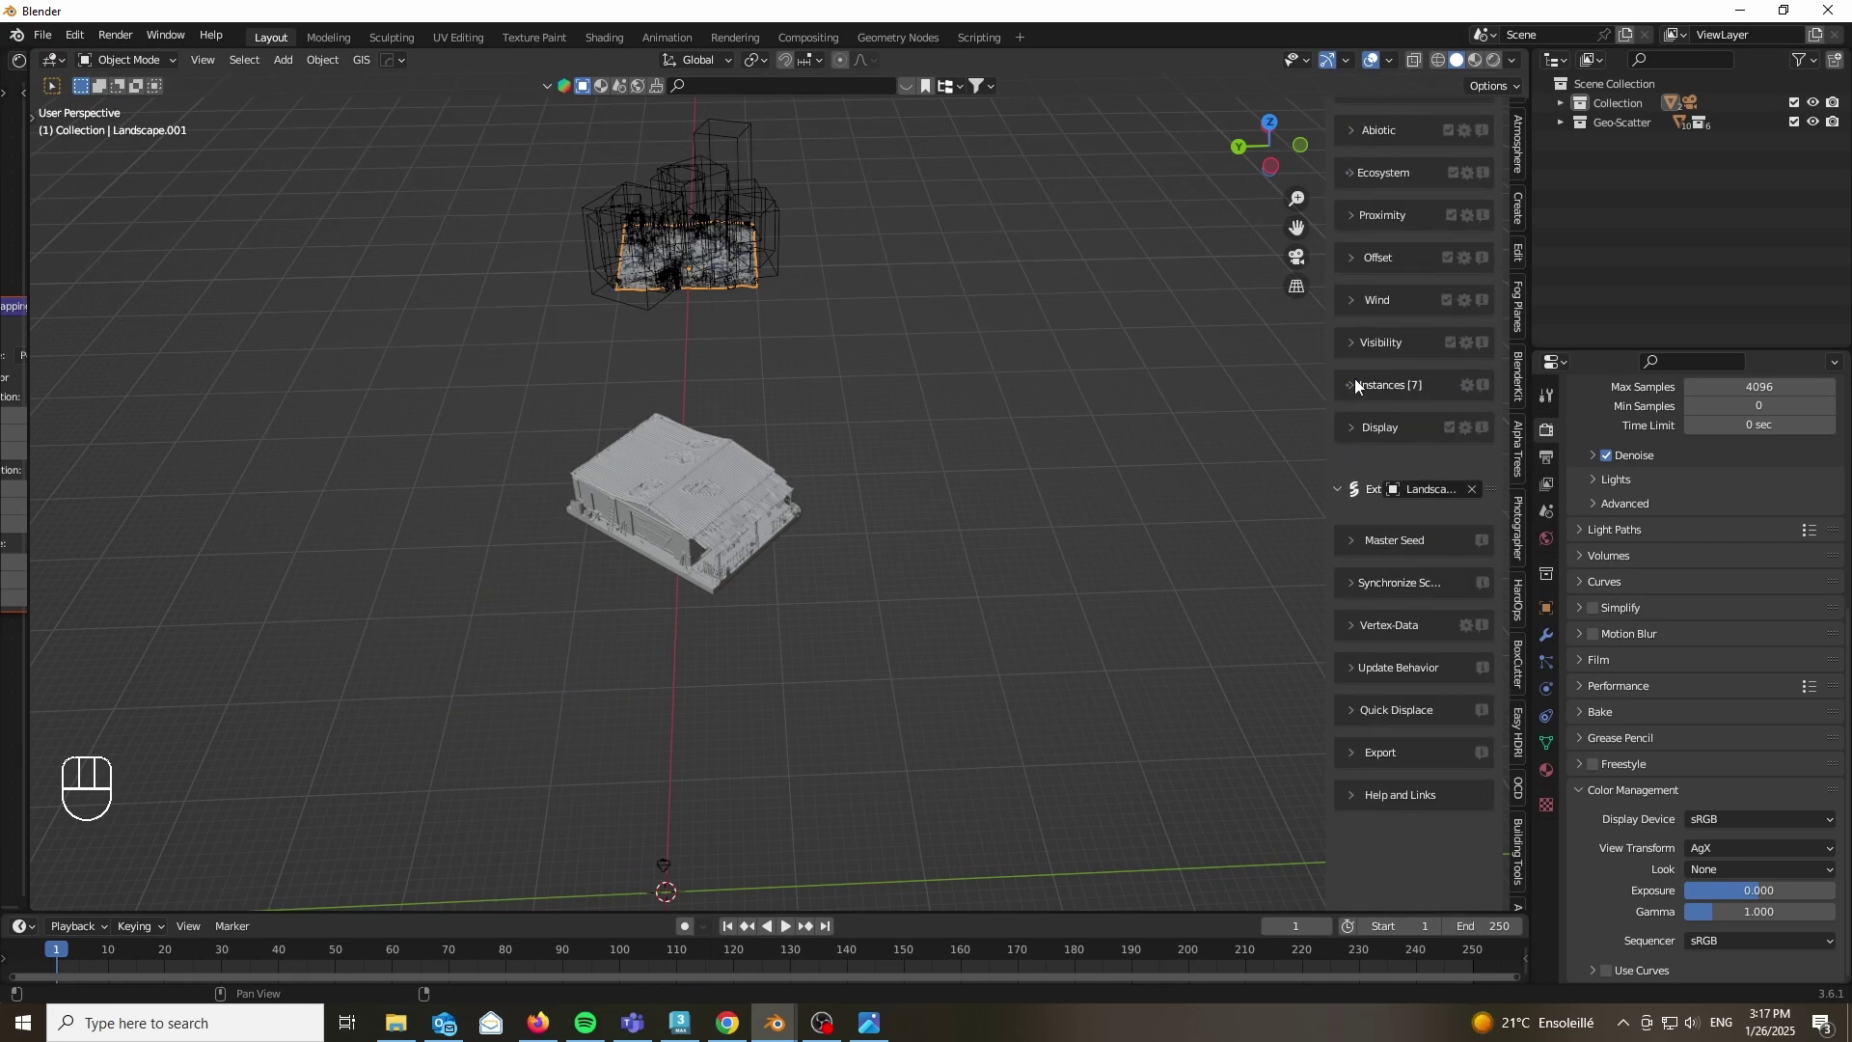
Step: Review each scattered system of the patch's biome in Geo-Scatter's System(s) List
left_click(1360, 349)
left_click(1369, 560)
left_click(1359, 642)
left_click(1420, 606)
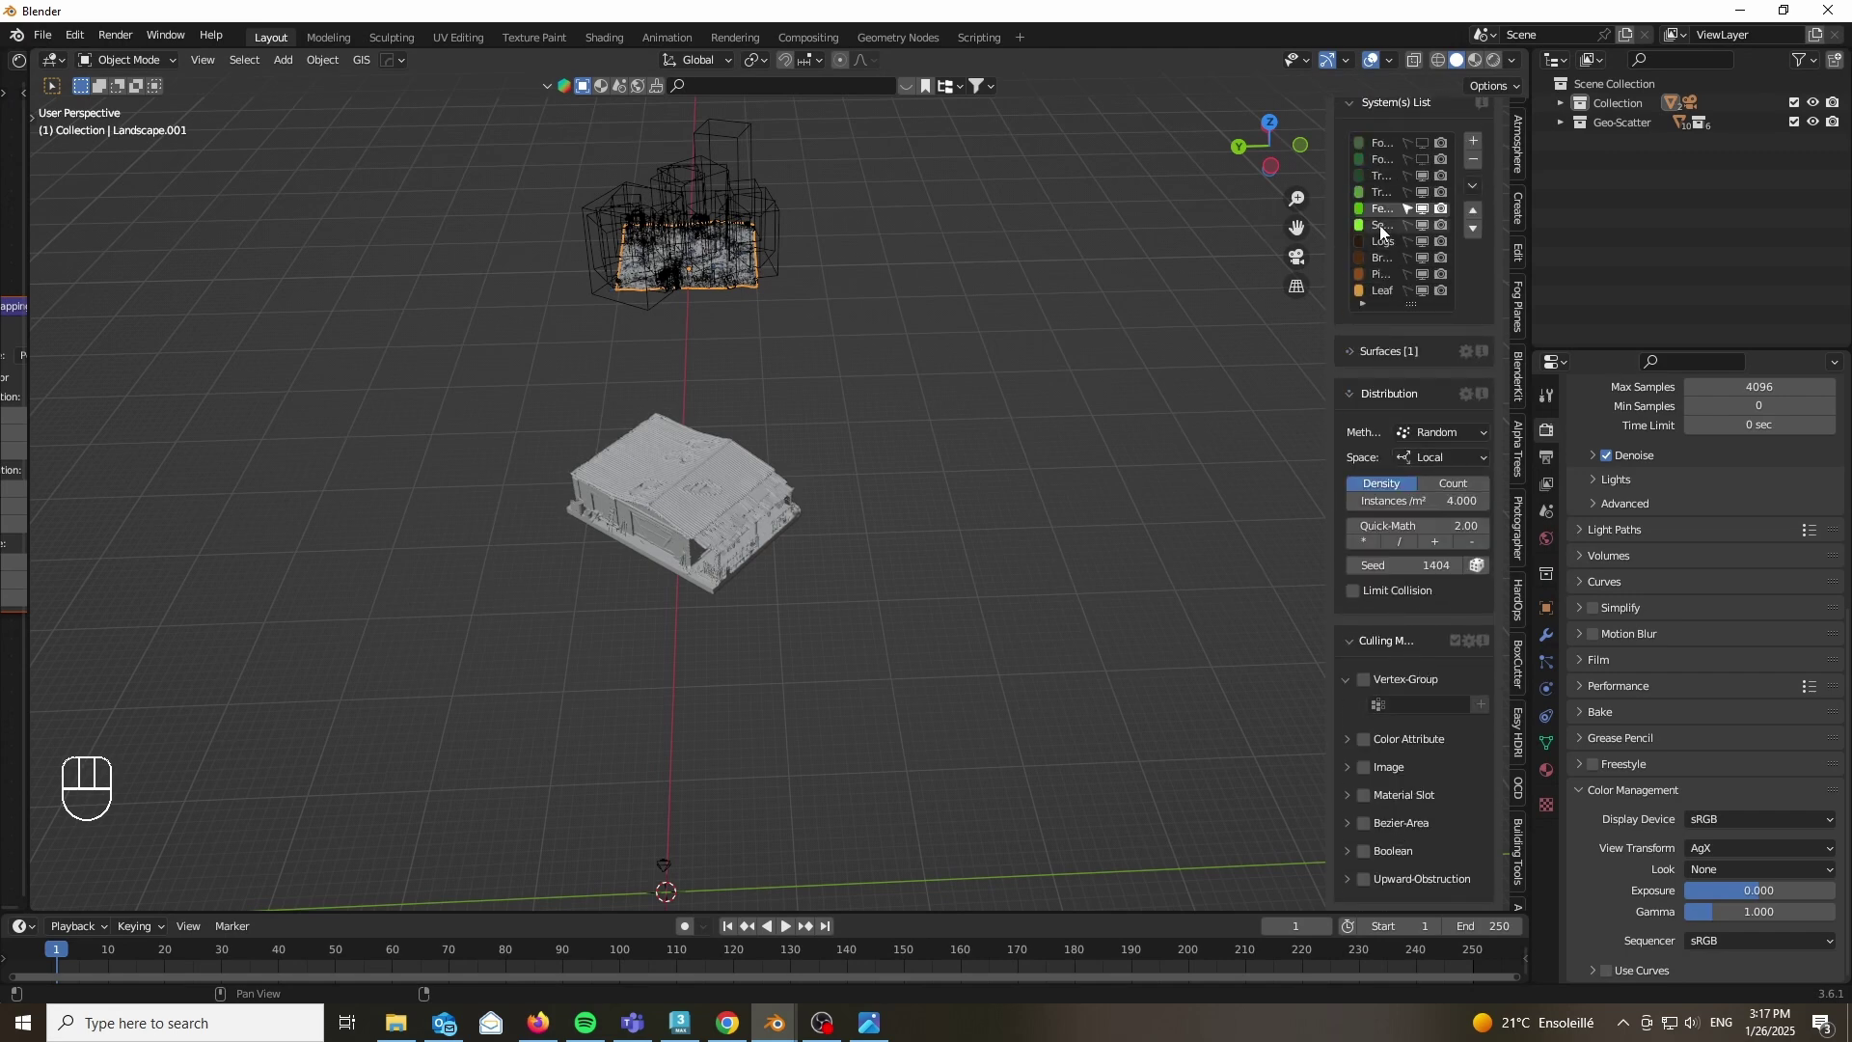
left_click_drag(1400, 297, 1377, 672)
left_click(1424, 573)
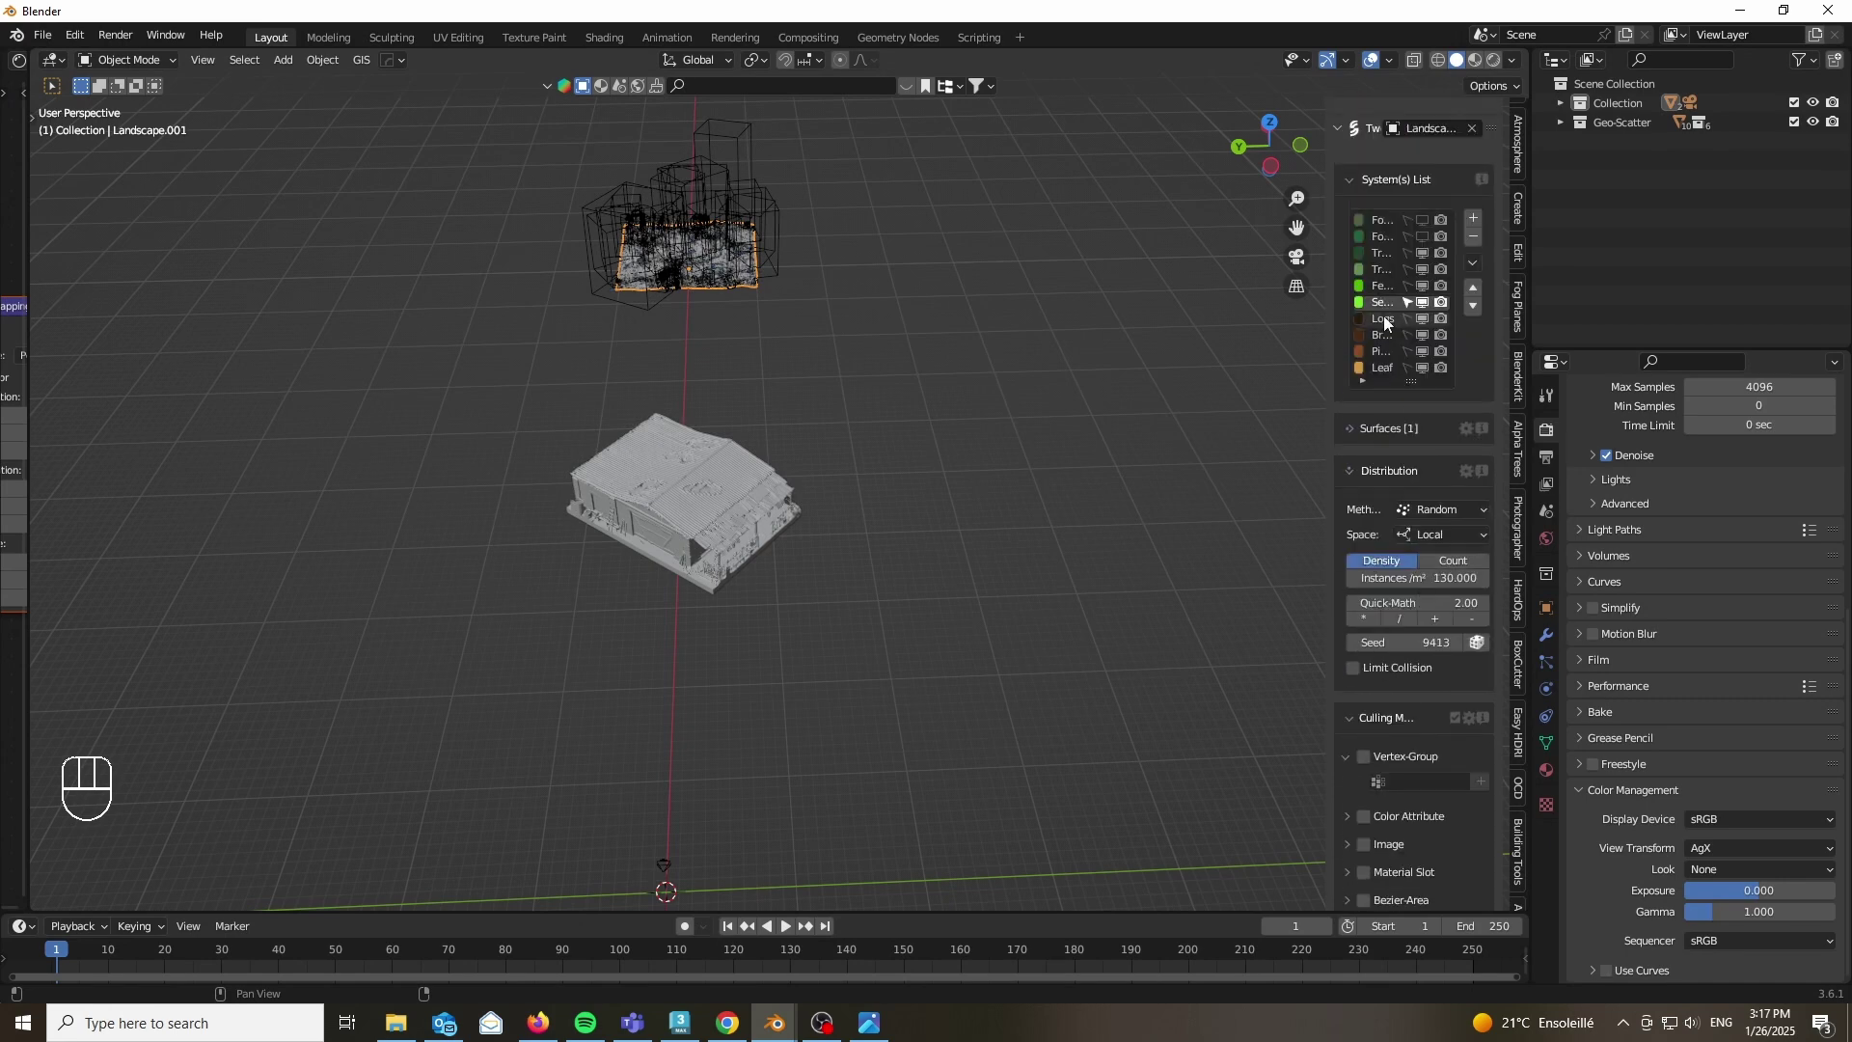
left_click_drag(1386, 517, 1413, 557)
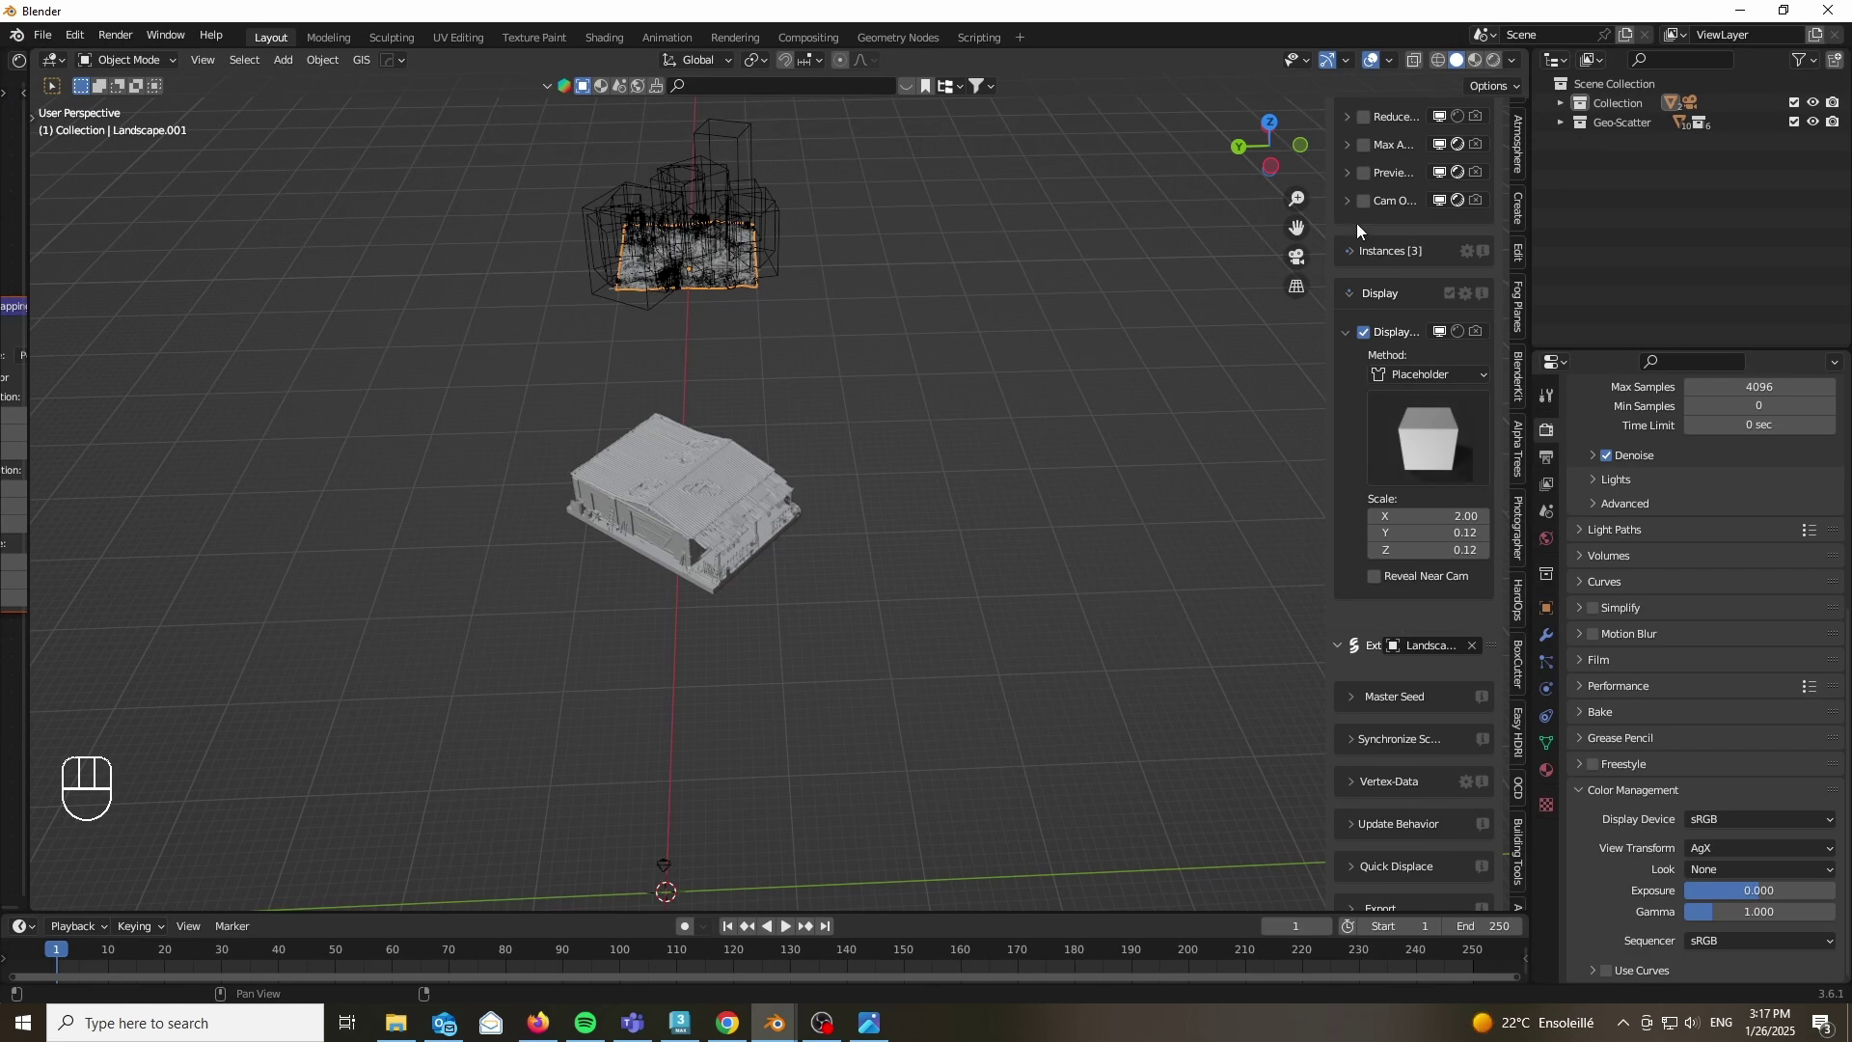
double_click(1356, 208)
left_click_drag(1488, 371, 1379, 426)
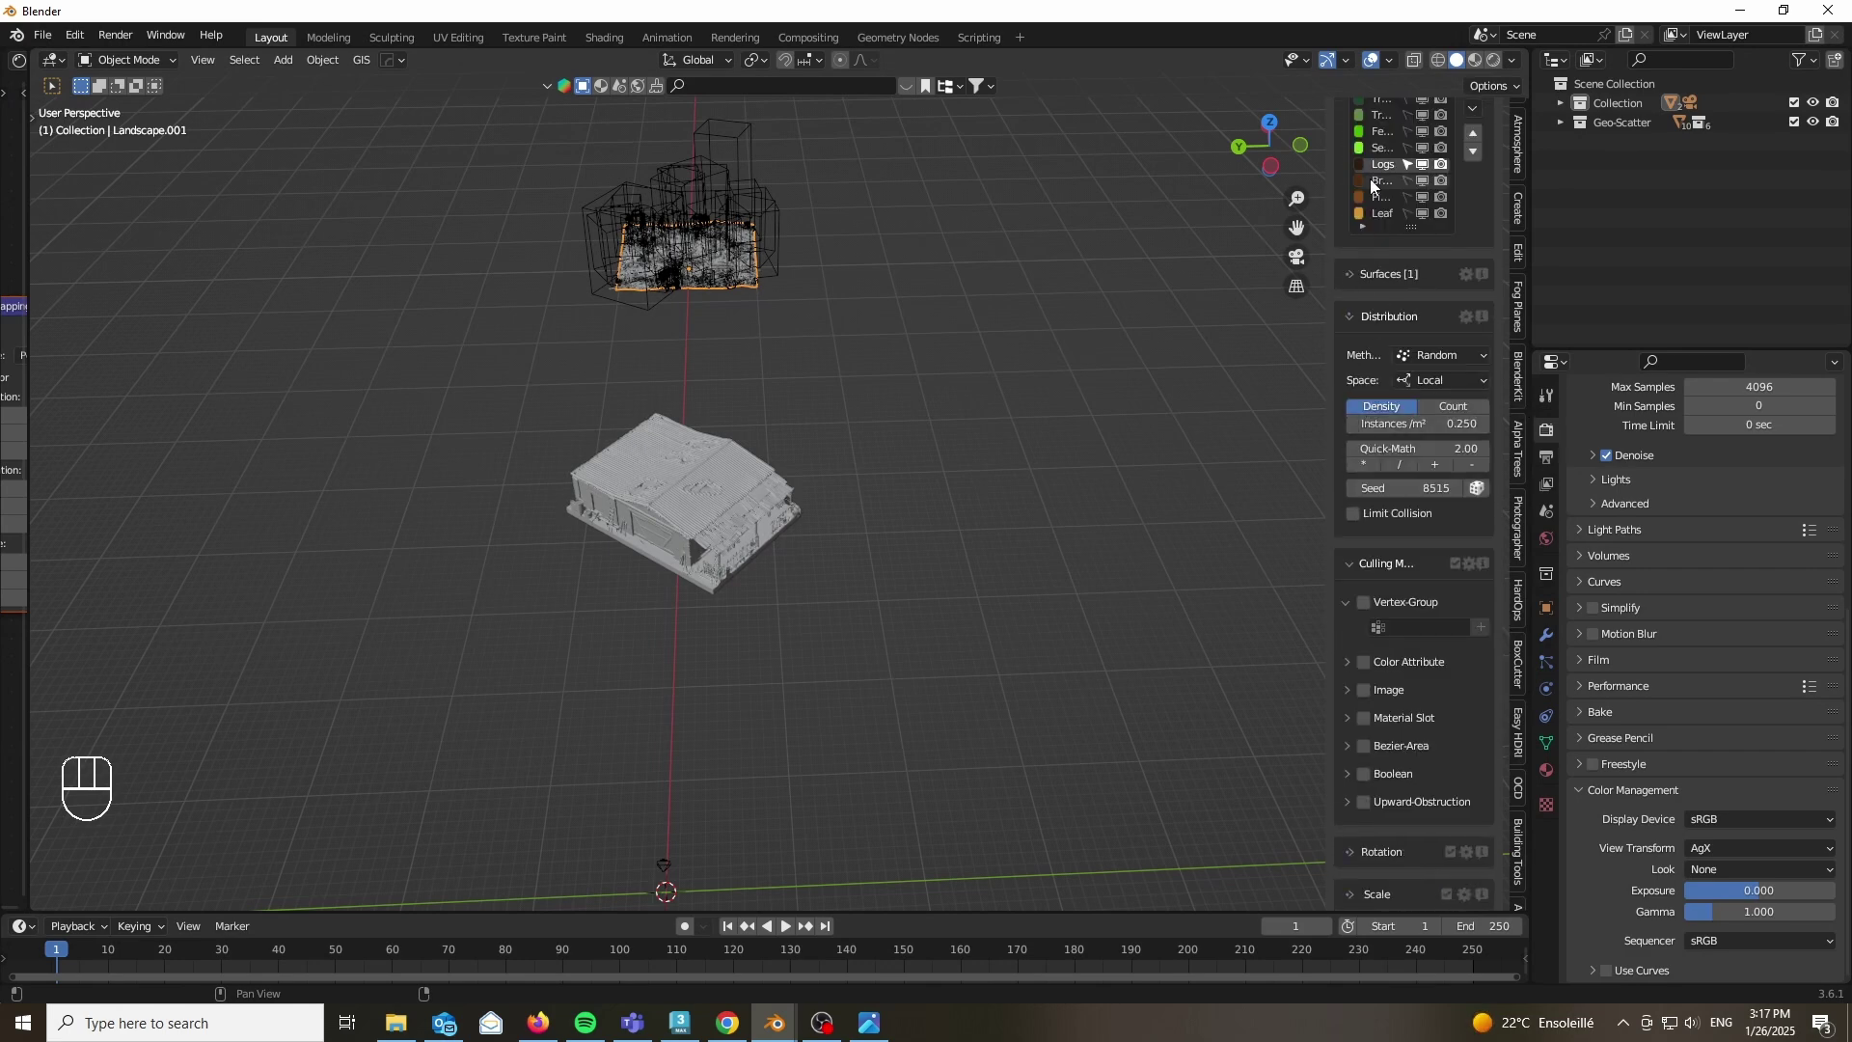
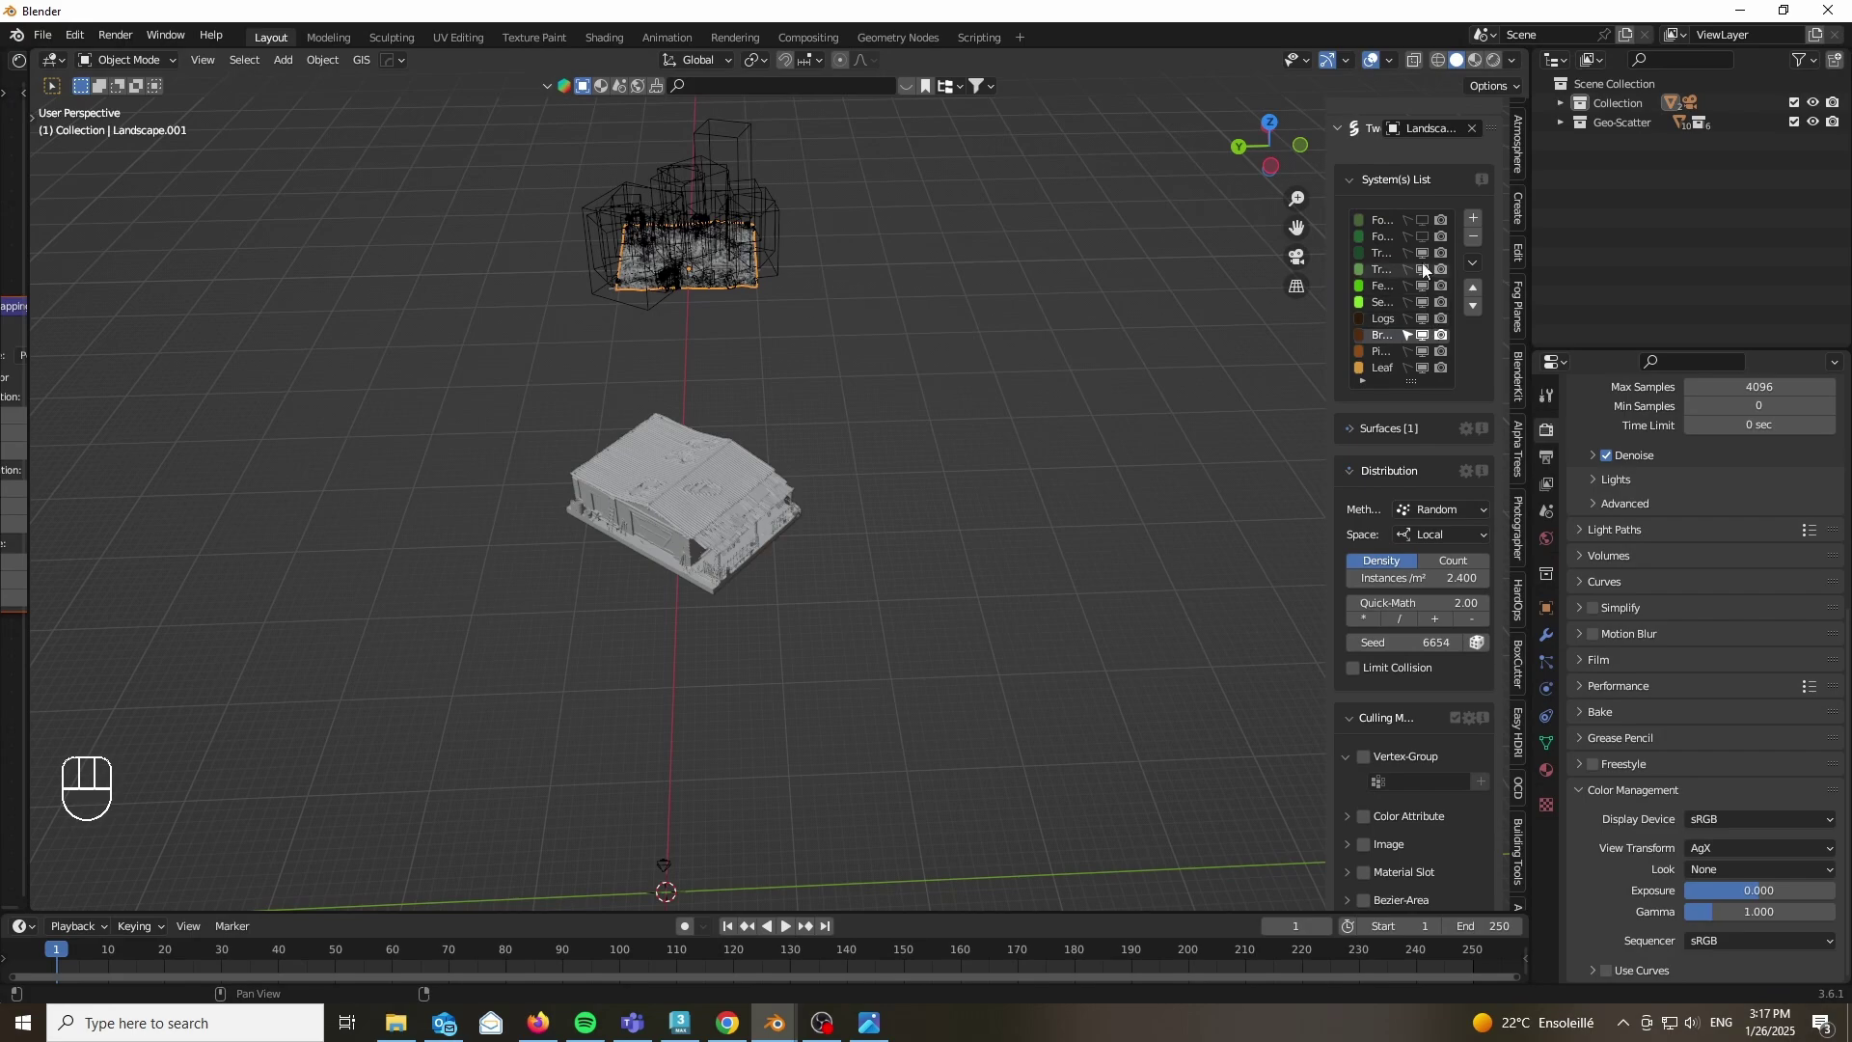
Step: Set camera frustum culling FOV Boost X and Y to 0.030 under Visibility > Camera Optimization
left_click_drag(1427, 340, 1421, 602)
left_click_drag(1385, 610, 1420, 621)
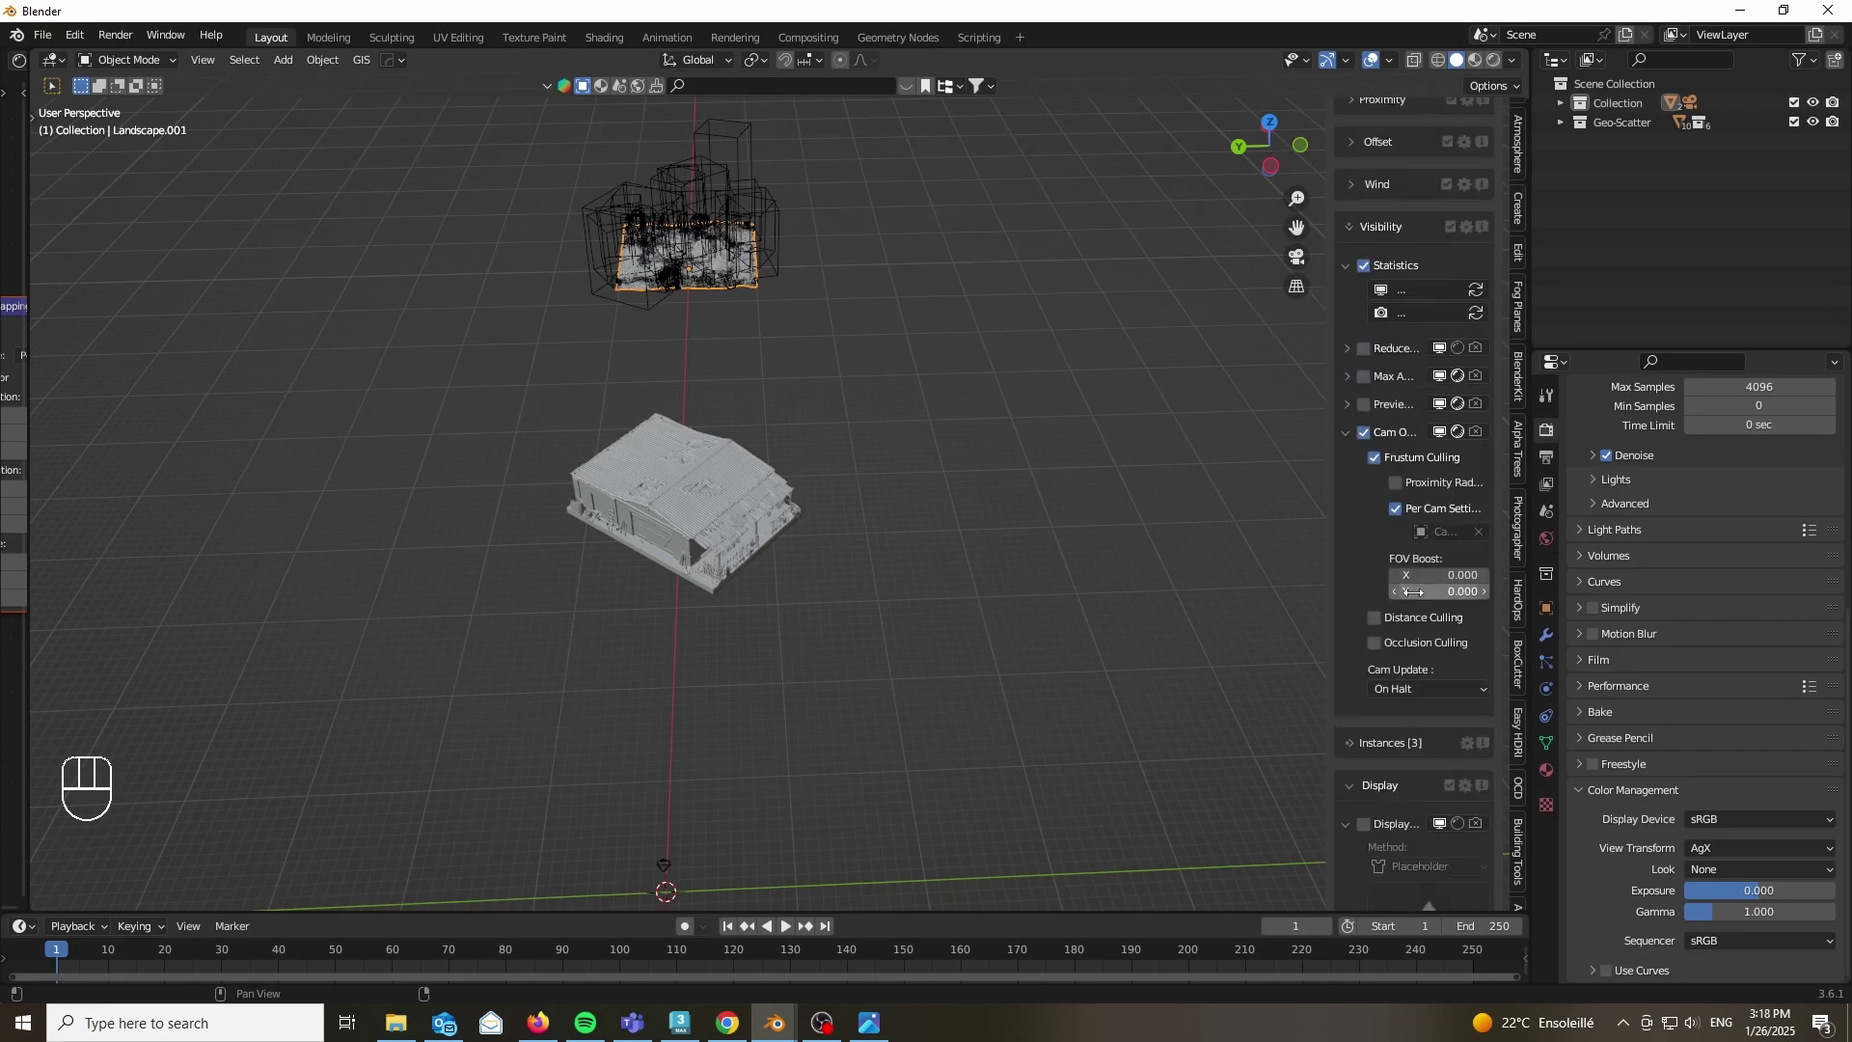
left_click(1488, 599)
left_click(1450, 543)
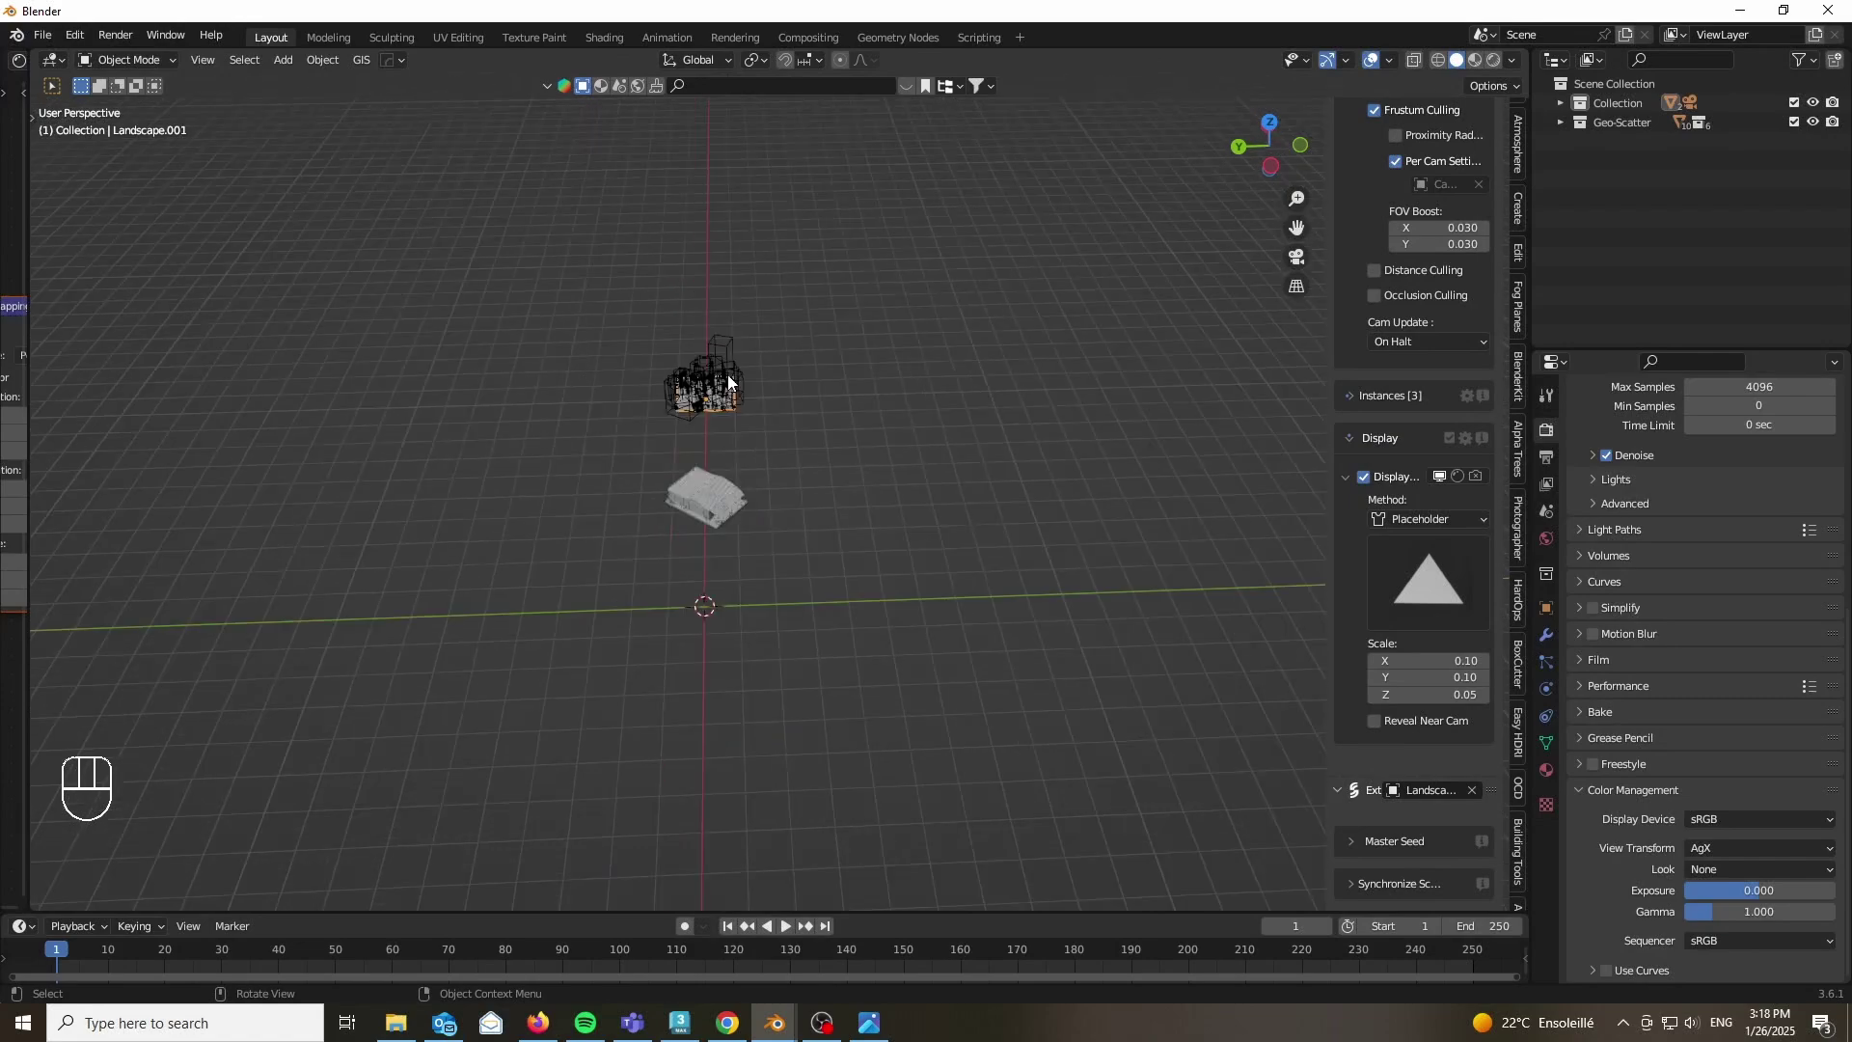
Step: Scale the ground patch up by 10 in Edit Mode and return to Object Mode
key("Tab")
key("s")
key("1")
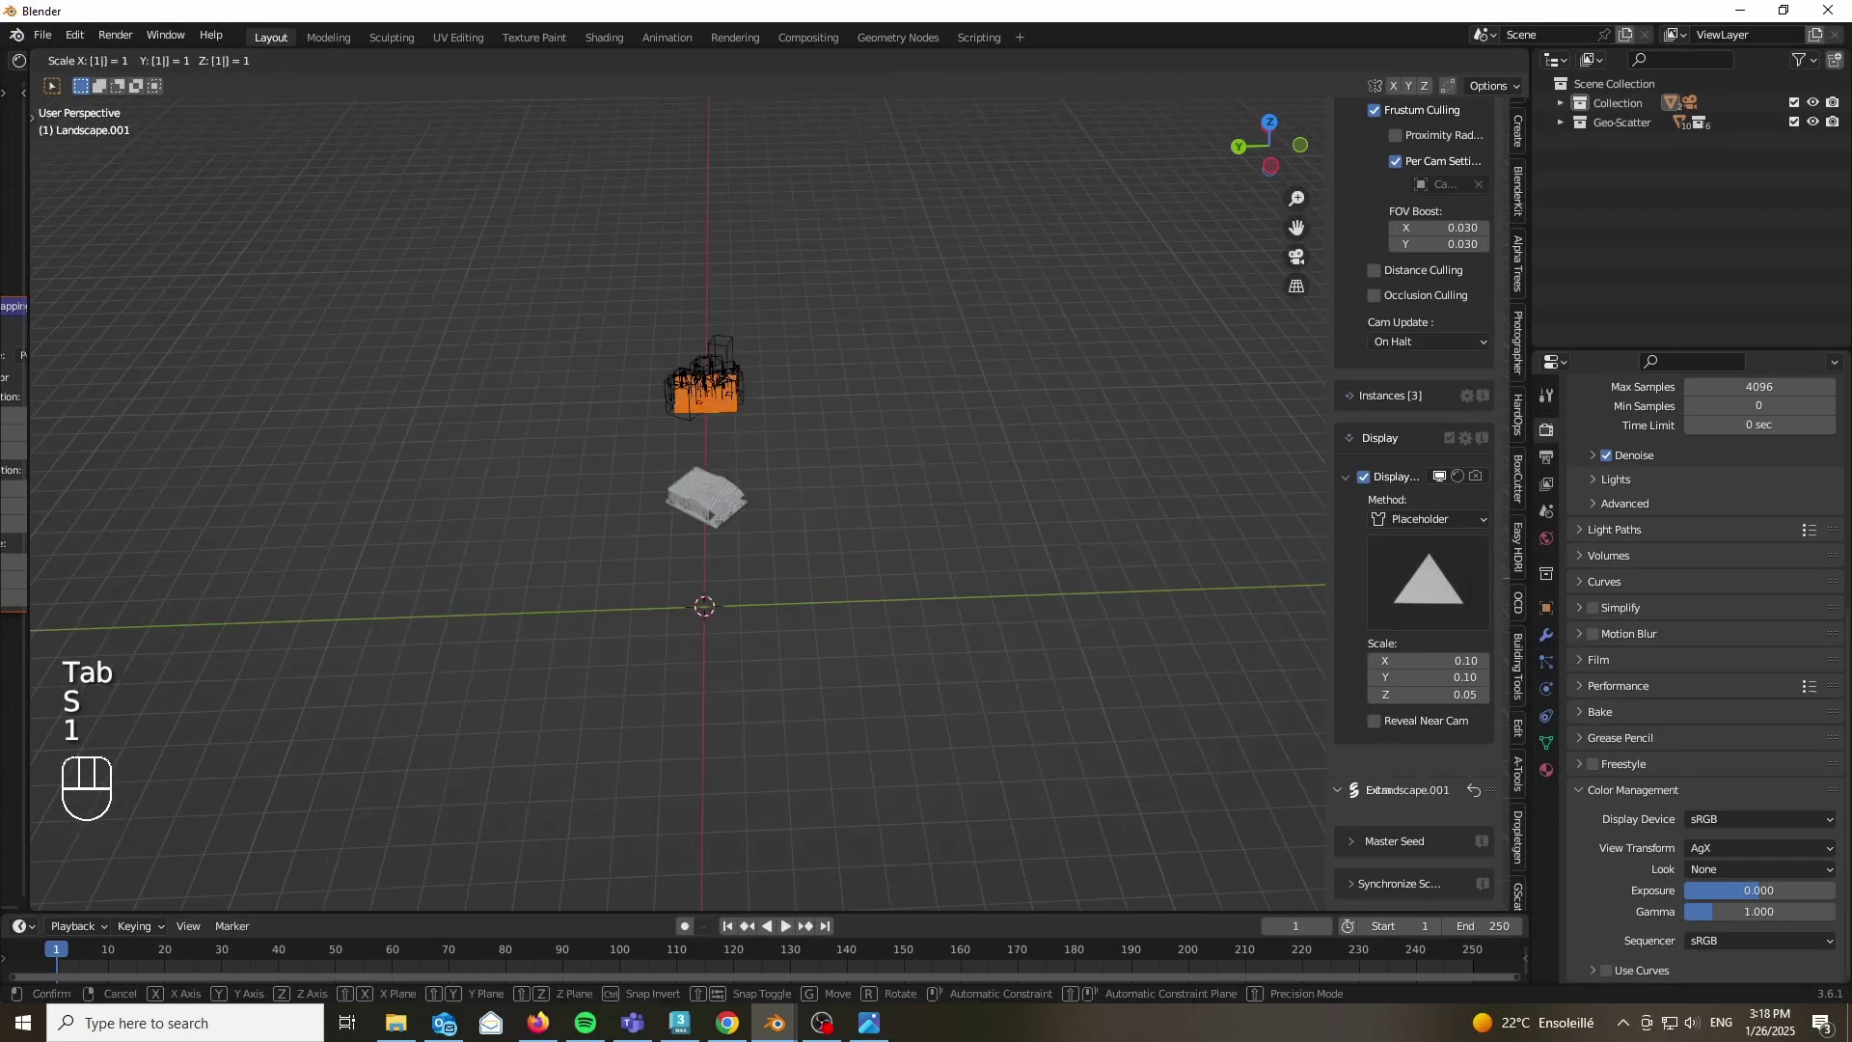
key("0")
key("Return")
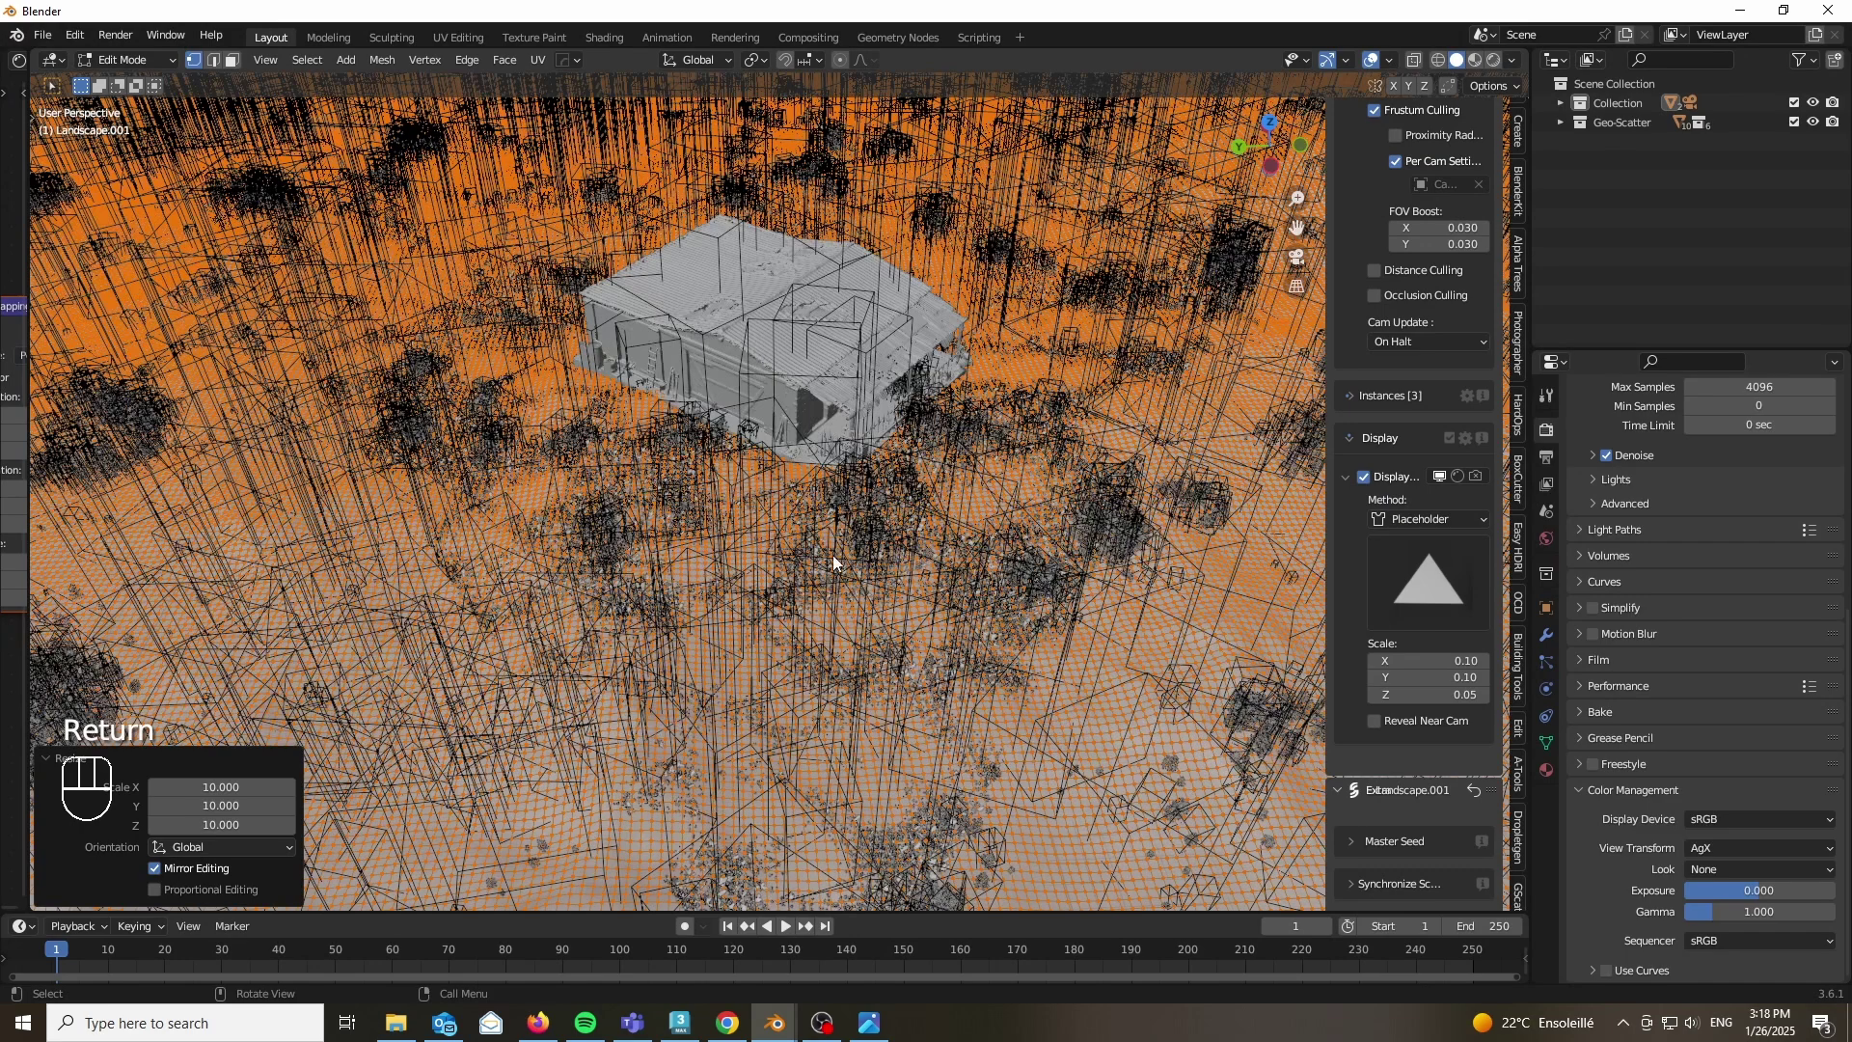
key("Tab")
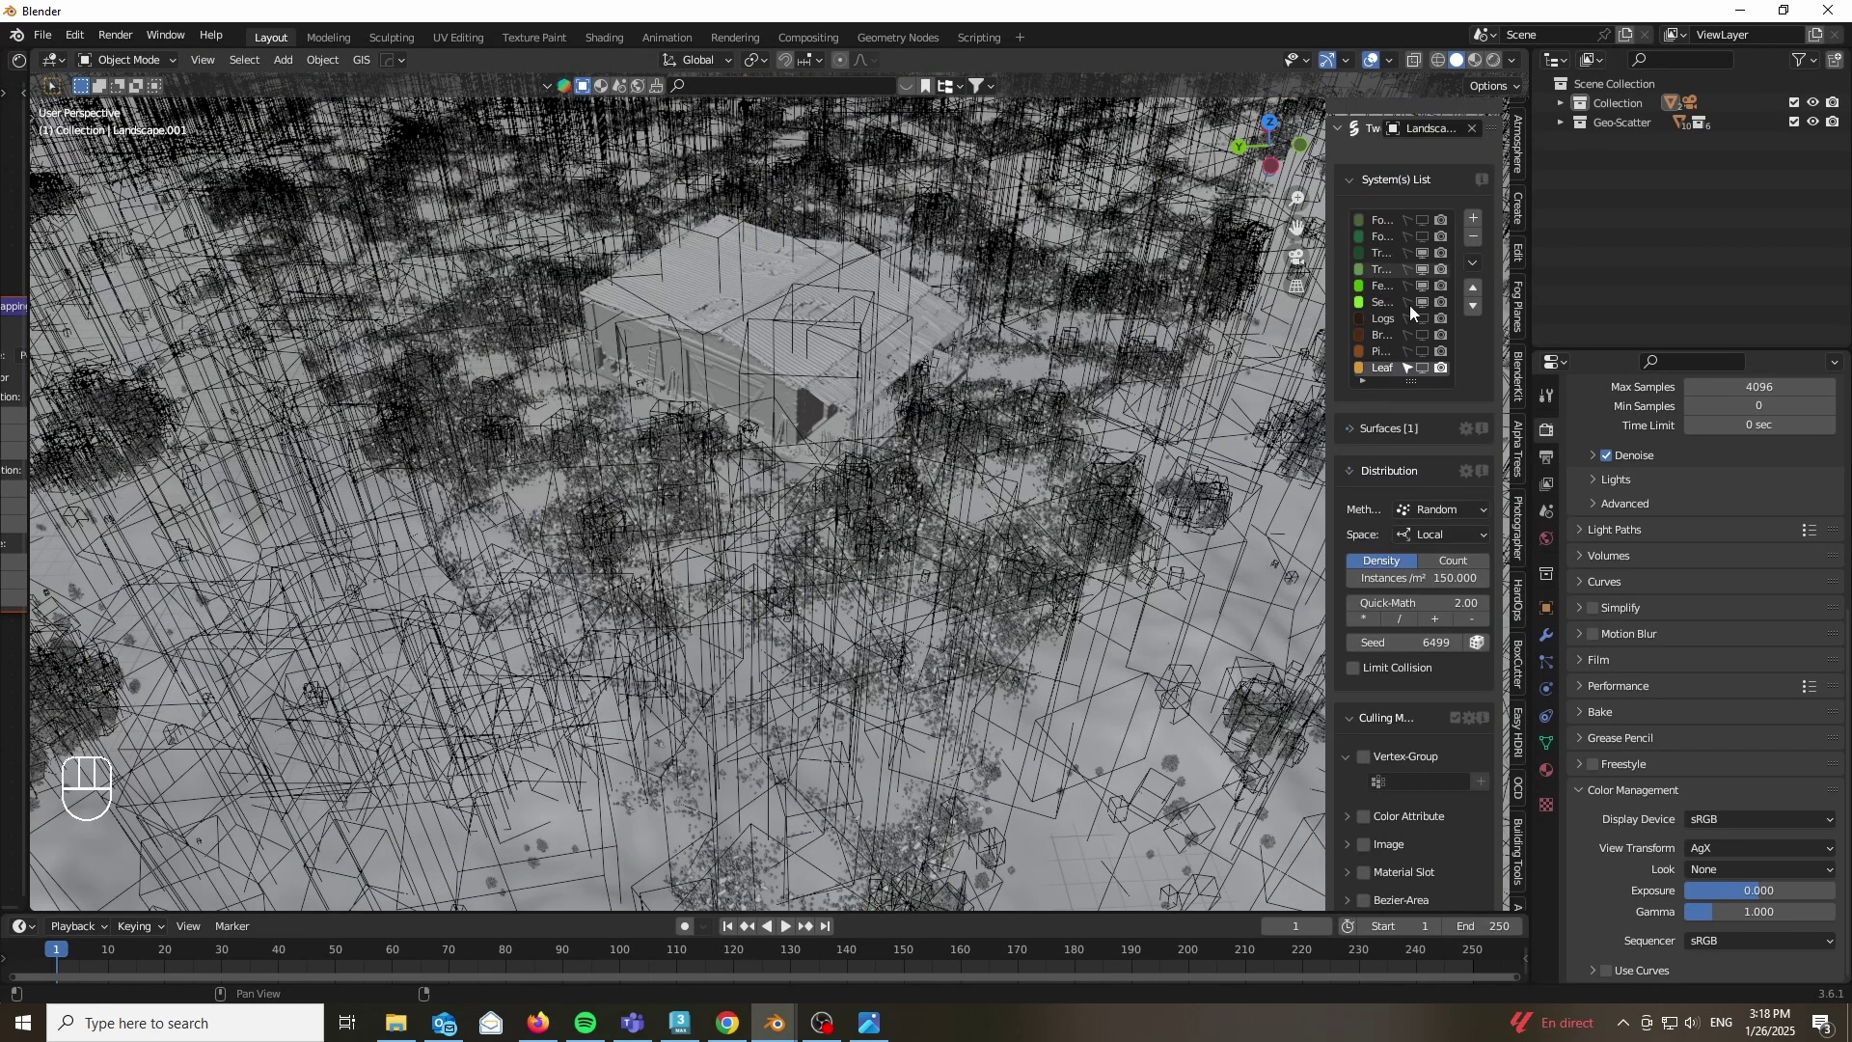
Step: Re-enable placeholder display for the scatter system and view the whole scattered landscape
left_click(1427, 306)
left_click(1427, 293)
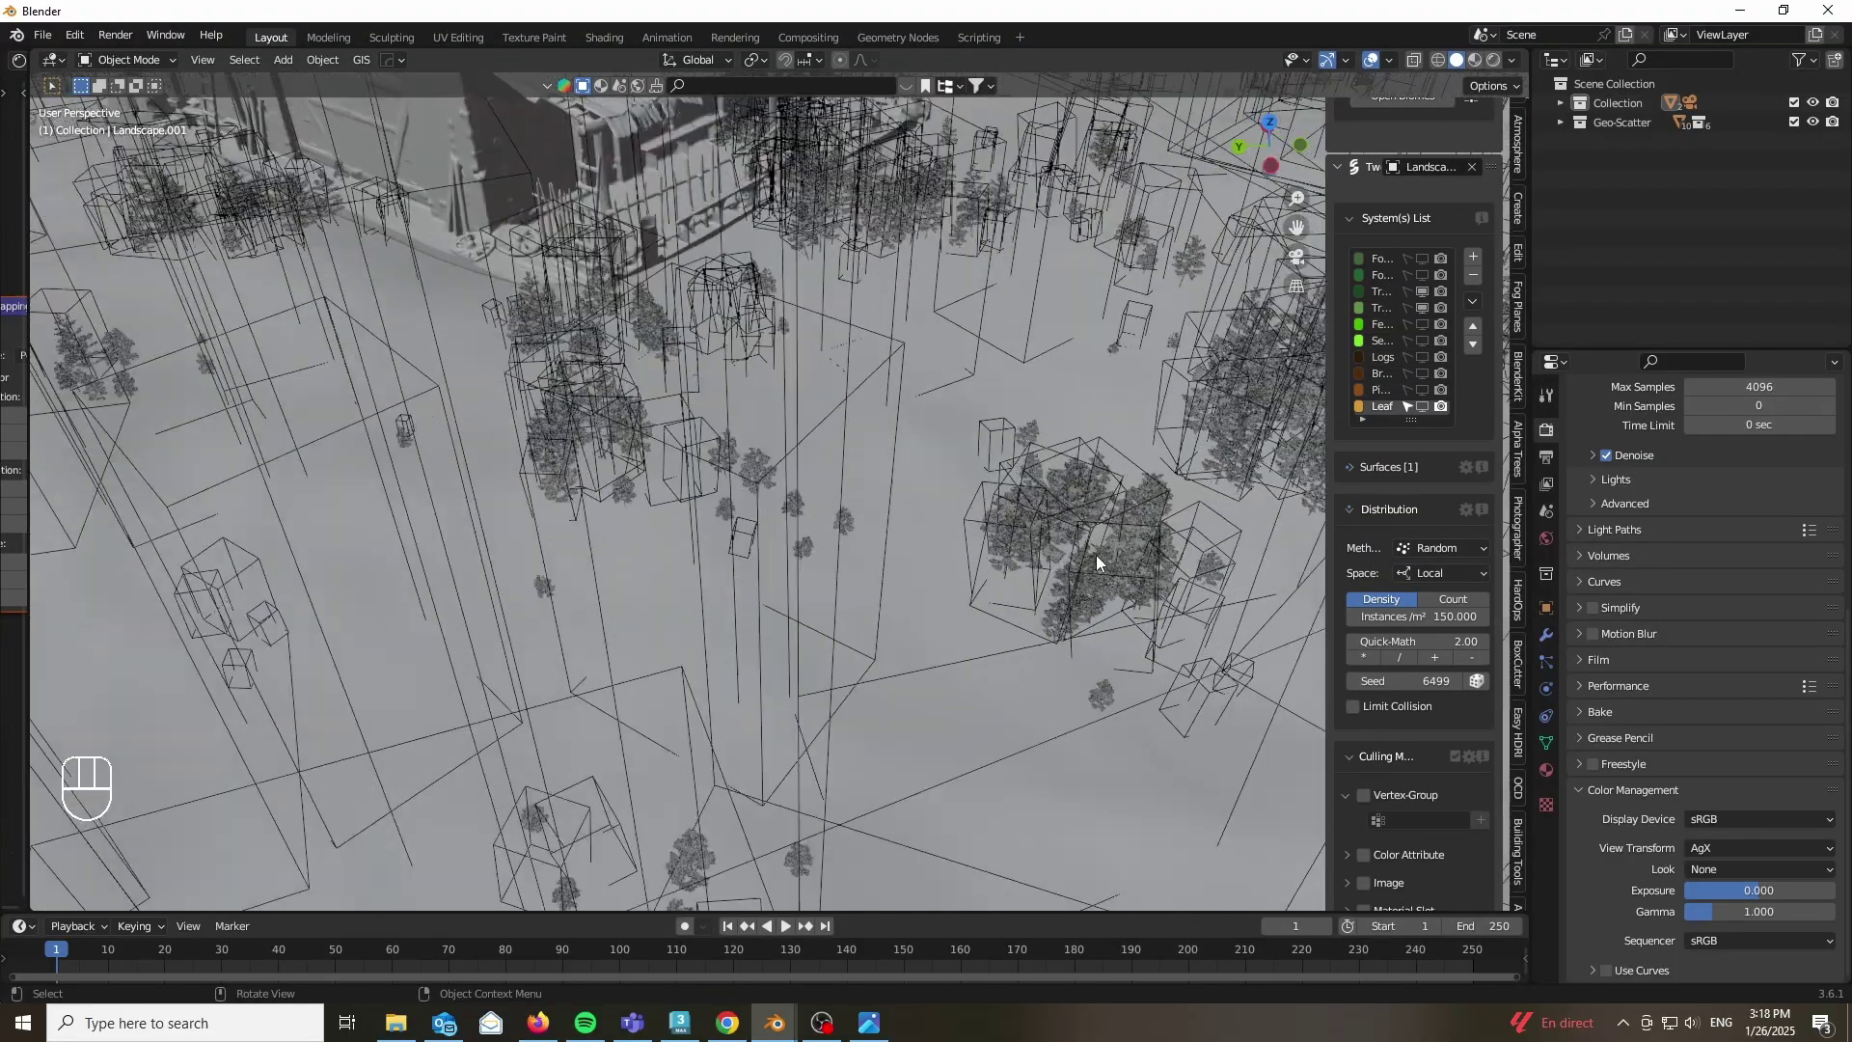
left_click_drag(1385, 316, 1373, 457)
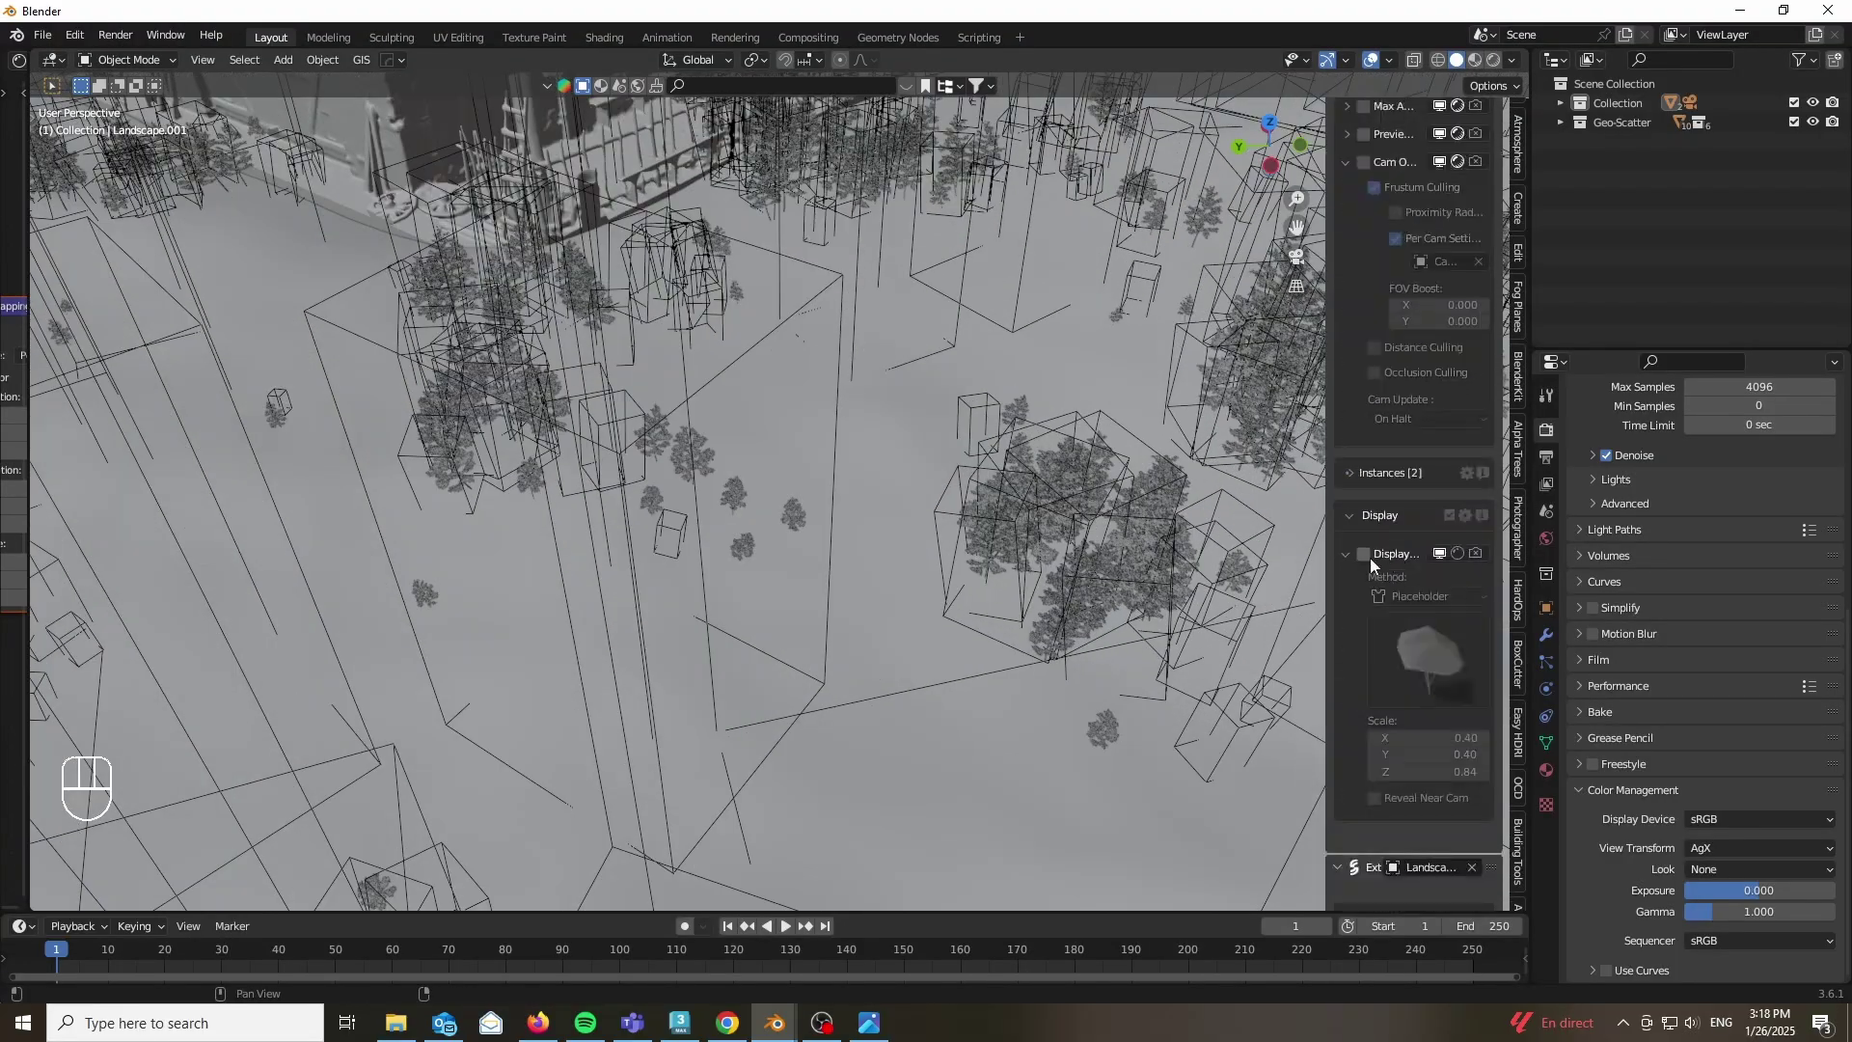
left_click(1372, 563)
left_click_drag(815, 519, 805, 580)
left_click_drag(128, 61, 228, 190)
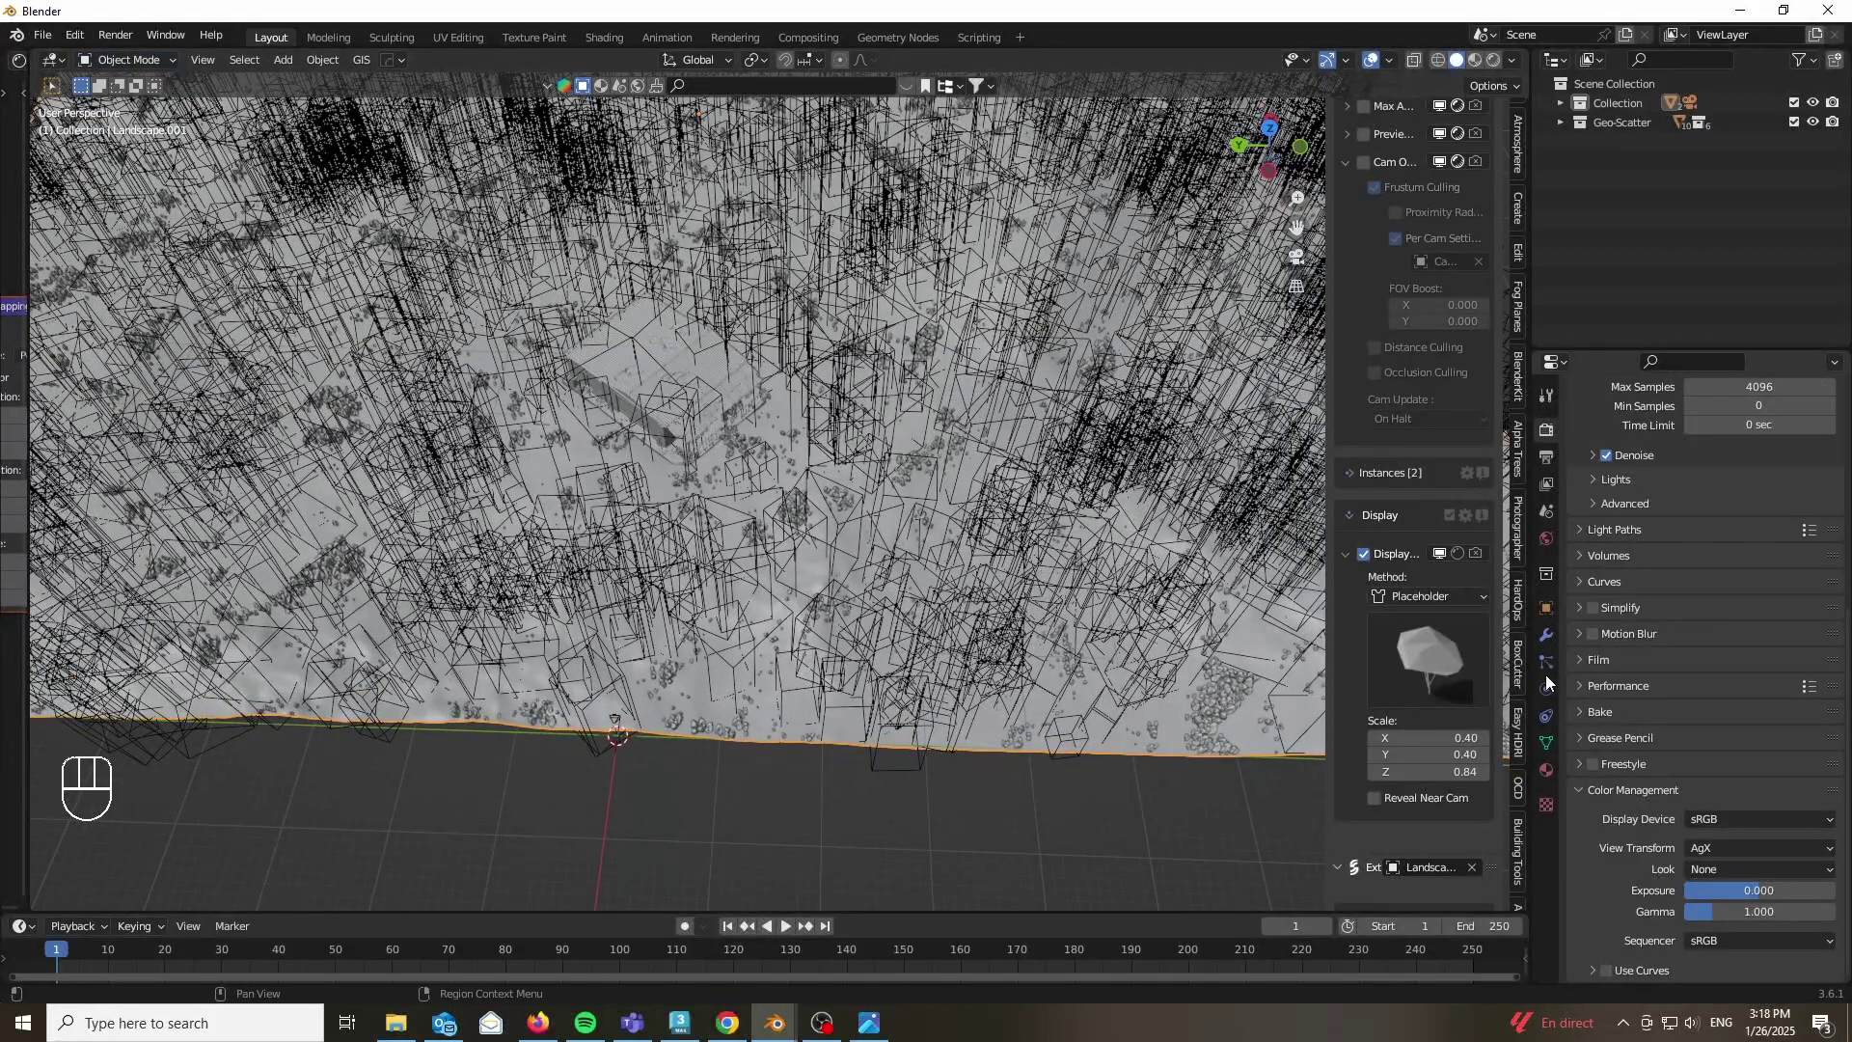
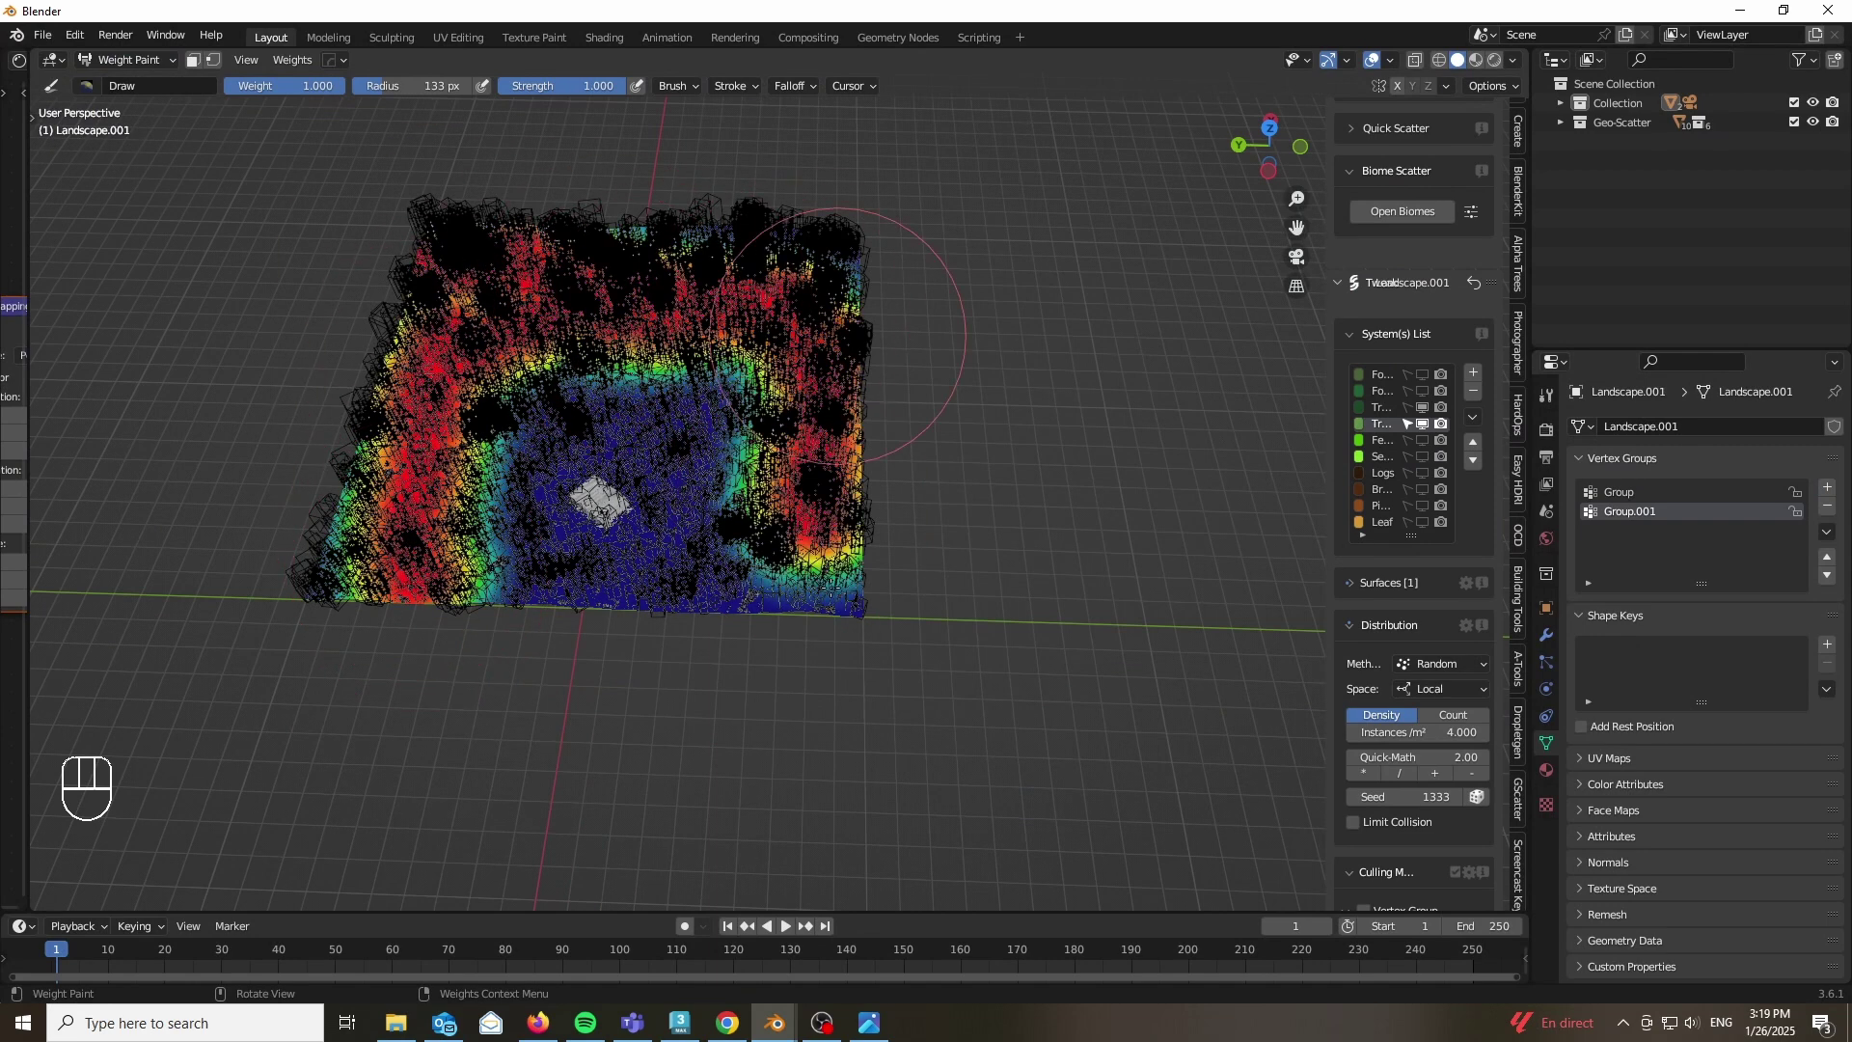
Step: Look through the scene camera at the barn in its clearing among the trees
key("KP_0")
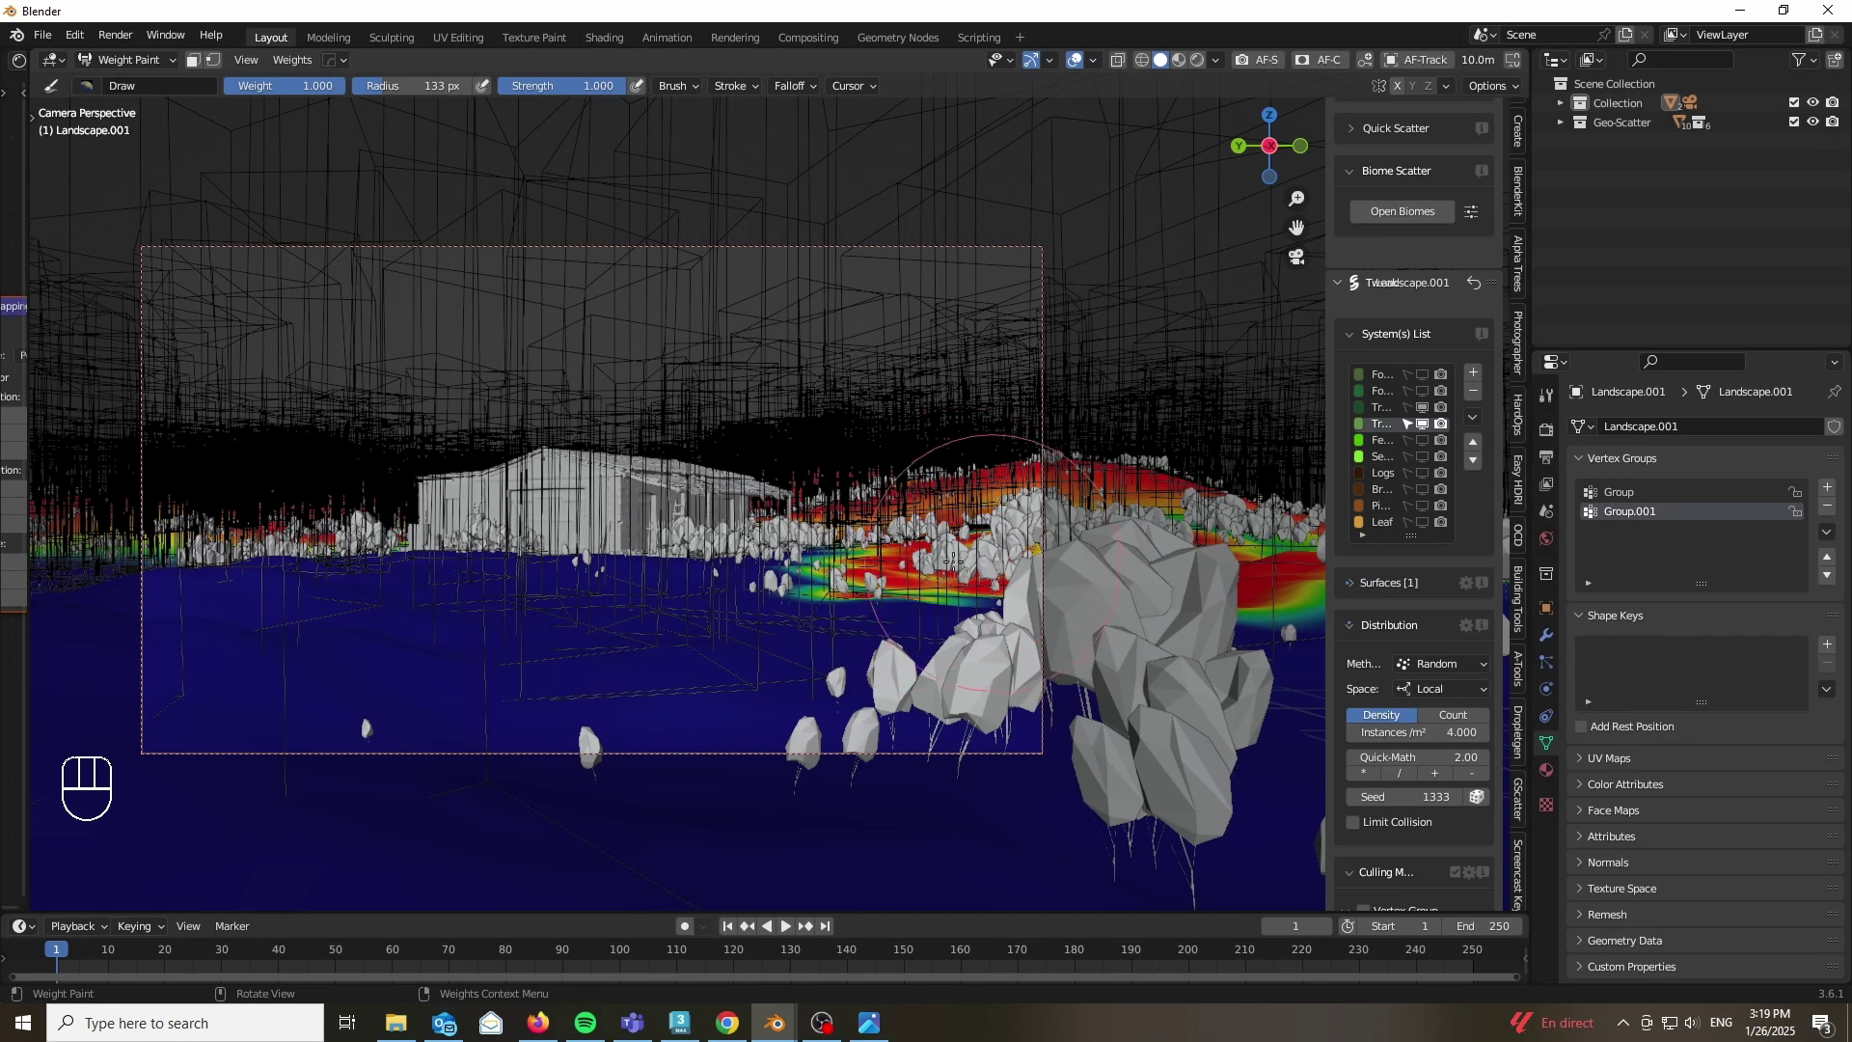
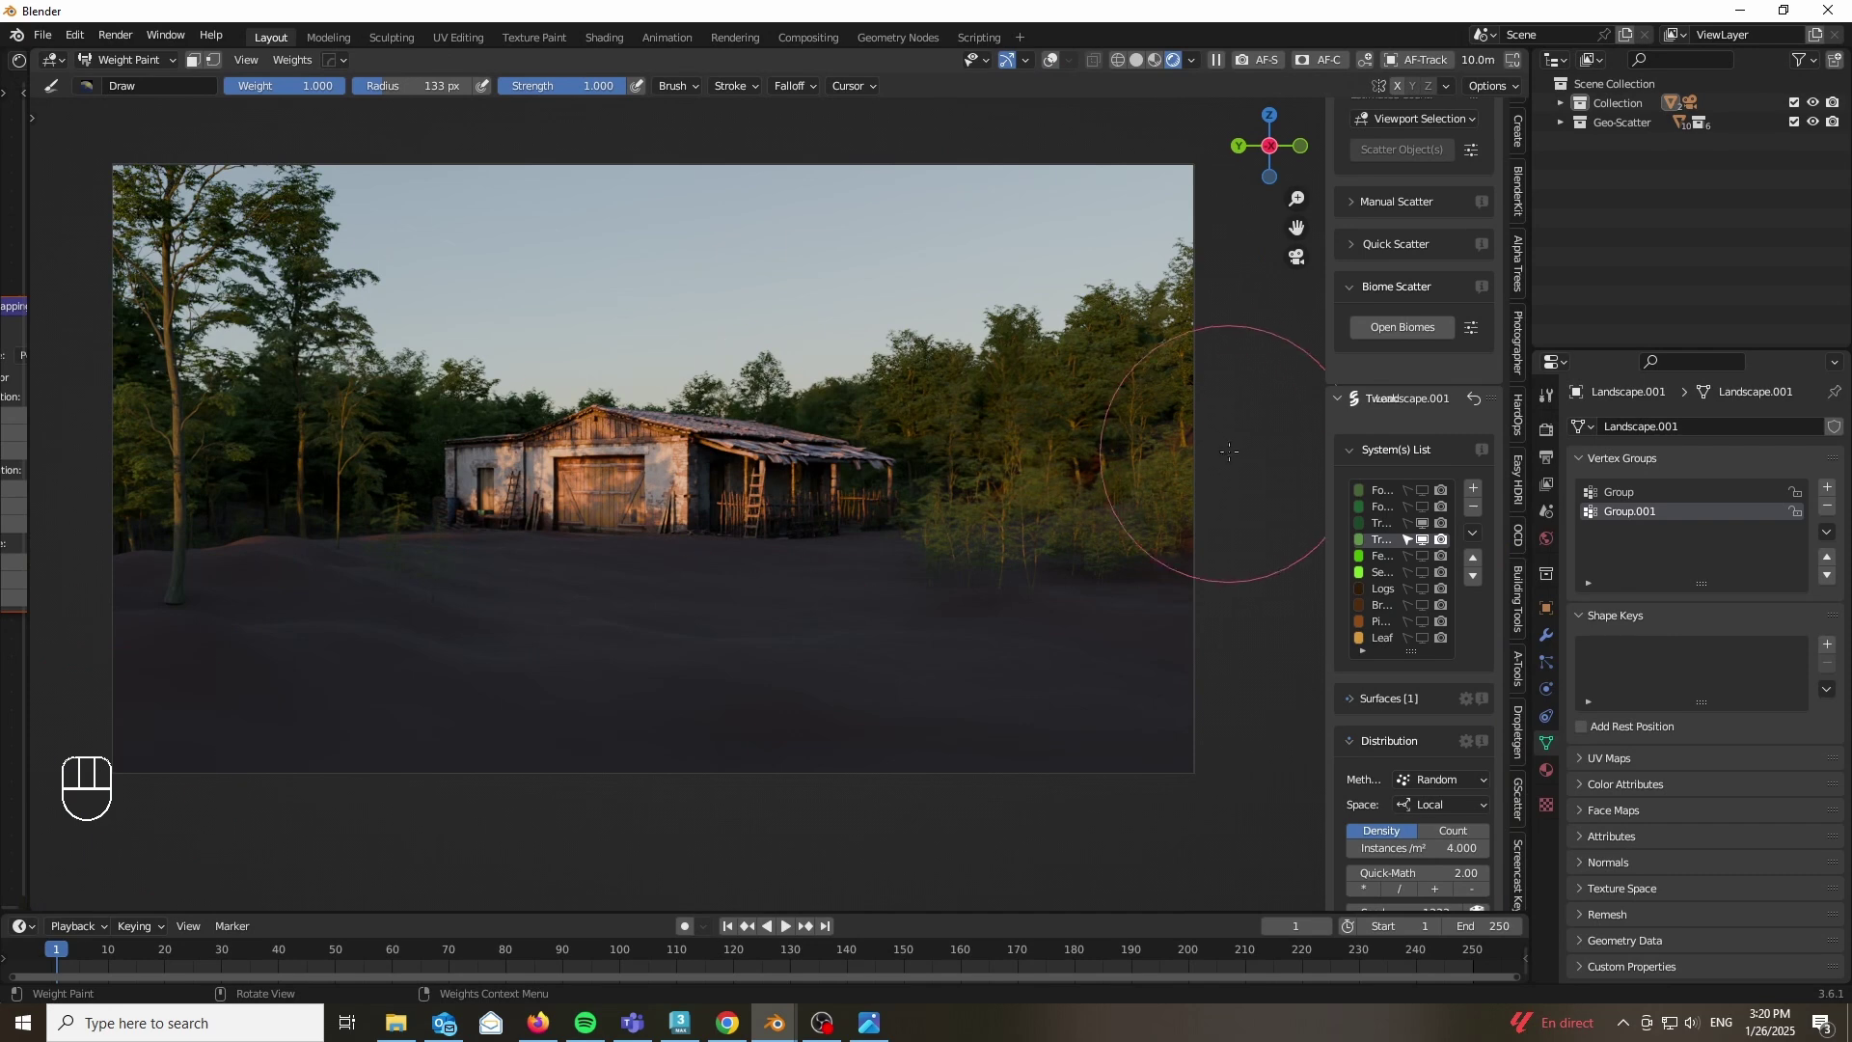
Step: Add vertex group Group.002 to the landscape and return the viewport to Solid shading
left_click_drag(1428, 490, 1439, 788)
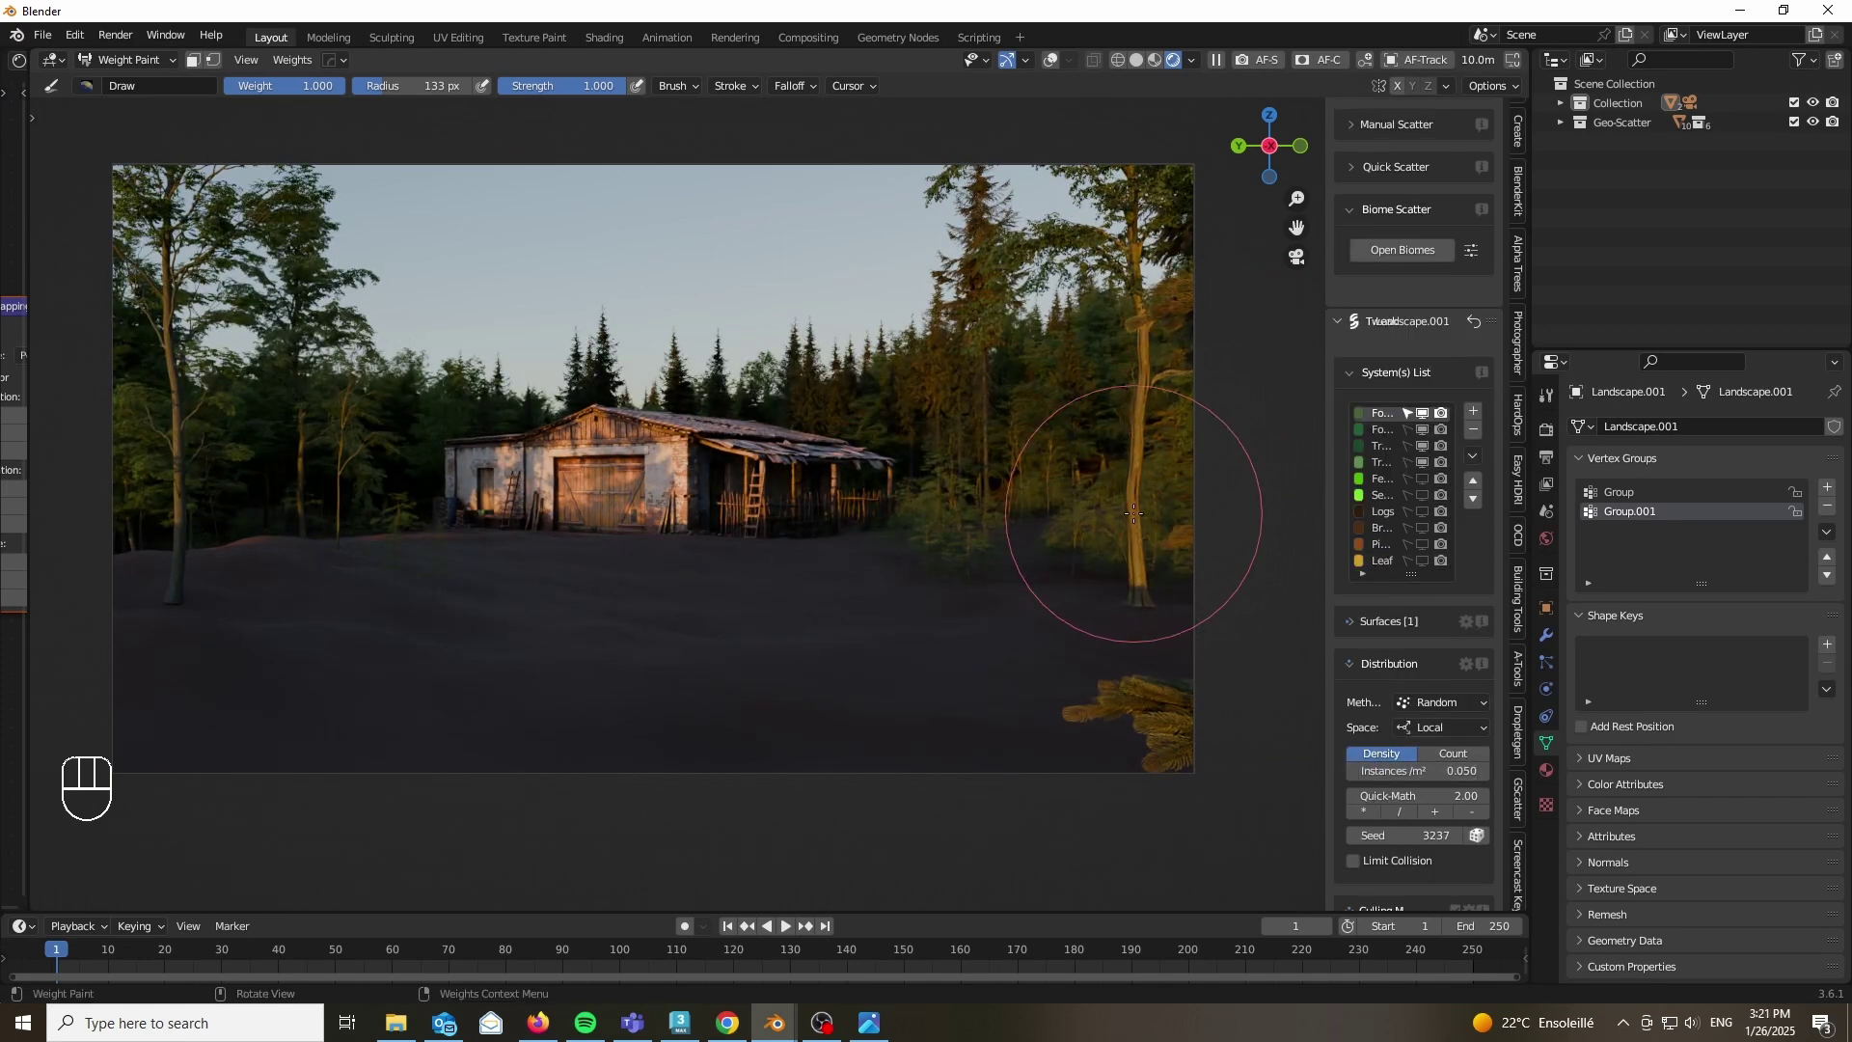
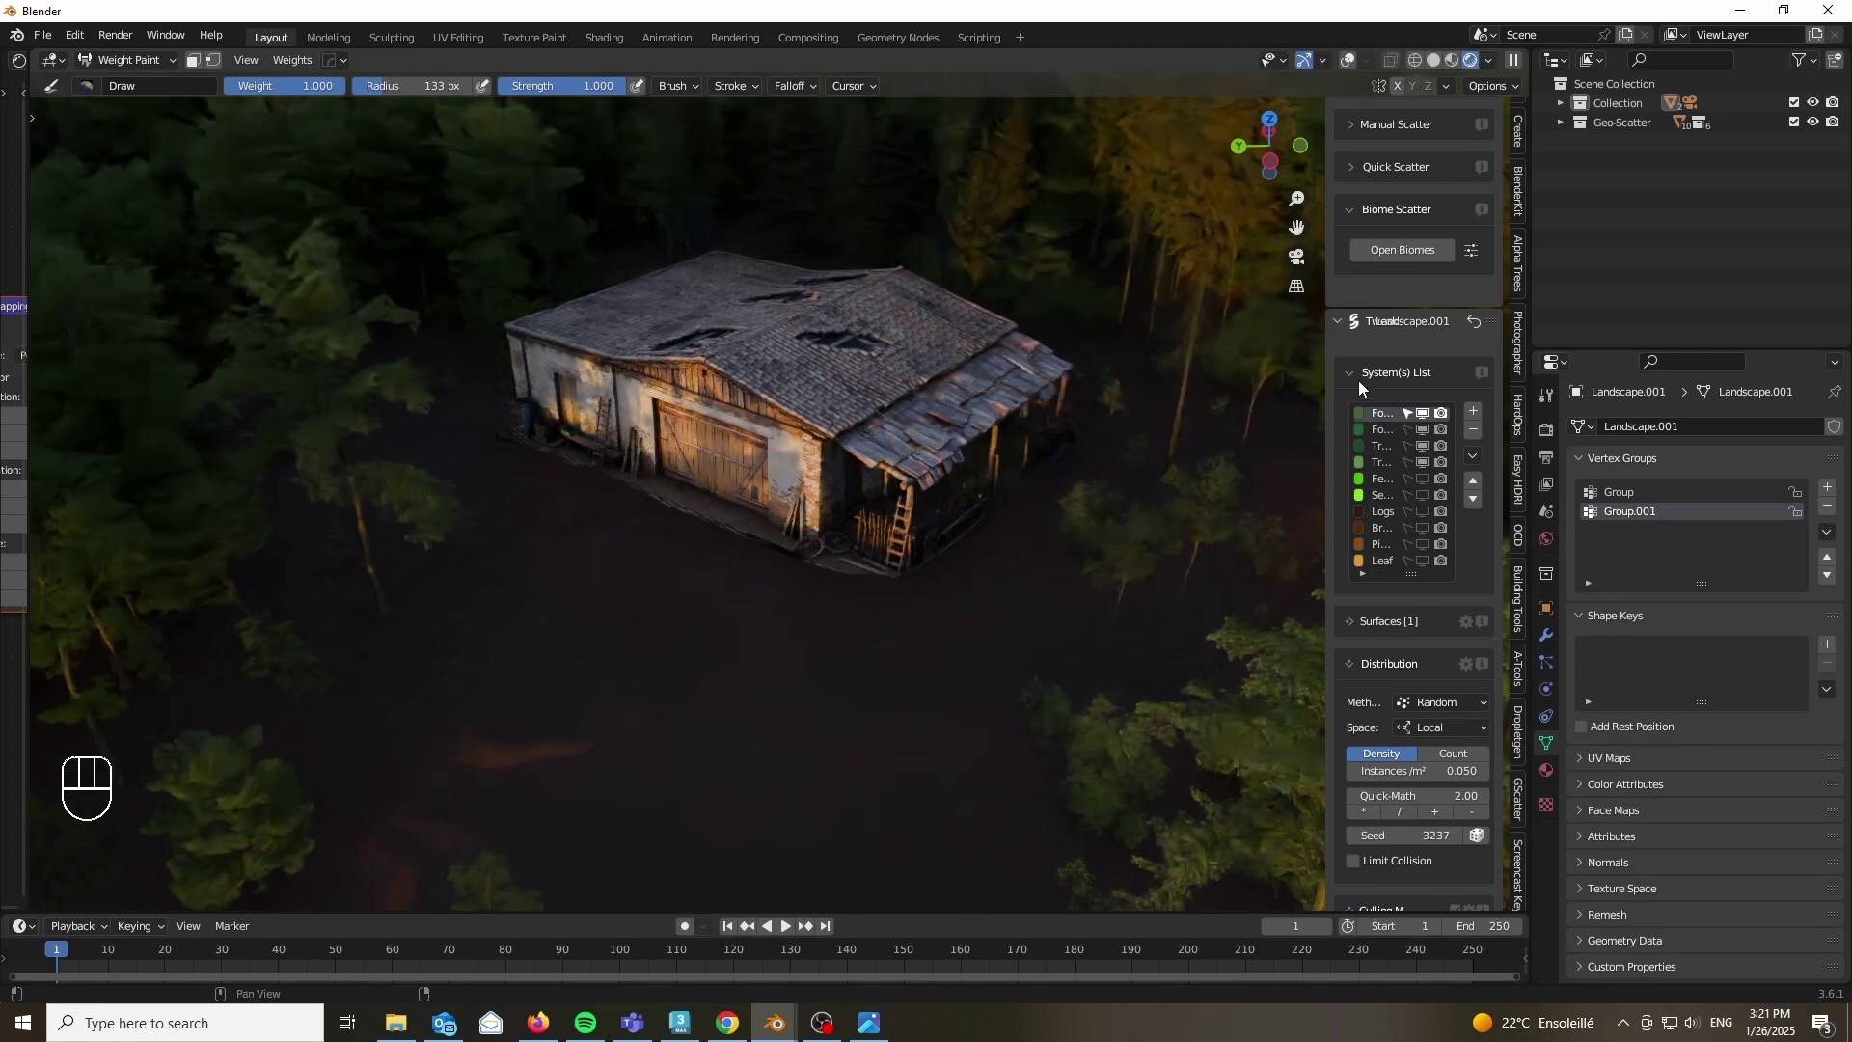
left_click(1833, 499)
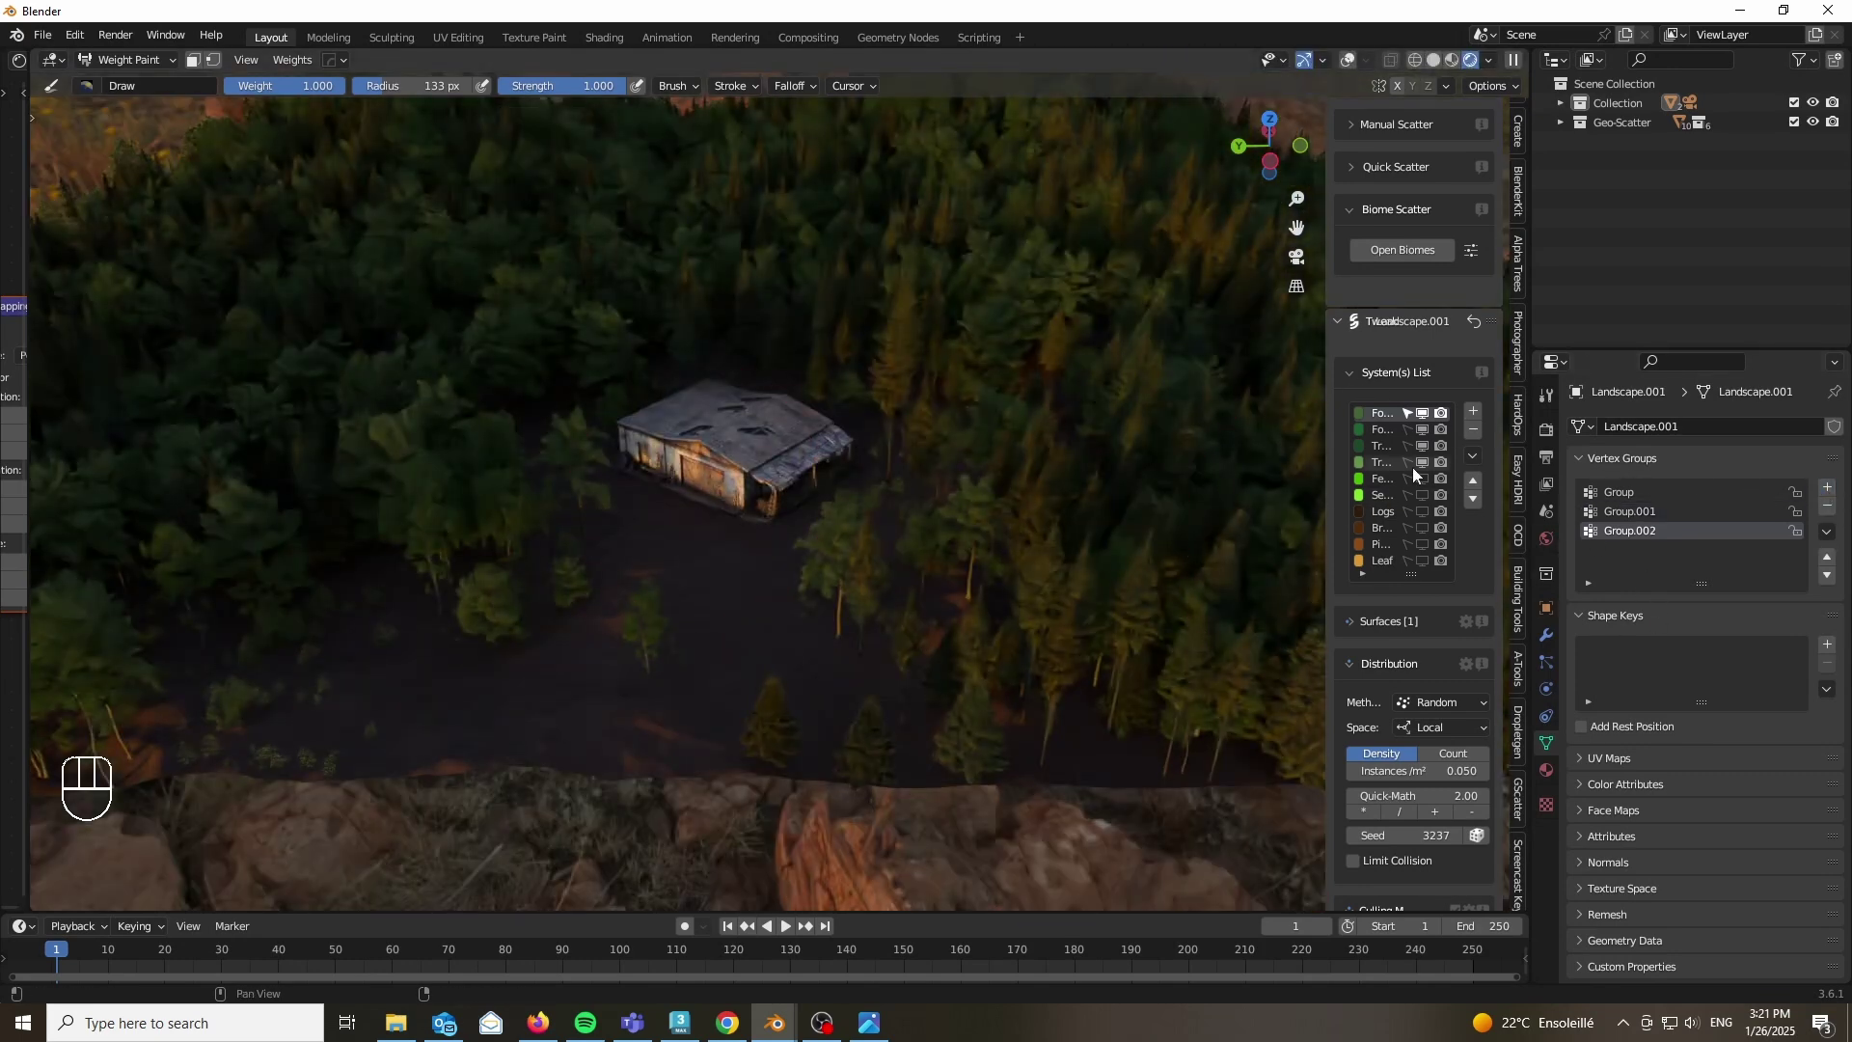
key("z")
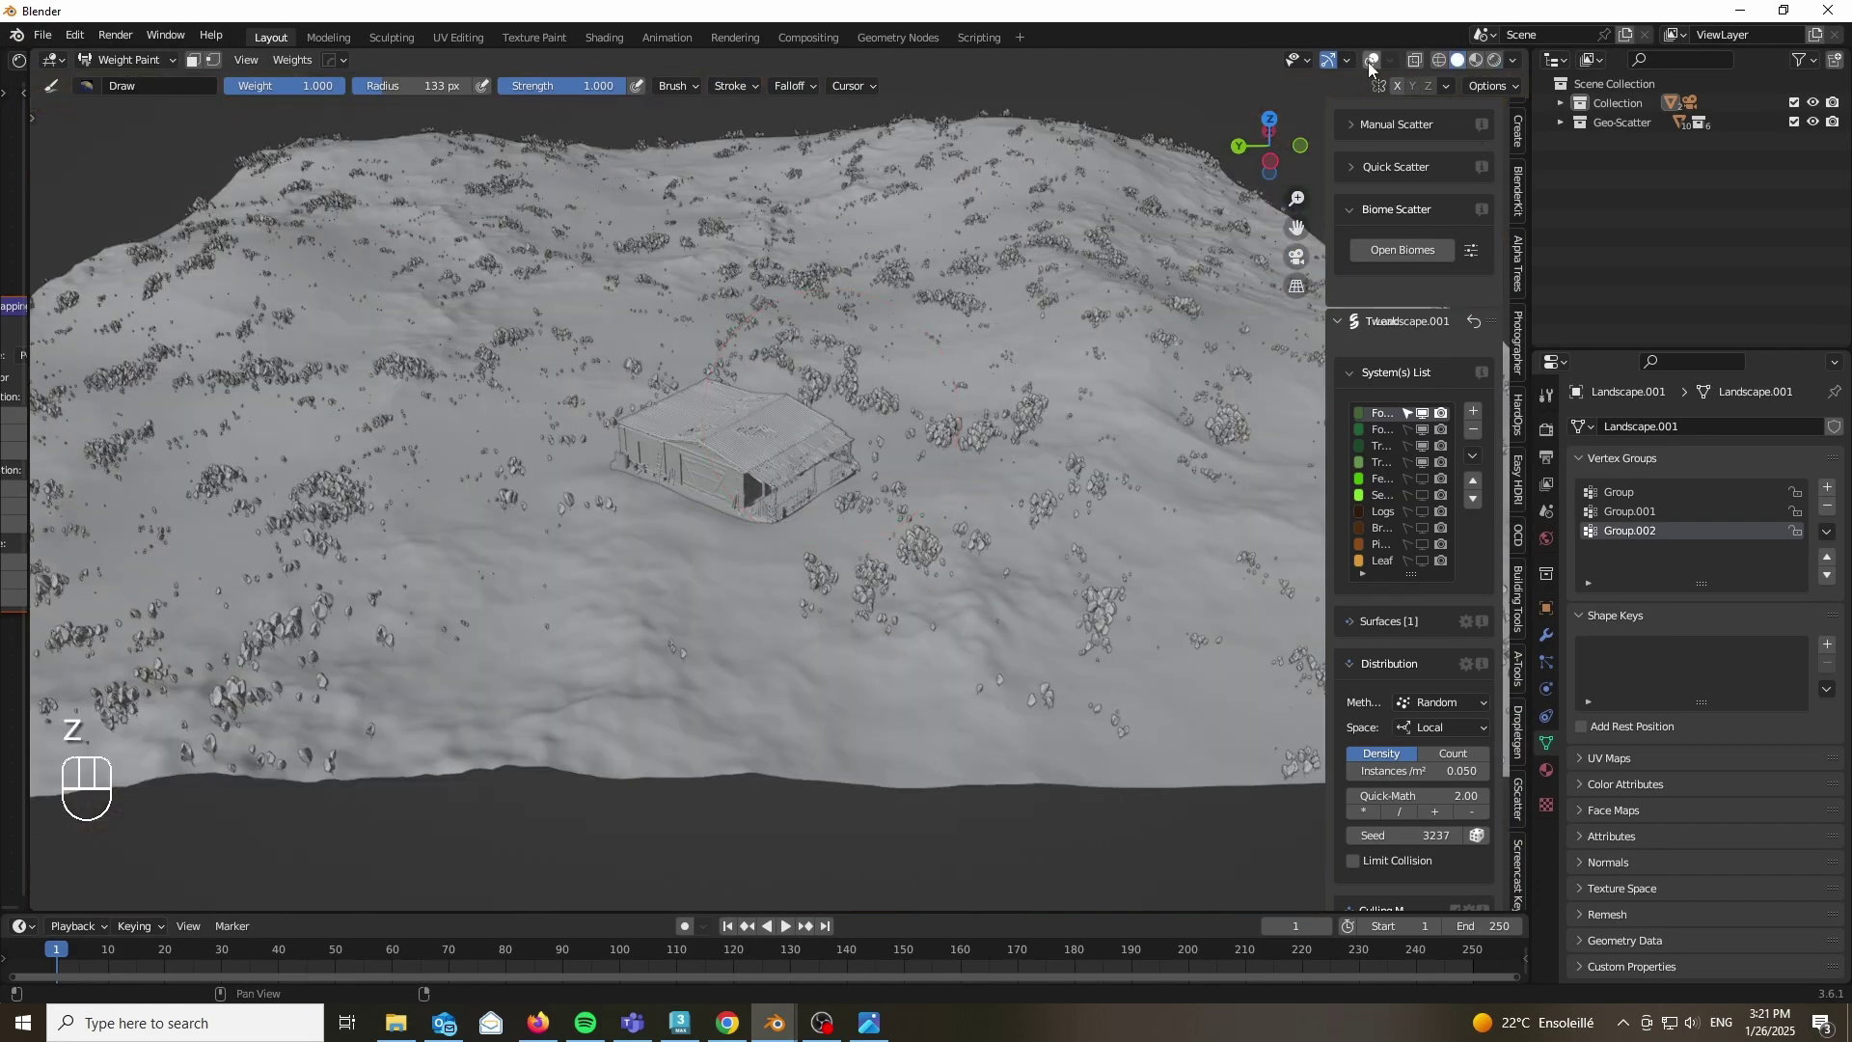
Step: Set Group.002 as the culling vertex group for the Trees Young scatter system
left_click(1377, 71)
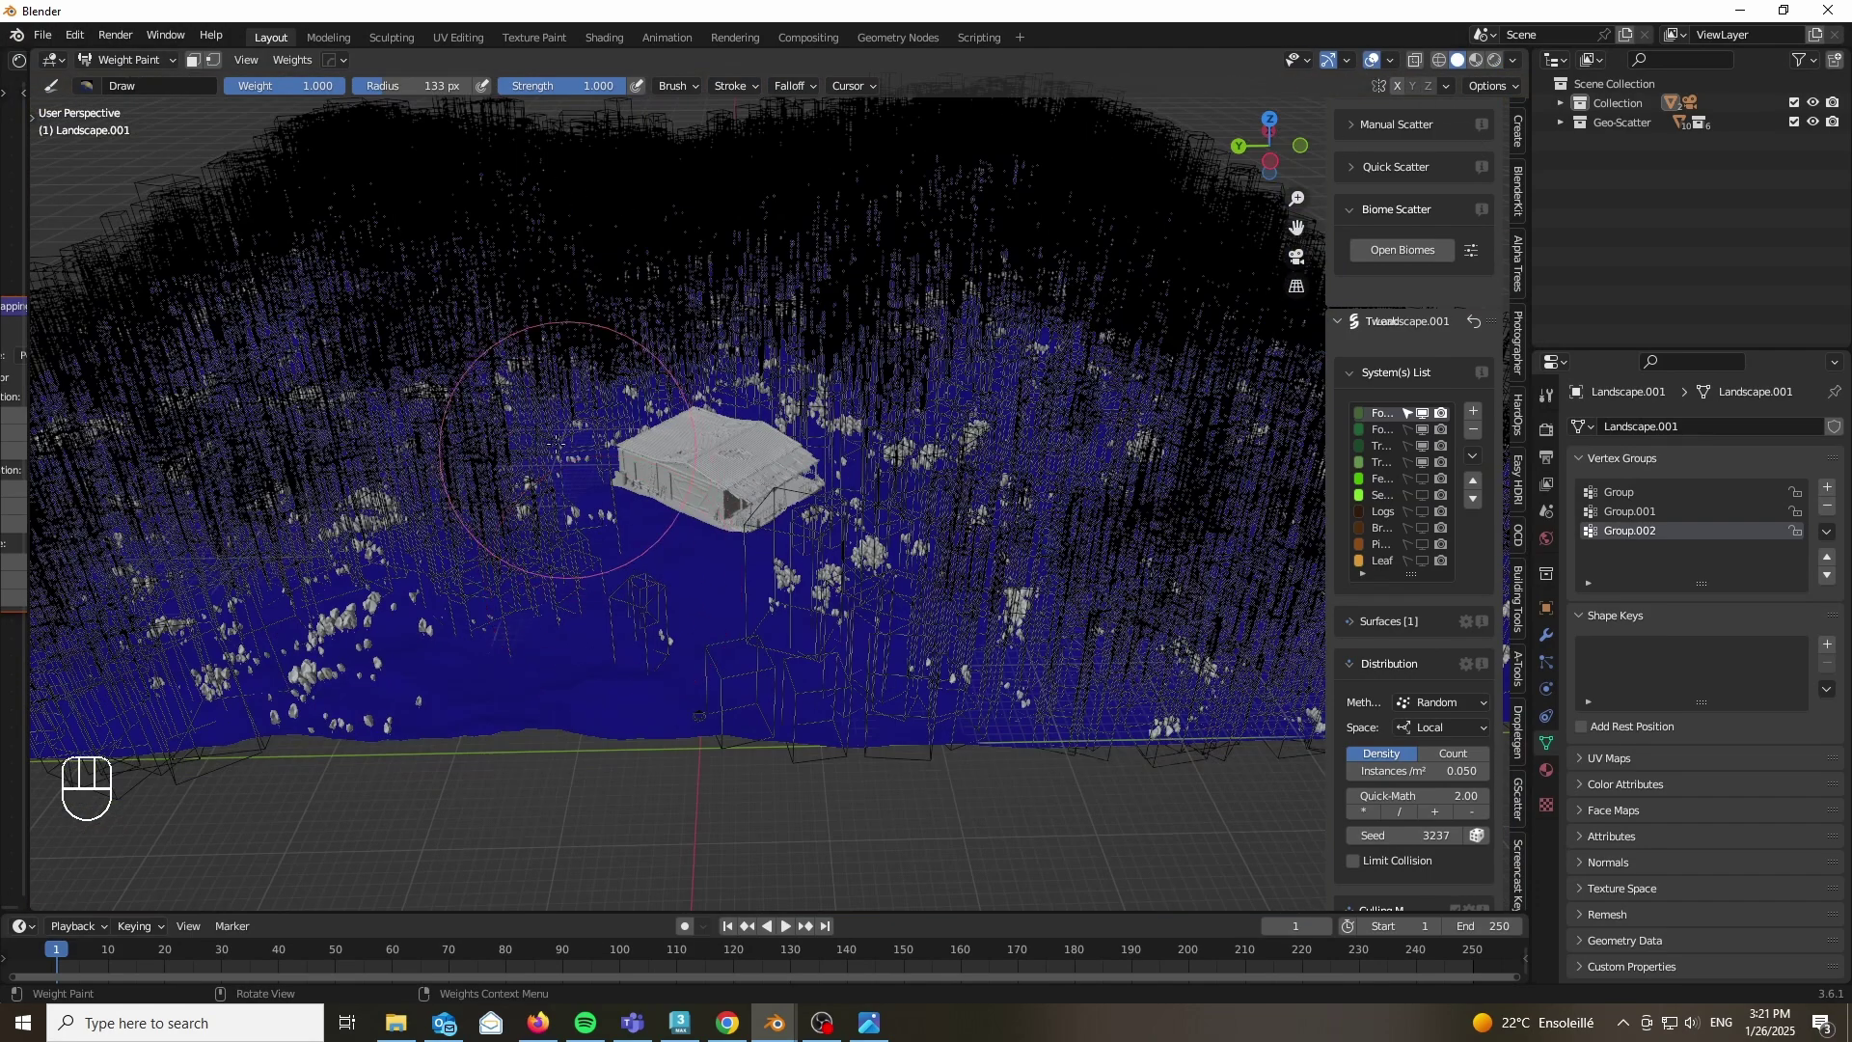
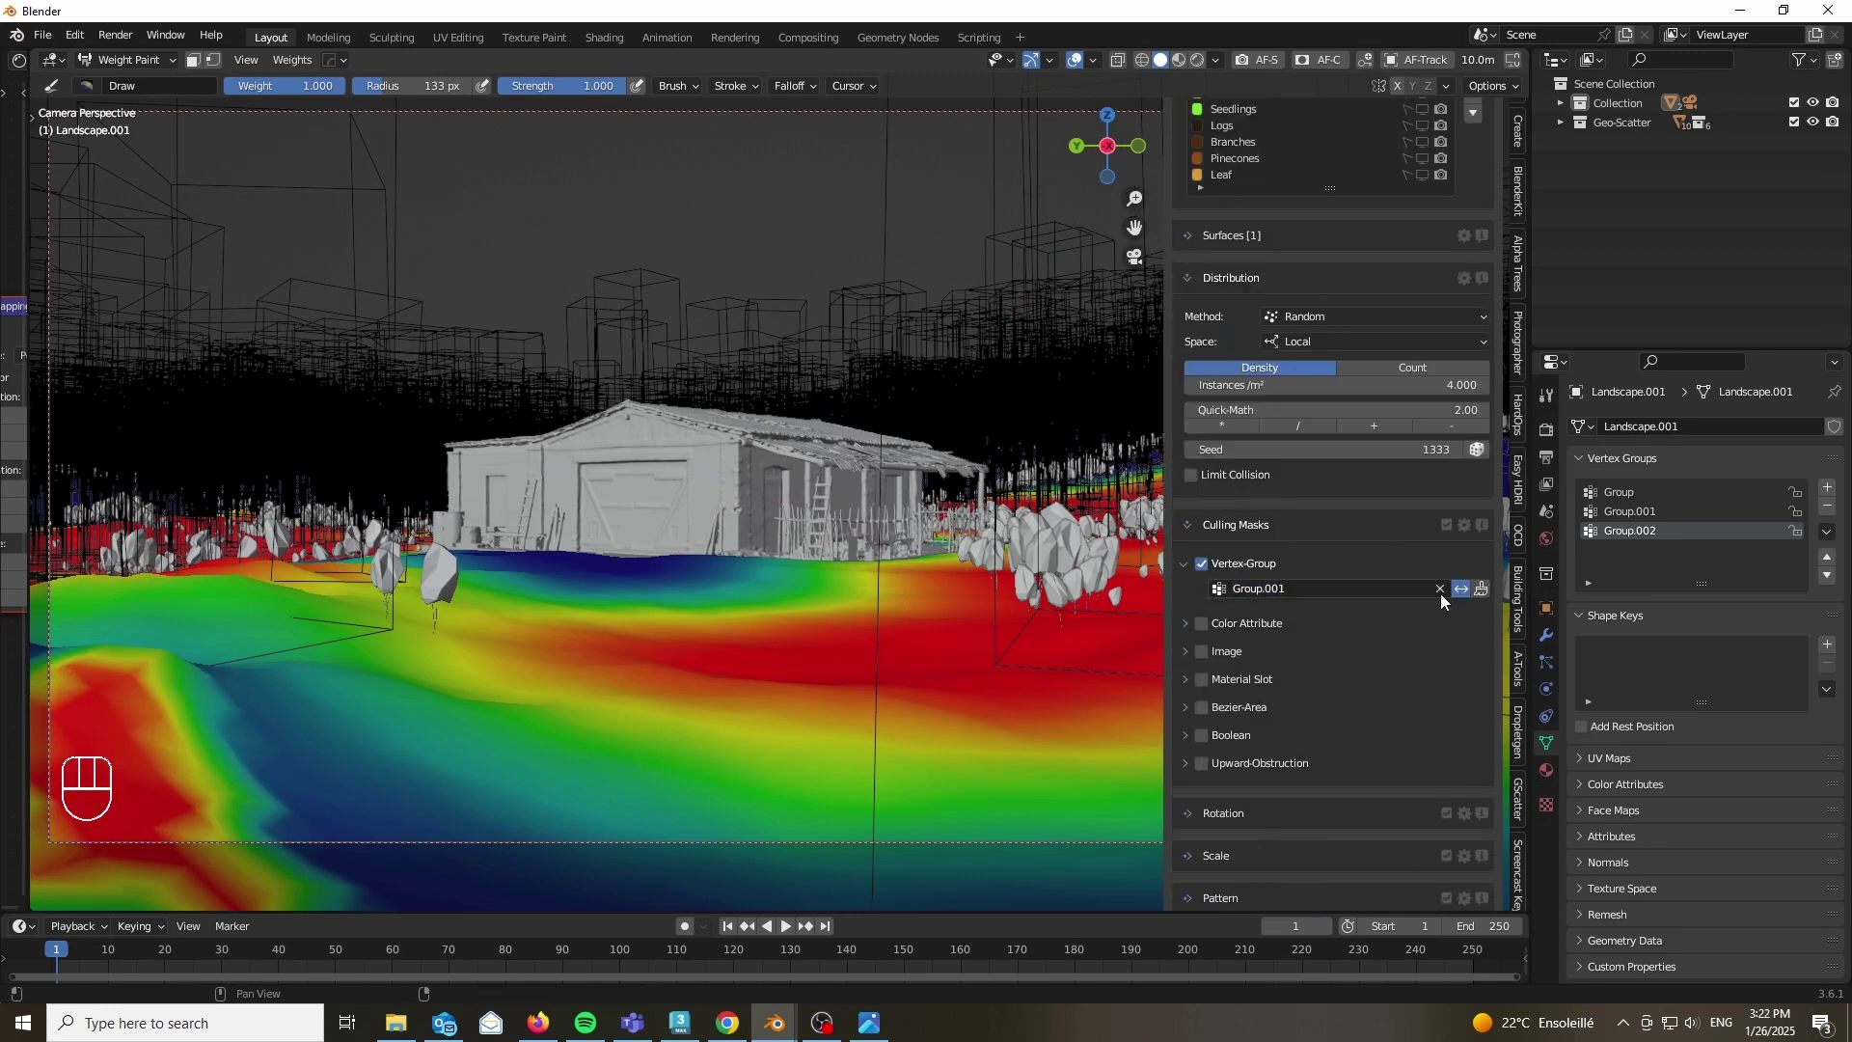
left_click(1446, 596)
key("Tab")
left_click_drag(1325, 594, 1252, 663)
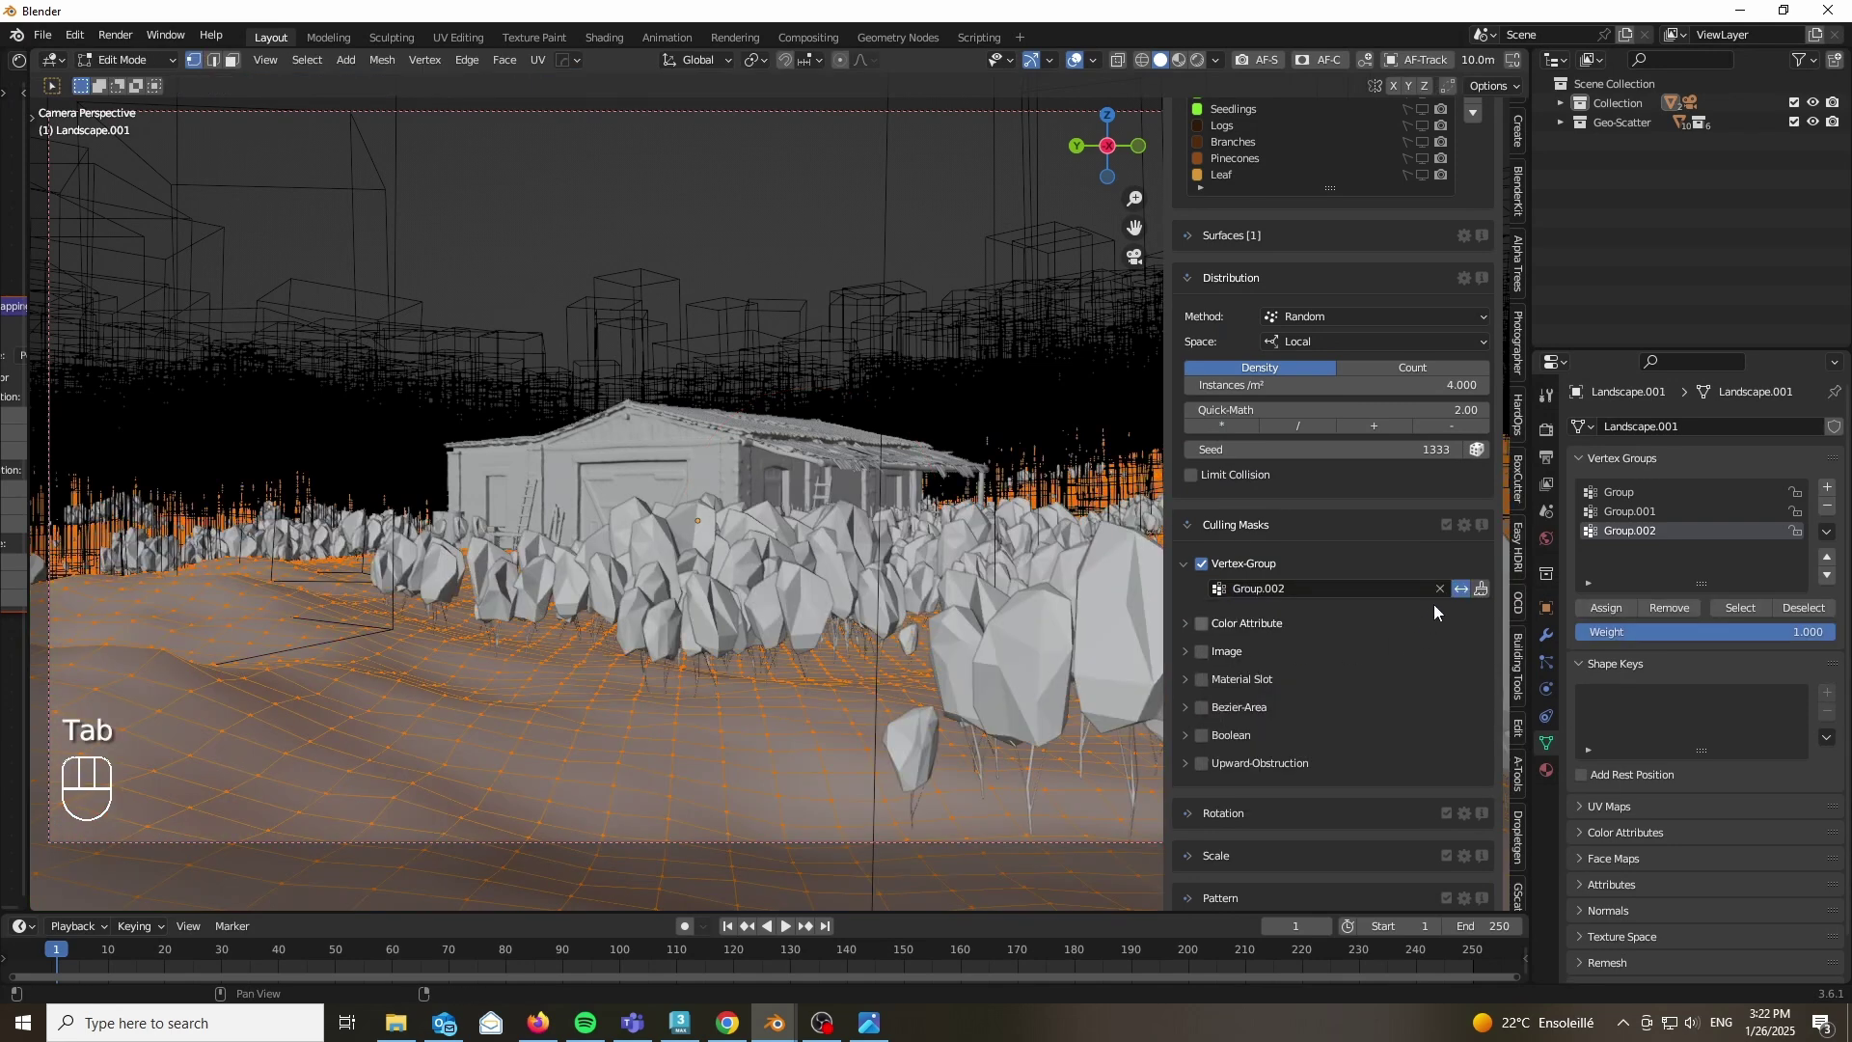
left_click_drag(125, 68, 1469, 596)
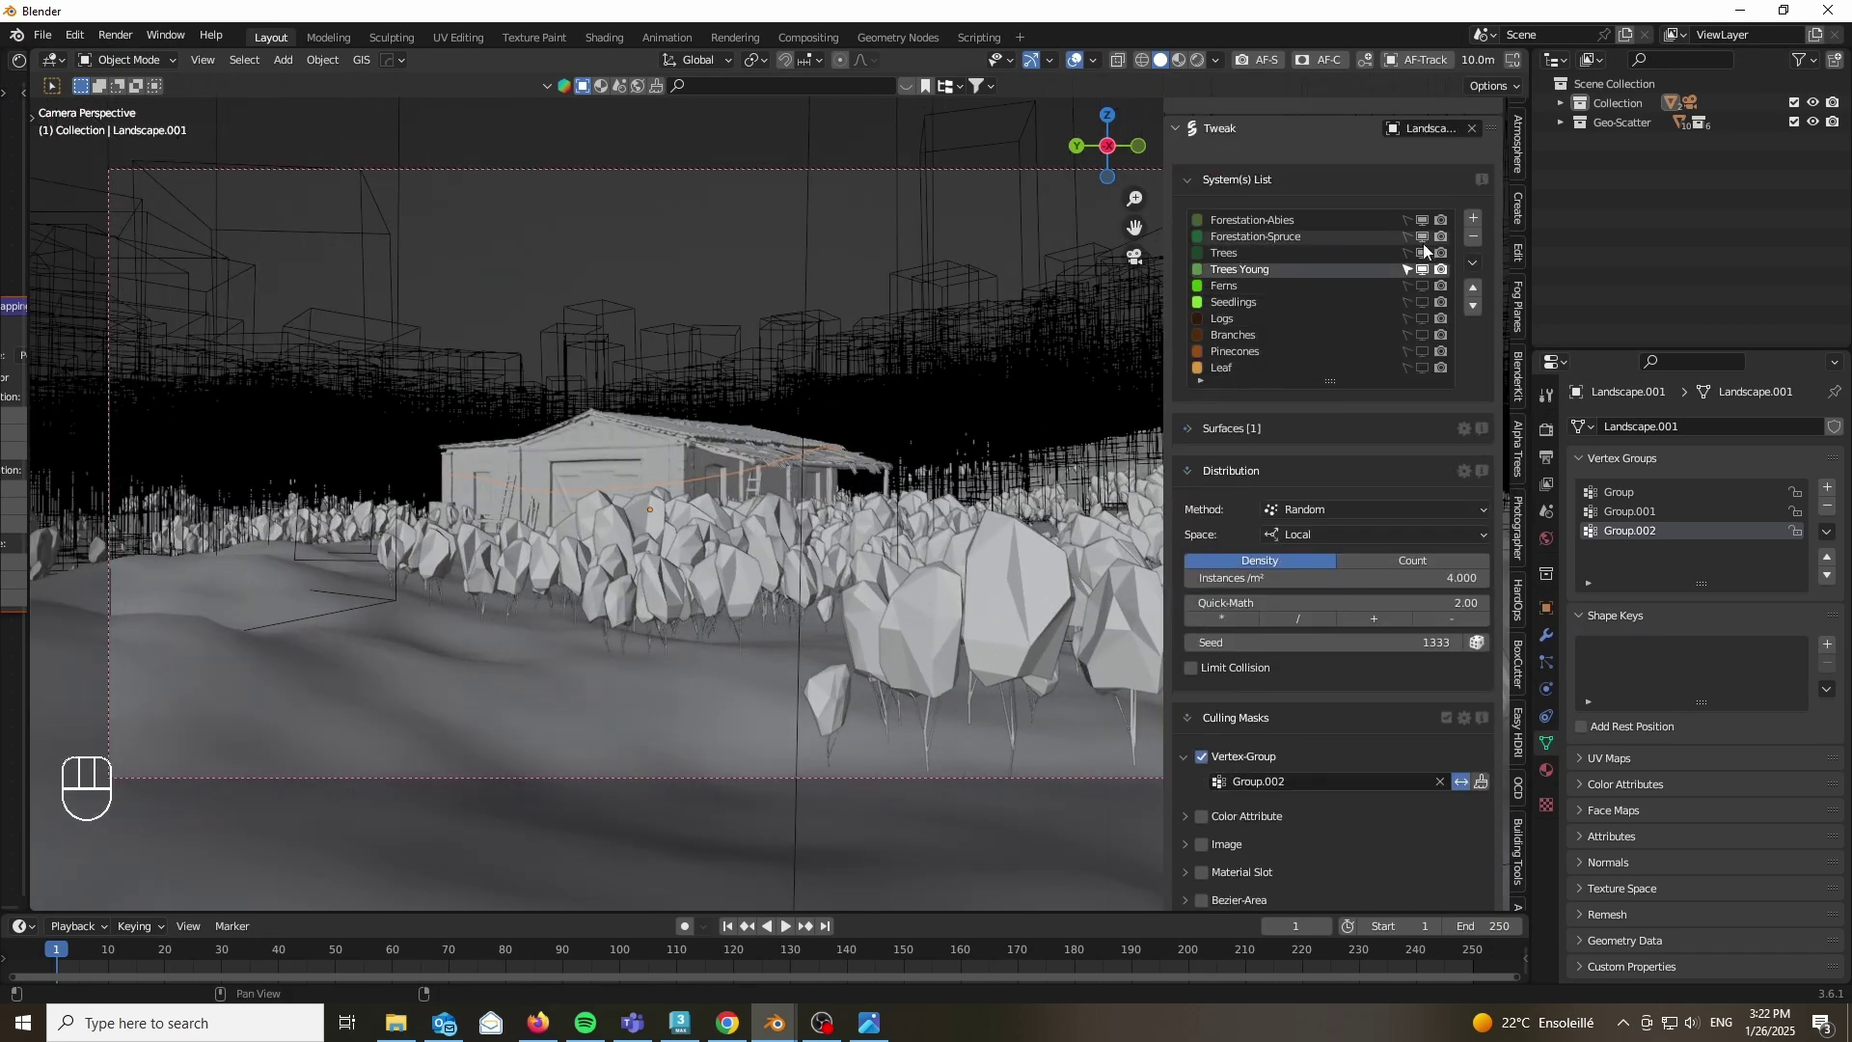
Step: Select the barn's landscape and switch the viewport to rendered shading
left_click(1425, 256)
left_click(1427, 241)
left_click(1428, 227)
left_click(1407, 264)
key("z")
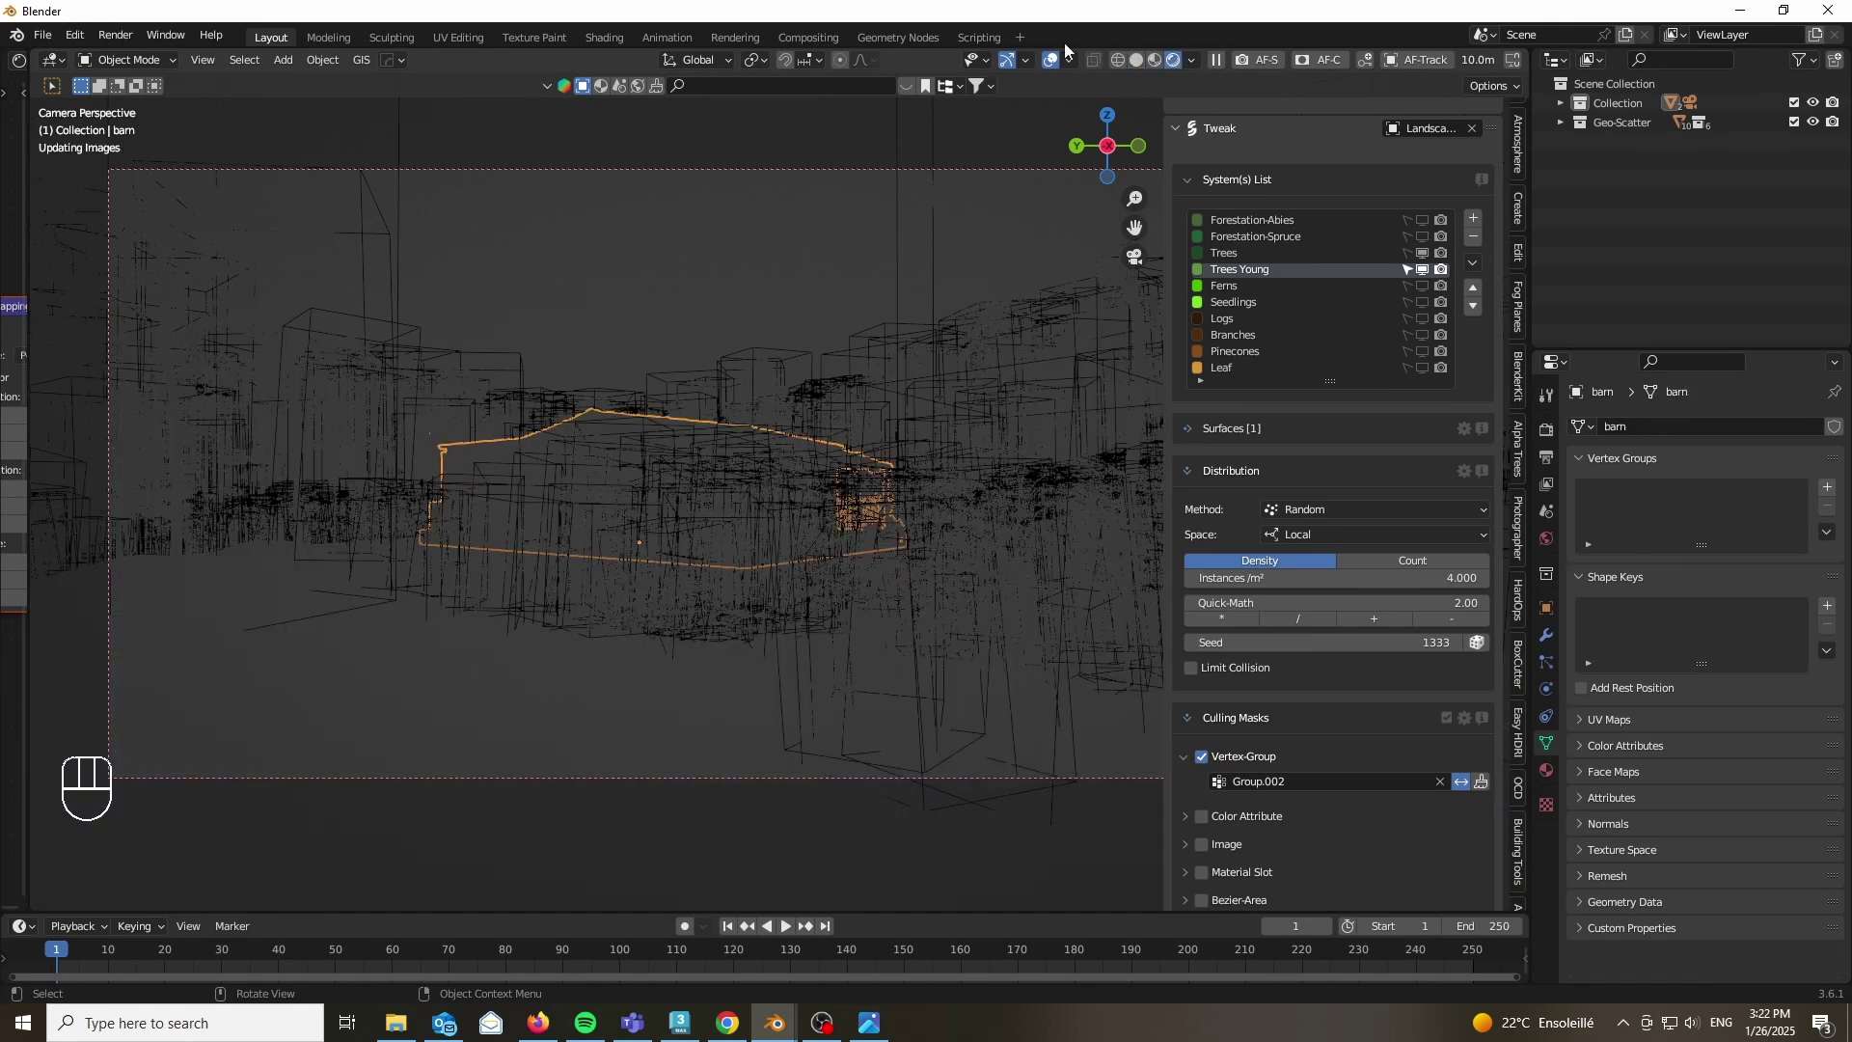
left_click_drag(1056, 65, 962, 153)
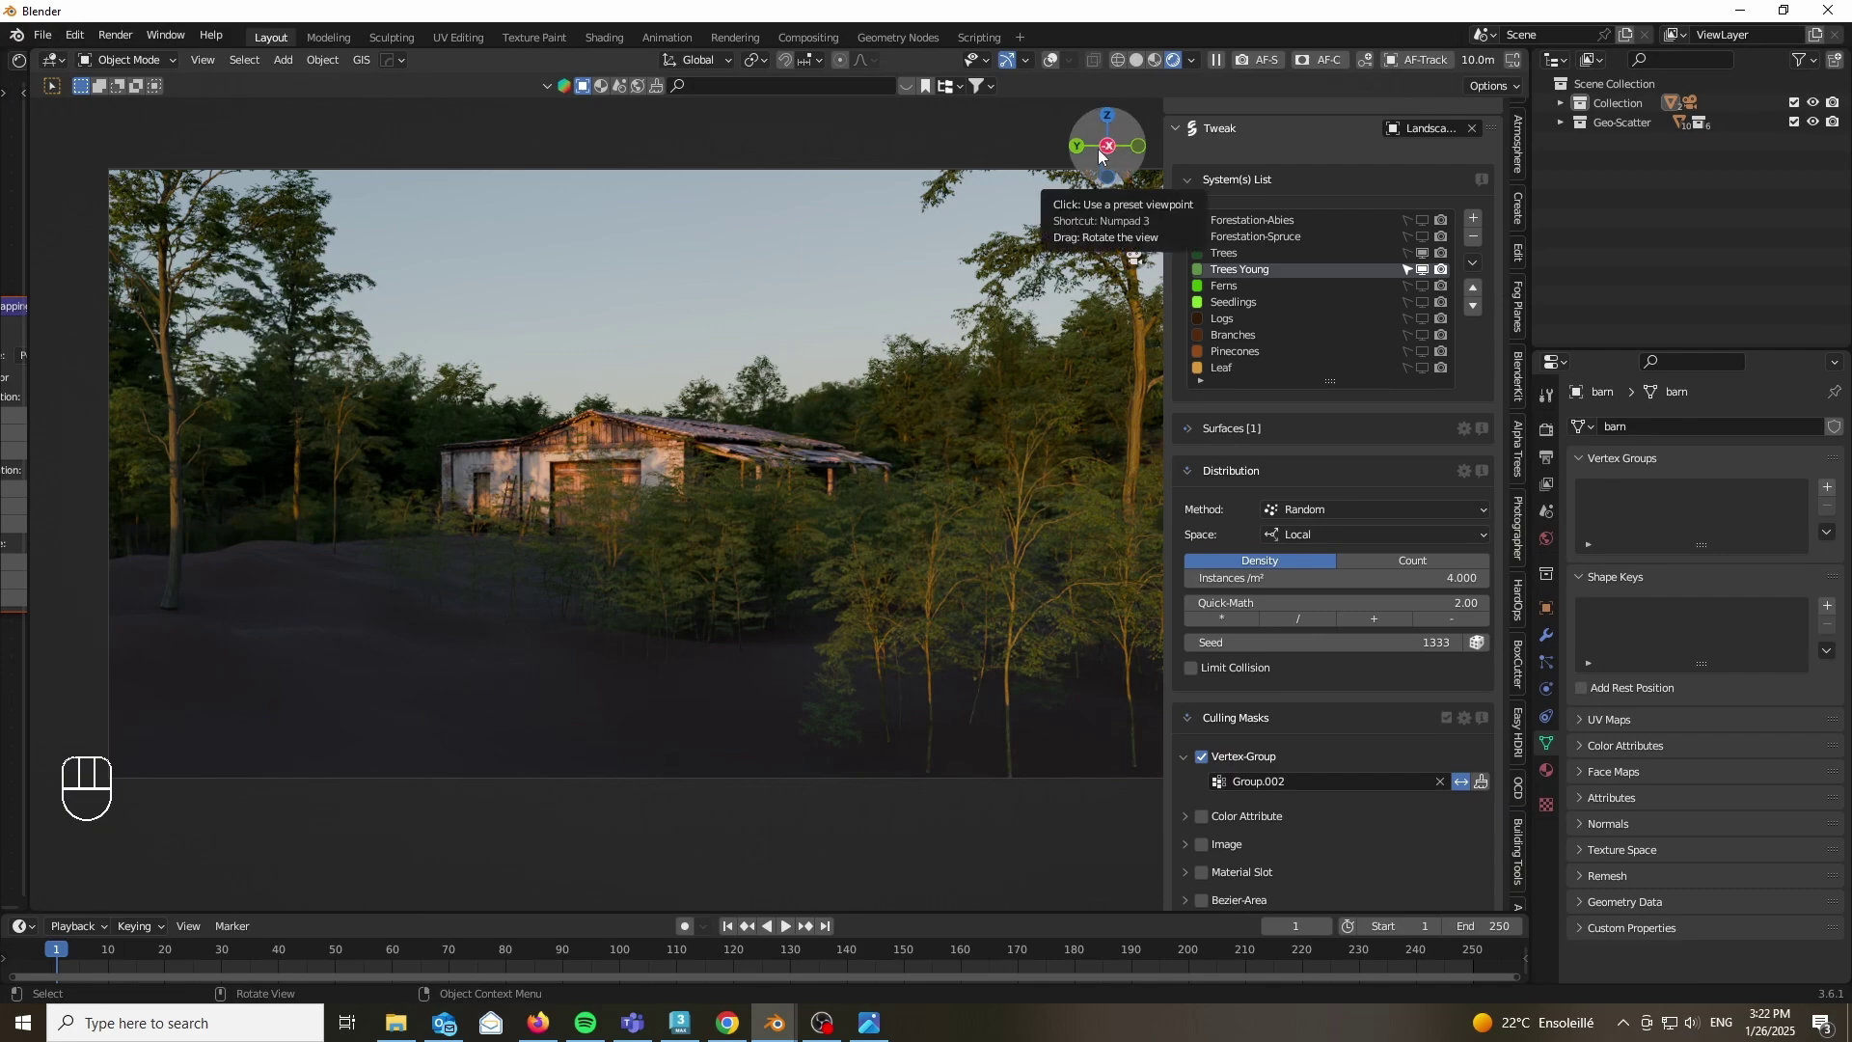
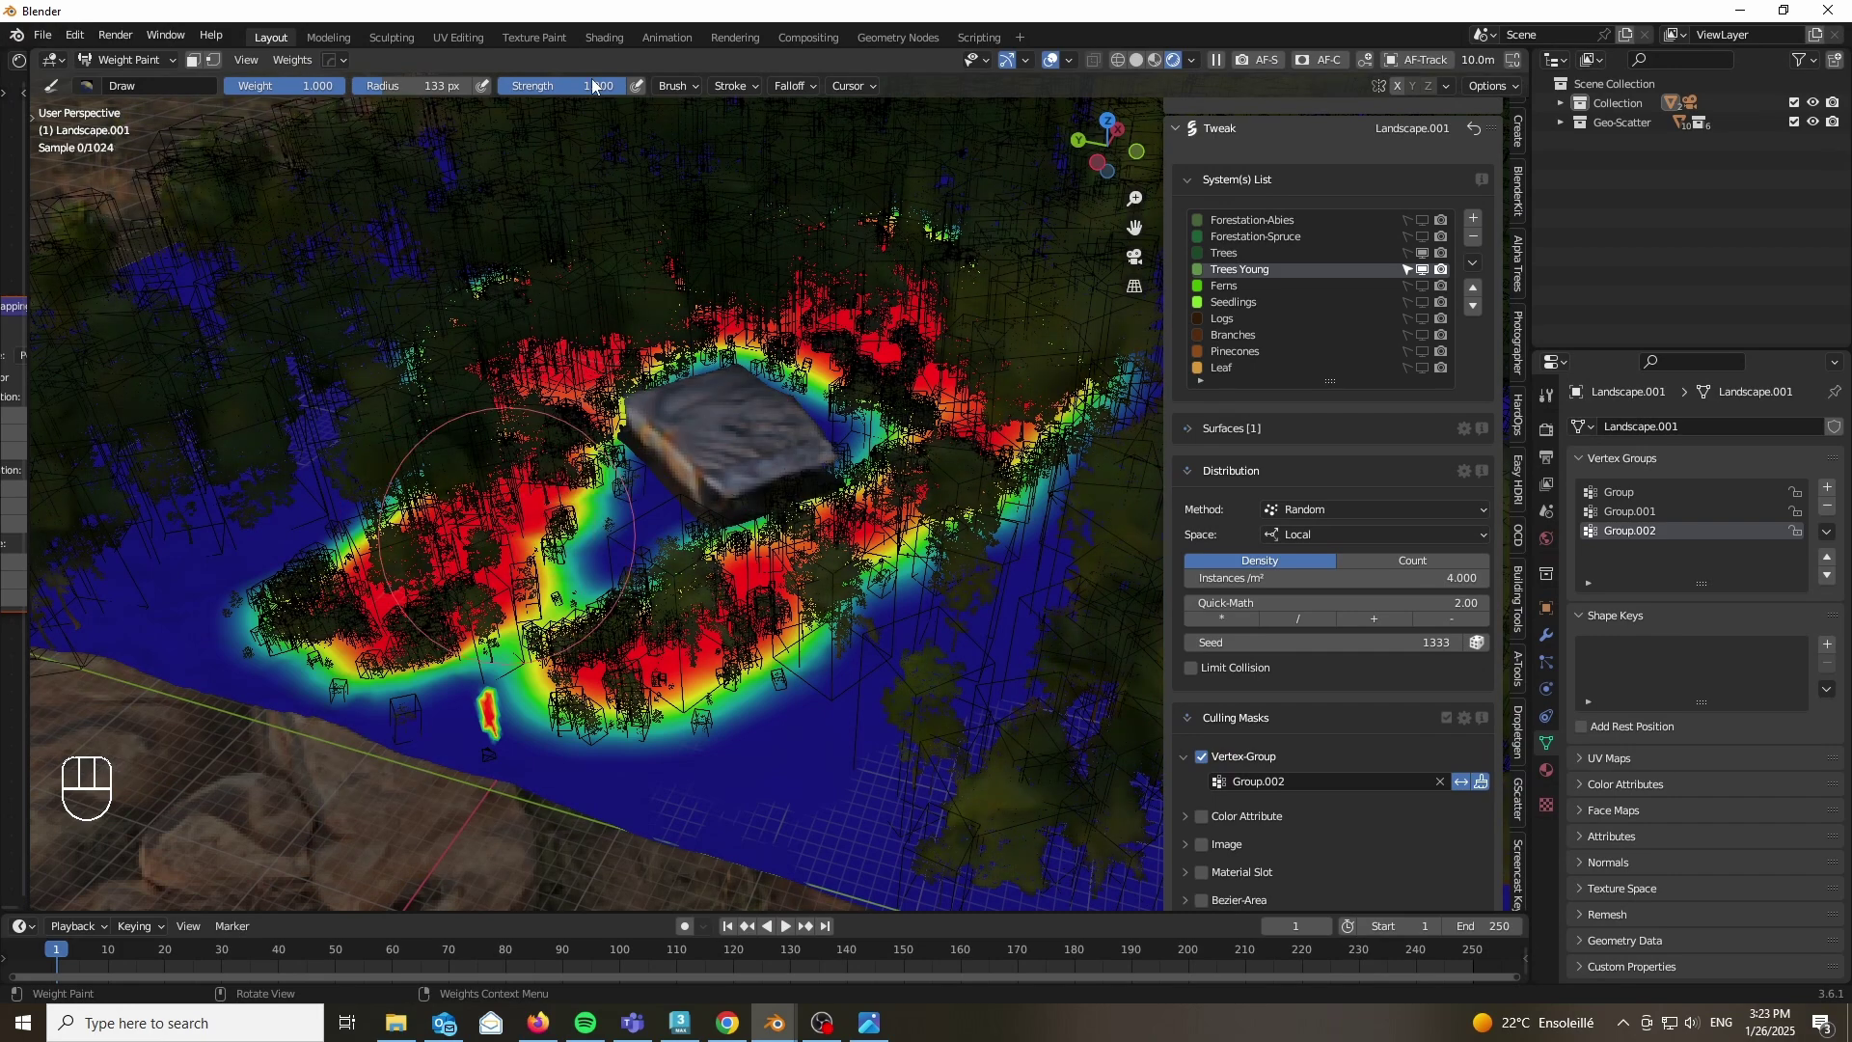
Step: Weight-paint Group.002 around the barn and across the foreground, then return to Object Mode
left_click(594, 85)
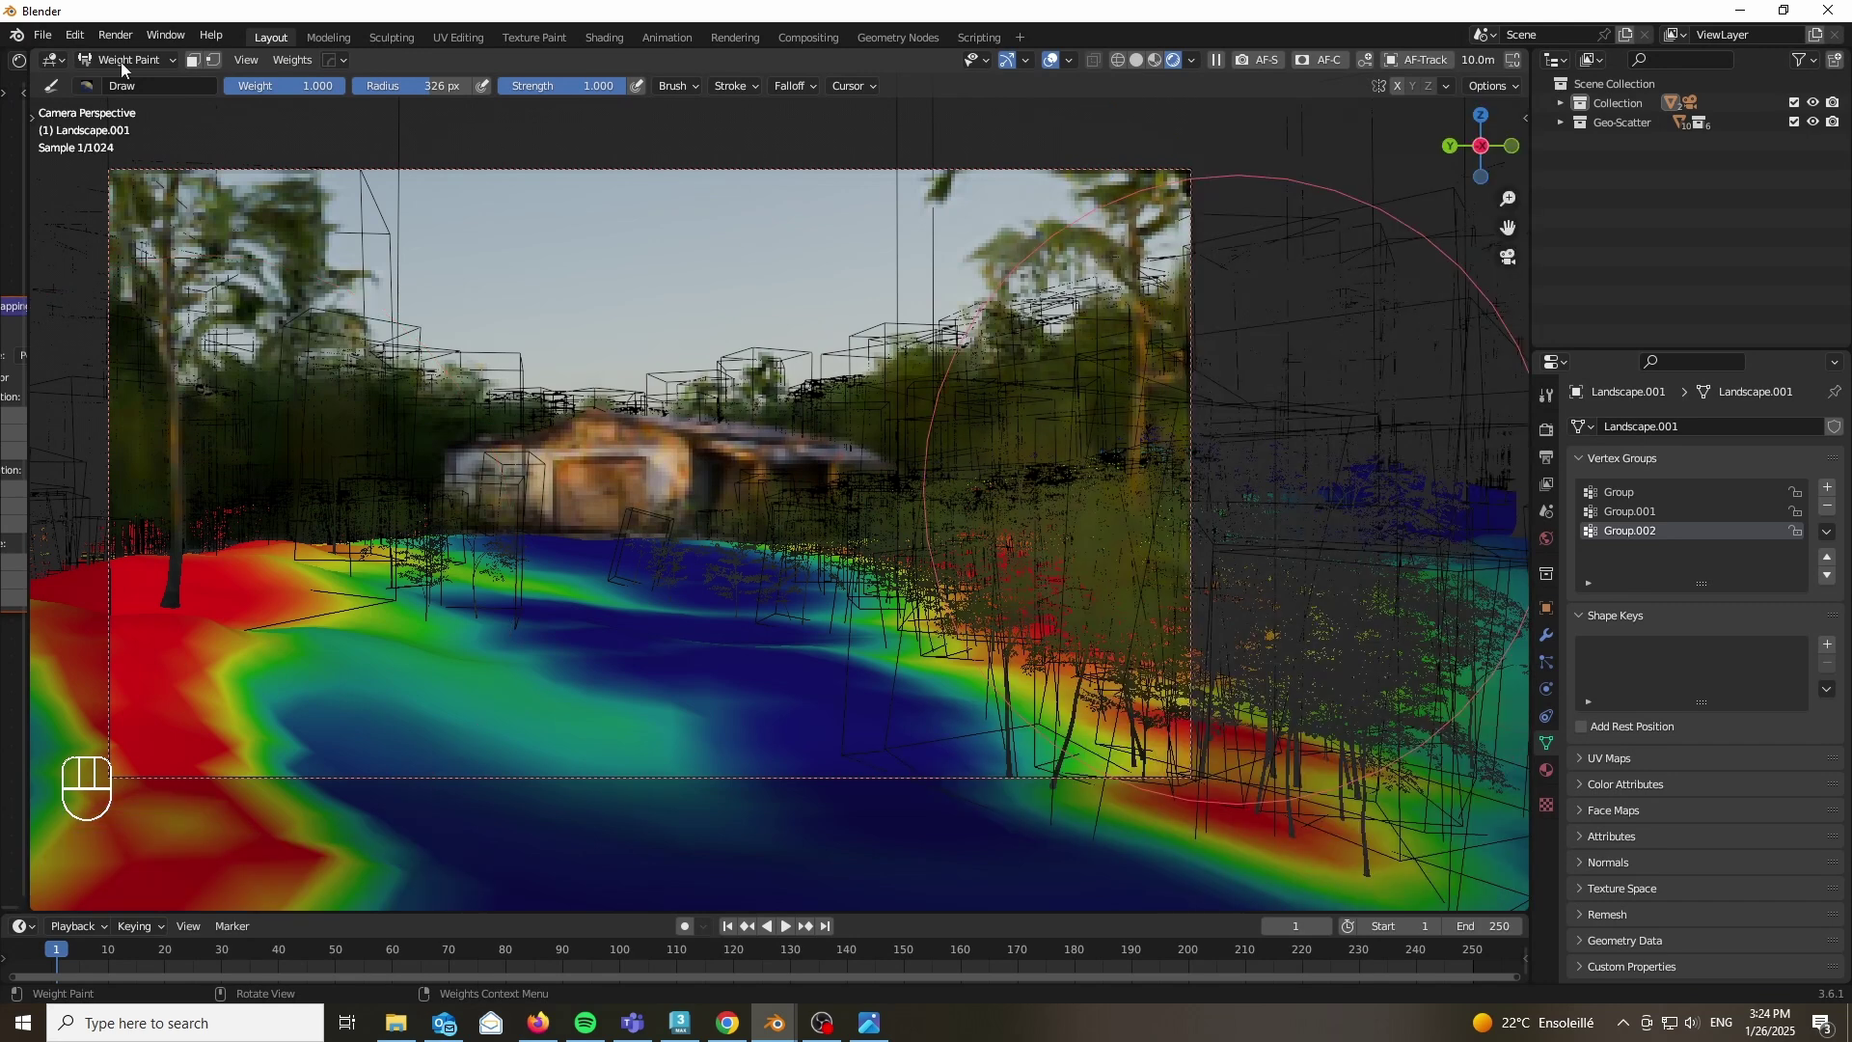
left_click_drag(123, 69, 117, 63)
left_click(127, 87)
key("n")
key("n")
left_click_drag(737, 355, 680, 362)
Step: Add a cube via Shift+A and scale it by 100 to enclose the barn and forest
key("shift+a")
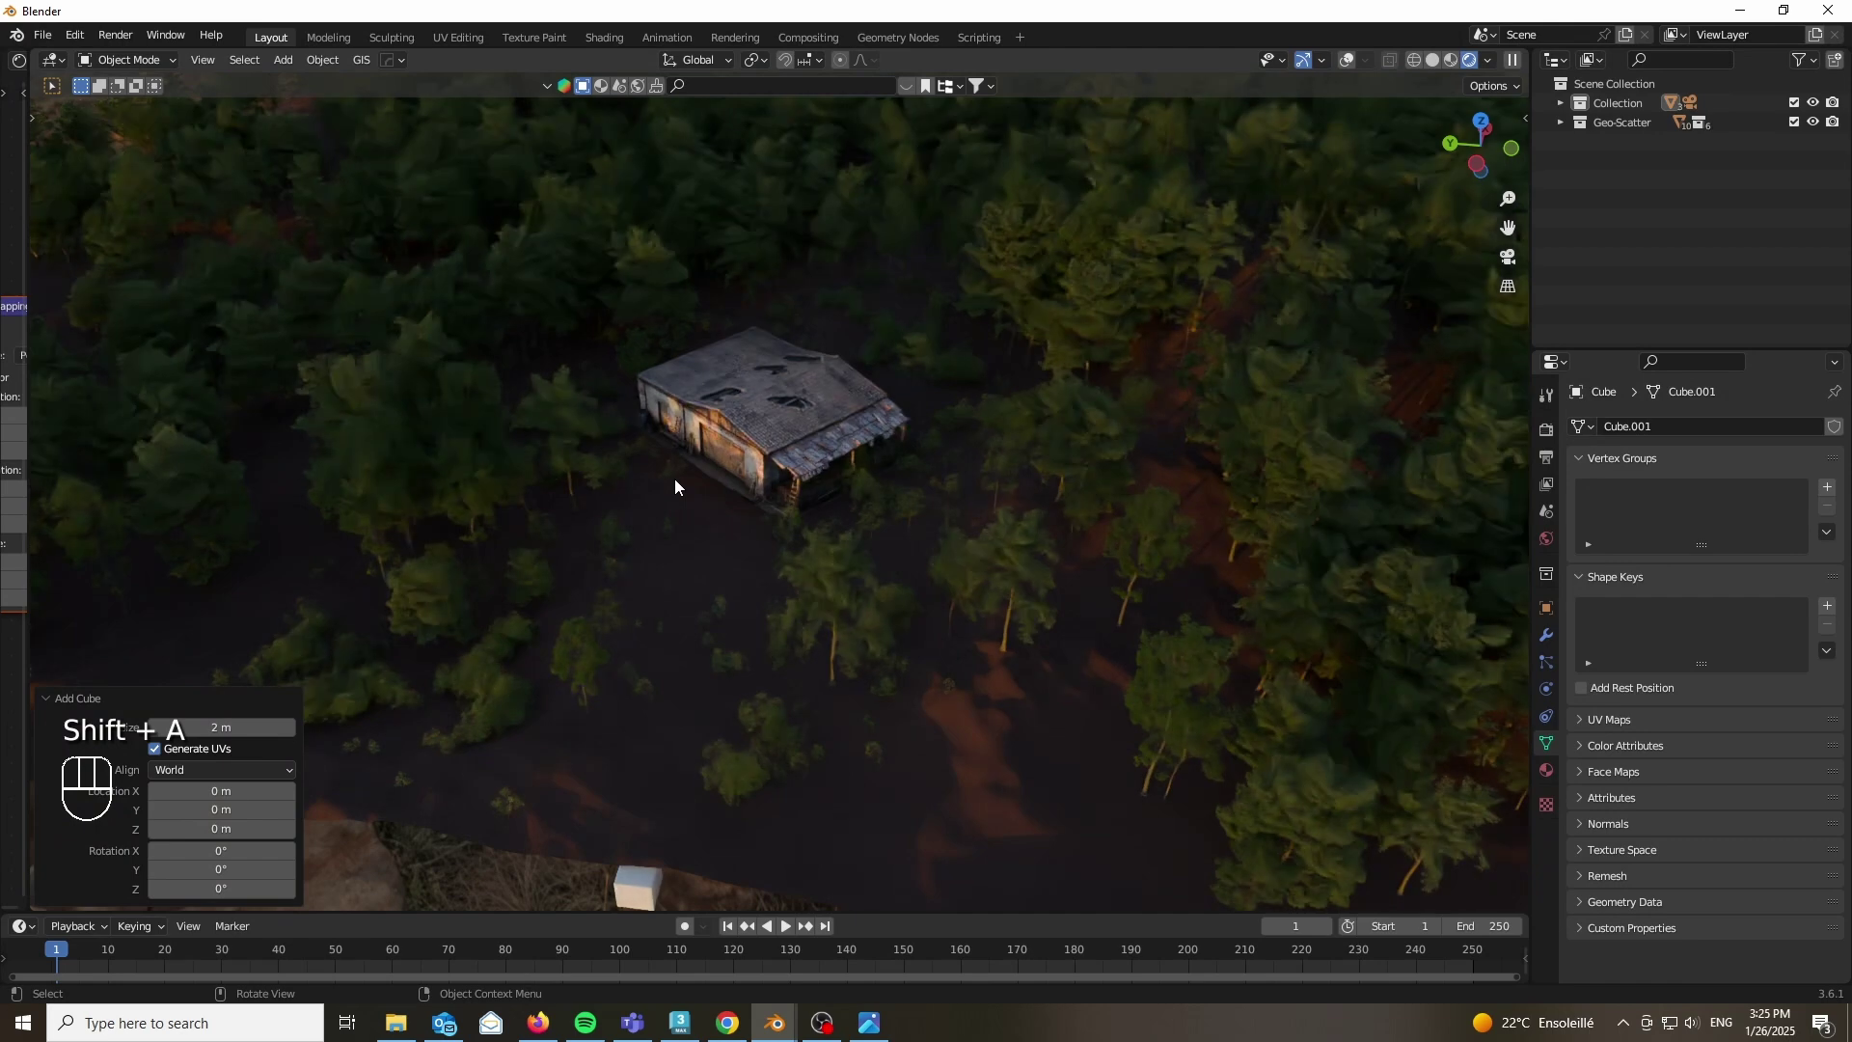
key("s")
key("1")
key("0")
key("0")
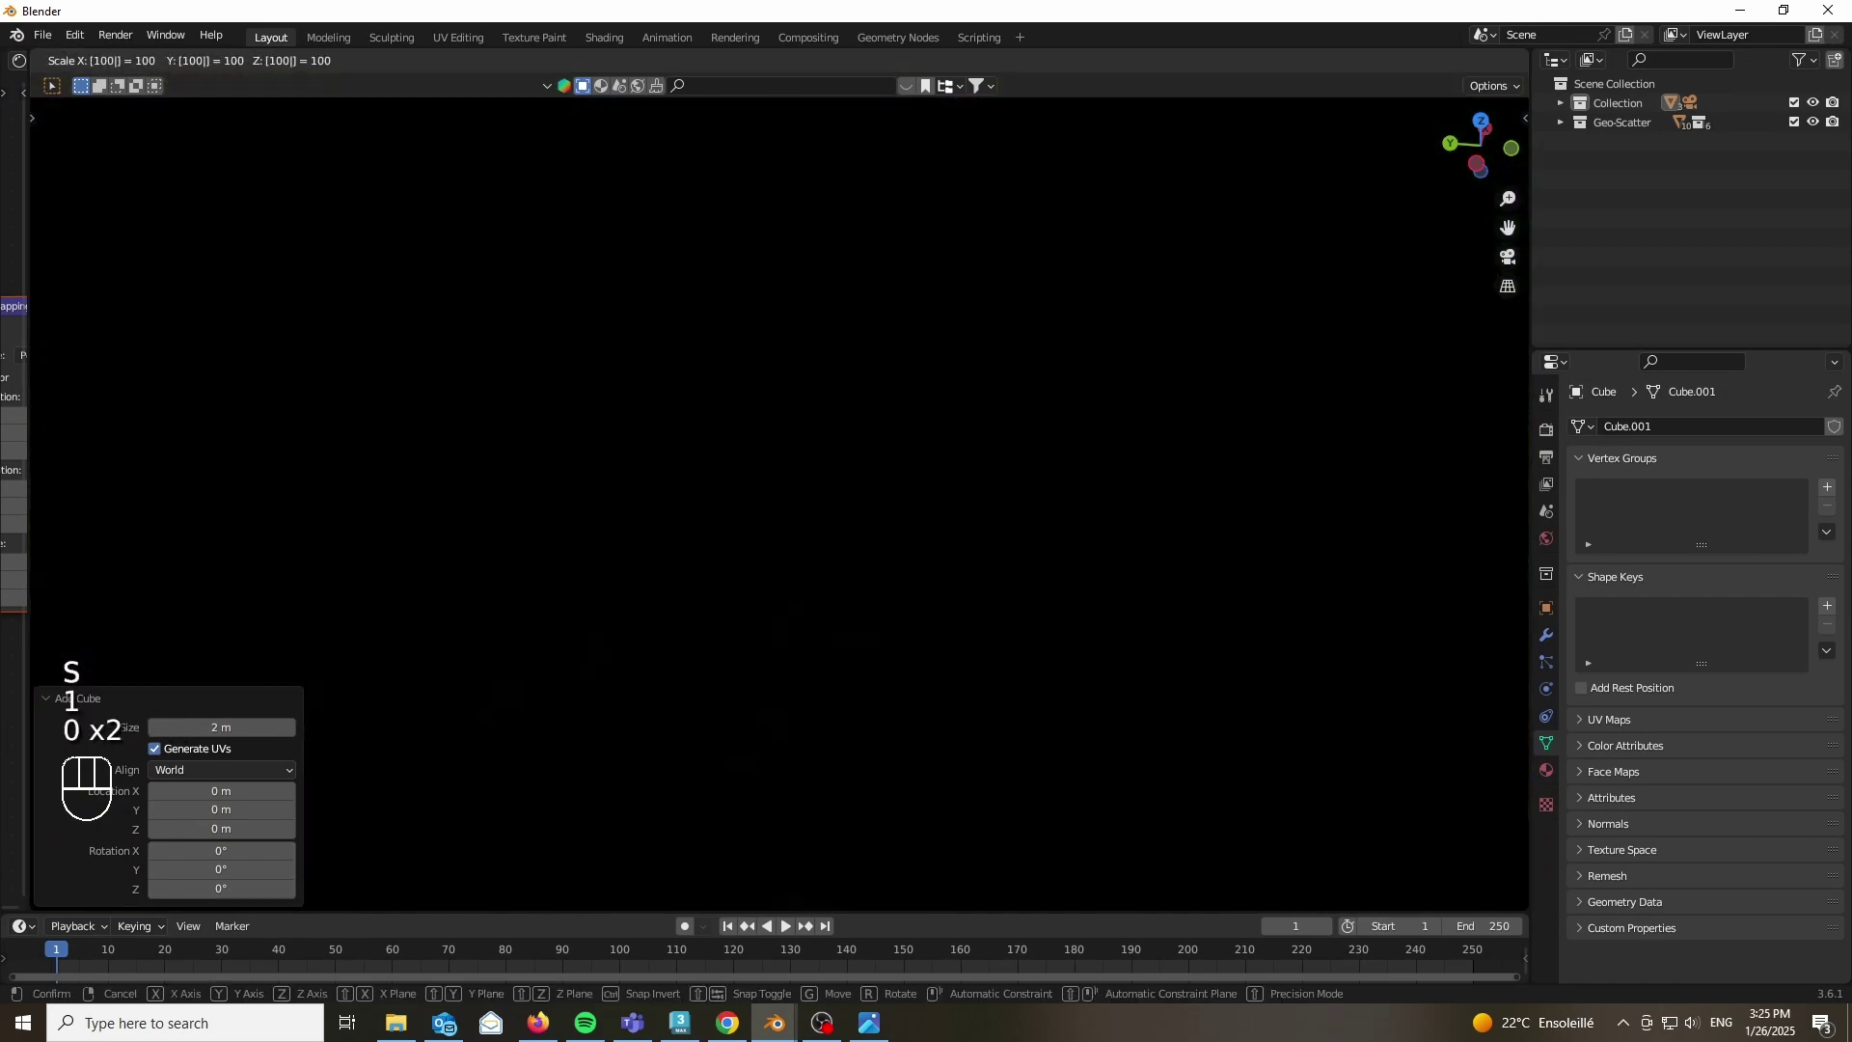
key("Return")
Step: Flatten the cube to 0.1 on Z and raise it 5 m above the ground
key("s")
key("z")
key("0")
key(".")
key("1")
key("Return")
key("g")
key("z")
key("1")
key("BackSpace")
key("5")
key("Return")
key("g")
key("shift+z")
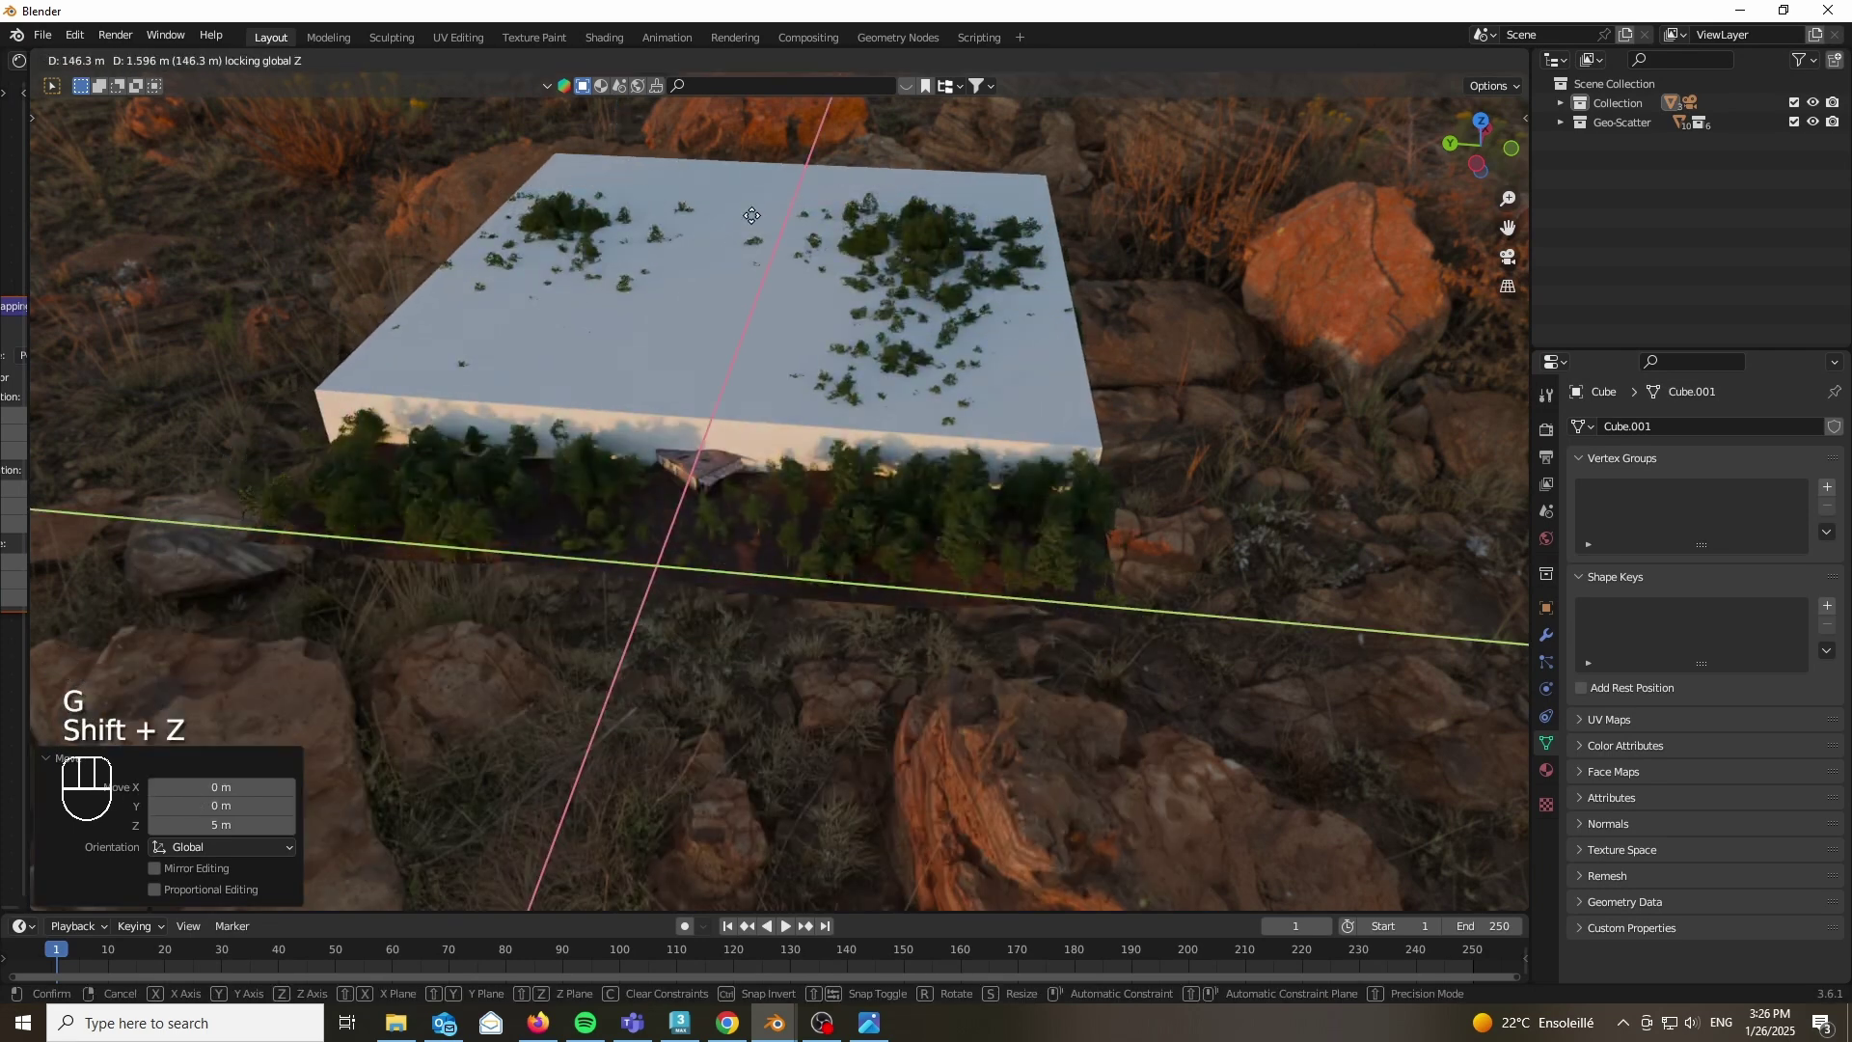
Step: Stretch the slab vertically with an S Z scale in Edit Mode
key("Tab")
key("s")
key("z")
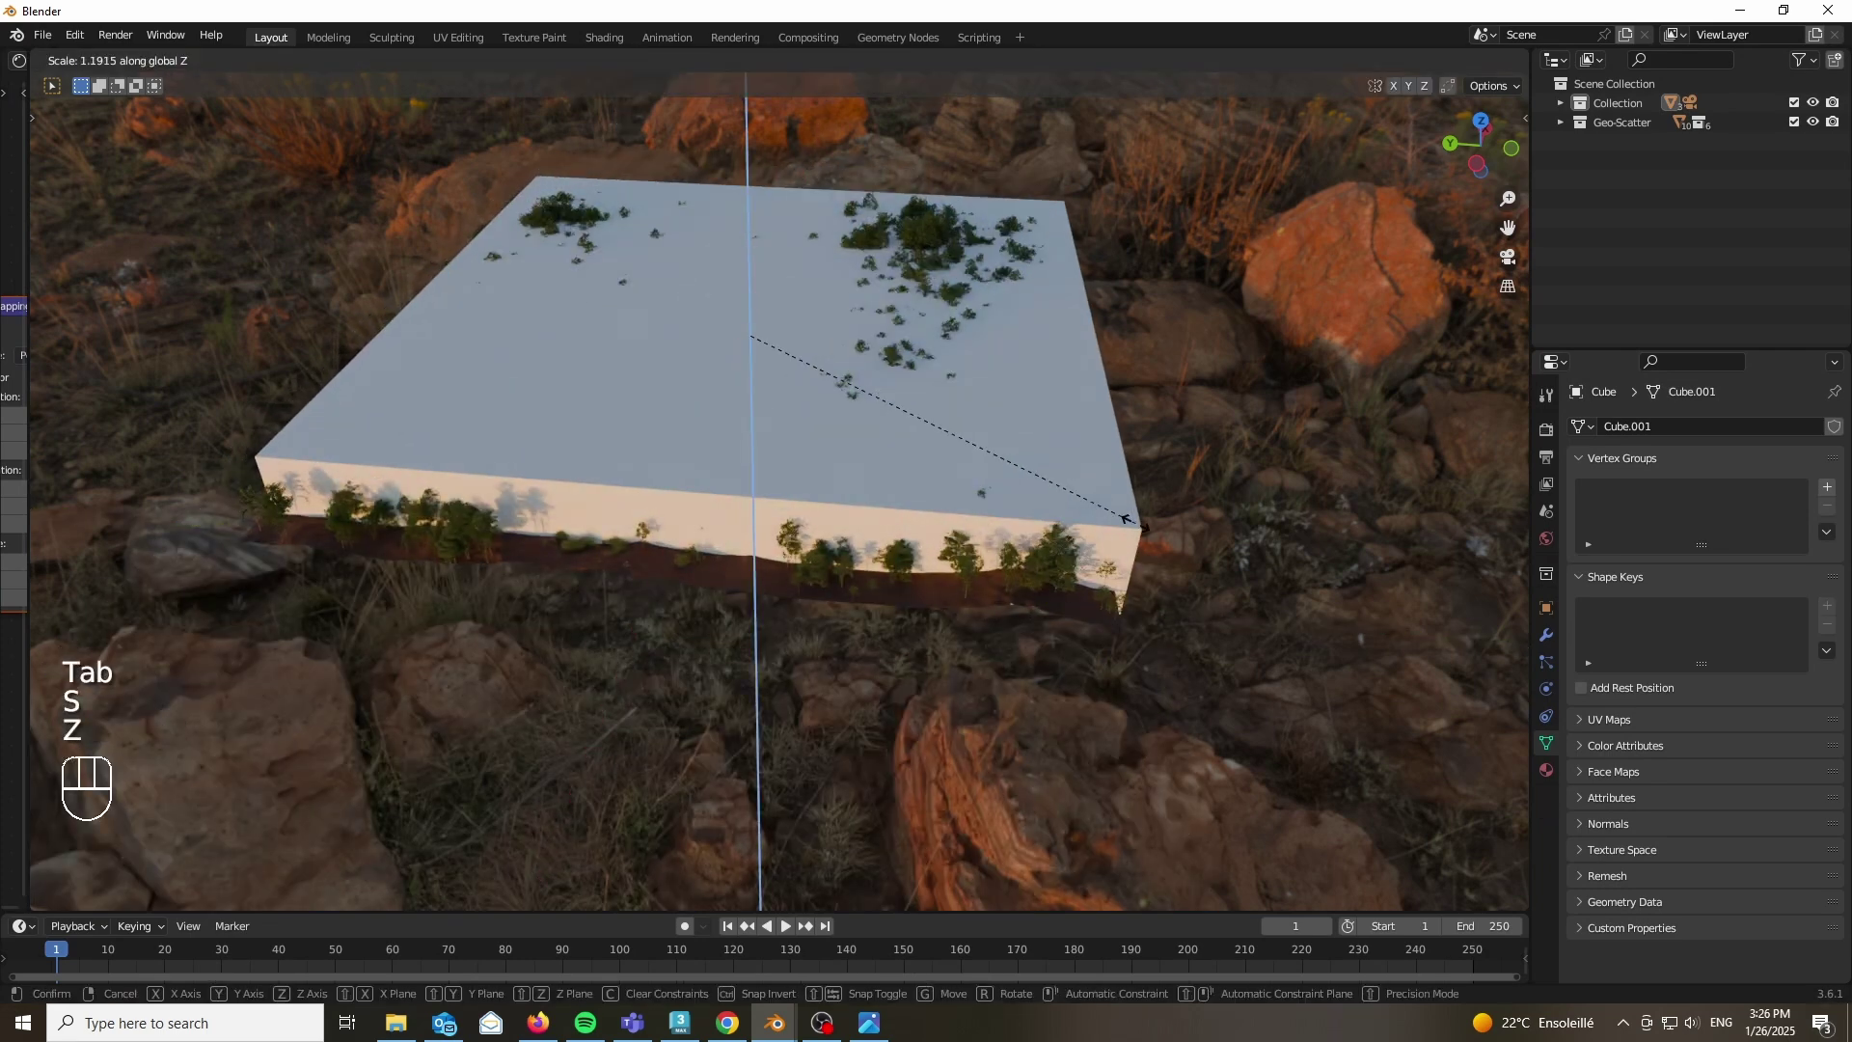
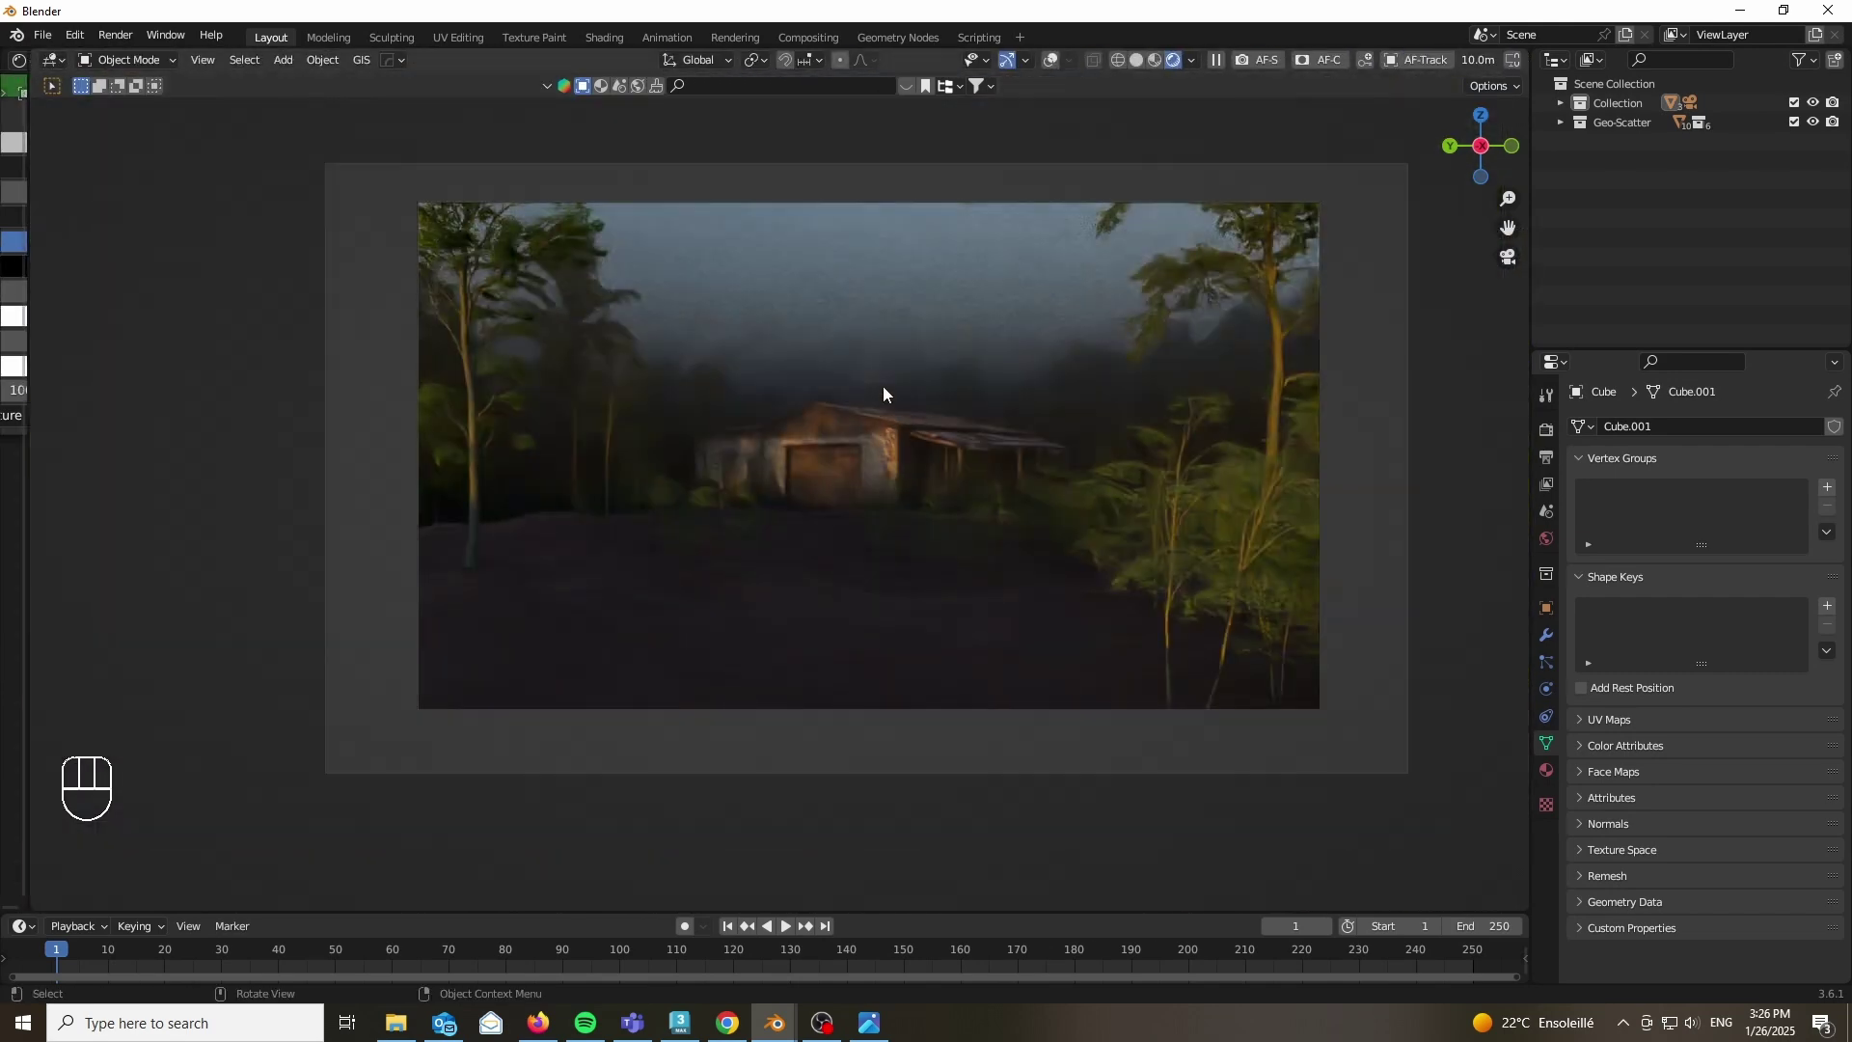
Step: Move the fog cube along Z and check the misty shot through the camera
left_click_drag(899, 381, 880, 497)
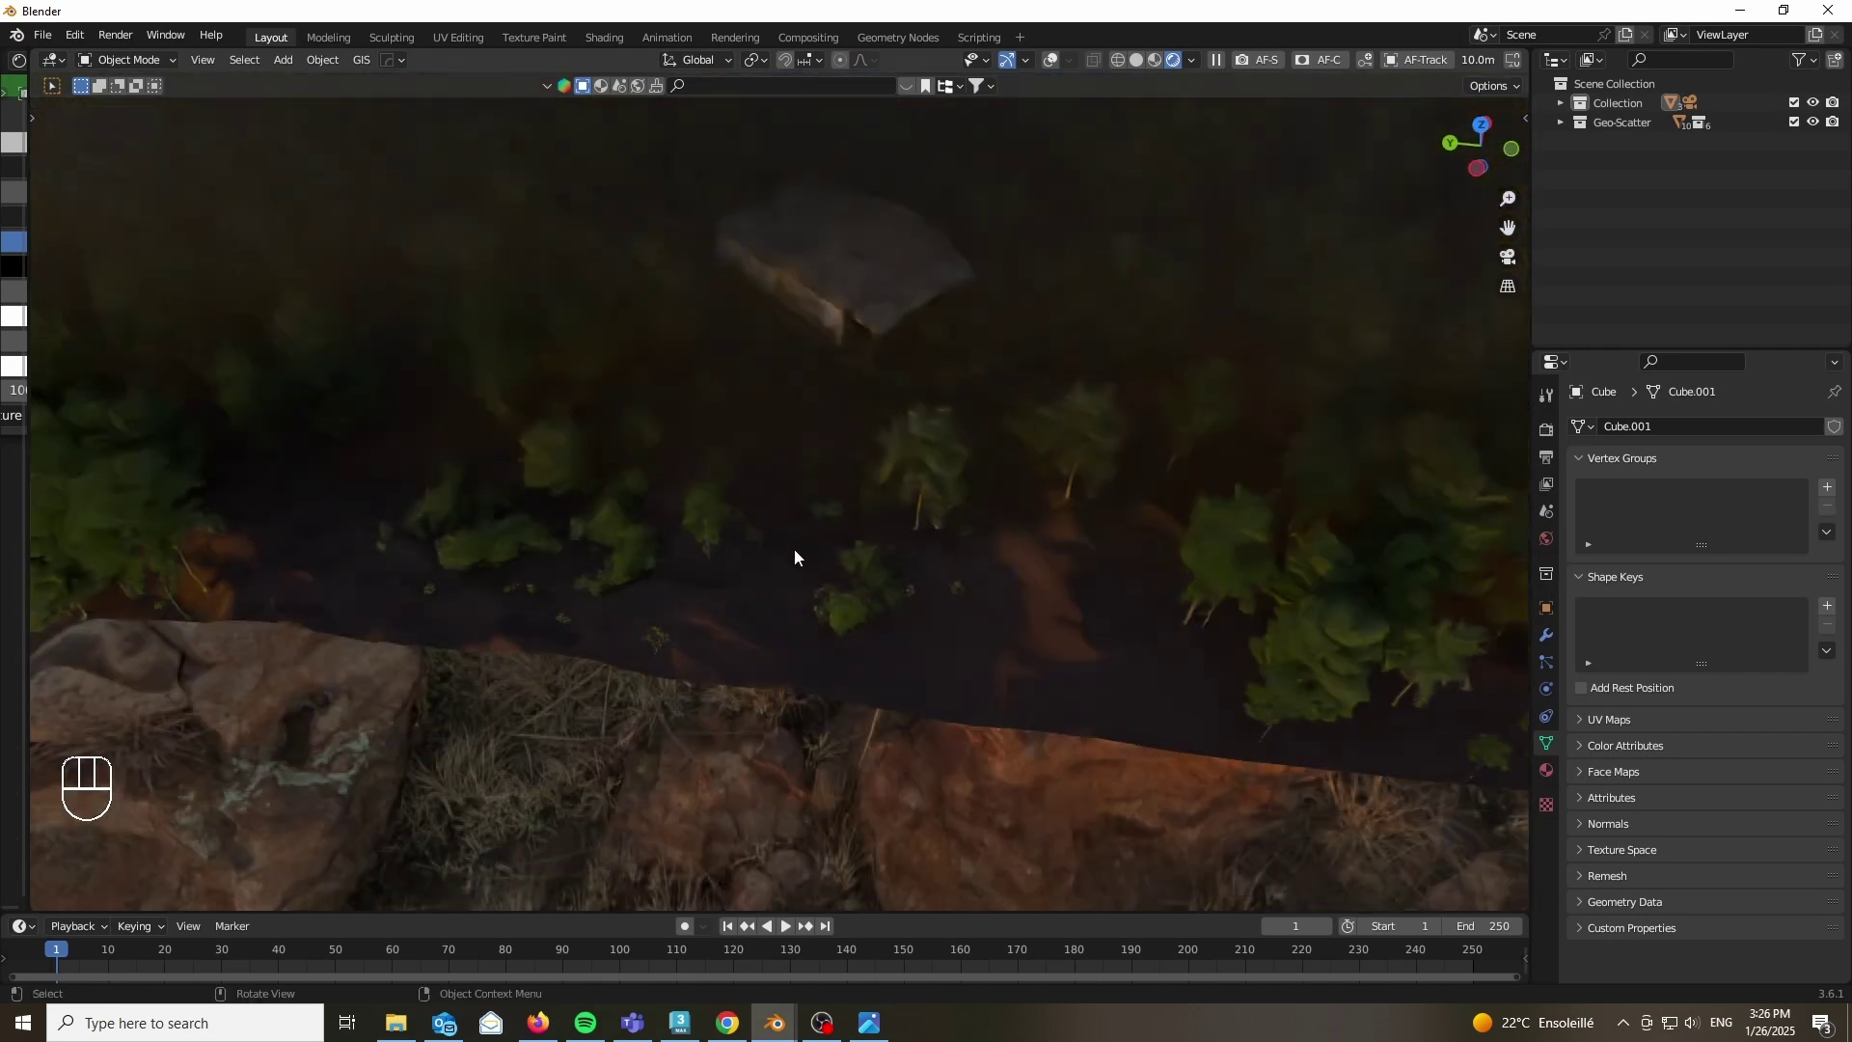
key("g")
key("shift+z")
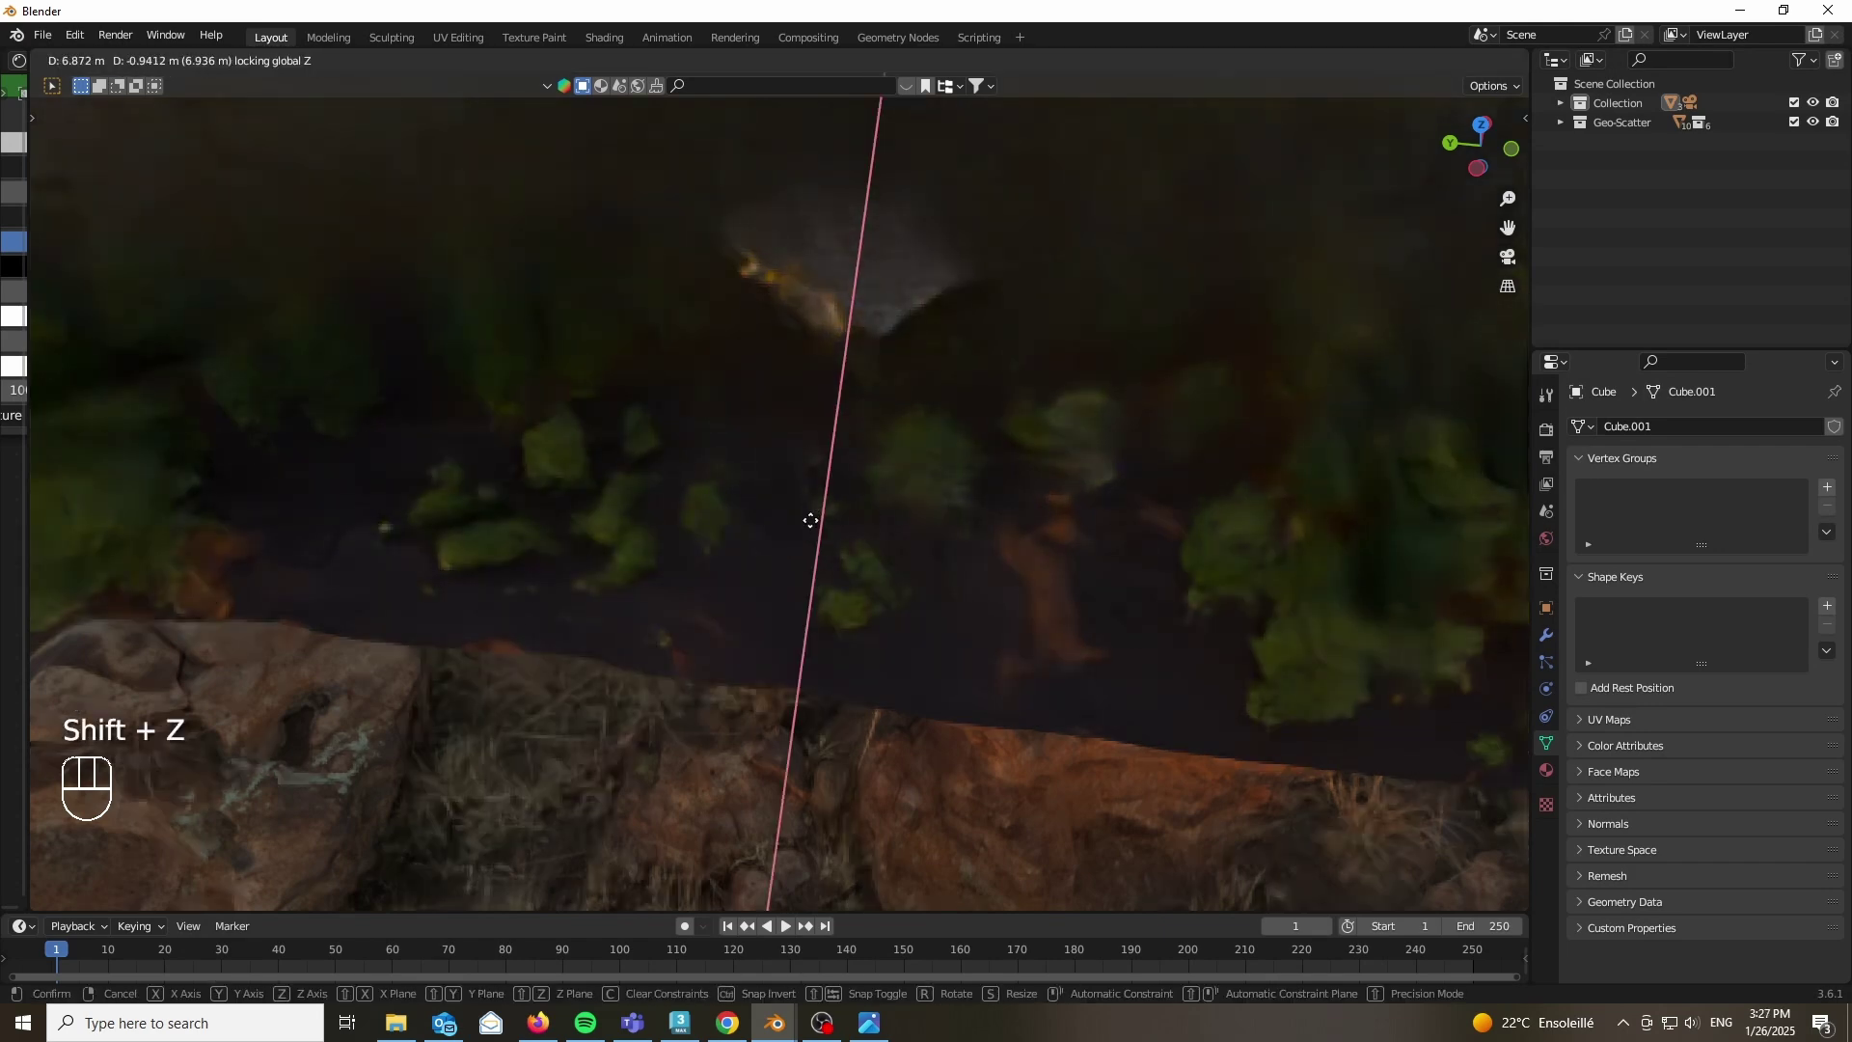
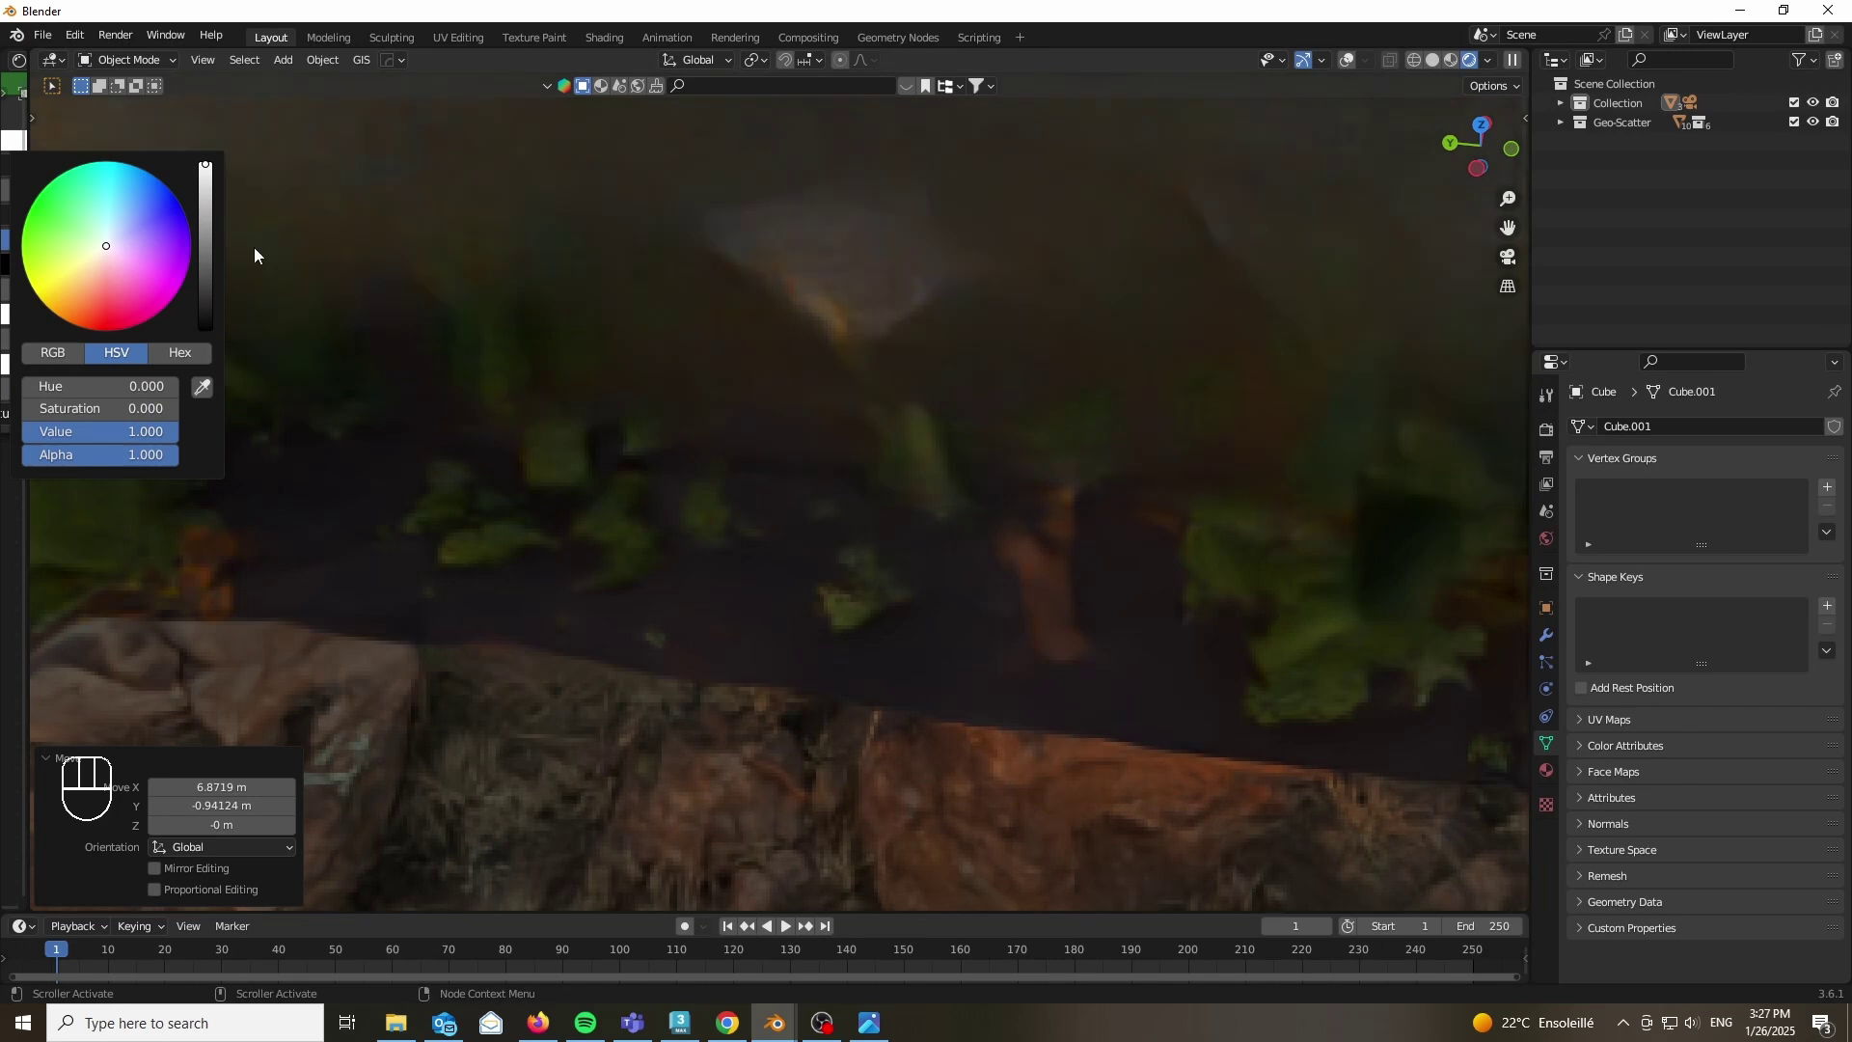
key("KP_0")
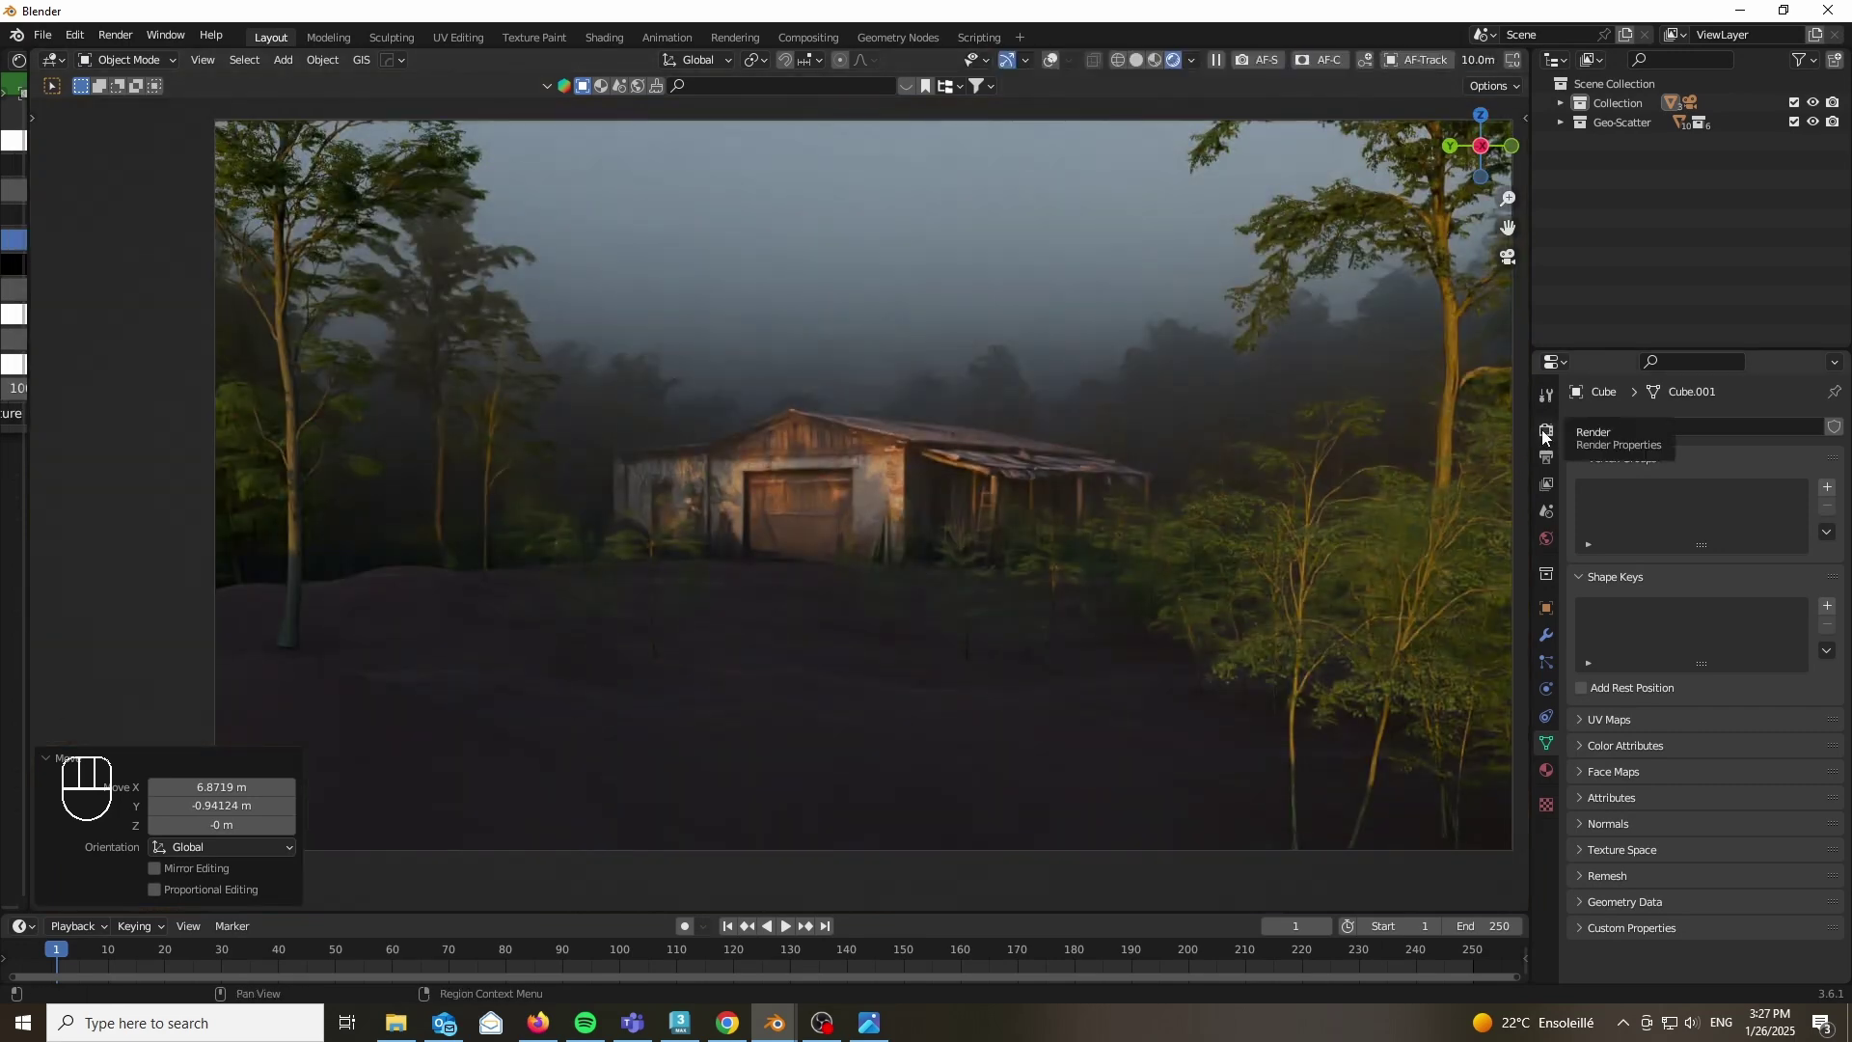
Step: Set Light Paths Volume bounces to 1 in Render Properties for the fog
left_click(1545, 436)
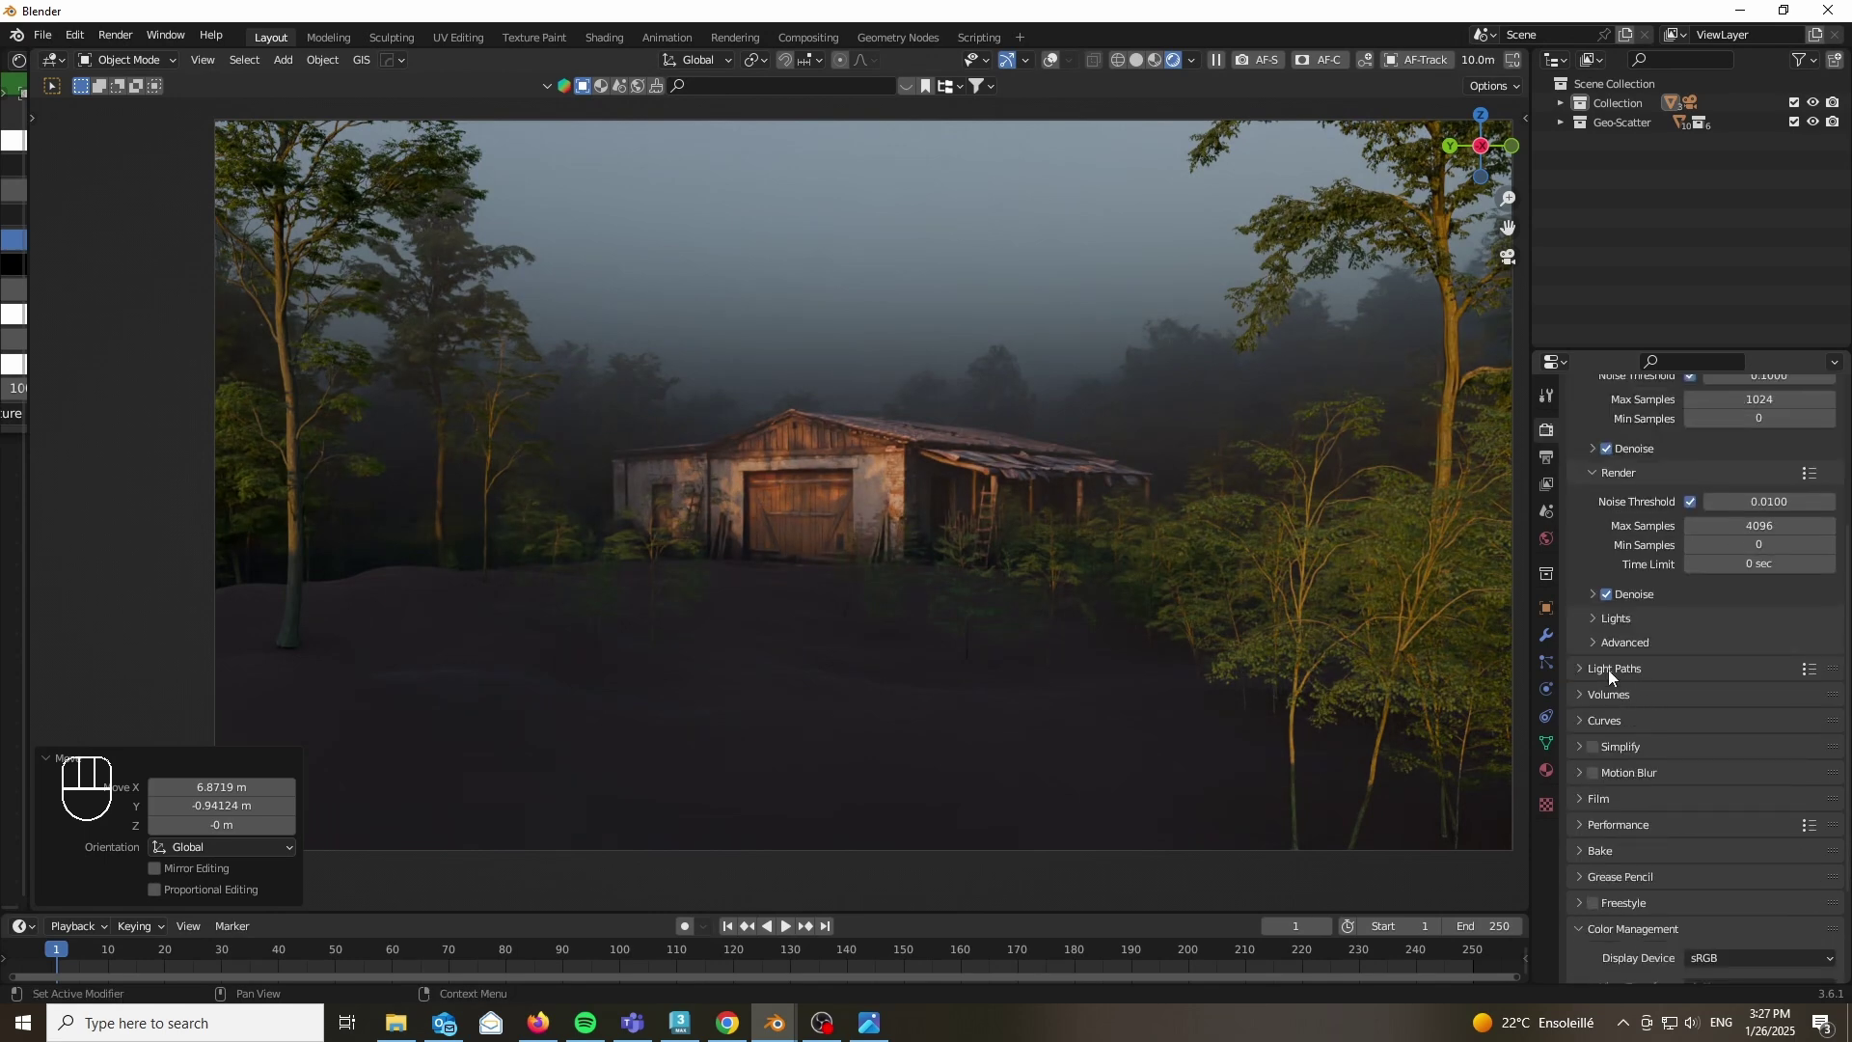
left_click(1611, 676)
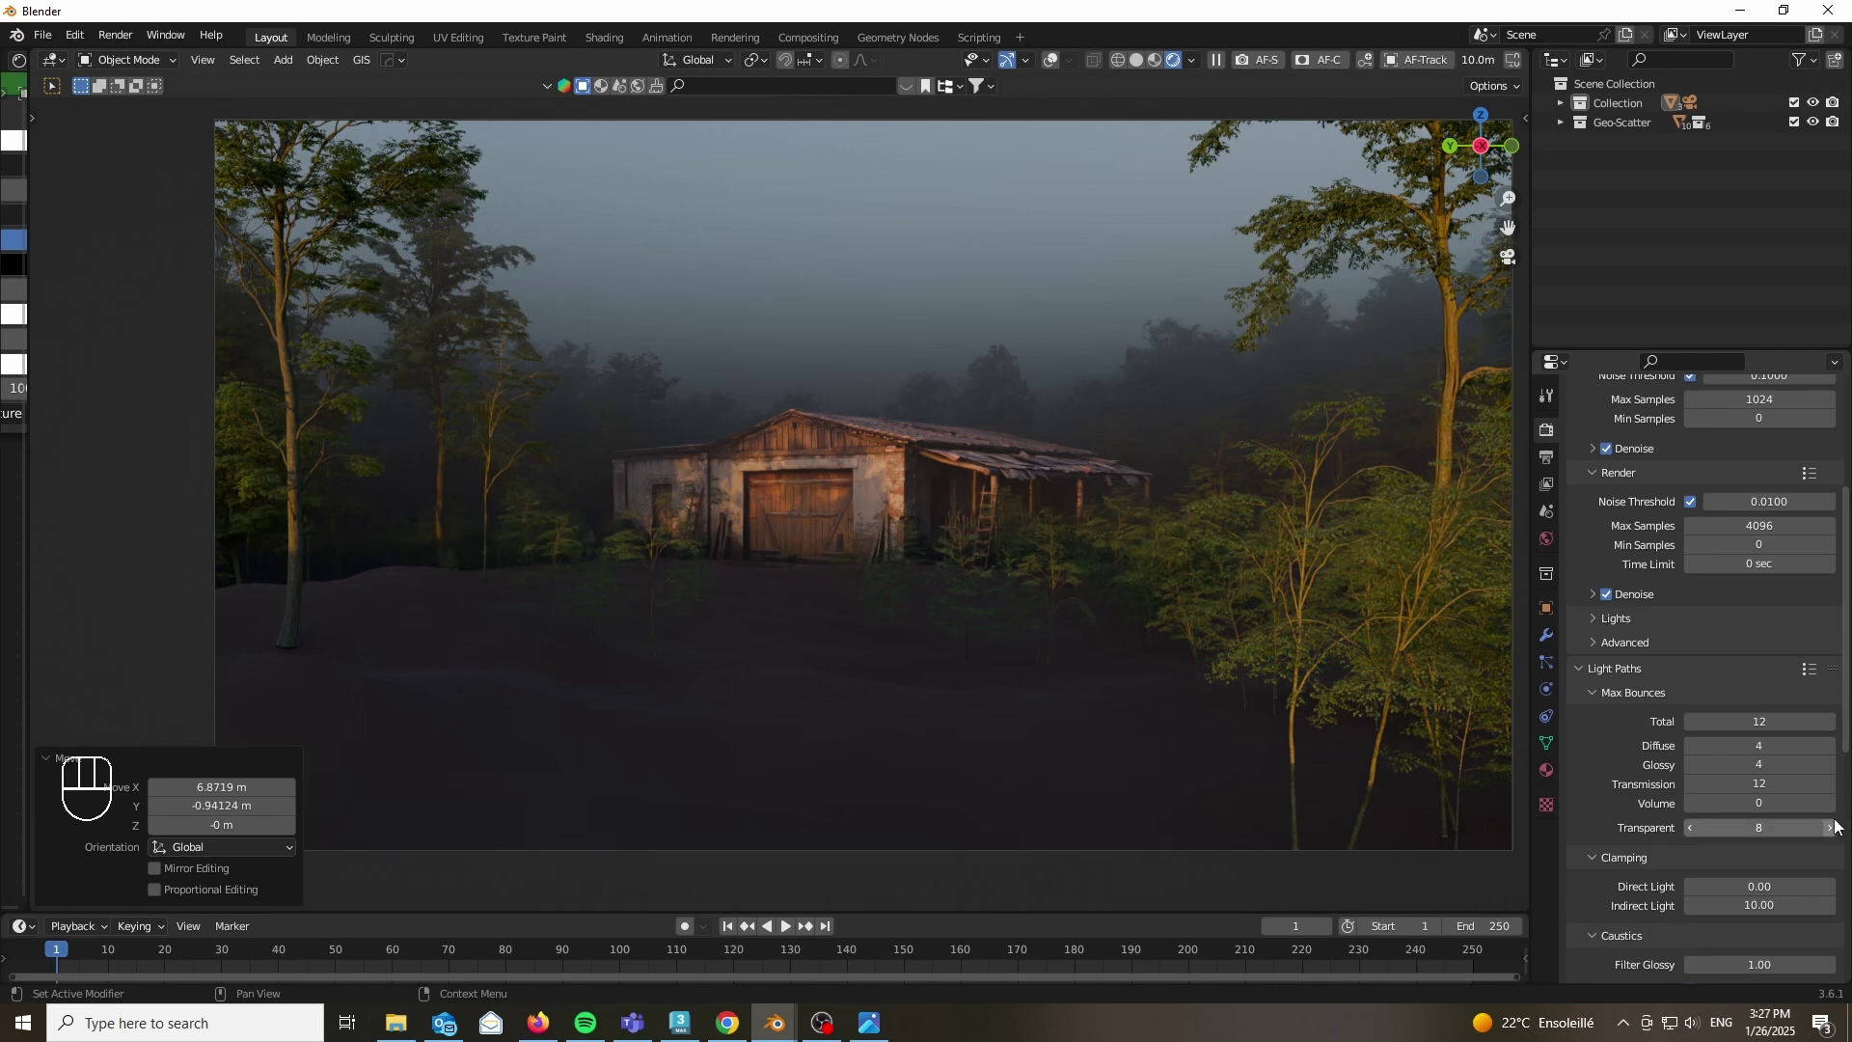
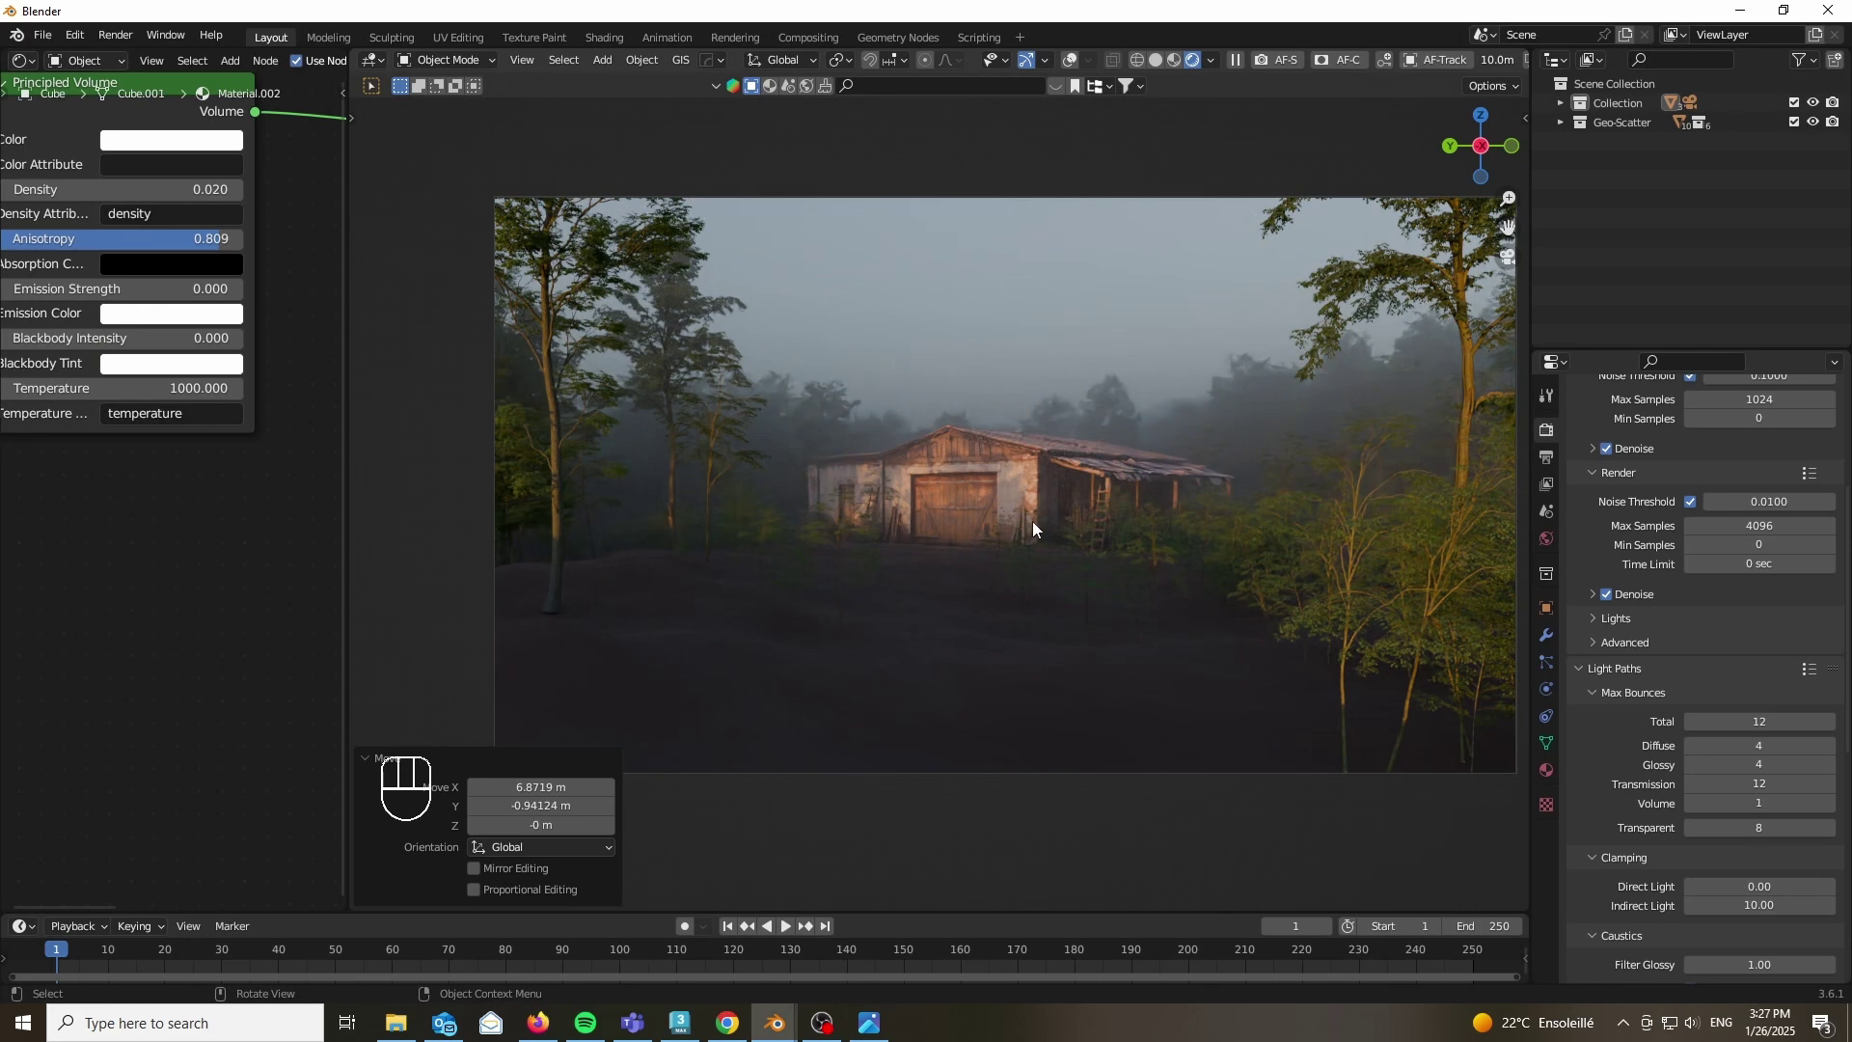
left_click_drag(1039, 544, 865, 643)
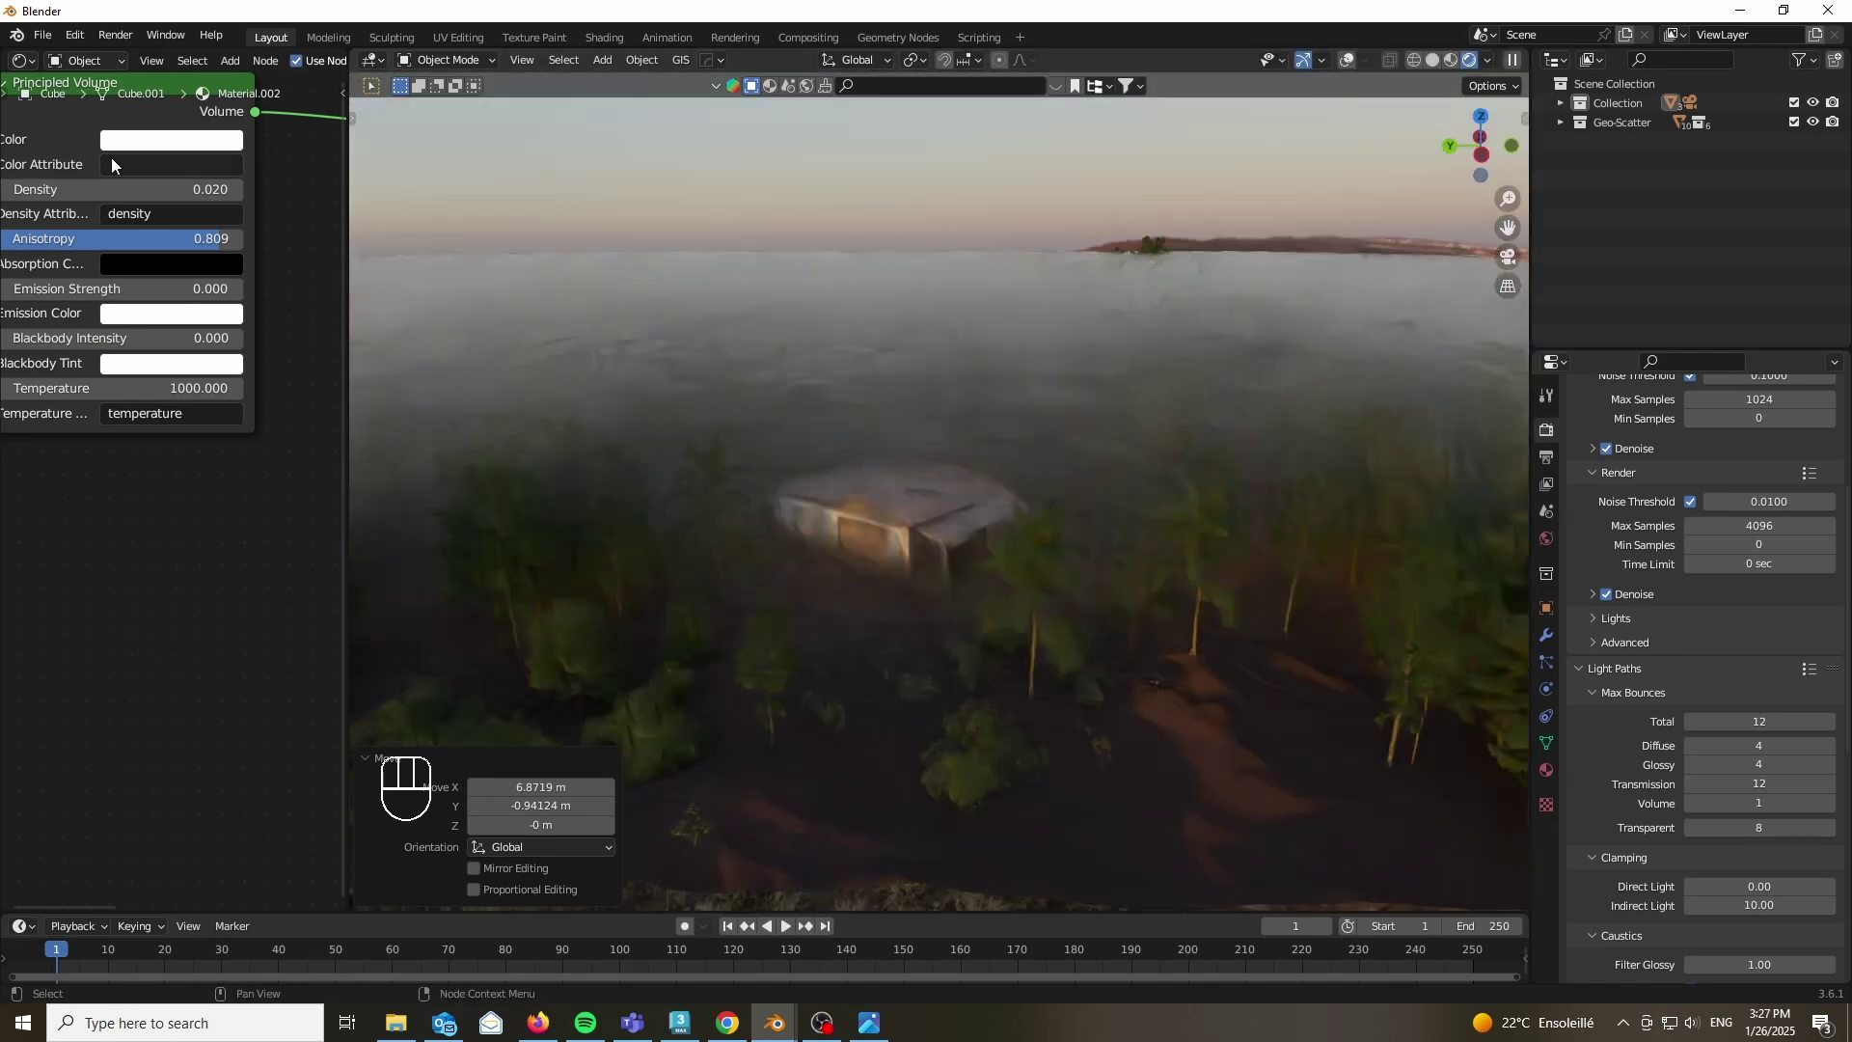
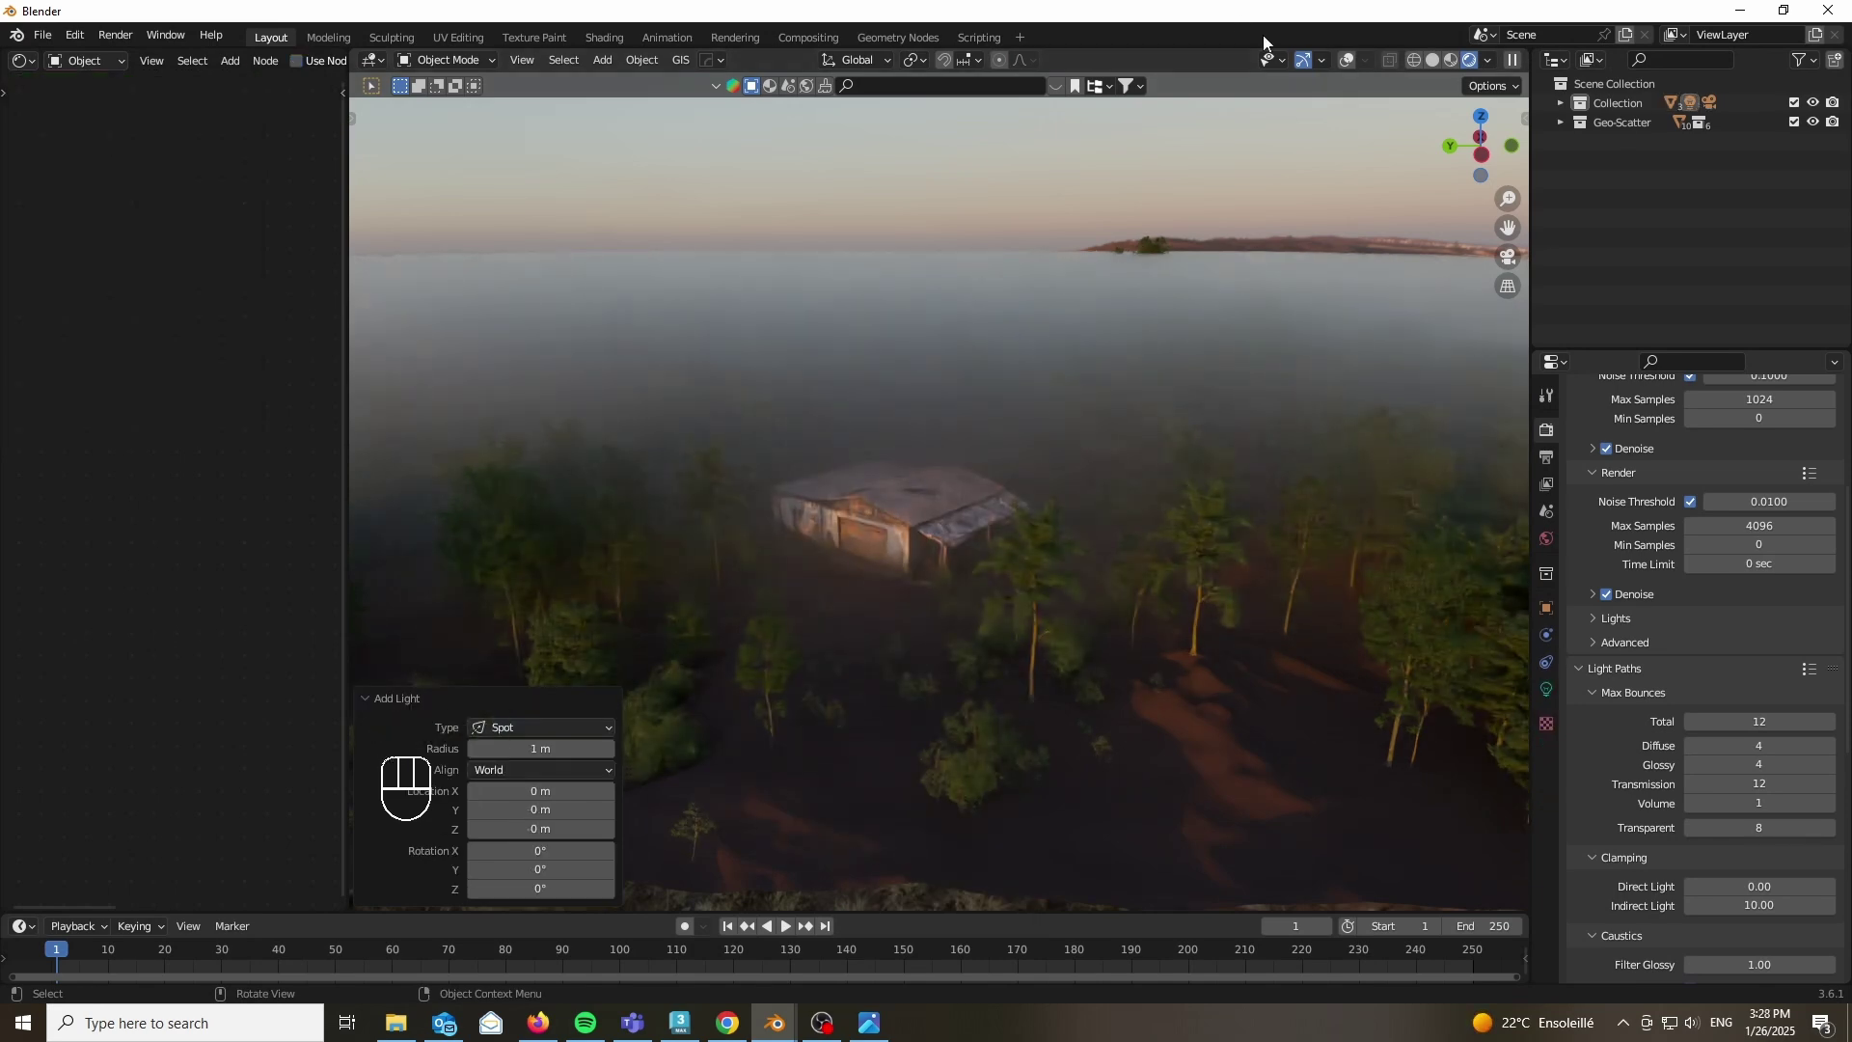
Step: Show overlays again and lift the spotlight along Z to hang above the barn
left_click(1355, 61)
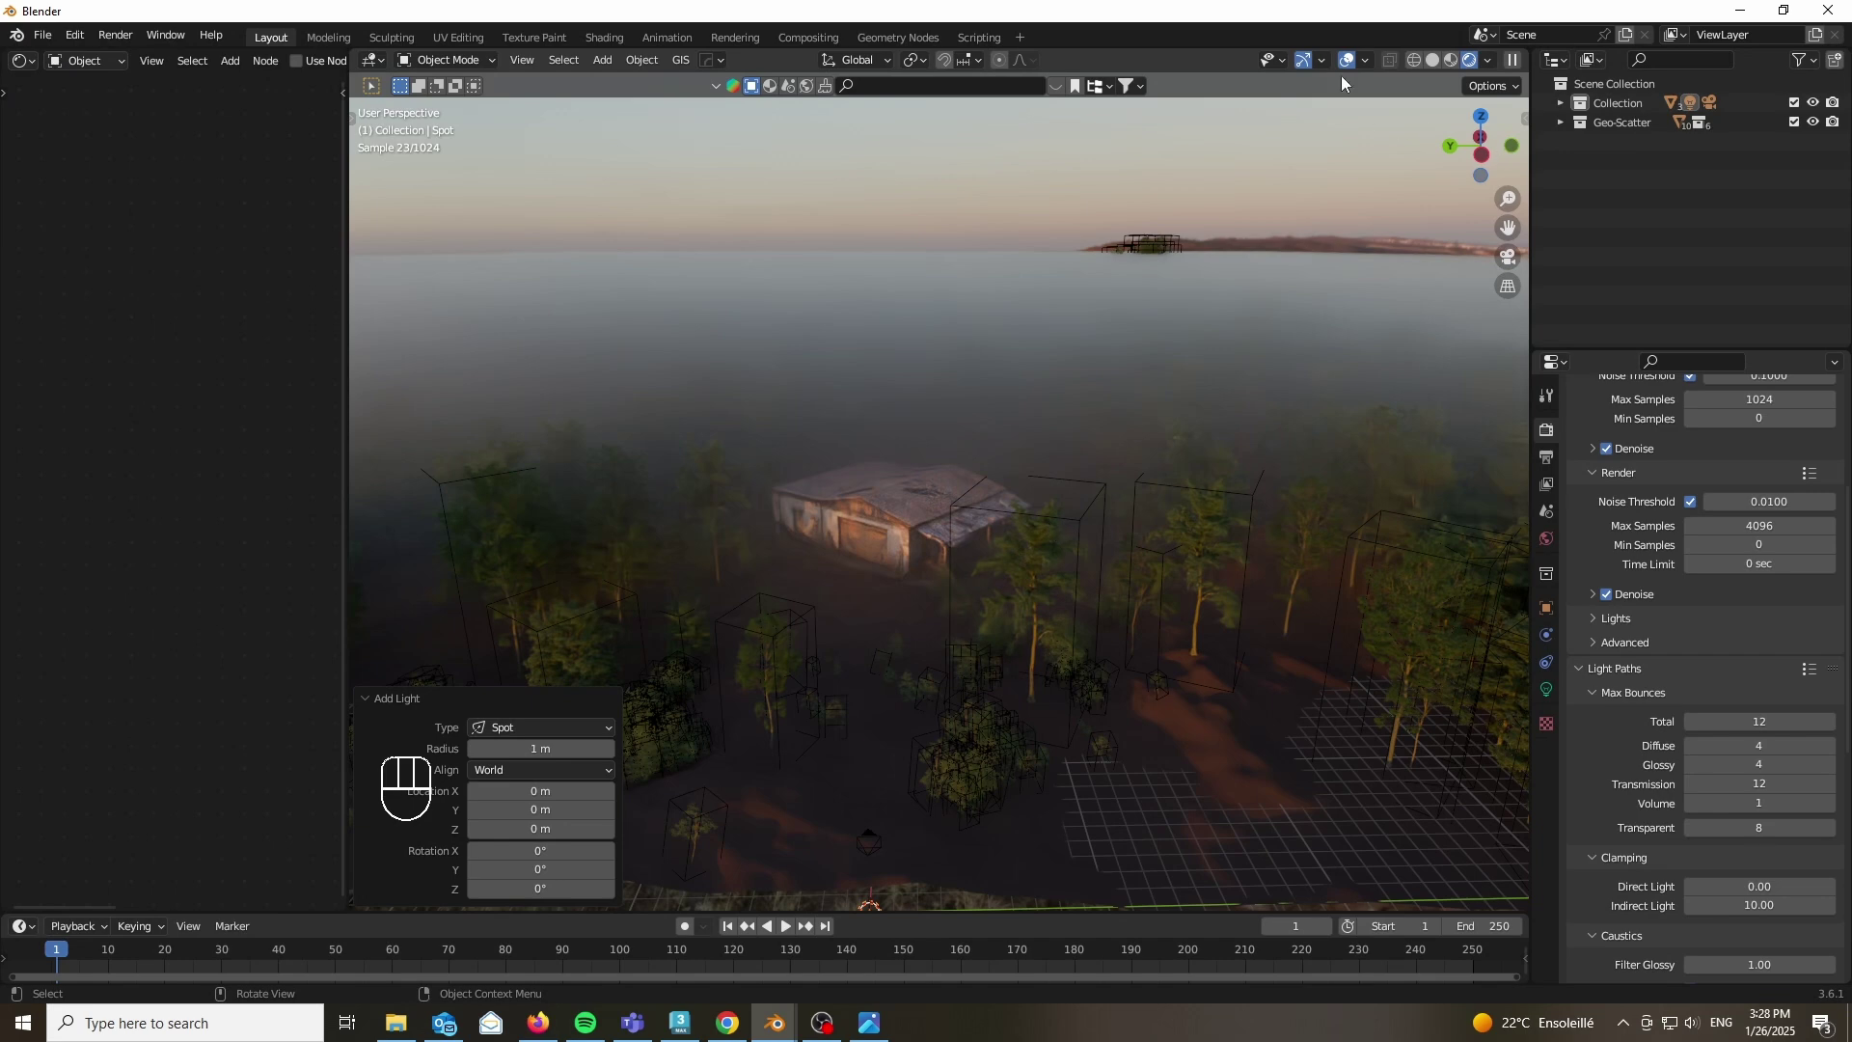
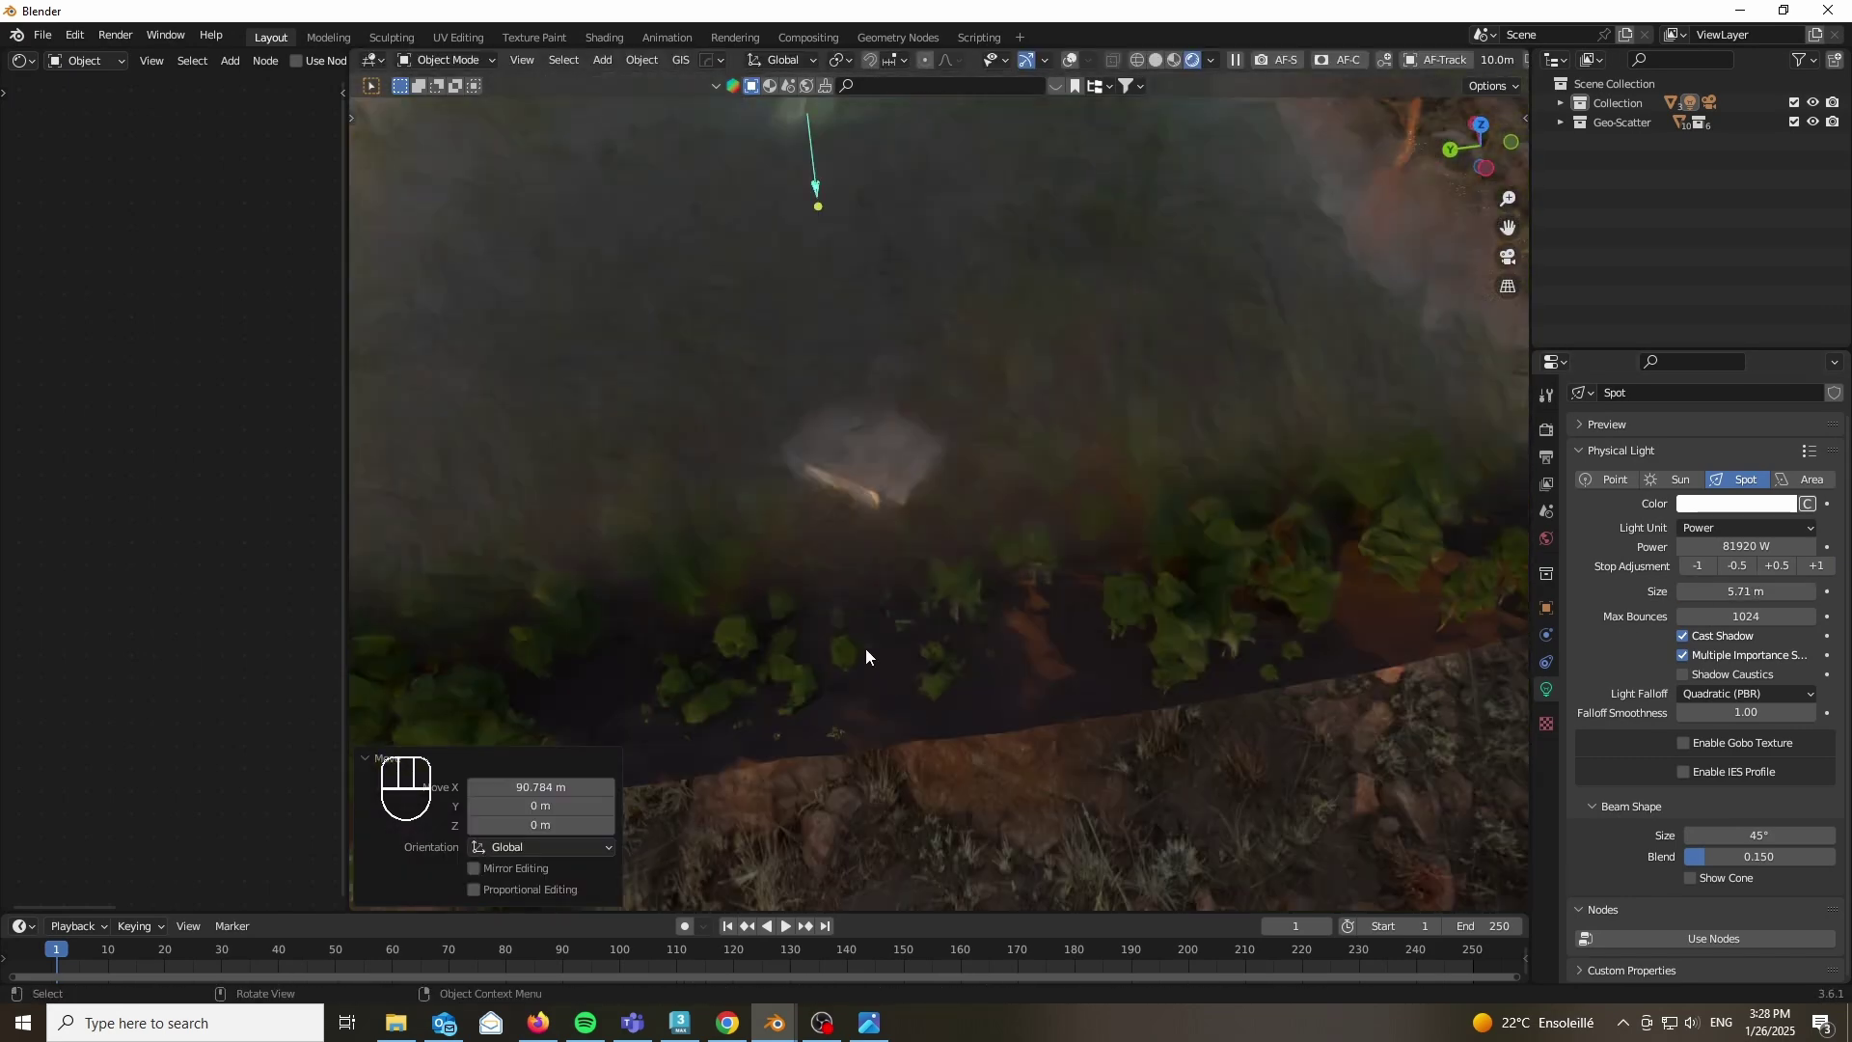
key("g")
key("y")
key("x")
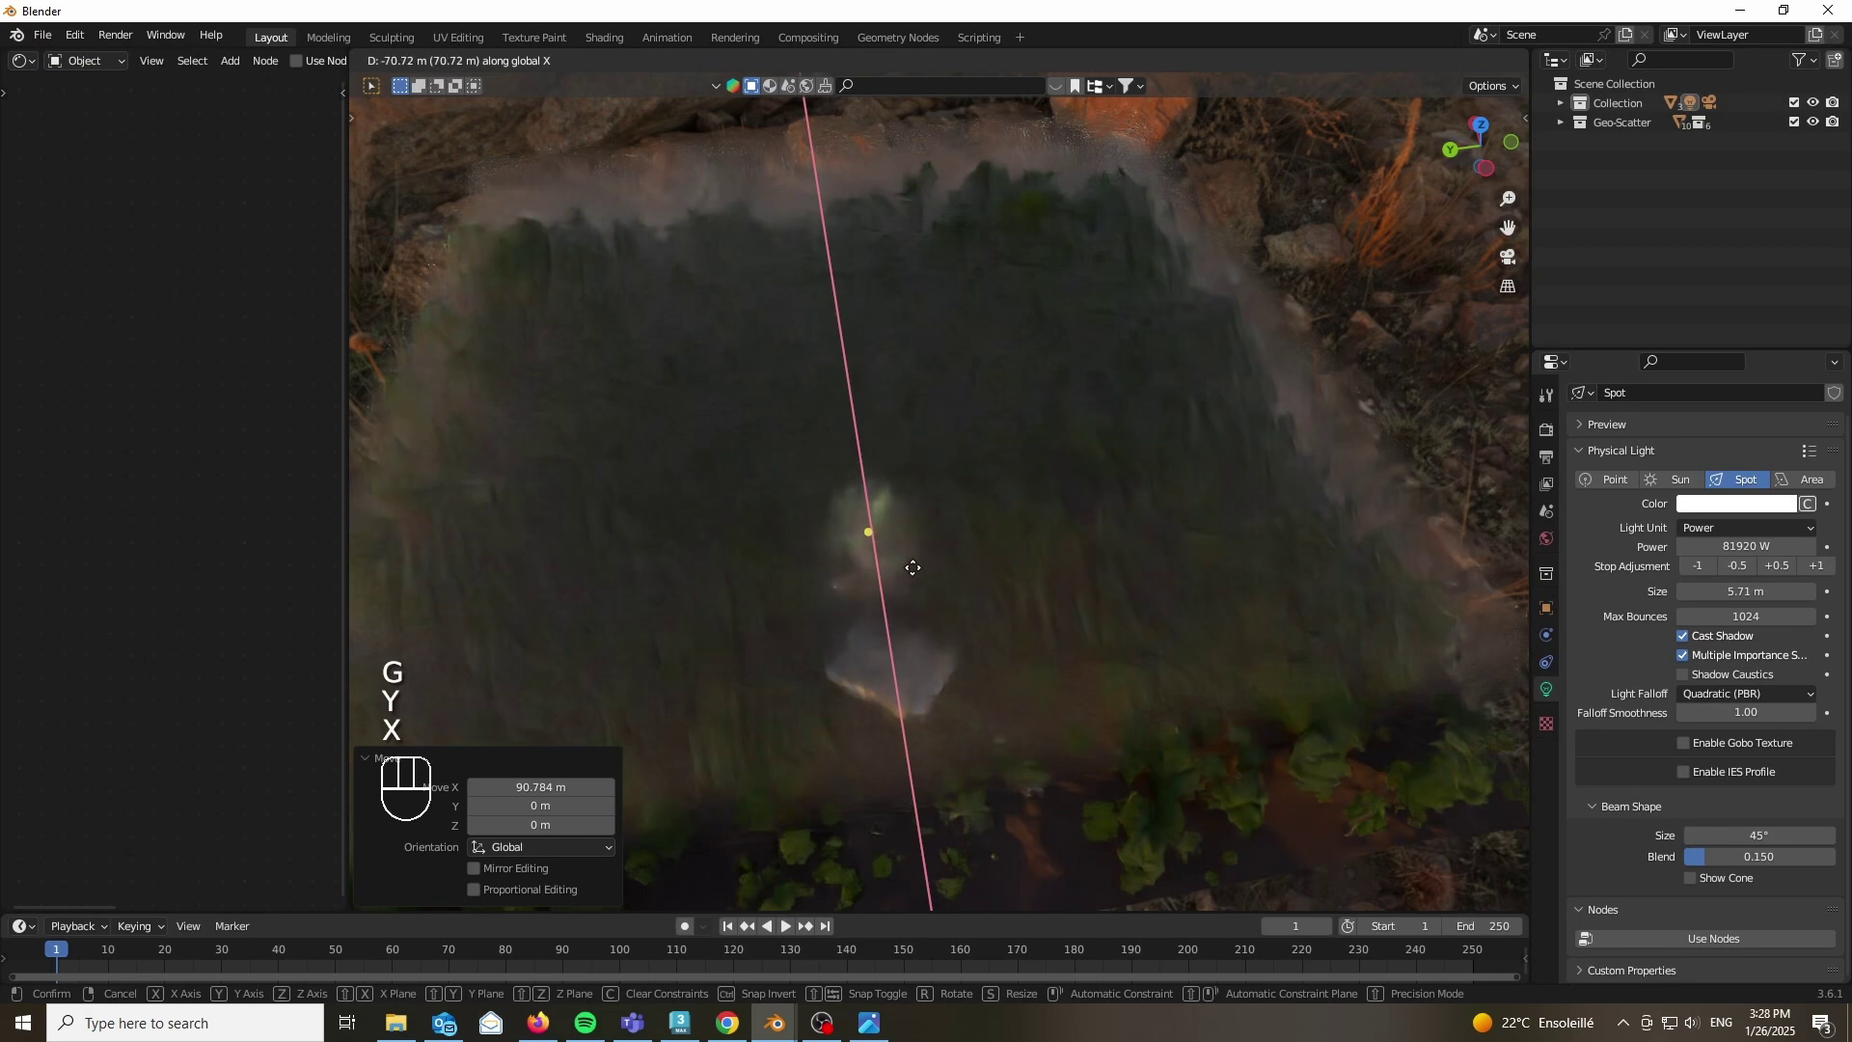
key("KP_0")
key("g")
key("z")
left_click(1825, 570)
Step: Reposition the spotlight over the barn and tilt it toward the building
key("g")
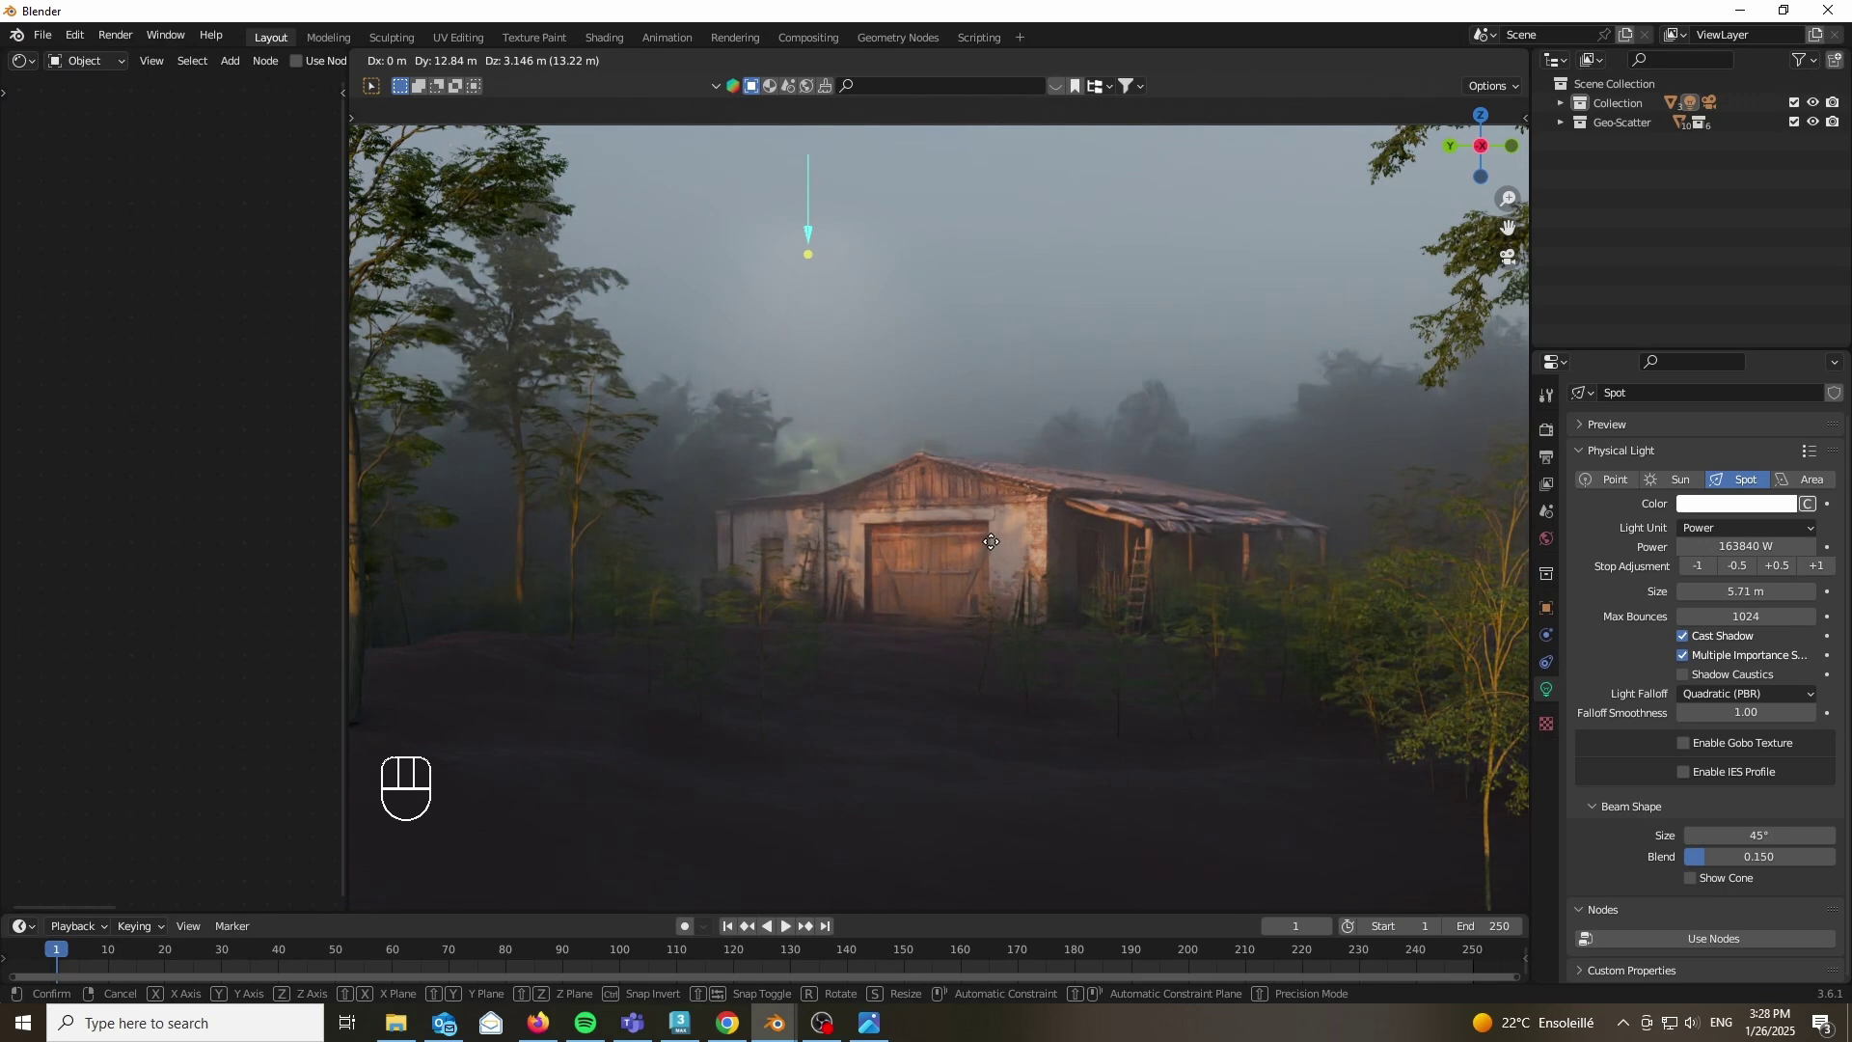
key("r")
key("r")
key("r")
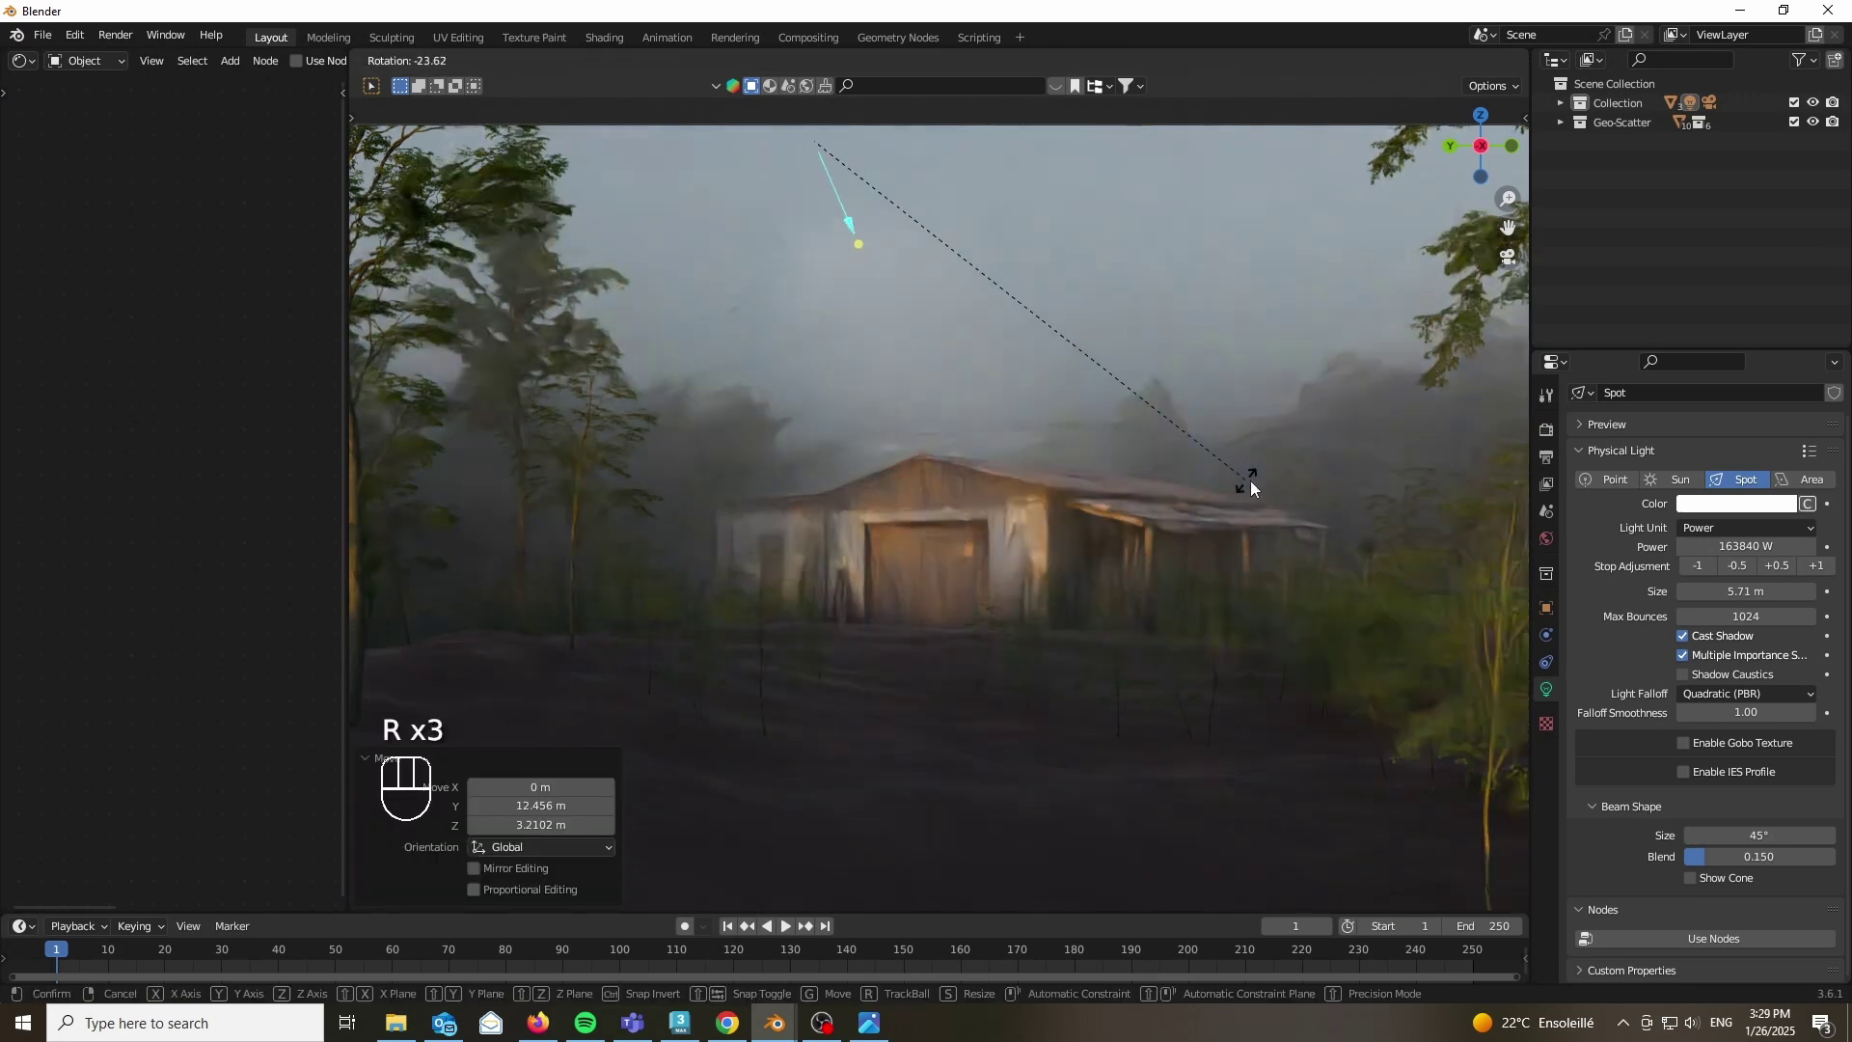
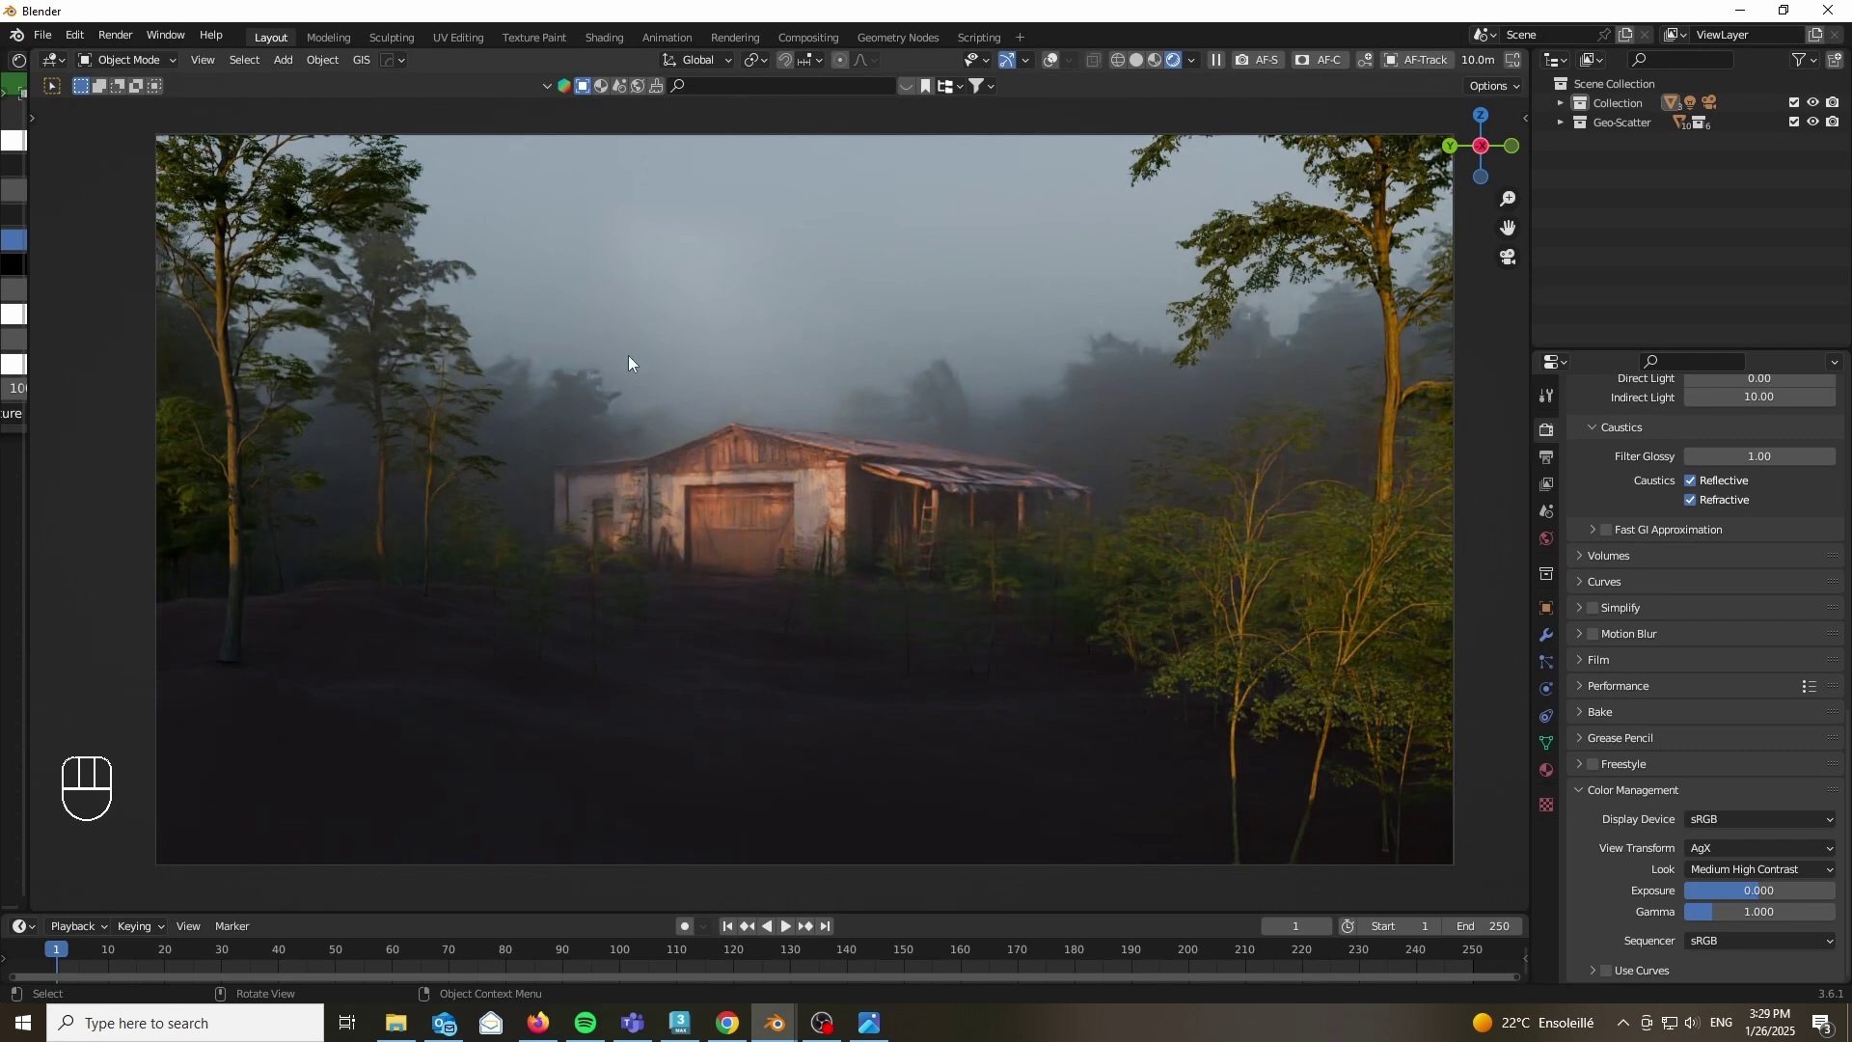
Step: Zoom in on the camera view of the barn
left_click_drag(1084, 148, 933, 152)
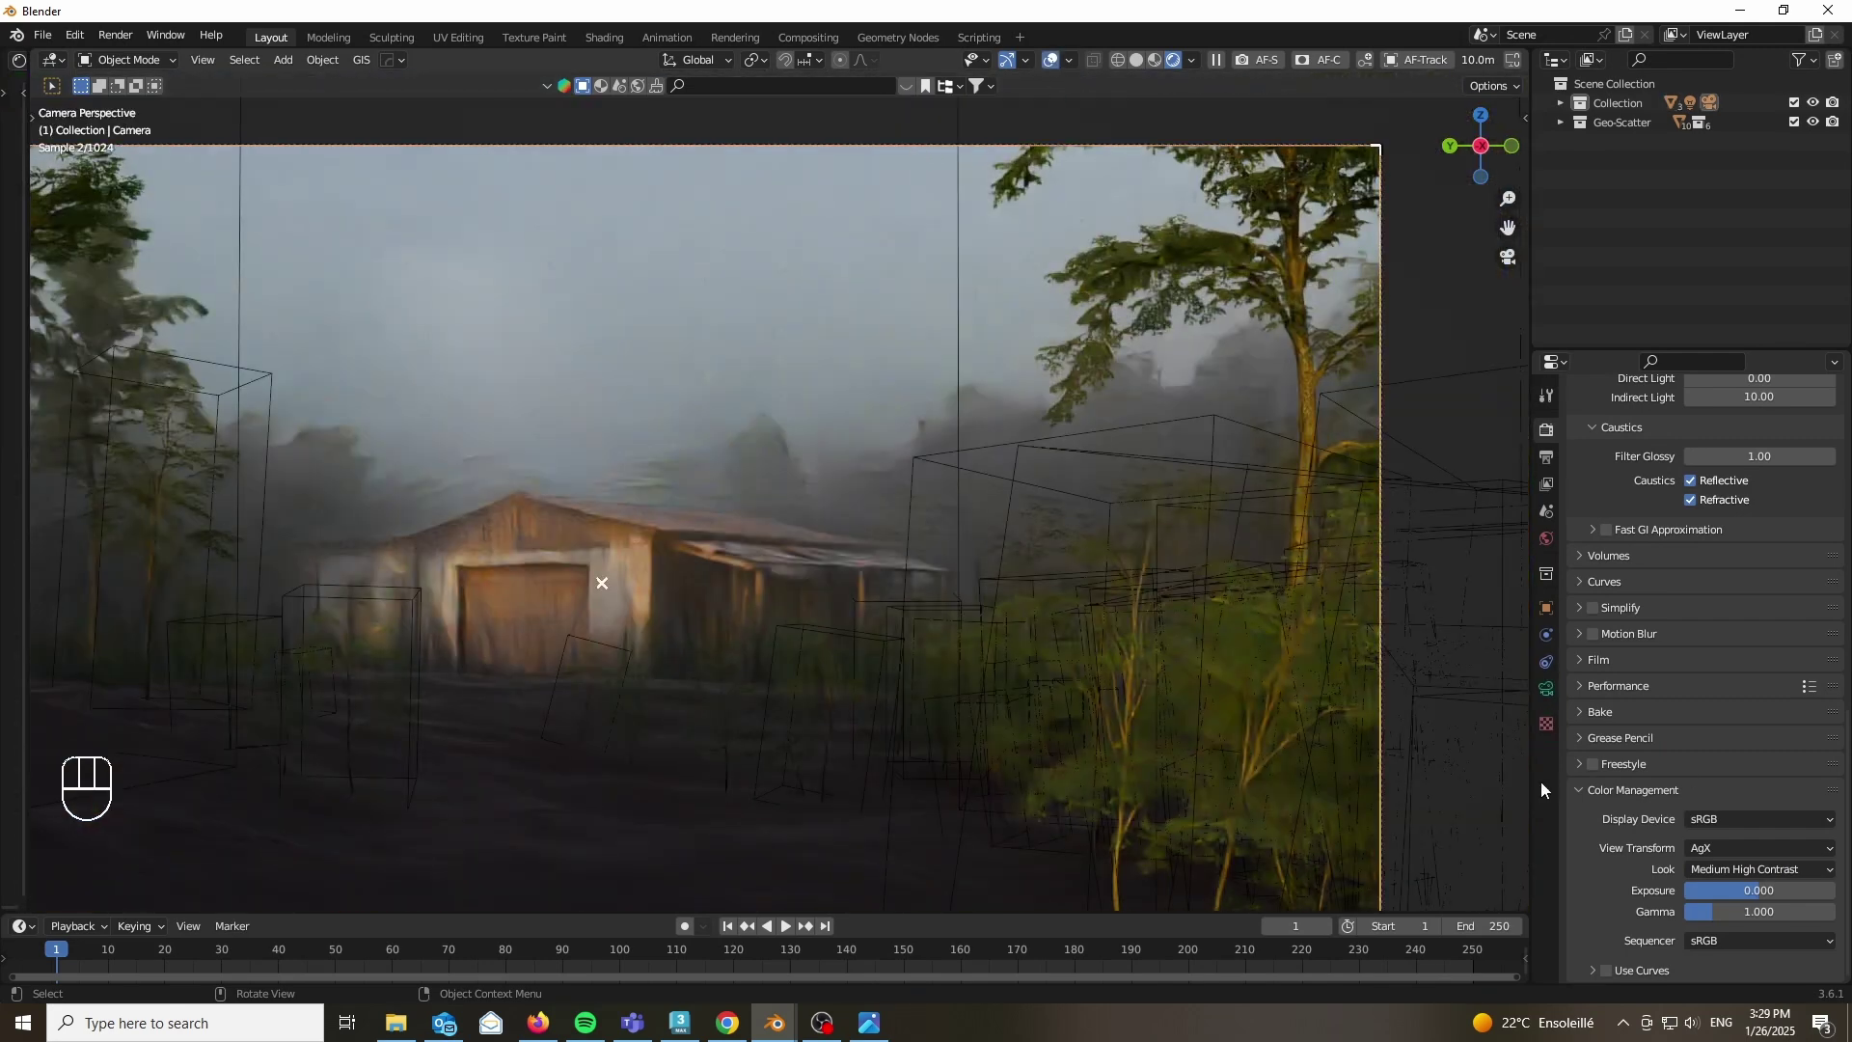
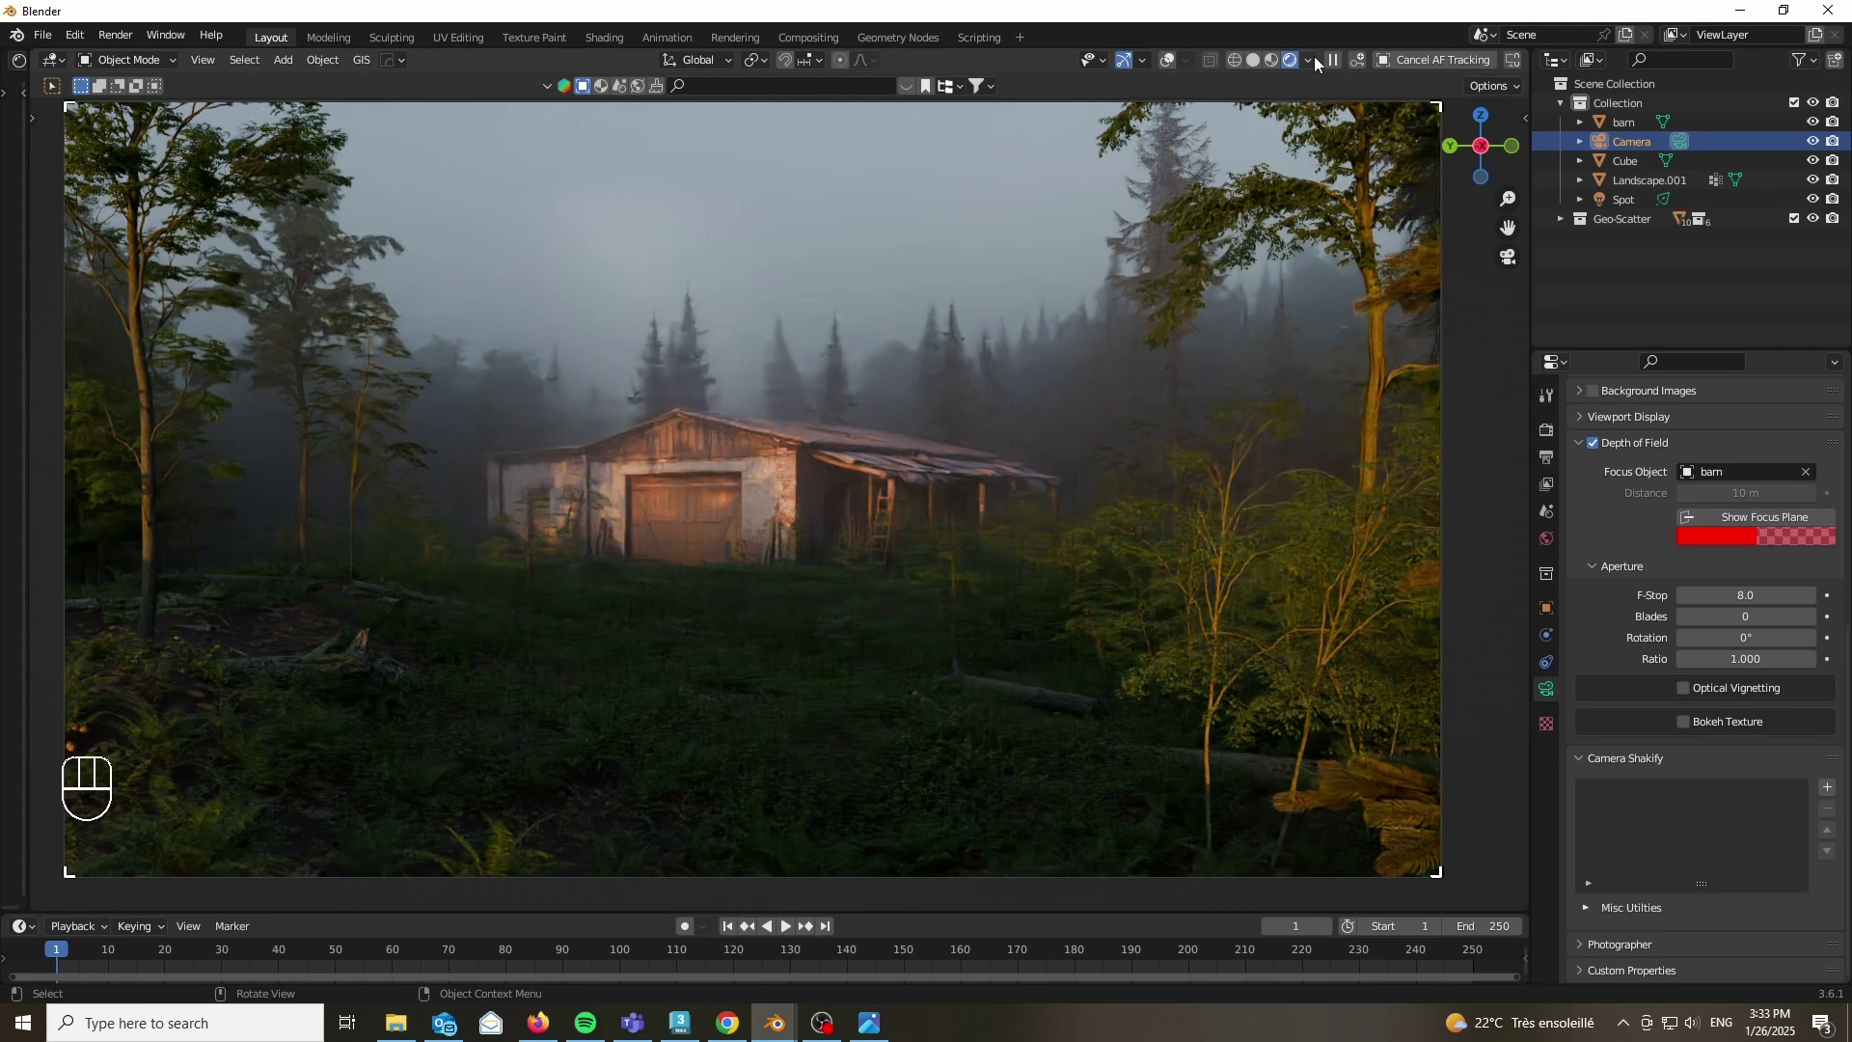
Step: Enable Photographer Camera Post FX with bloom and streaks raised to about 0.40
key("n")
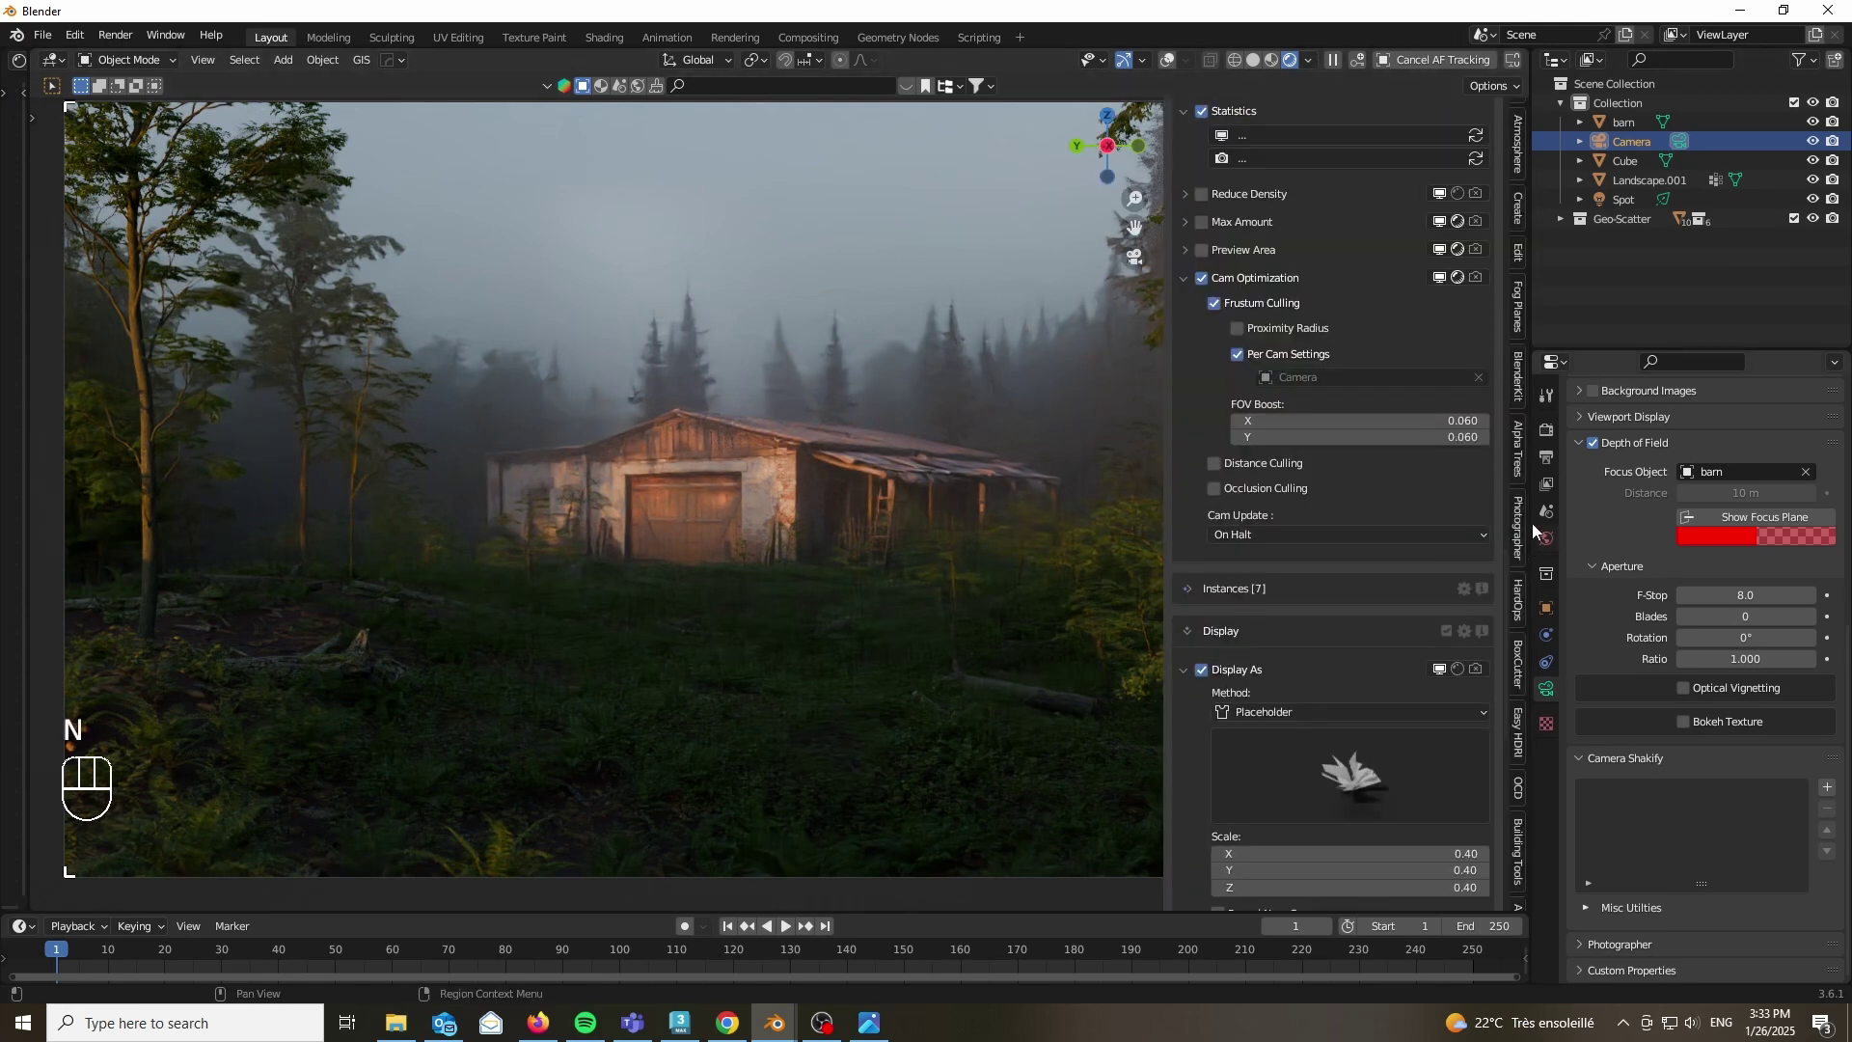
left_click(1527, 524)
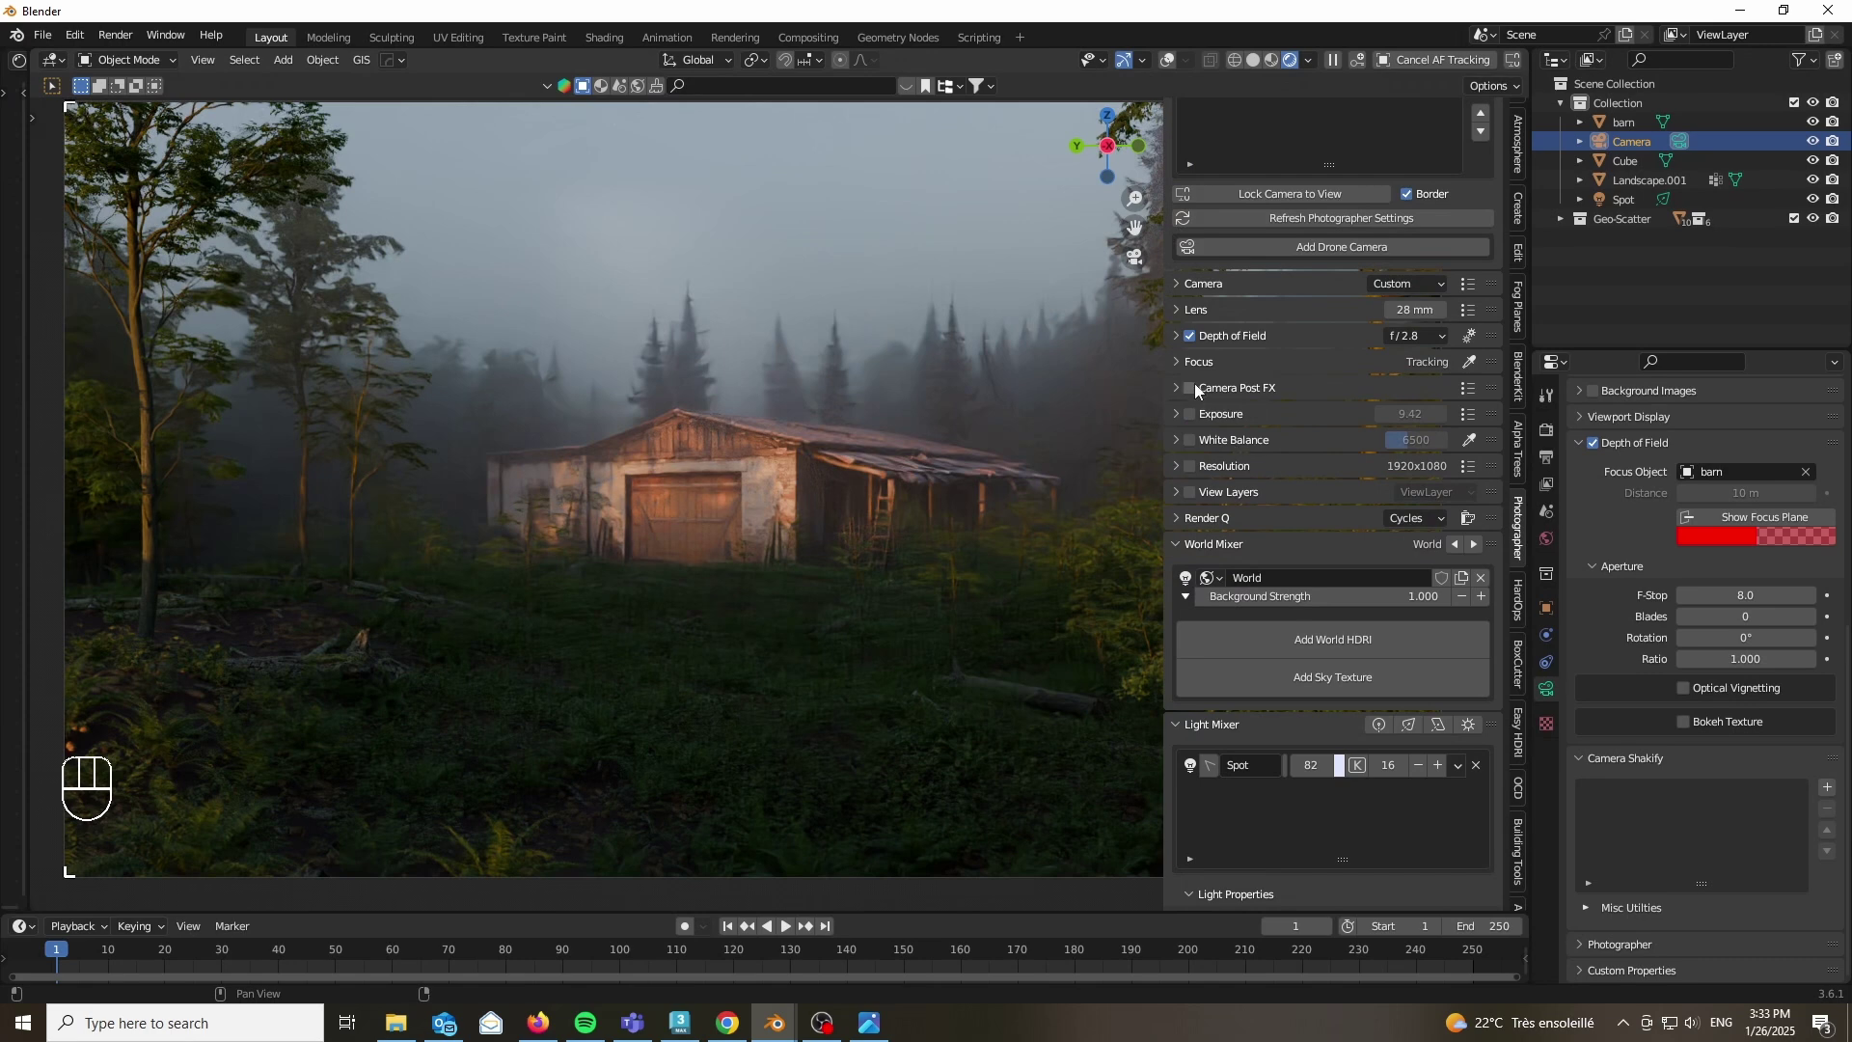
left_click(1182, 394)
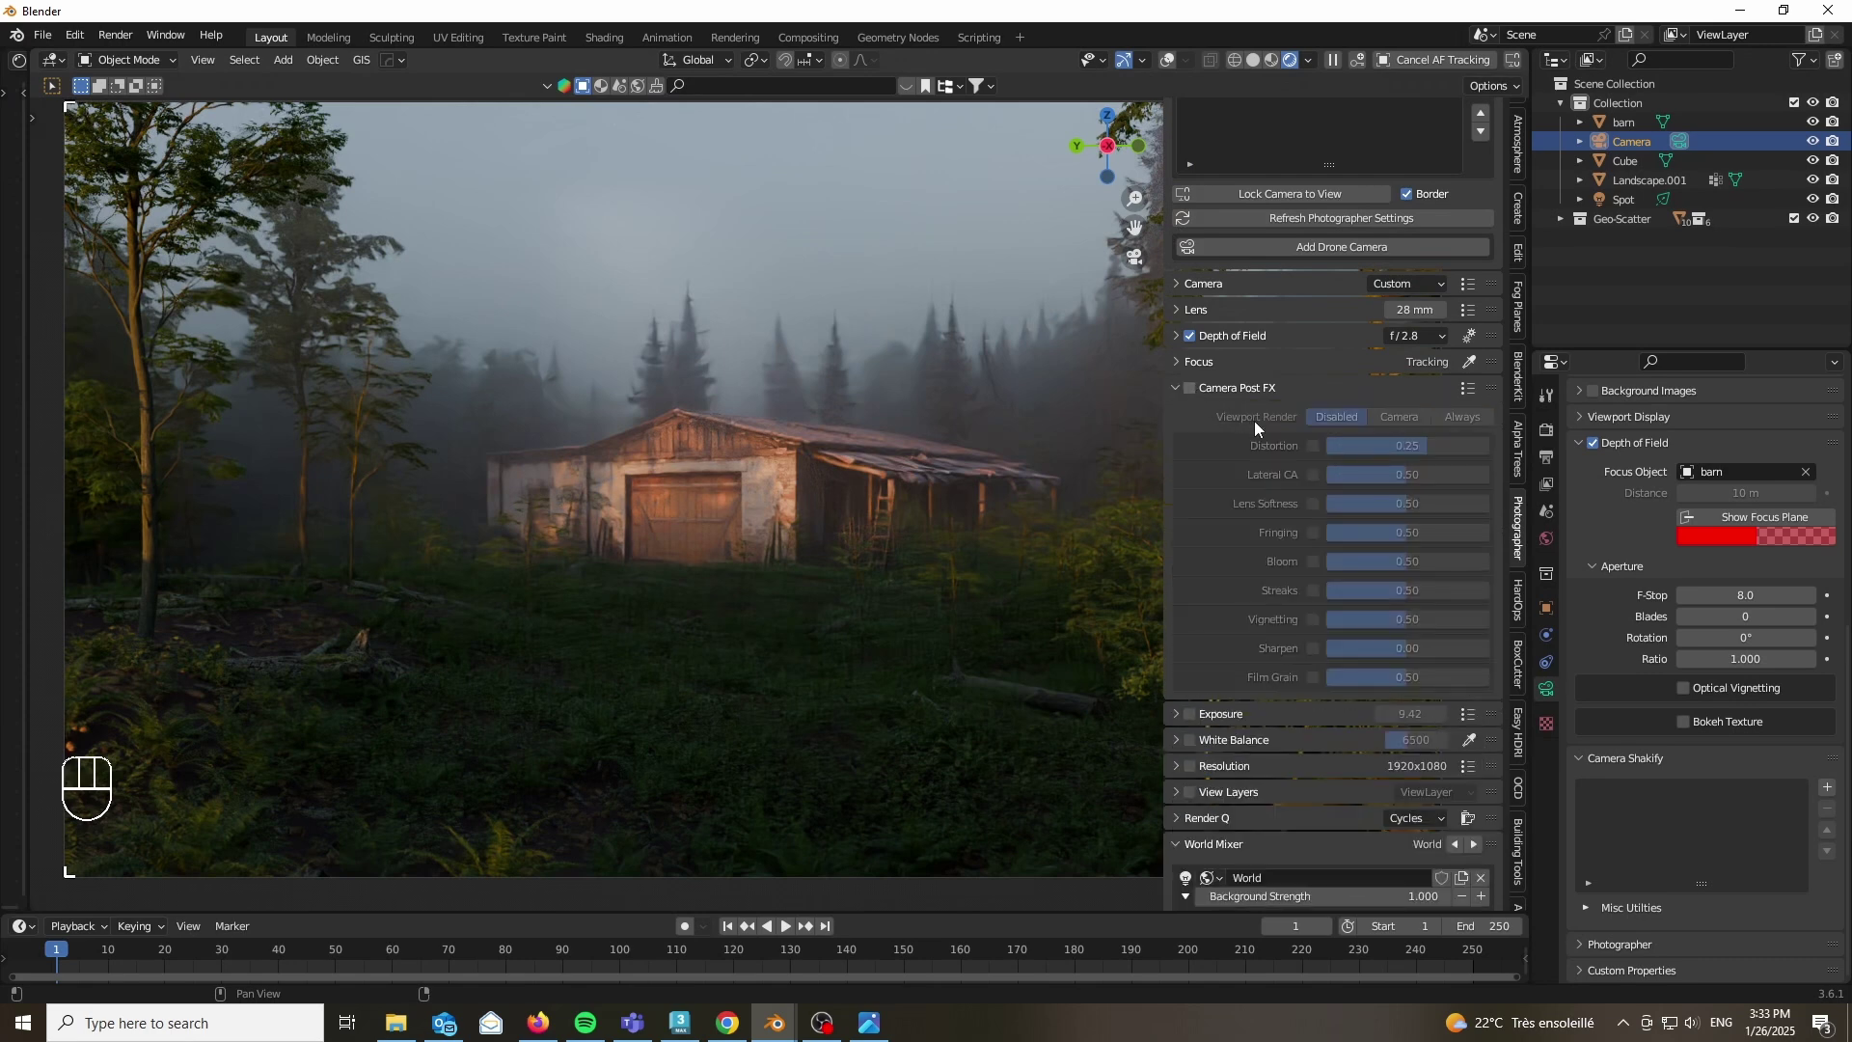
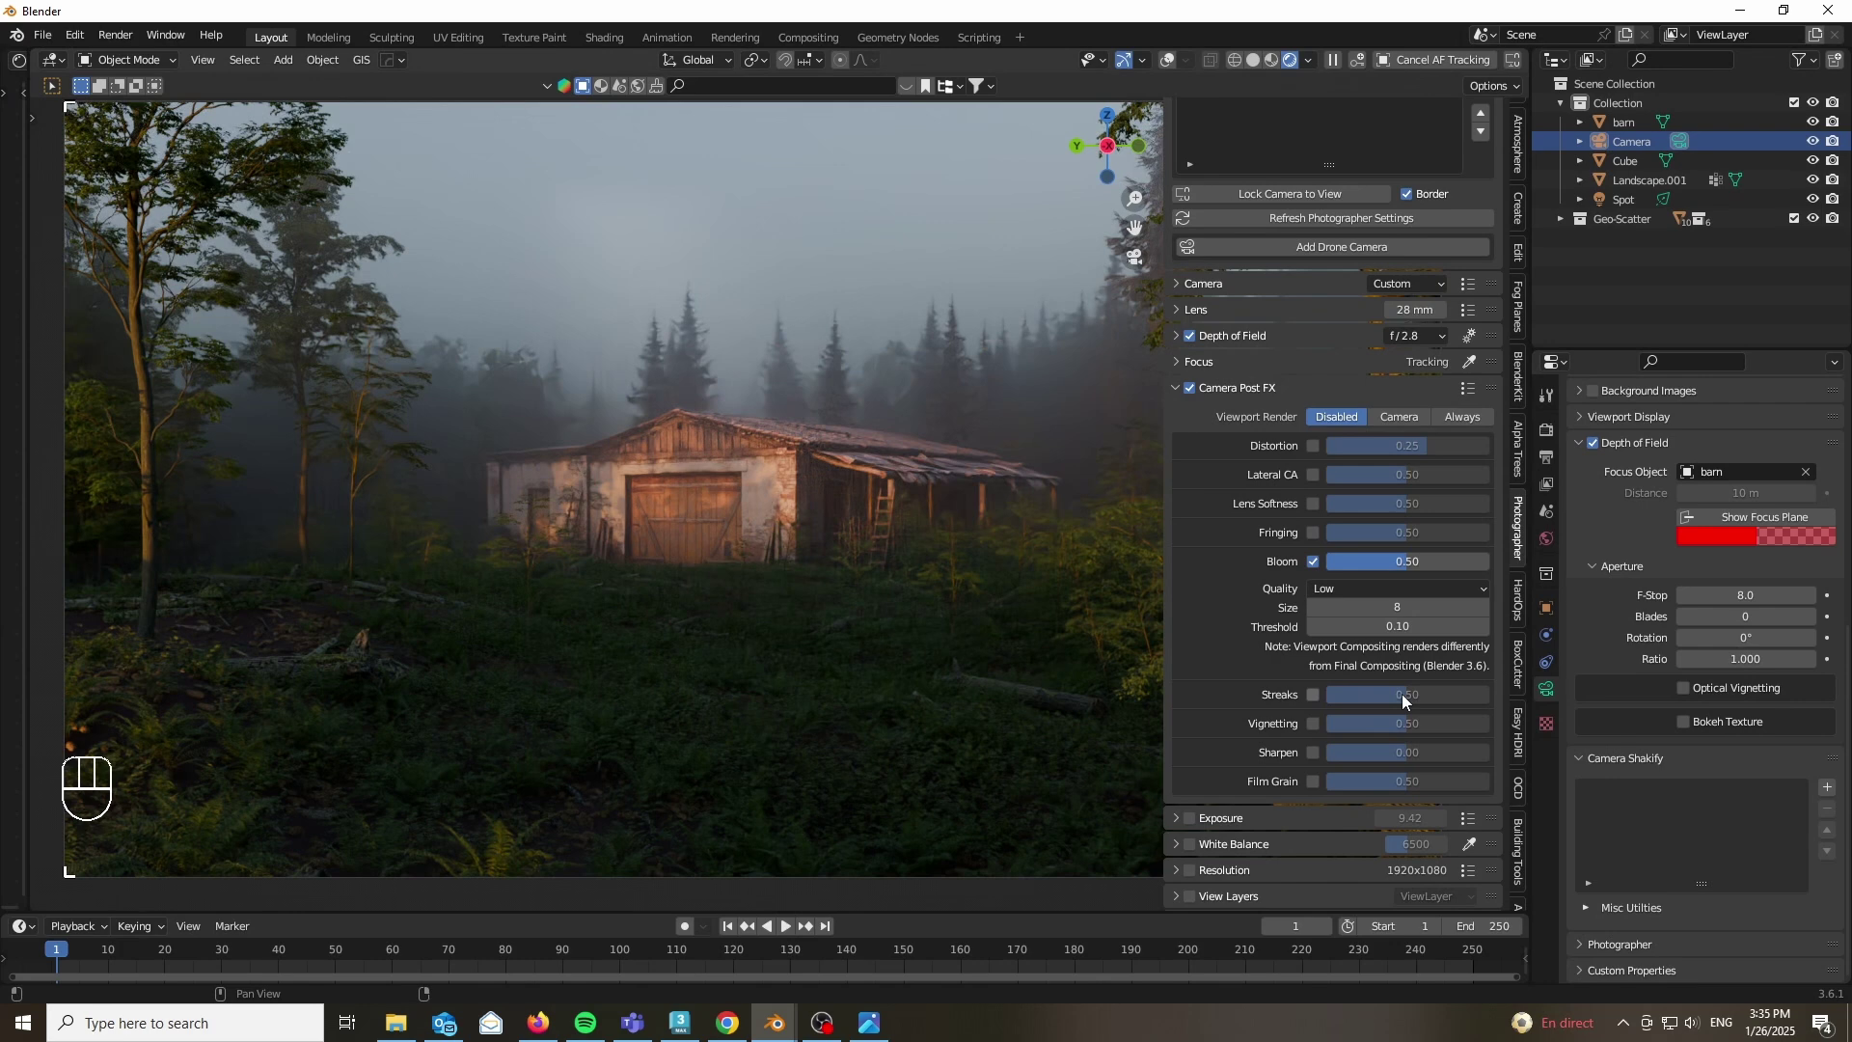
left_click_drag(1404, 700, 1408, 702)
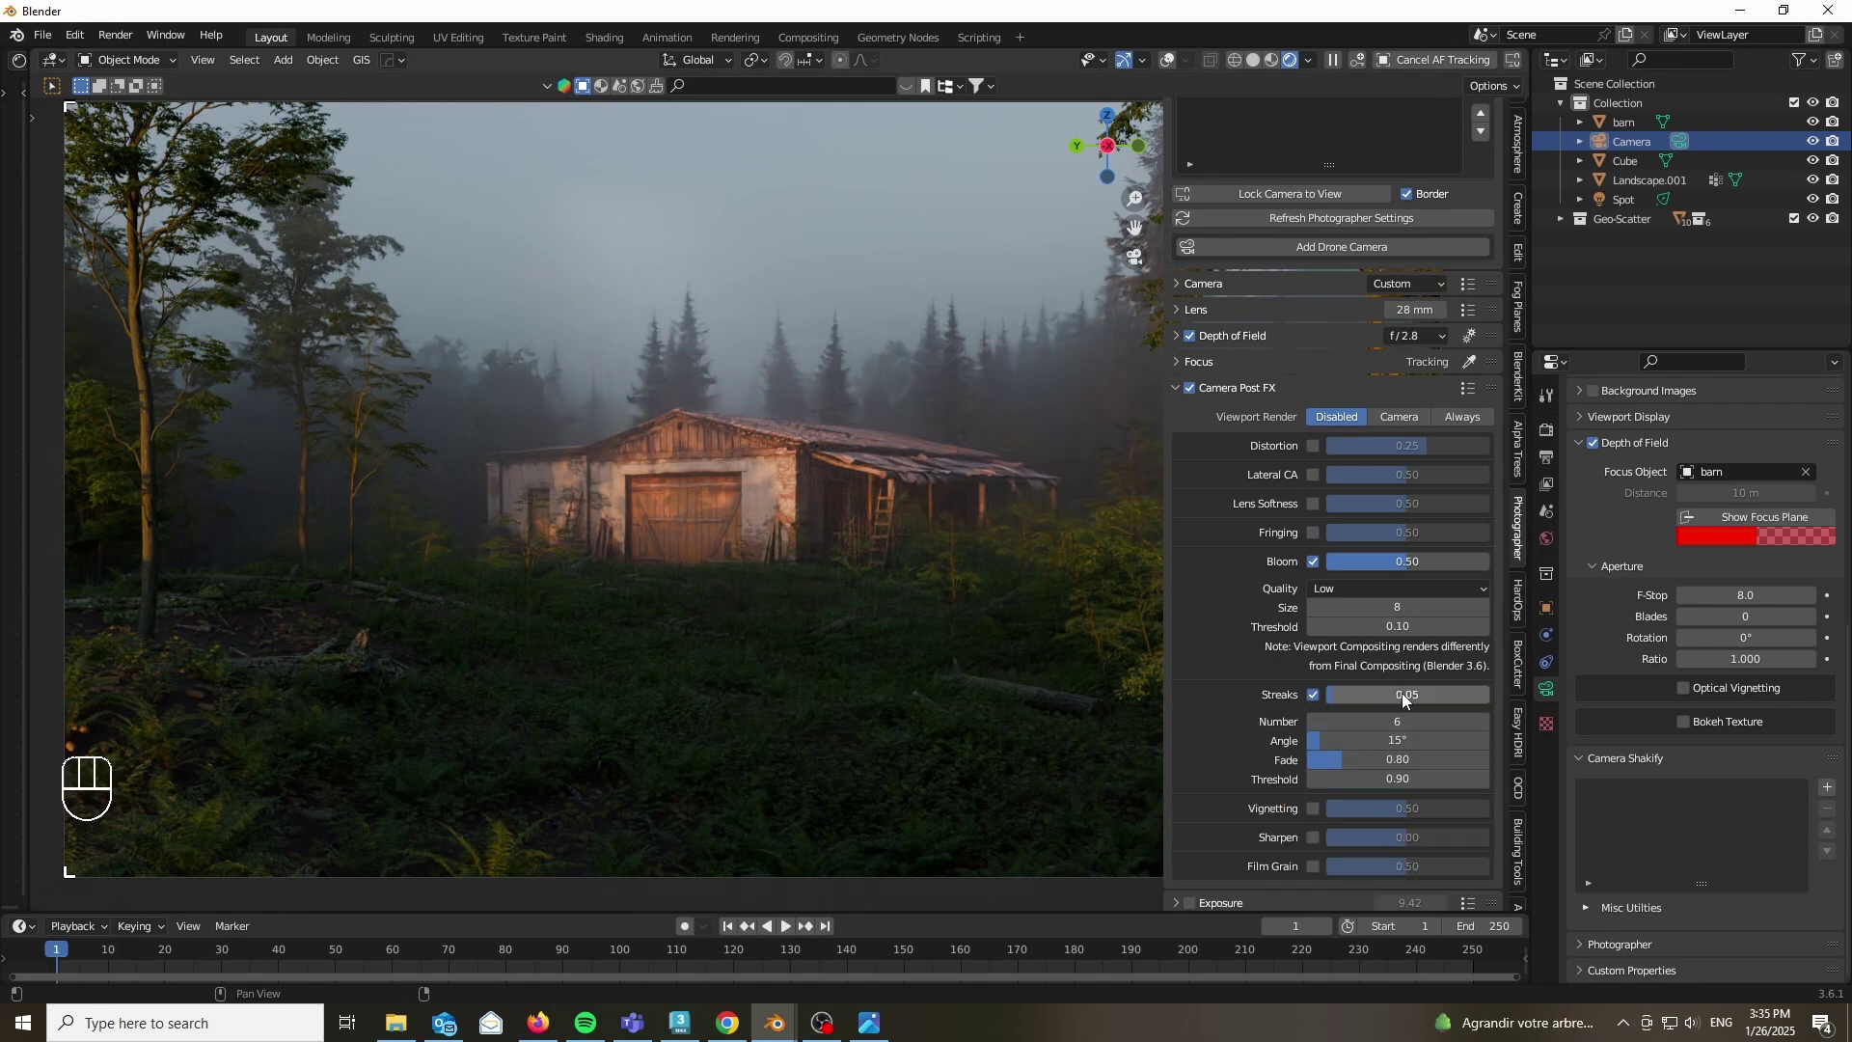
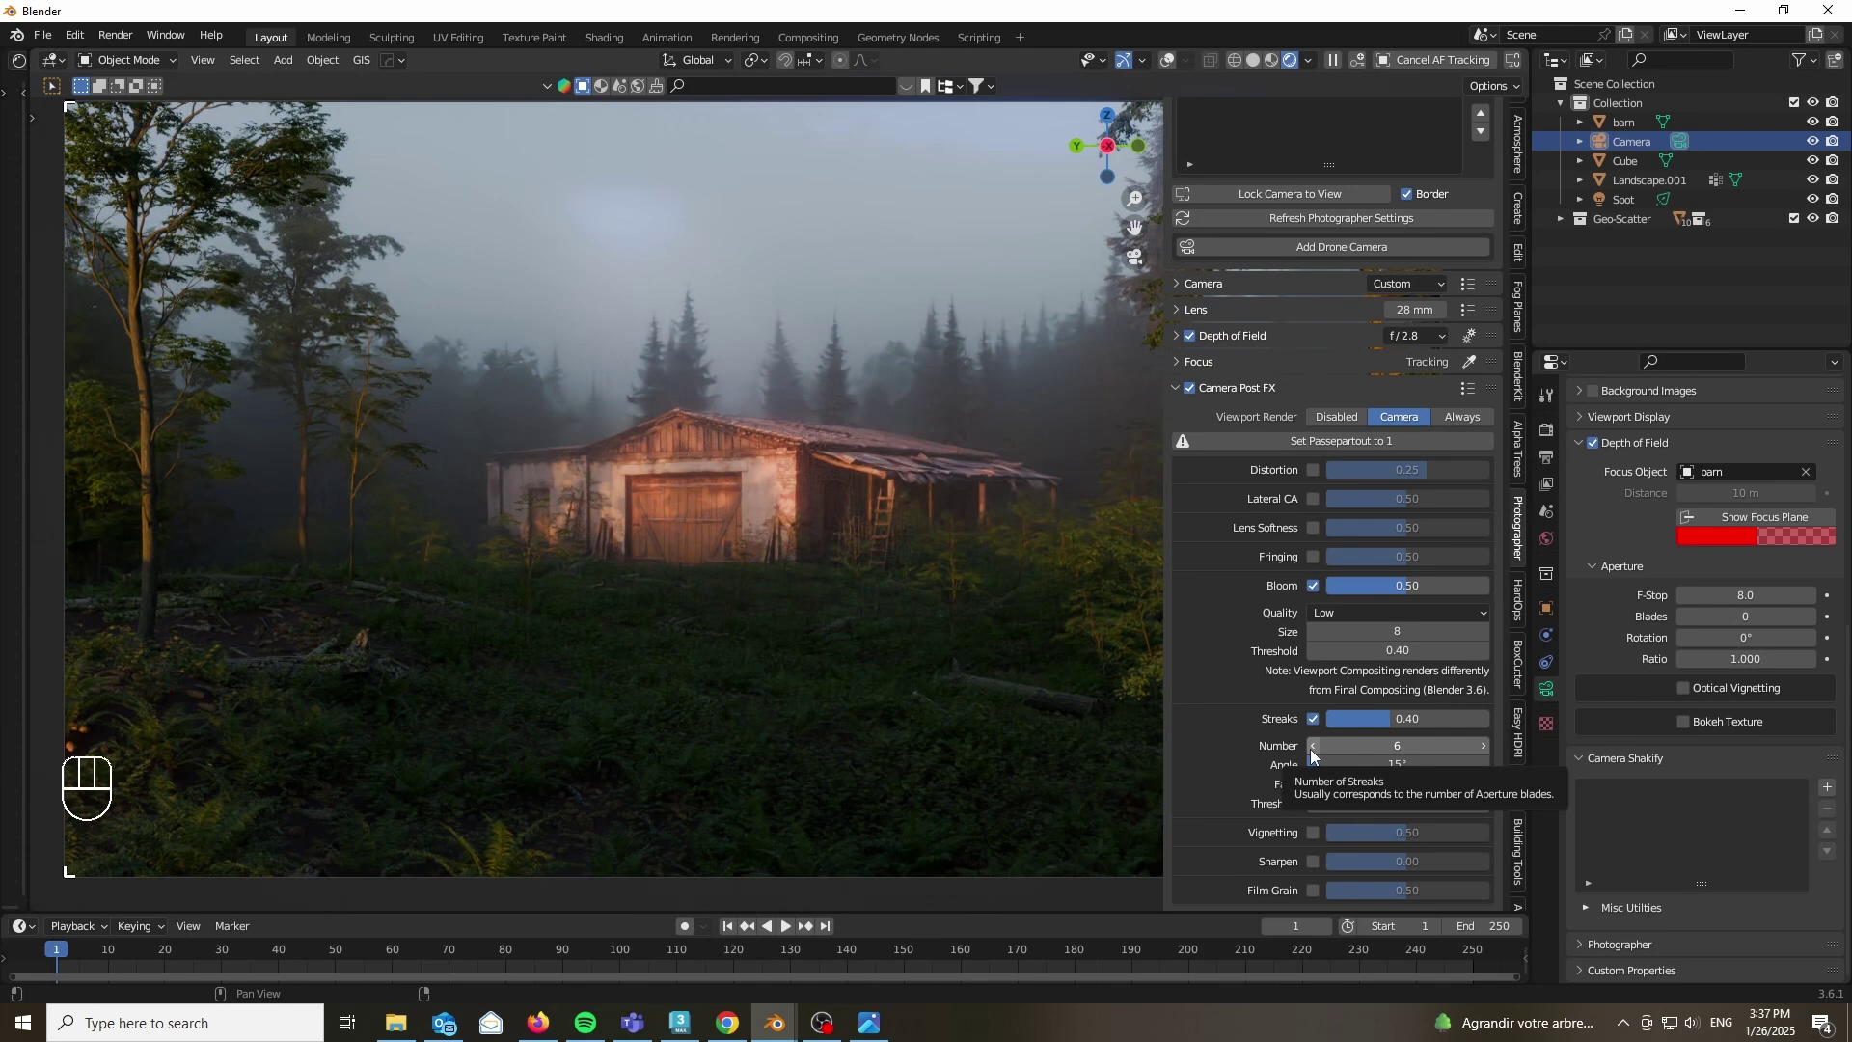
key("n")
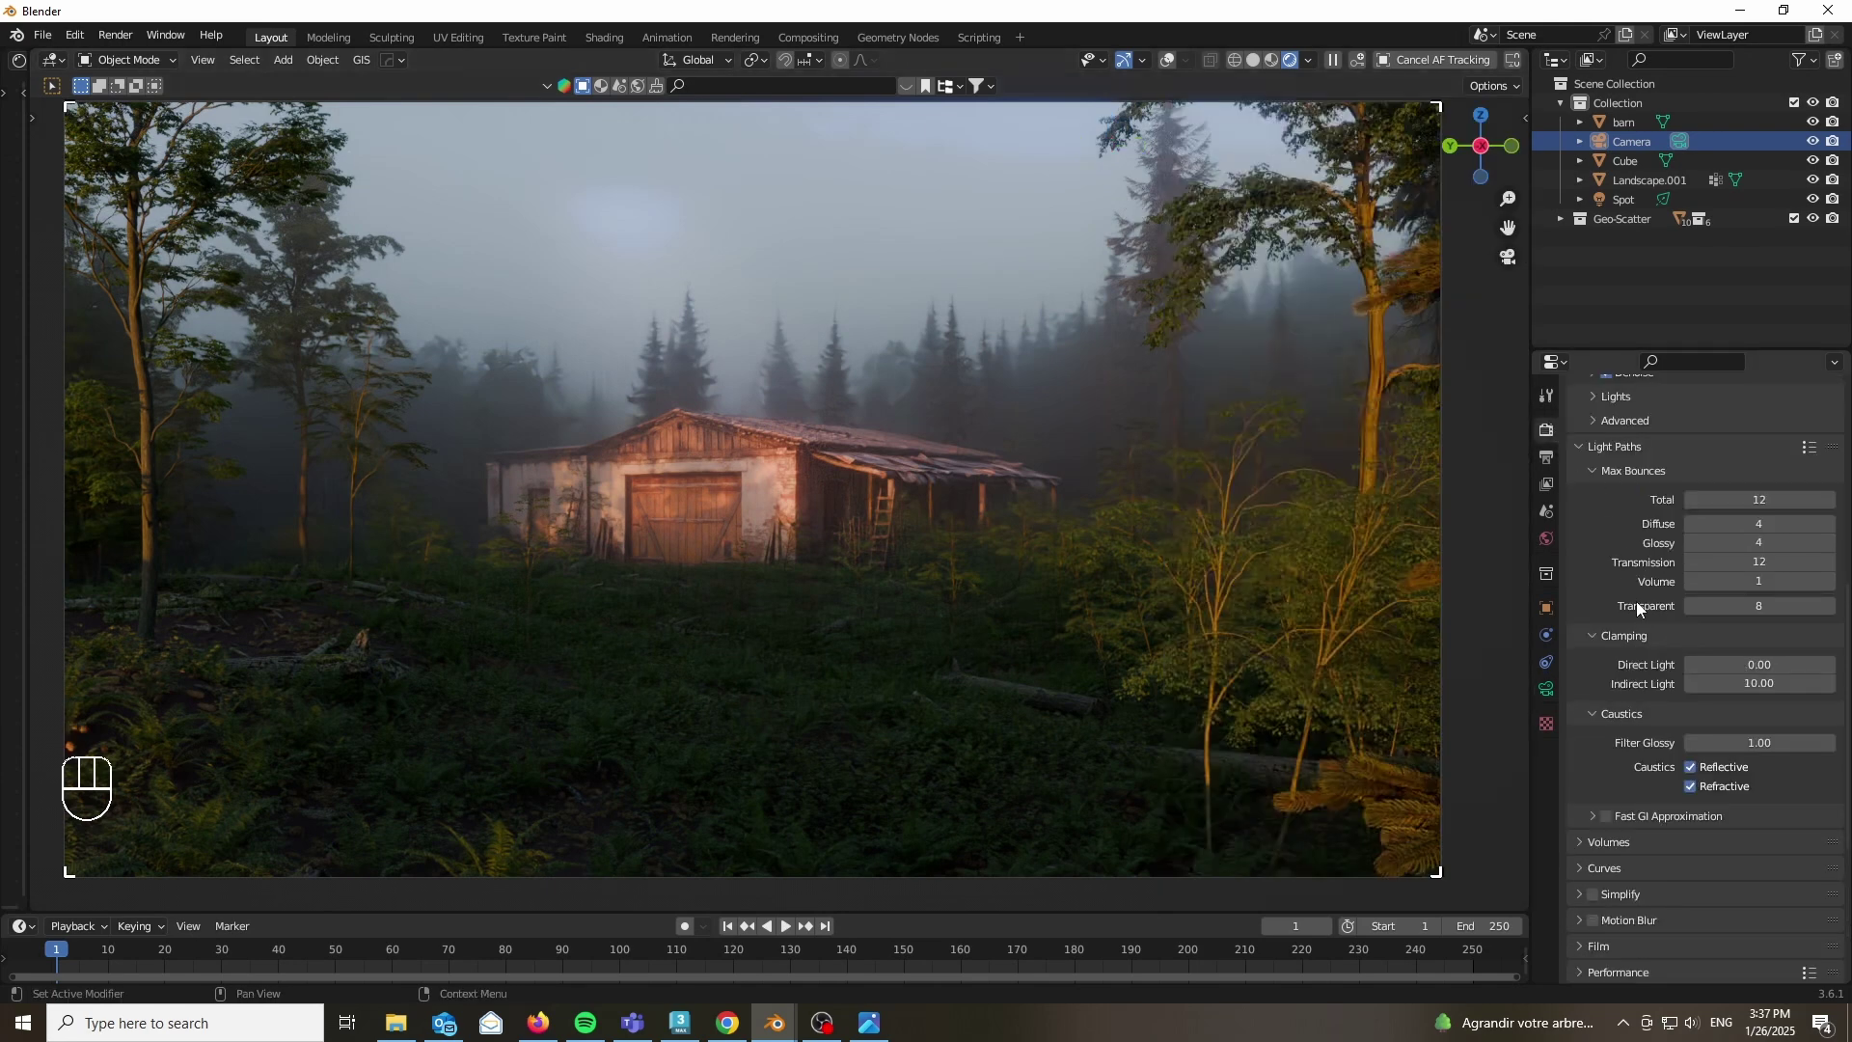